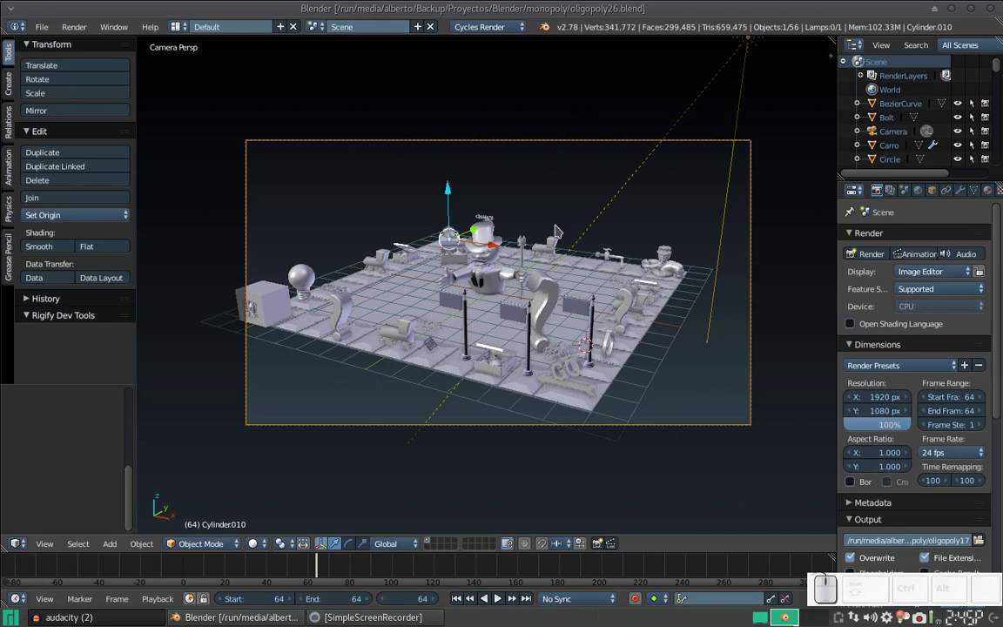
- Select the Monopoly board plane while orbiting to a view from above
{"action": "right_click", "coordinate": [423, 300]}
{"action": "left_click_drag", "start_coordinate": [433, 309], "coordinate": [511, 318]}
{"action": "middle_click", "coordinate": [512, 317]}
{"action": "scroll", "scroll_direction": "up", "scroll_amount": 3}
{"action": "middle_click", "coordinate": [539, 320]}
{"action": "scroll", "scroll_direction": "up", "scroll_amount": 3}
{"action": "left_click", "coordinate": [645, 321]}
{"action": "scroll", "scroll_direction": "down", "scroll_amount": 3}
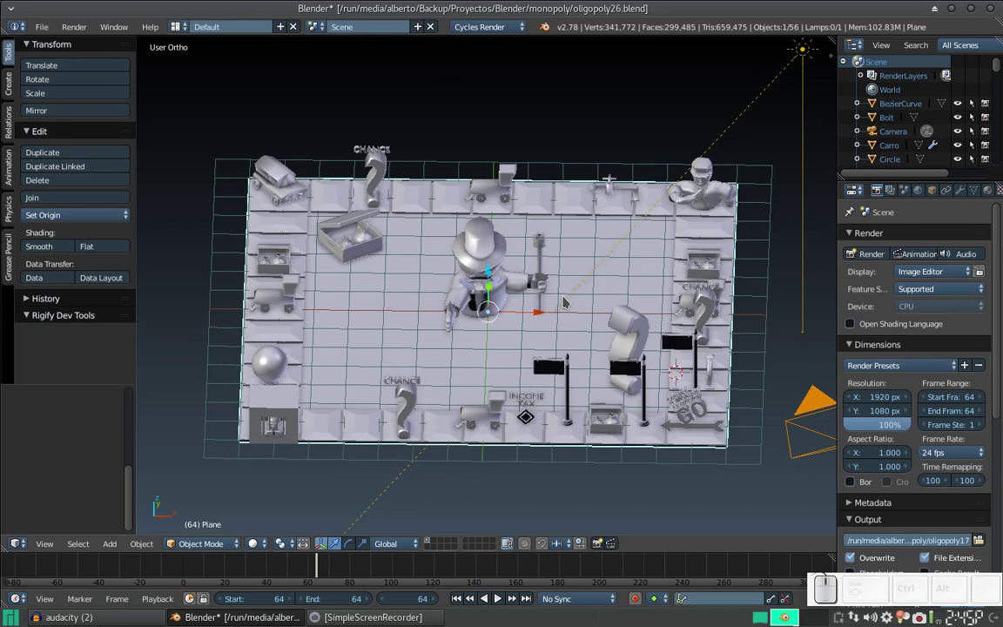
{"action": "right_click", "coordinate": [585, 245]}
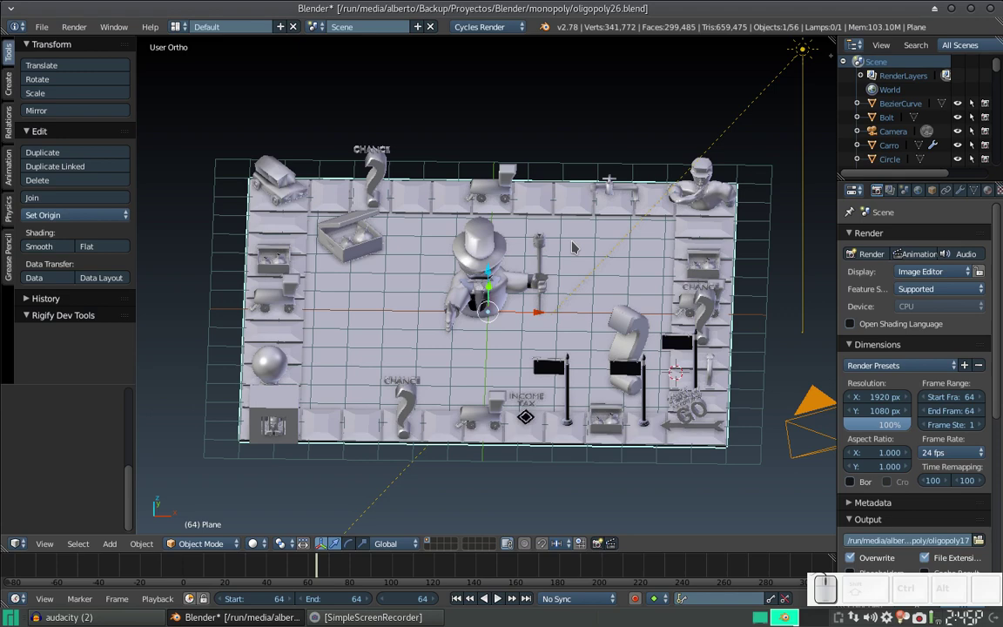
- Invert the selection to the game pieces, hide them, and switch to an empty layer showing only the grid
{"action": "key", "text": "ctrl+i"}
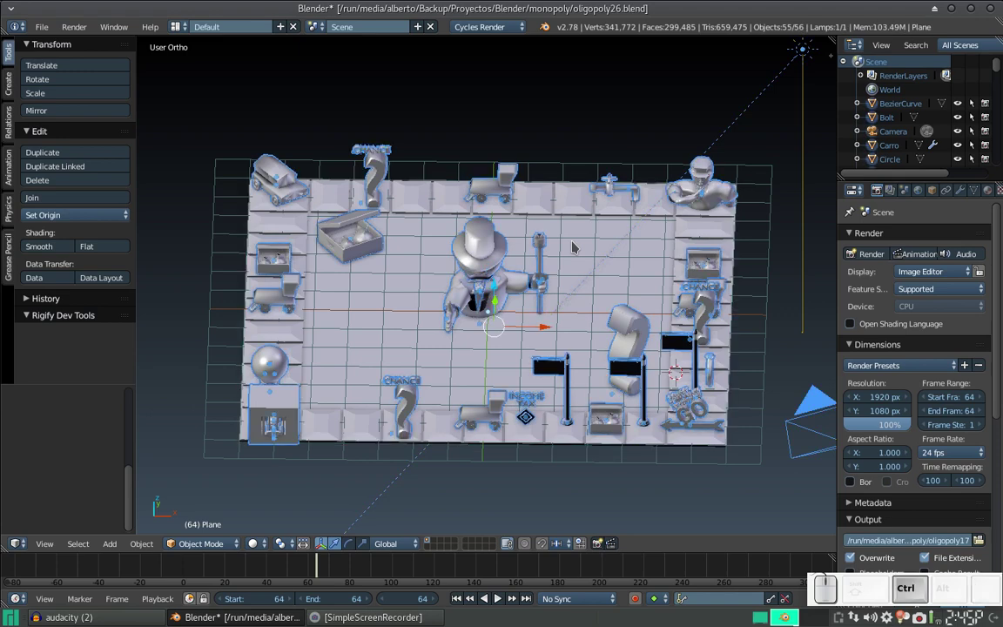
{"action": "key", "text": "h"}
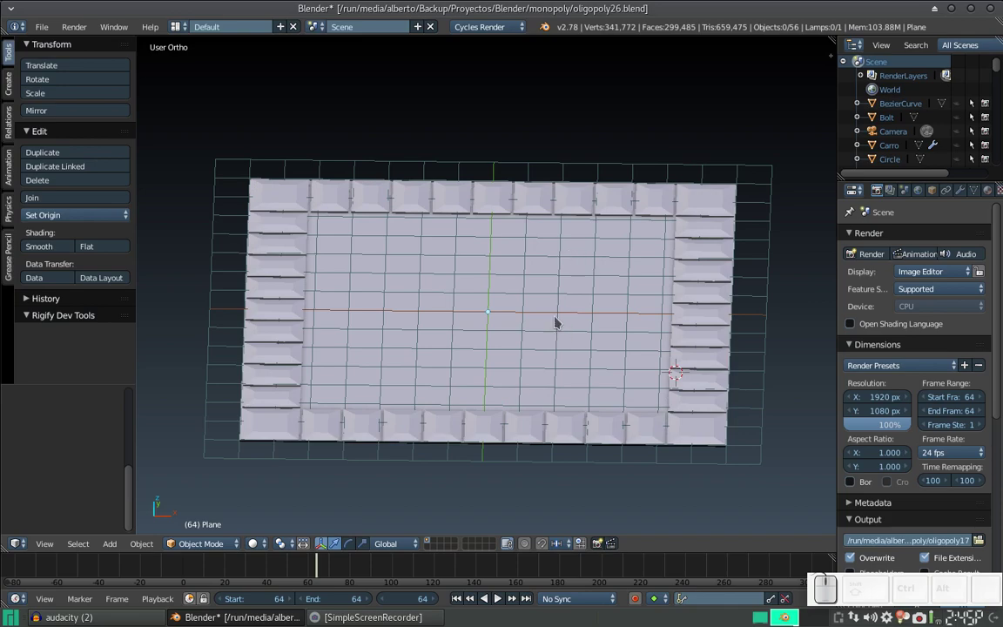
{"action": "left_click_drag", "start_coordinate": [545, 317], "coordinate": [557, 389]}
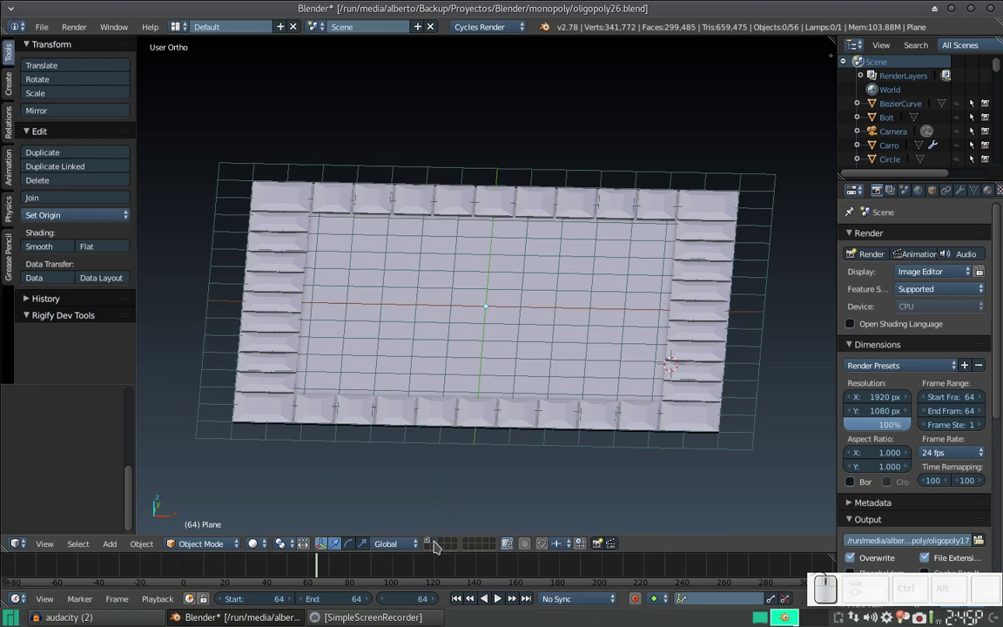
{"action": "left_click", "coordinate": [437, 544]}
{"action": "scroll", "scroll_direction": "up", "scroll_amount": 3}
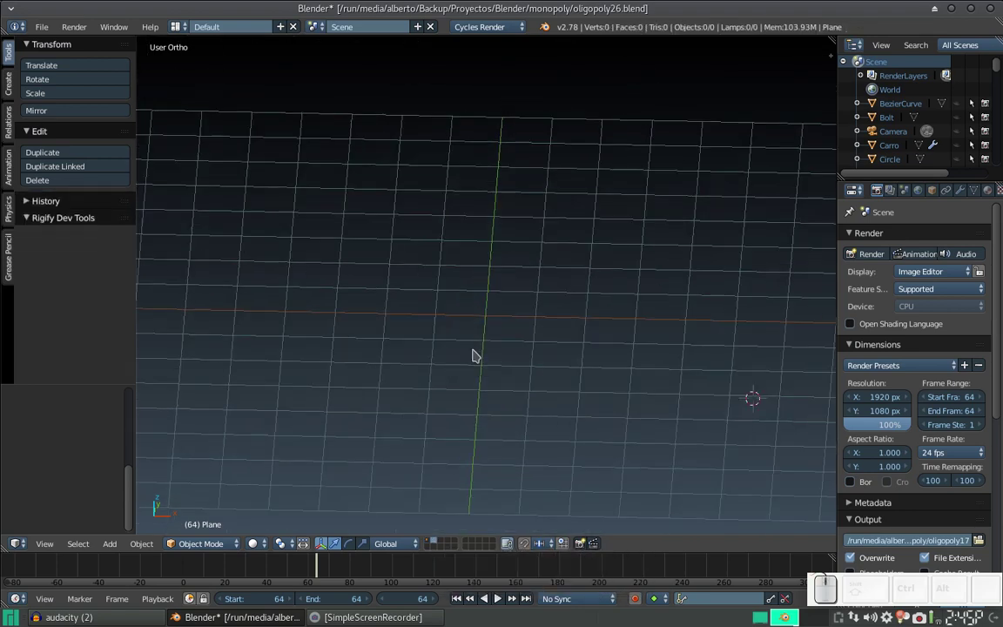
{"action": "key", "text": "shift+c"}
{"action": "scroll", "scroll_direction": "up", "scroll_amount": 3}
{"action": "scroll", "scroll_direction": "down", "scroll_amount": 3}
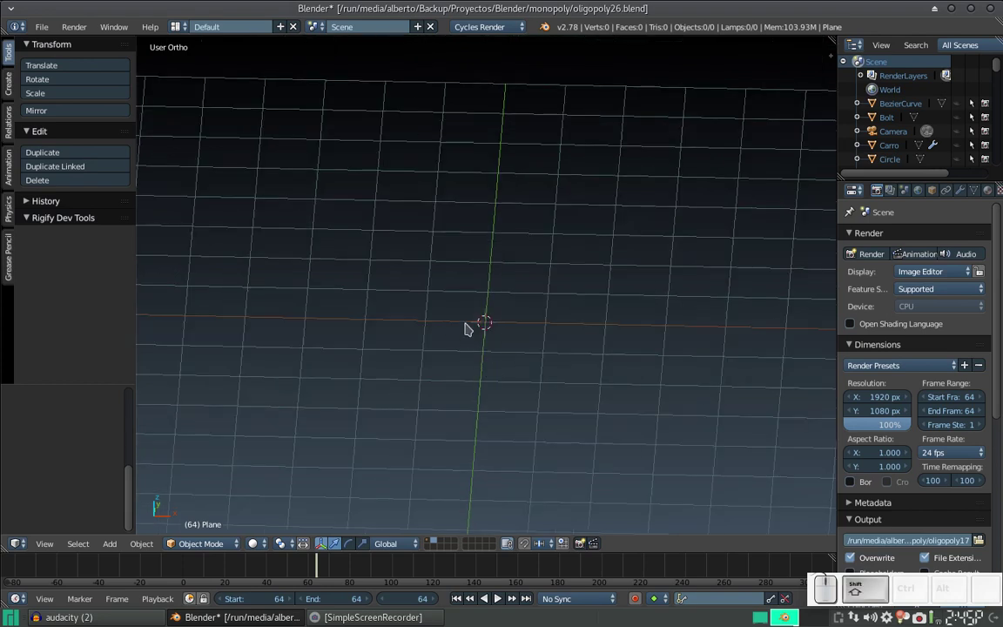
- Add a new plane mesh (Plane.005) at the 3D cursor on the empty layer
{"action": "key", "text": "shift+a"}
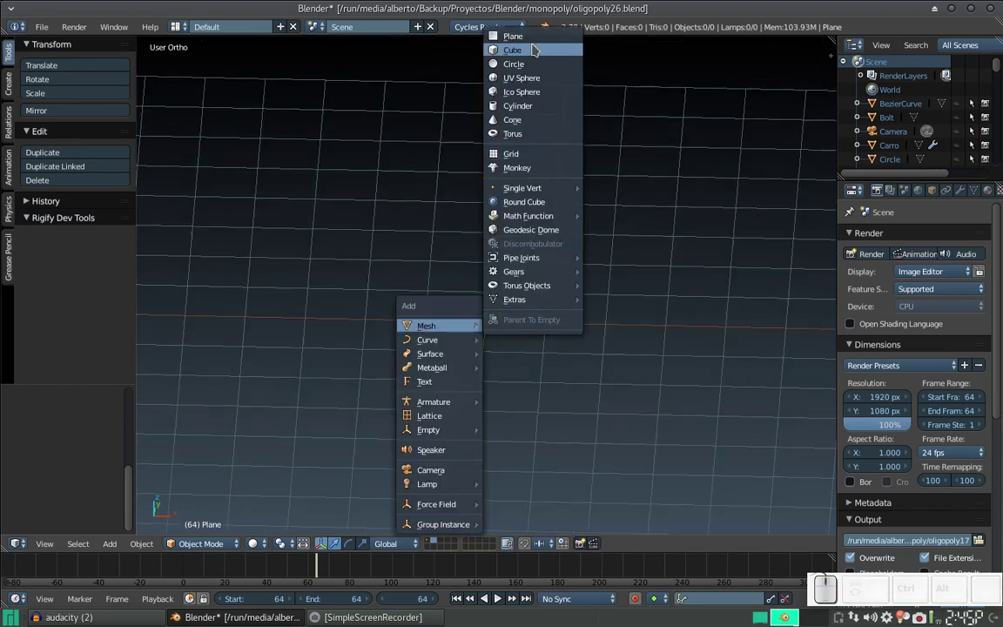
{"action": "left_click", "coordinate": [541, 39]}
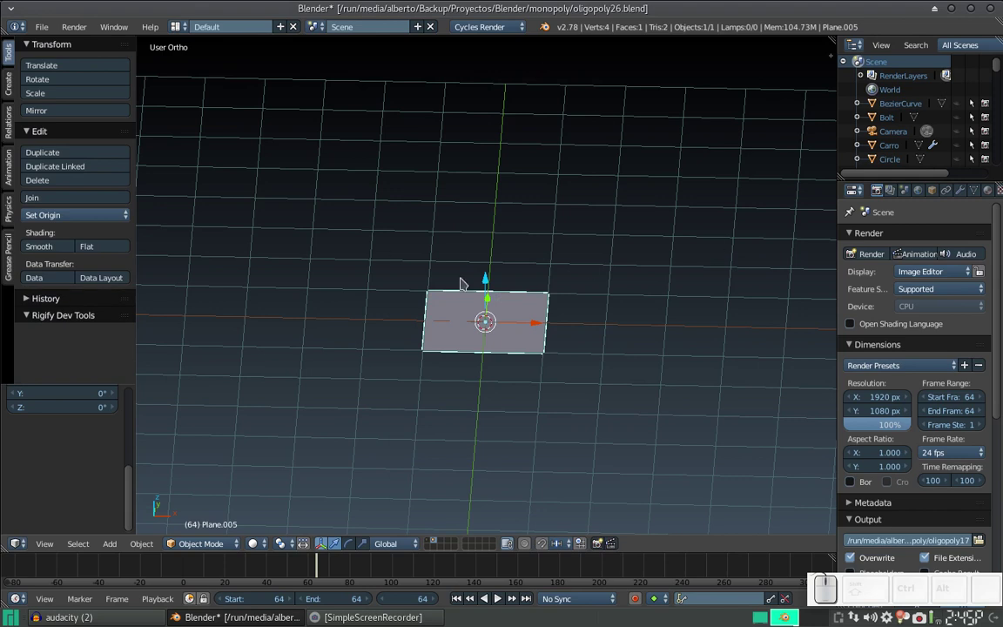
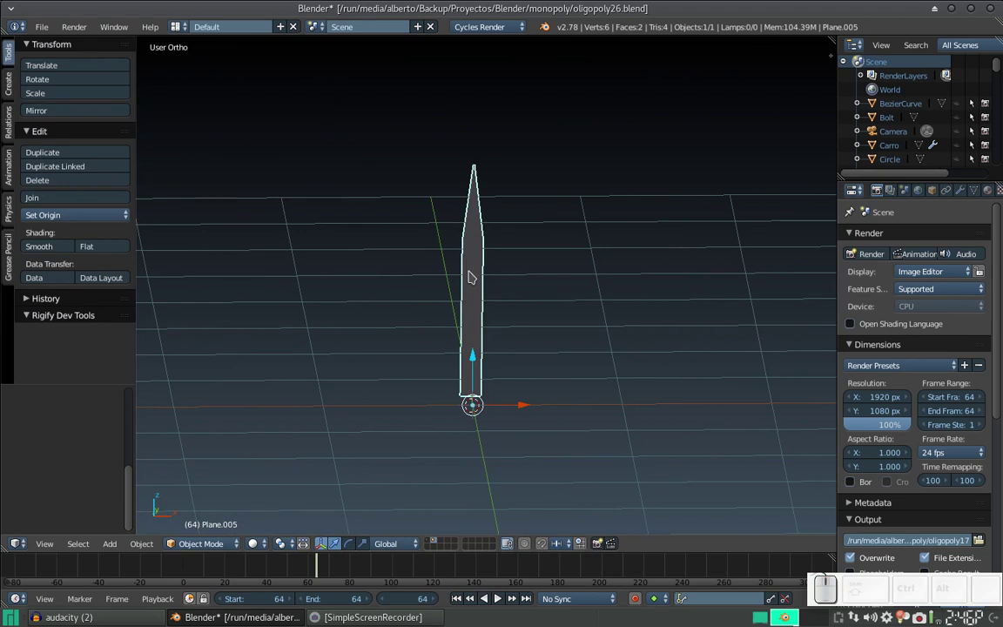
- Add a level-2 Subdivision Surface to the blade and select its tip vertices in Edit Mode
{"action": "key", "text": "ctrl+2"}
{"action": "key", "text": "Tab"}
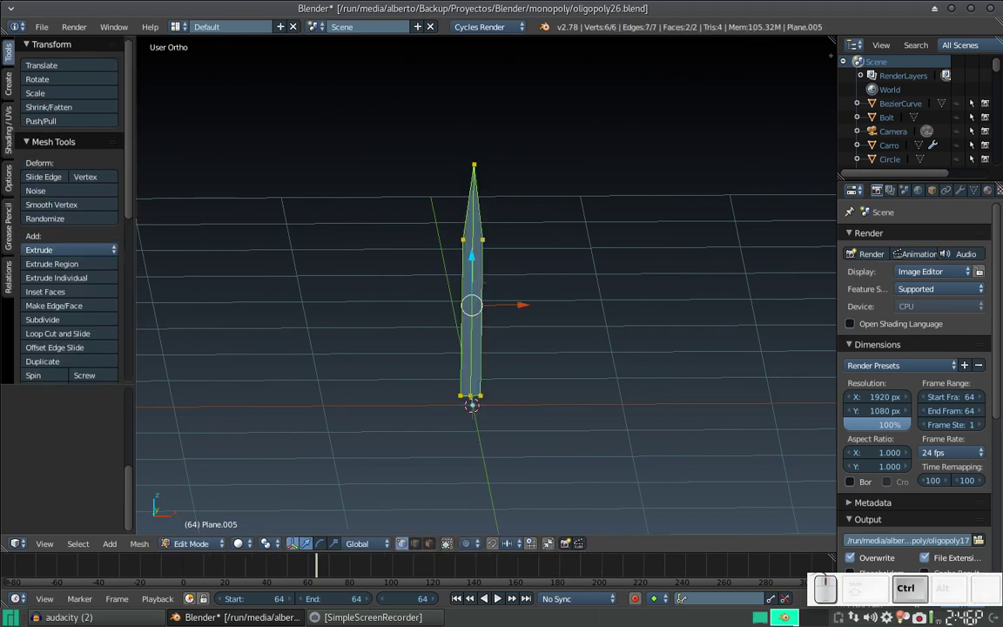
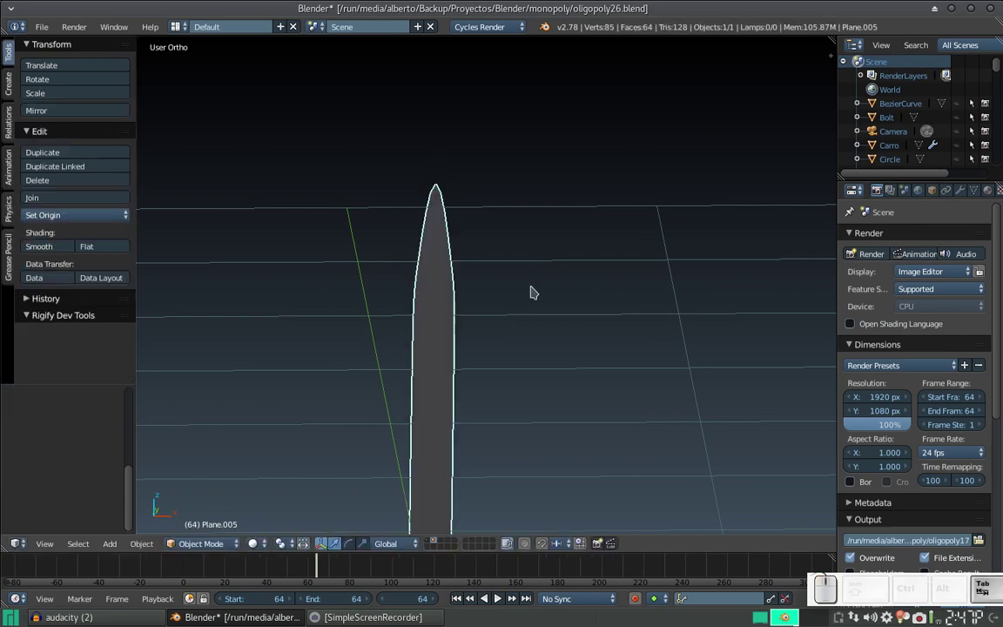
{"action": "scroll", "scroll_direction": "down", "scroll_amount": 3}
{"action": "left_click_drag", "start_coordinate": [543, 305], "coordinate": [508, 327]}
{"action": "right_click", "coordinate": [465, 324]}
- Rotate the blade tip about the X axis so the blade bends over
{"action": "key", "text": "Tab"}
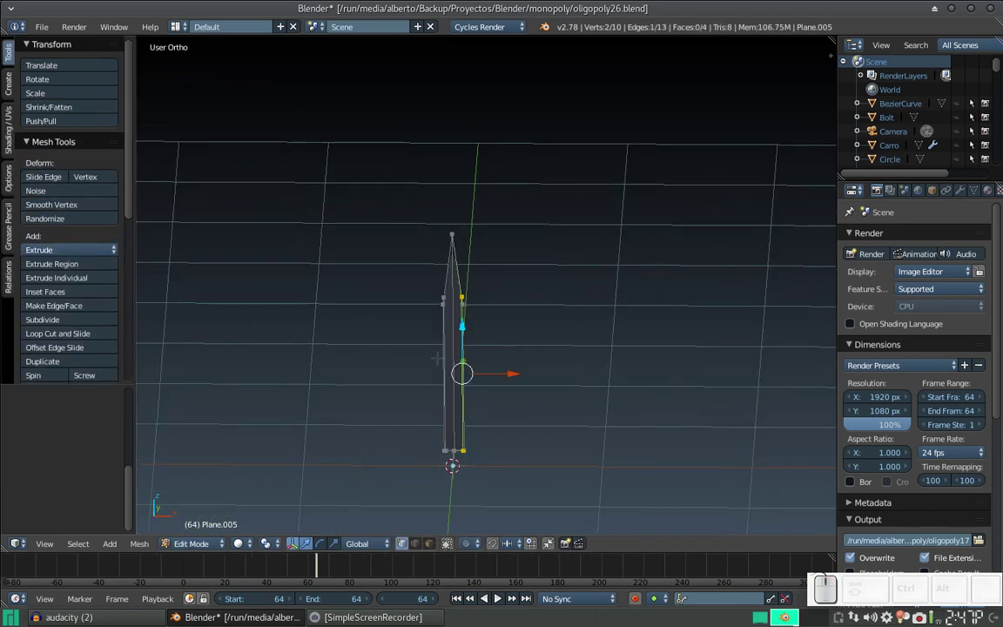
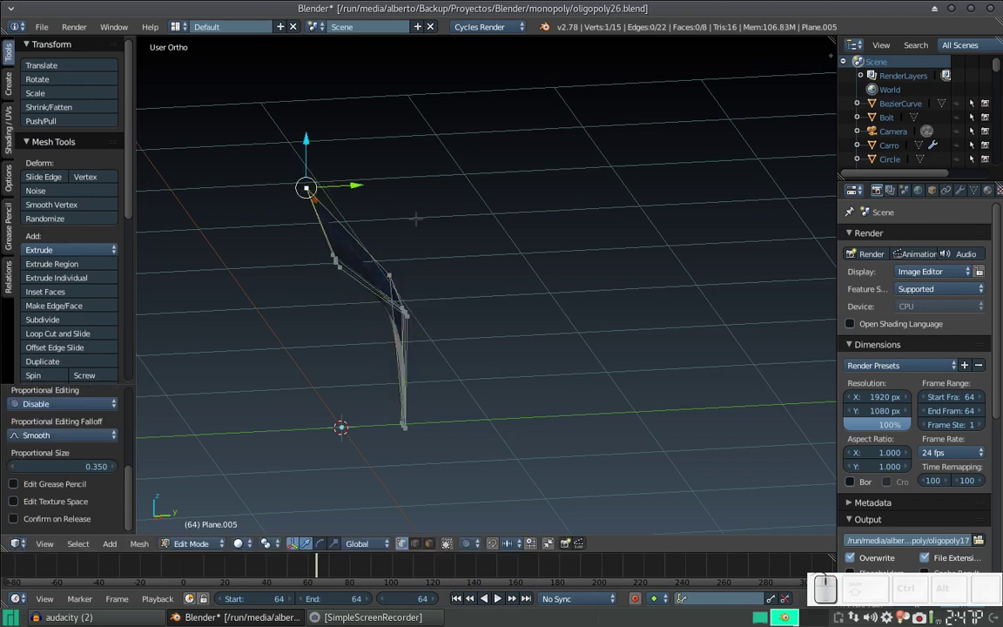
{"action": "key", "text": "r"}
{"action": "key", "text": "x"}
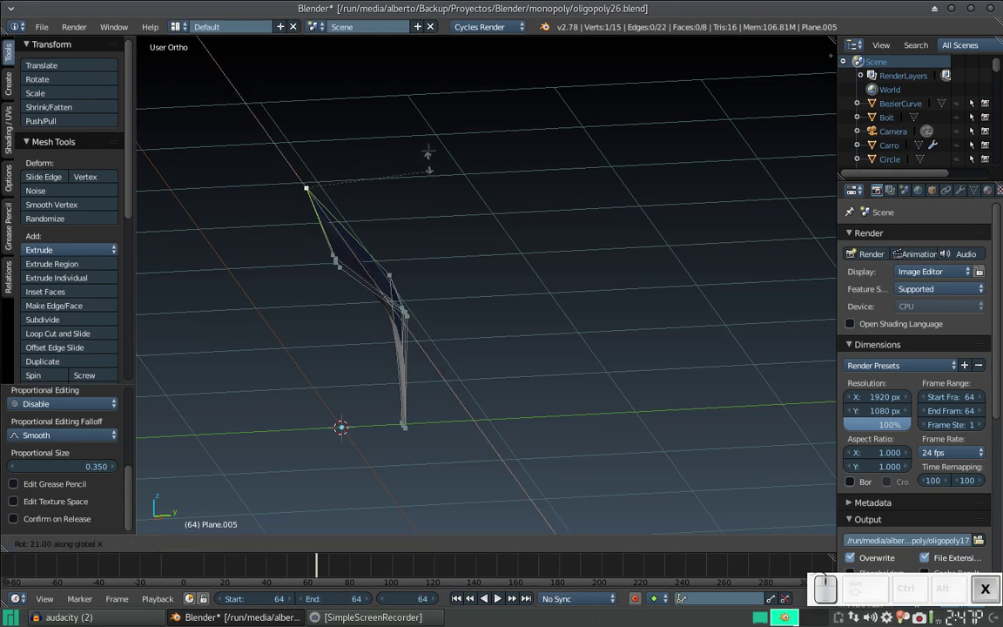
{"action": "key", "text": "Escape"}
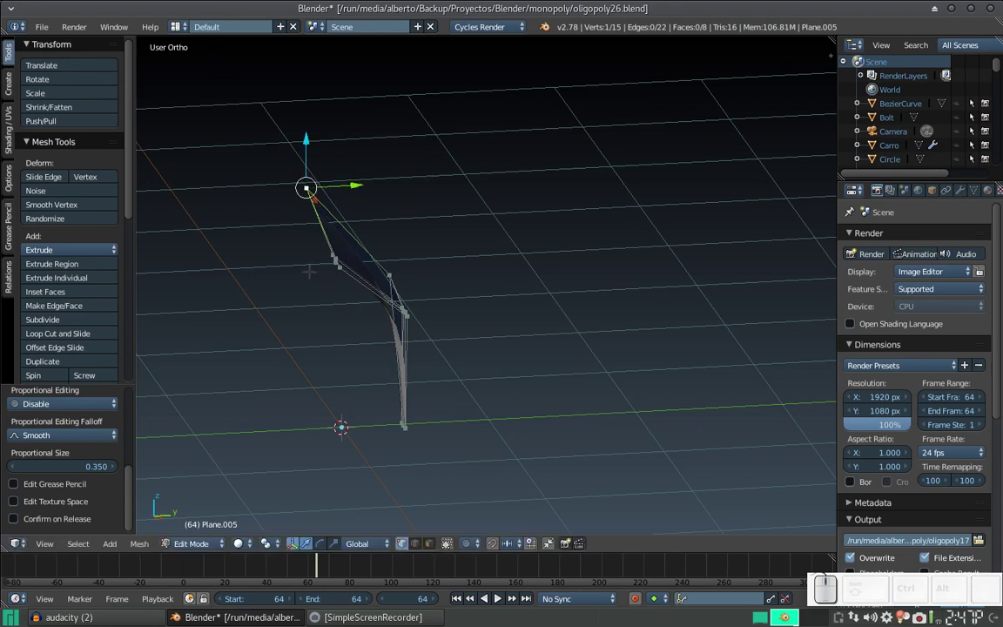
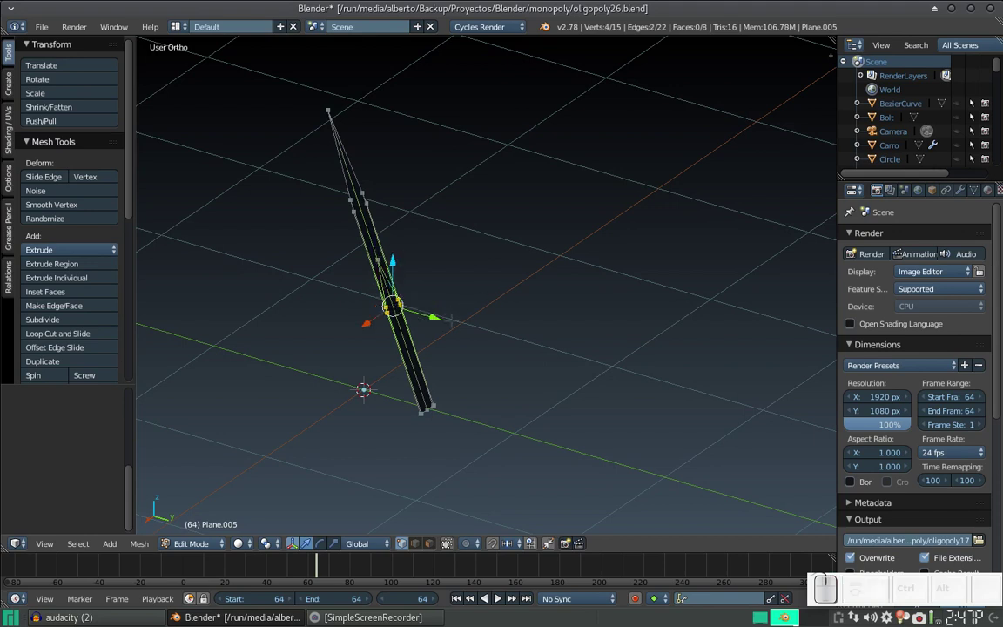
- Slide the middle edge loop along the blade and check the curve in side view
{"action": "key", "text": "ctrl+e"}
{"action": "left_click", "coordinate": [448, 532]}
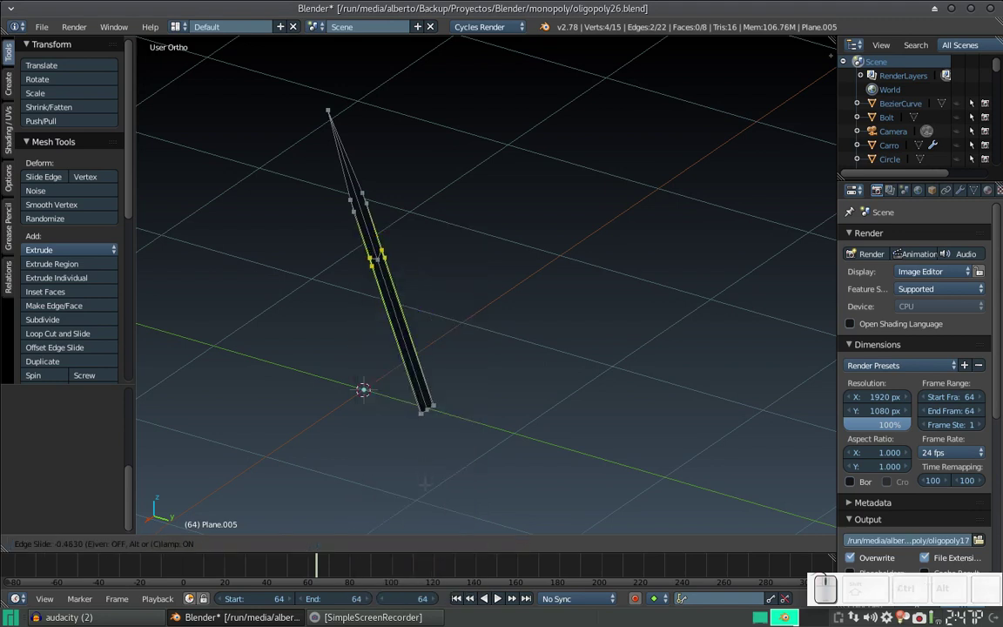
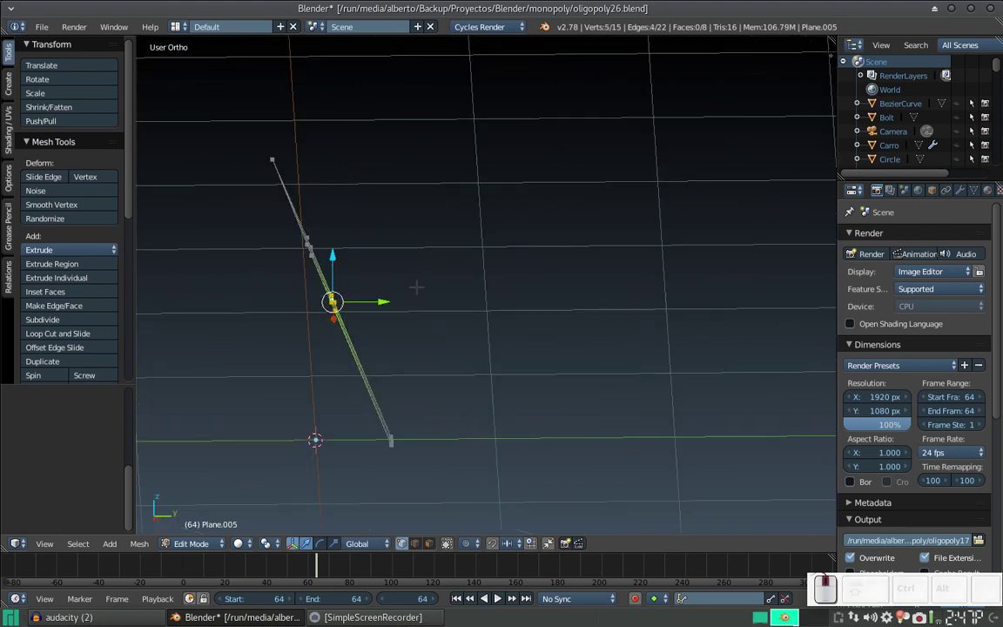
{"action": "key", "text": "KP_3"}
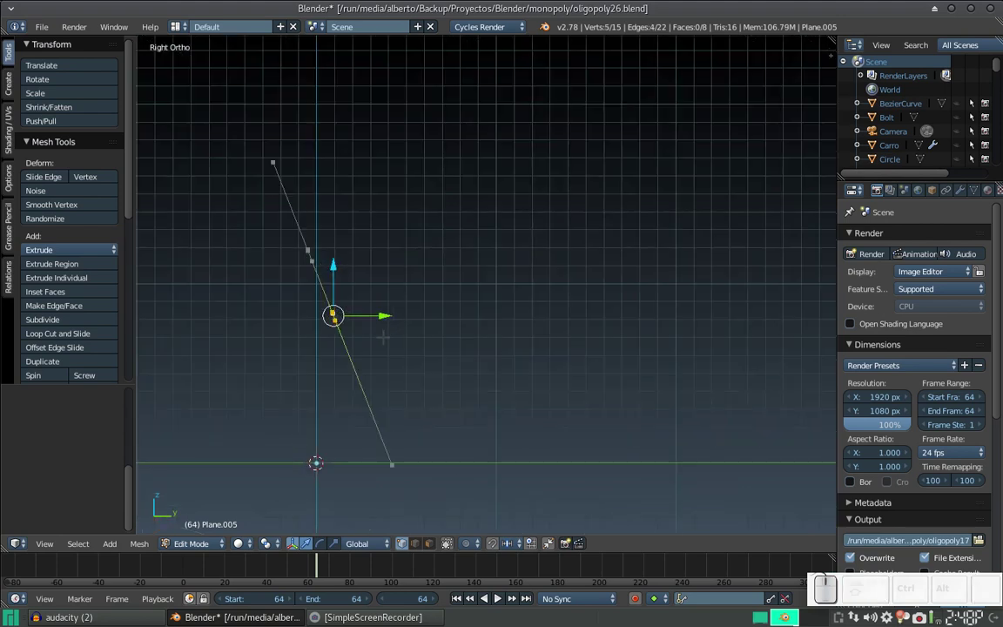
{"action": "key", "text": "g"}
{"action": "key", "text": "Escape"}
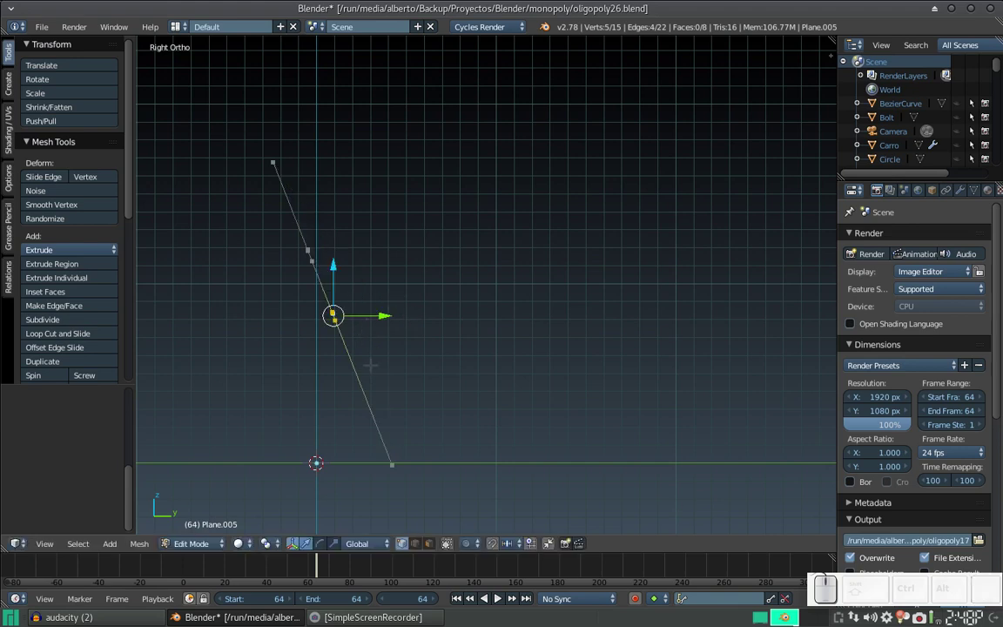
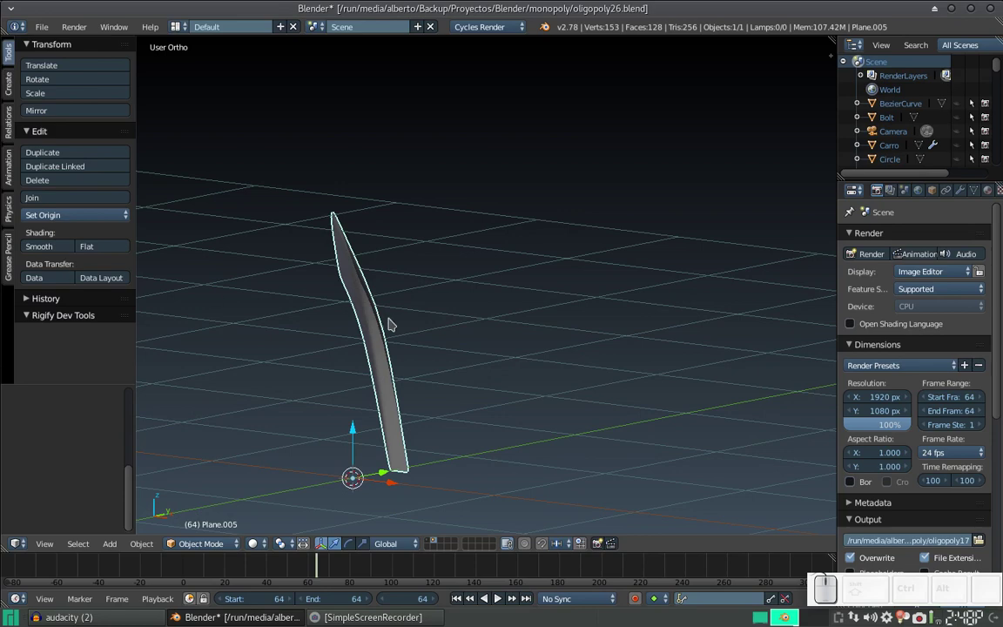
- Duplicate the curved blade, rotate the copy about Z and shrink it beside the original
{"action": "scroll", "scroll_direction": "down", "scroll_amount": 3}
{"action": "left_click", "coordinate": [389, 340]}
{"action": "scroll", "scroll_direction": "down", "scroll_amount": 3}
{"action": "right_click", "coordinate": [374, 313]}
{"action": "key", "text": "shift+d"}
{"action": "key", "text": "Return"}
{"action": "key", "text": "r"}
{"action": "key", "text": "z"}
{"action": "left_click", "coordinate": [312, 451]}
{"action": "left_click_drag", "start_coordinate": [380, 432], "coordinate": [603, 320]}
{"action": "key", "text": "s"}
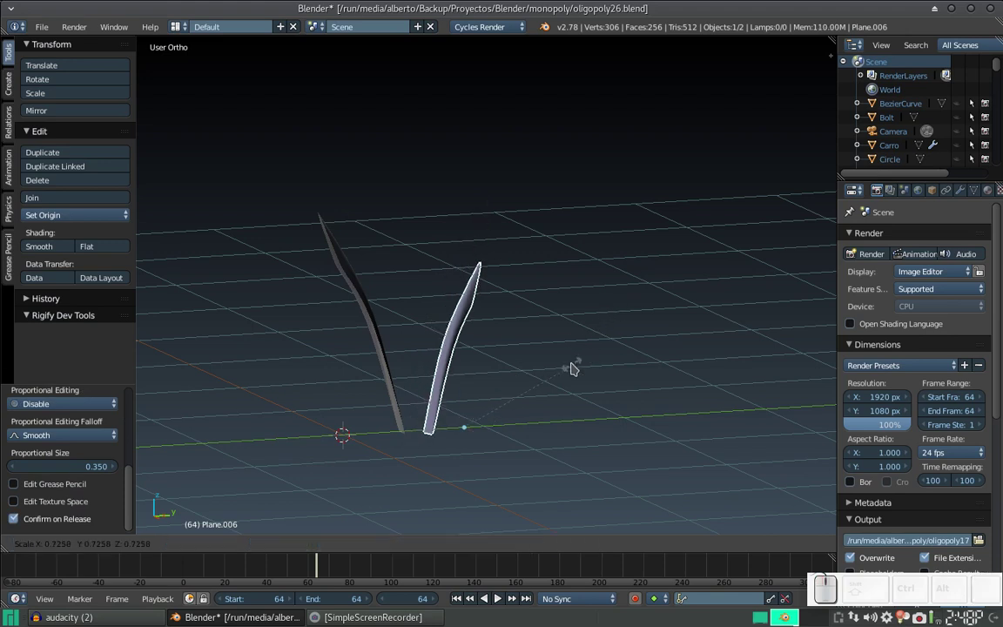
{"action": "left_click", "coordinate": [571, 371]}
- Duplicate the original blade again, rotate it about Z and enlarge it into a taller third blade
{"action": "right_click", "coordinate": [384, 364]}
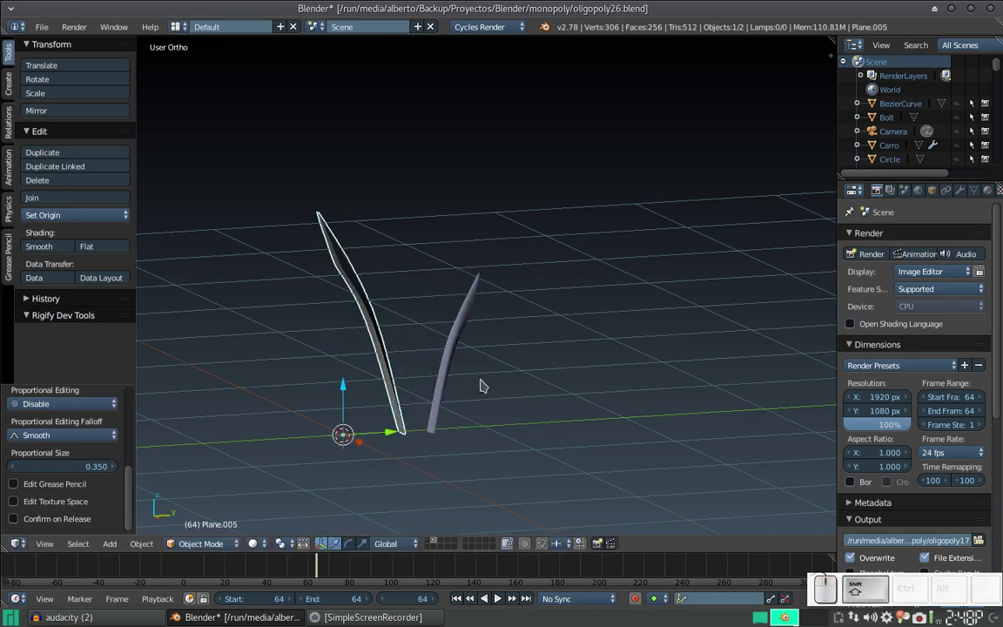
{"action": "key", "text": "shift+d"}
{"action": "key", "text": "shift+Return"}
{"action": "key", "text": "r"}
{"action": "key", "text": "z"}
{"action": "left_click", "coordinate": [332, 475]}
{"action": "left_click_drag", "start_coordinate": [383, 431], "coordinate": [454, 385]}
{"action": "left_click_drag", "start_coordinate": [423, 387], "coordinate": [439, 366]}
{"action": "key", "text": "s"}
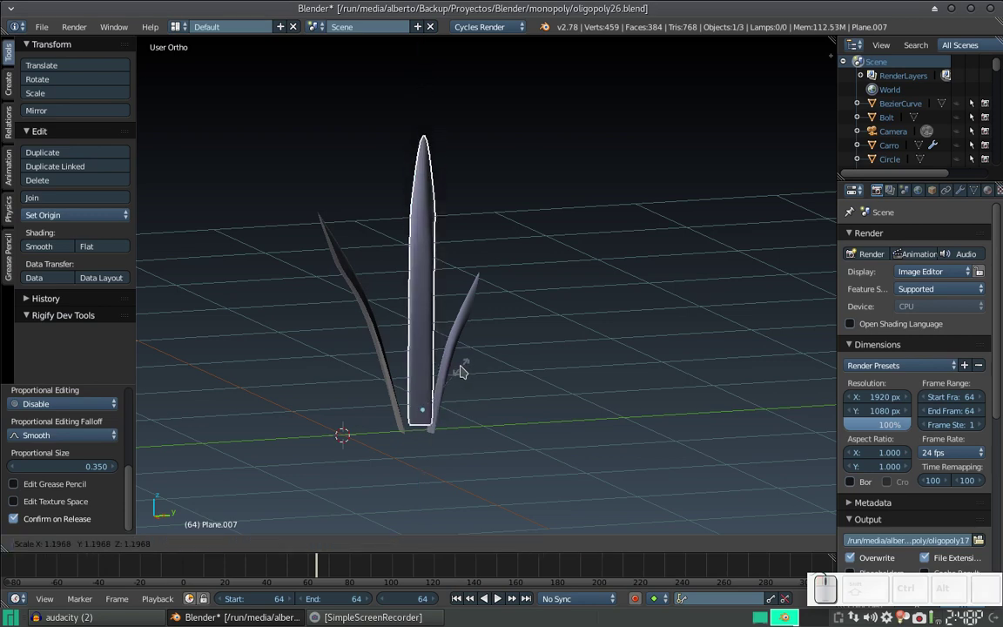
{"action": "left_click_drag", "start_coordinate": [464, 368], "coordinate": [464, 408]}
{"action": "left_click", "coordinate": [493, 427]}
- Select all three blades and join them into a single grass-tuft object with Ctrl+J
{"action": "left_click_drag", "start_coordinate": [502, 428], "coordinate": [438, 387]}
{"action": "left_click_drag", "start_coordinate": [387, 376], "coordinate": [445, 421]}
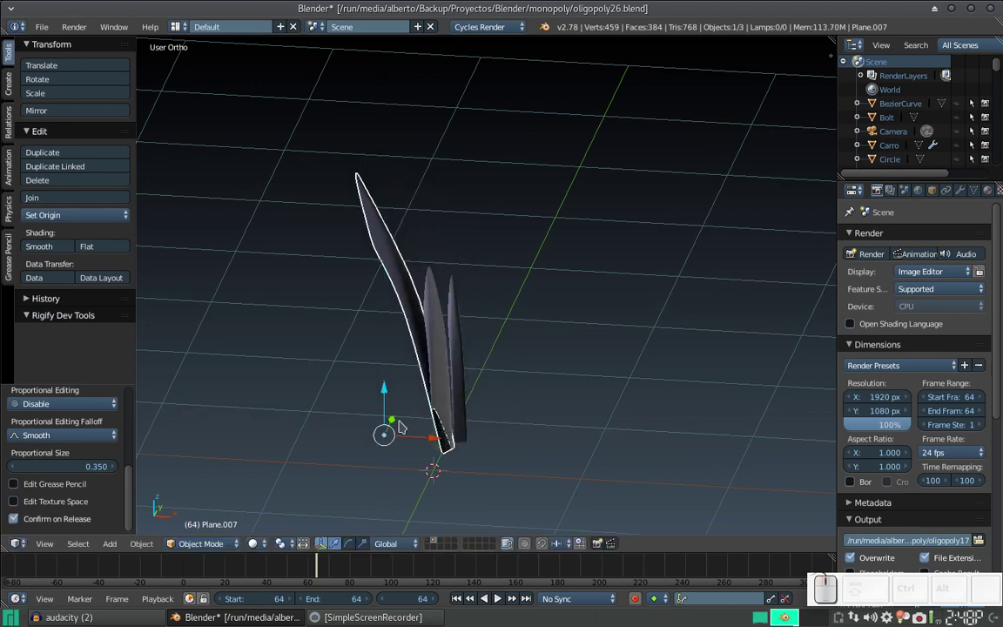
{"action": "left_click_drag", "start_coordinate": [397, 421], "coordinate": [405, 414]}
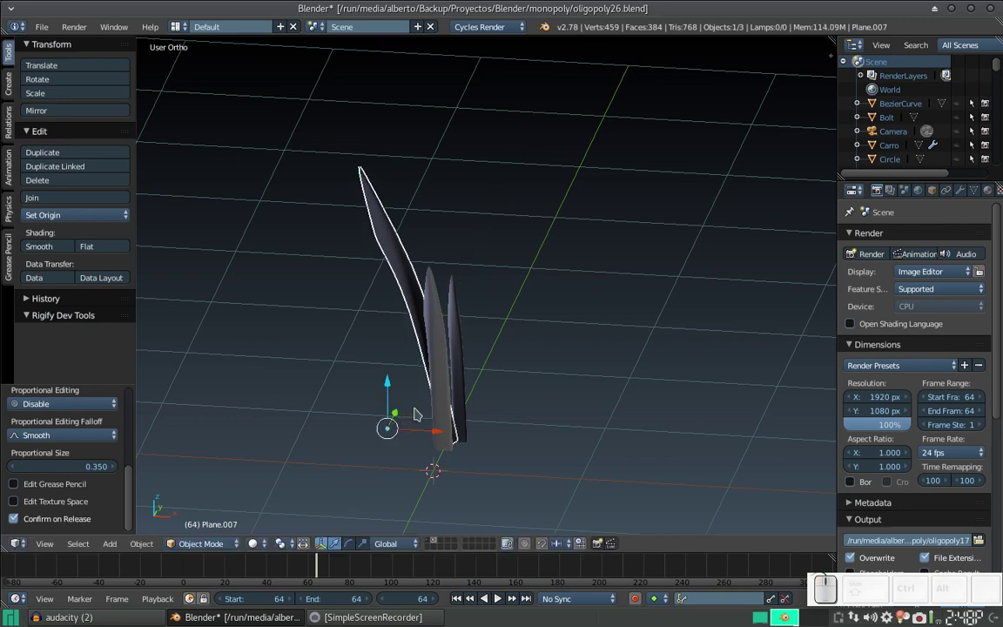
{"action": "left_click_drag", "start_coordinate": [556, 383], "coordinate": [423, 343]}
{"action": "scroll", "scroll_direction": "up", "scroll_amount": 3}
{"action": "scroll", "scroll_direction": "down", "scroll_amount": 3}
{"action": "left_click", "coordinate": [466, 356]}
{"action": "left_click", "coordinate": [467, 345]}
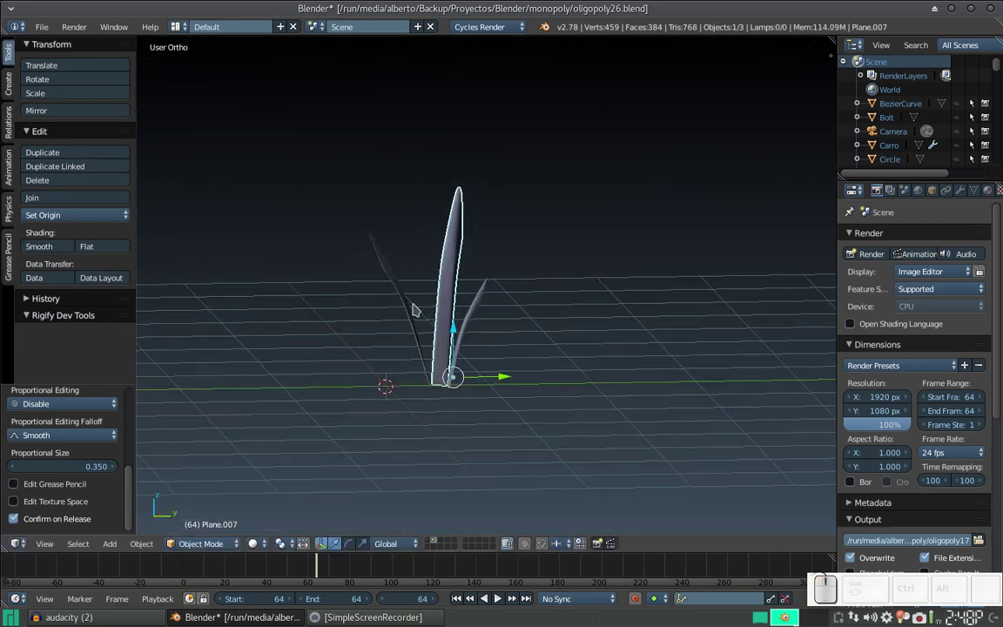
{"action": "key", "text": "b"}
{"action": "left_click", "coordinate": [378, 252]}
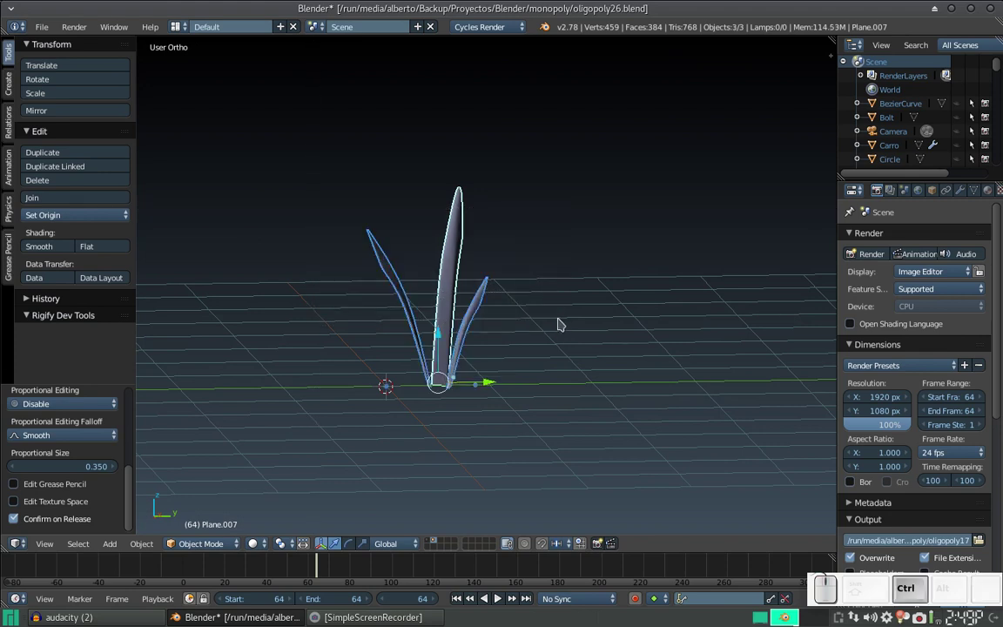
{"action": "key", "text": "ctrl+j"}
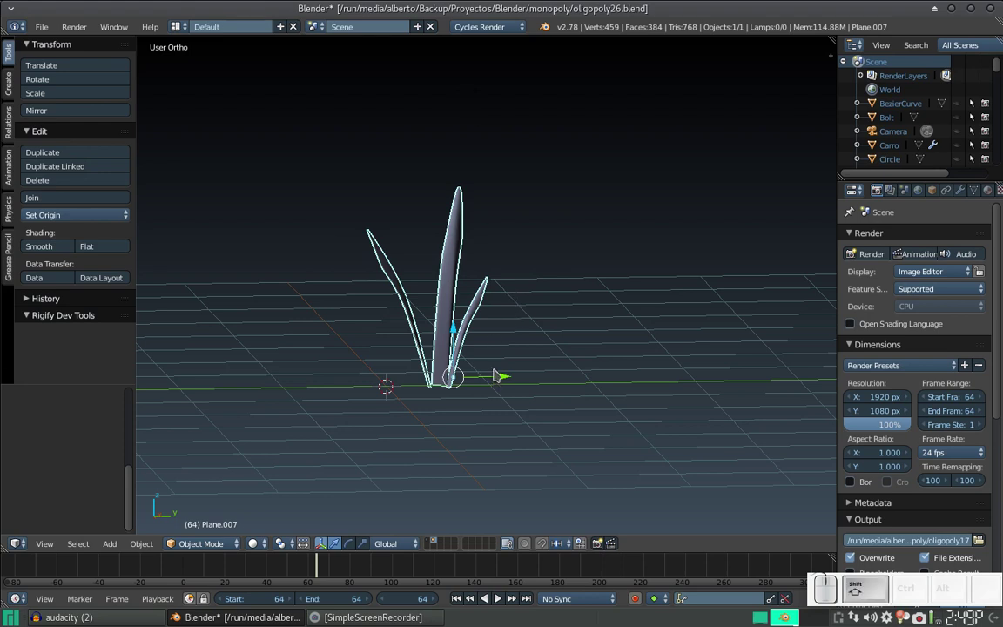
- Duplicate the grass clump, slide the copy to the right and scale it smaller
{"action": "key", "text": "shift+d"}
{"action": "key", "text": "Return"}
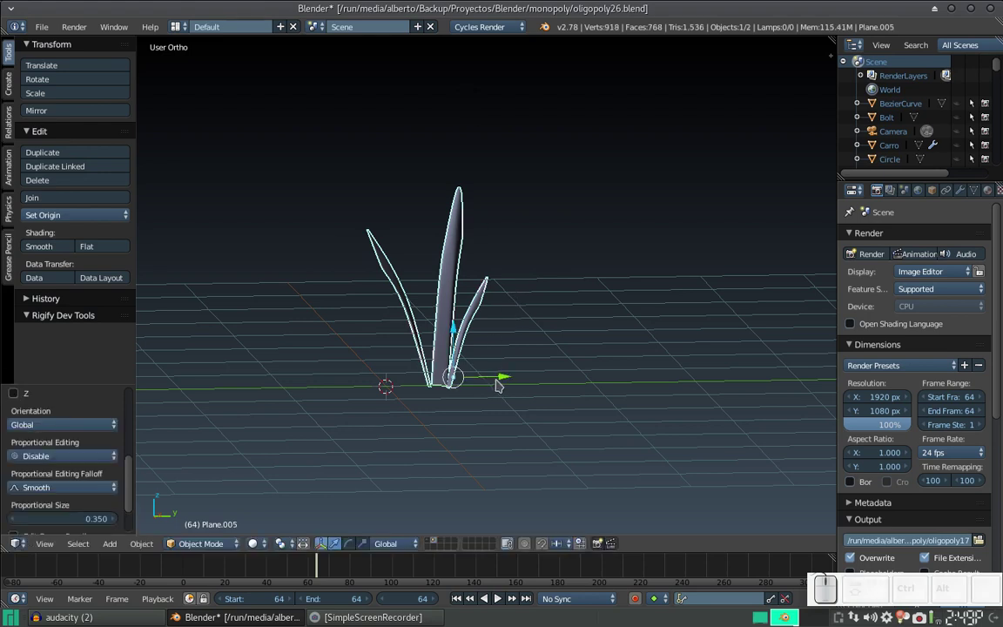
{"action": "left_click_drag", "start_coordinate": [499, 381], "coordinate": [674, 319]}
{"action": "key", "text": "s"}
{"action": "left_click", "coordinate": [679, 334]}
- Duplicate again, rotate the copy around Z, place it and enlarge it
{"action": "key", "text": "shift+d"}
{"action": "key", "text": "Return"}
{"action": "key", "text": "r"}
{"action": "key", "text": "z"}
{"action": "left_click", "coordinate": [631, 442]}
{"action": "left_click", "coordinate": [676, 378]}
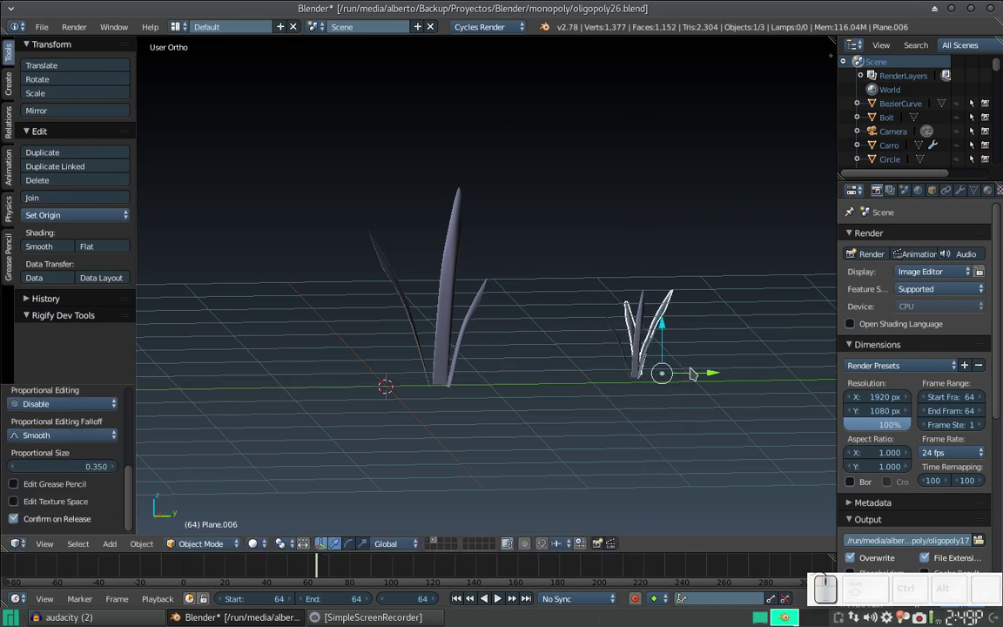
{"action": "key", "text": "s"}
{"action": "left_click", "coordinate": [700, 330]}
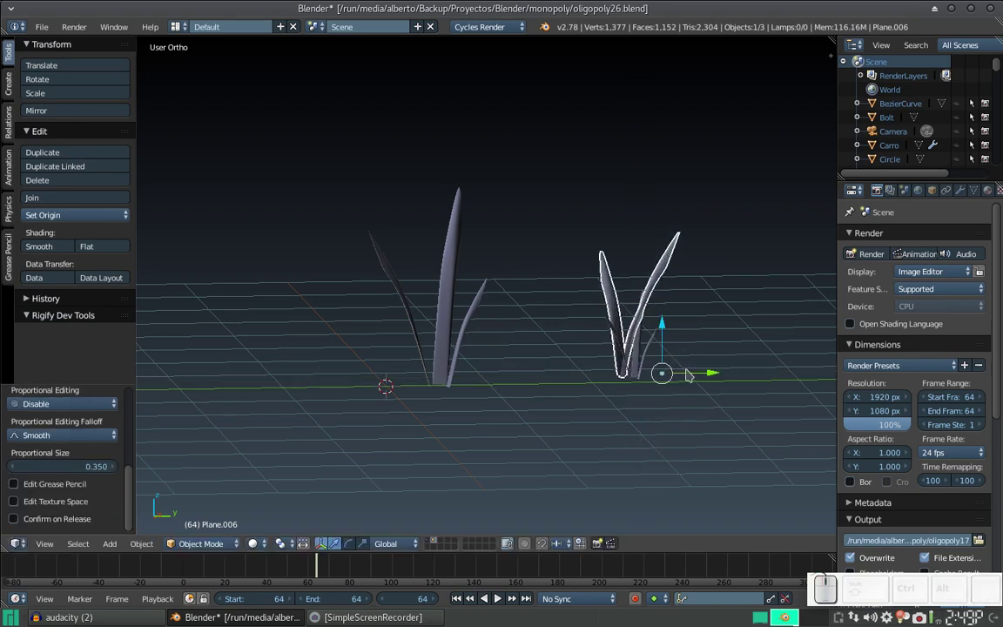
- View the clumps from higher up and select two of them together
{"action": "left_click_drag", "start_coordinate": [691, 377], "coordinate": [701, 363]}
{"action": "scroll", "scroll_direction": "down", "scroll_amount": 3}
{"action": "left_click_drag", "start_coordinate": [669, 362], "coordinate": [608, 405]}
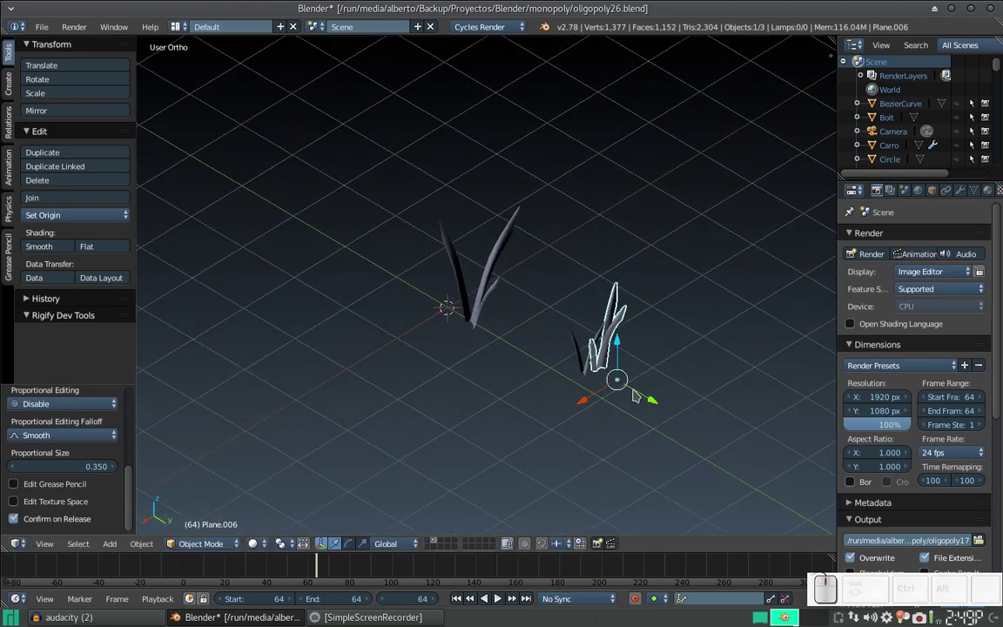
{"action": "left_click", "coordinate": [639, 392]}
{"action": "left_click", "coordinate": [584, 385]}
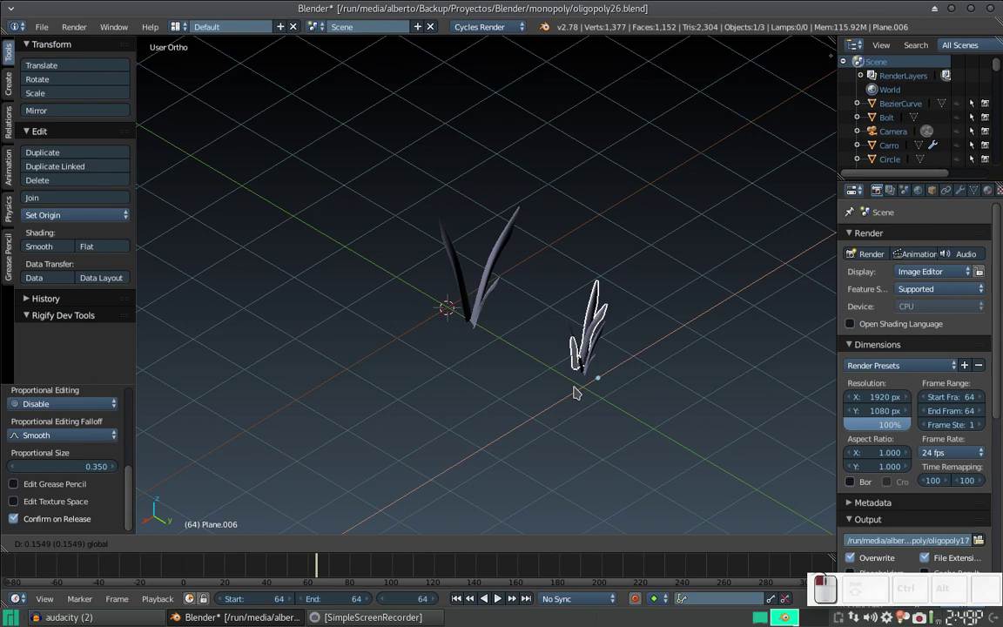
{"action": "middle_click", "coordinate": [577, 385]}
{"action": "right_click", "coordinate": [601, 344]}
{"action": "left_click", "coordinate": [456, 393]}
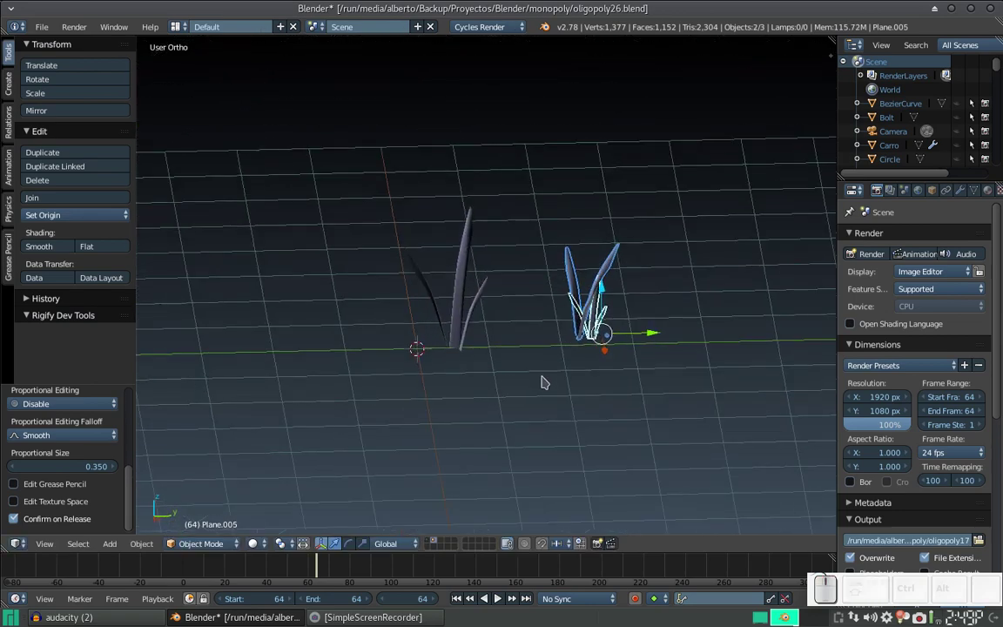
- Duplicate the selected clumps, set the copies between the others and rotate them
{"action": "key", "text": "shift+d"}
{"action": "key", "text": "Return"}
{"action": "left_click_drag", "start_coordinate": [629, 335], "coordinate": [527, 348]}
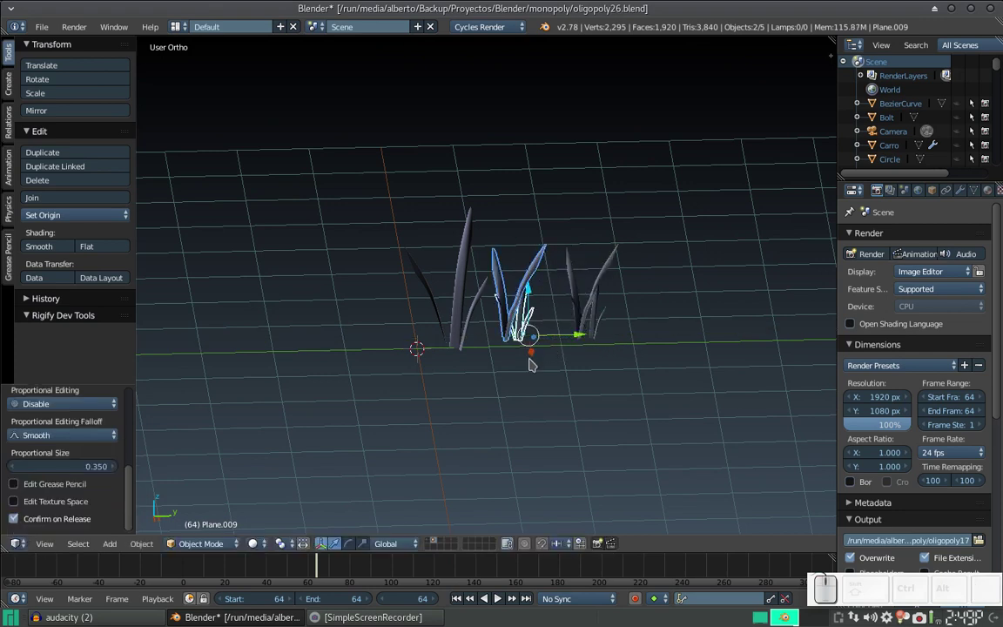
{"action": "left_click_drag", "start_coordinate": [532, 360], "coordinate": [547, 321]}
{"action": "key", "text": "s"}
{"action": "left_click", "coordinate": [561, 306]}
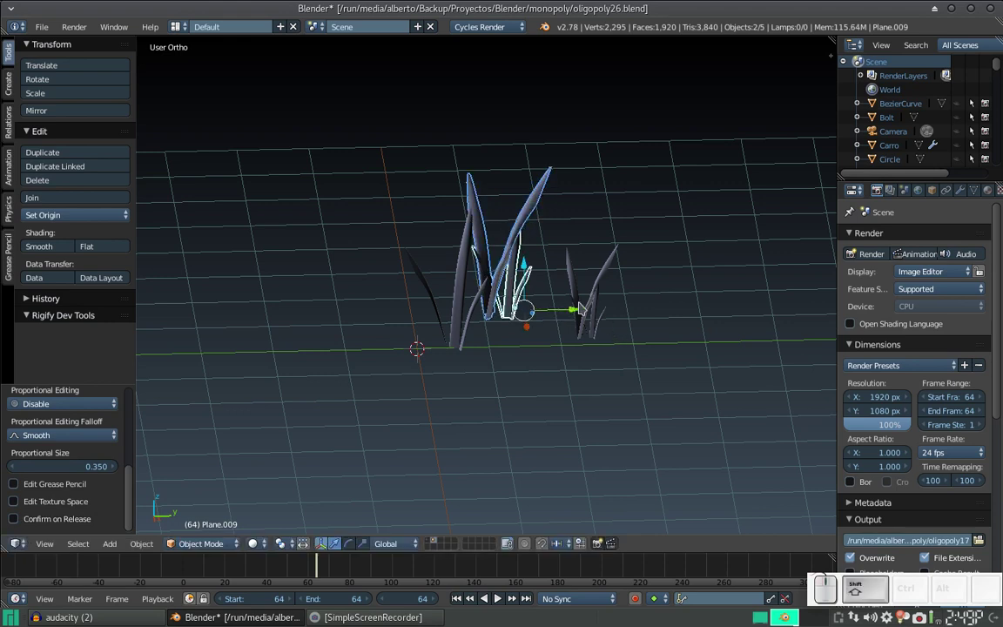
- Duplicate once more, rotate the new copies around Z and move them into the cluster
{"action": "key", "text": "shift+d"}
{"action": "key", "text": "shift+Return"}
{"action": "key", "text": "r"}
{"action": "key", "text": "z"}
{"action": "left_click_drag", "start_coordinate": [544, 342], "coordinate": [433, 295]}
{"action": "left_click_drag", "start_coordinate": [445, 297], "coordinate": [471, 304]}
{"action": "scroll", "scroll_direction": "down", "scroll_amount": 3}
{"action": "middle_click", "coordinate": [573, 294]}
{"action": "left_click", "coordinate": [508, 277]}
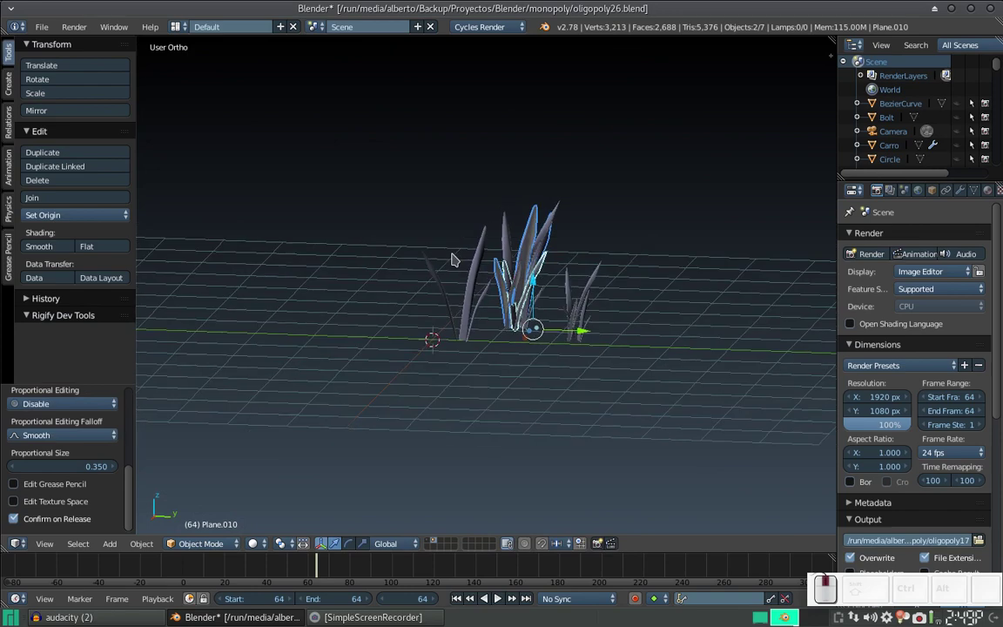
- From a top-down view, select one clump and move it to a new position
{"action": "right_click", "coordinate": [469, 330]}
{"action": "left_click_drag", "start_coordinate": [524, 342], "coordinate": [555, 337]}
{"action": "right_click", "coordinate": [572, 309]}
{"action": "left_click", "coordinate": [567, 338]}
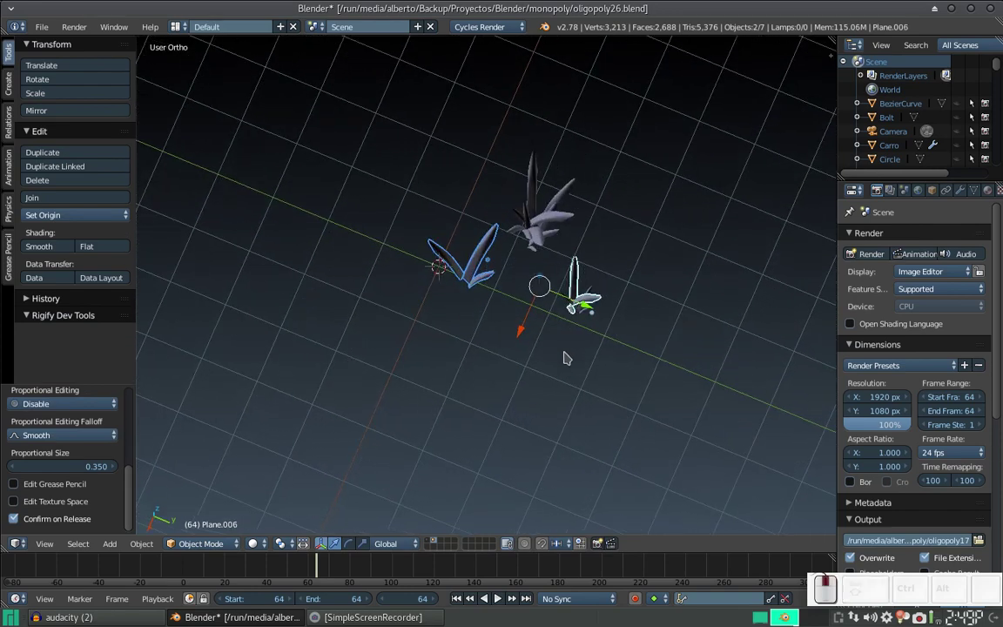
{"action": "key", "text": "KP_7"}
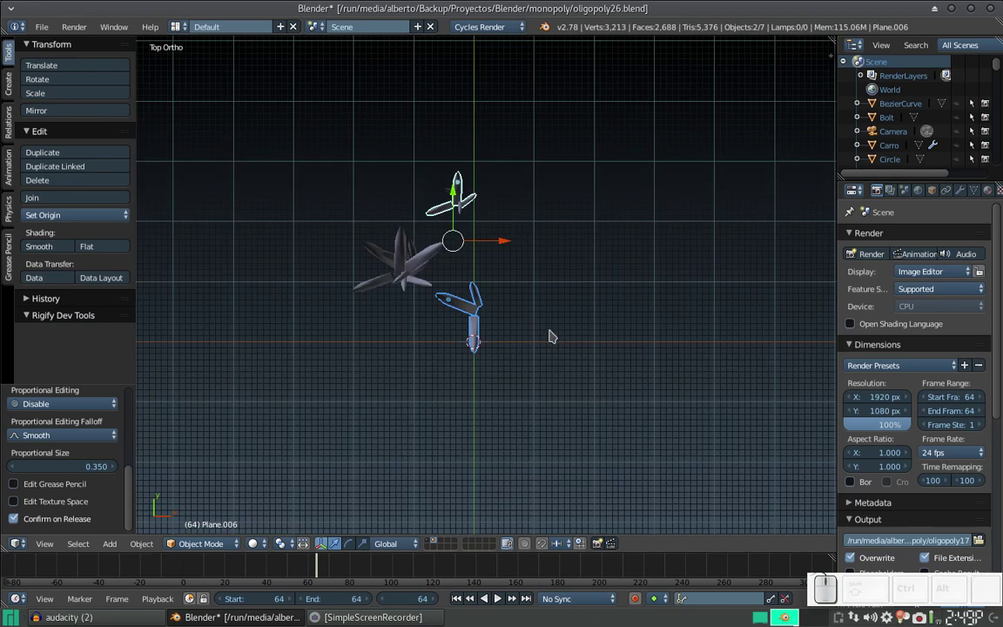
{"action": "key", "text": "g"}
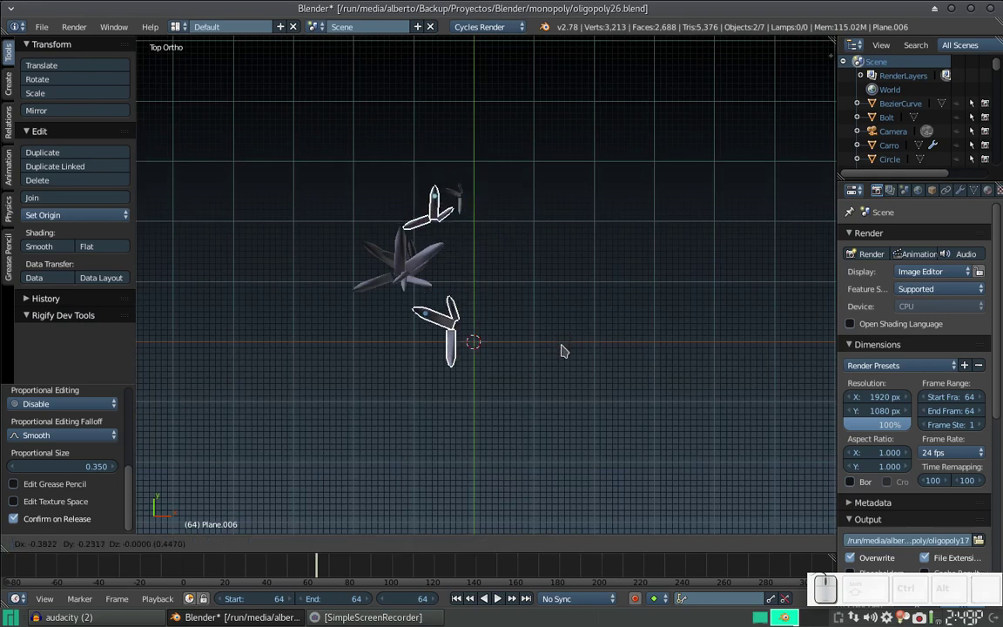
{"action": "key", "text": "Escape"}
{"action": "key", "text": "b"}
{"action": "left_click", "coordinate": [453, 179]}
- Back in an angled view, select another clump and move it to the right side
{"action": "left_click_drag", "start_coordinate": [497, 224], "coordinate": [559, 282]}
{"action": "middle_click", "coordinate": [542, 279]}
{"action": "right_click", "coordinate": [508, 214]}
{"action": "middle_click", "coordinate": [545, 239]}
{"action": "left_click", "coordinate": [521, 202]}
{"action": "left_click", "coordinate": [549, 283]}
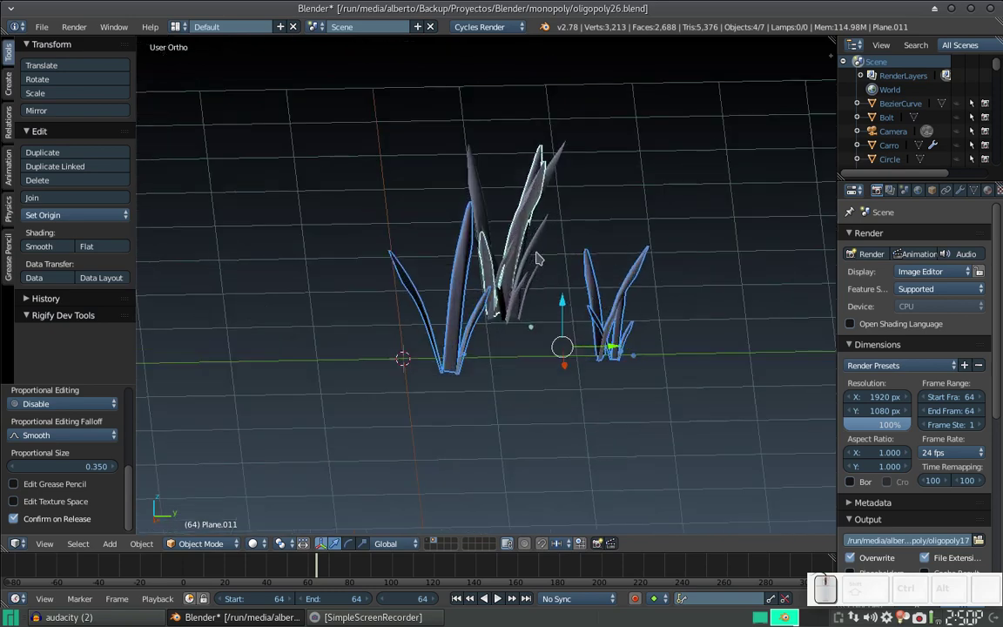
{"action": "right_click", "coordinate": [660, 341]}
{"action": "key", "text": "Tab"}
{"action": "key", "text": "b"}
{"action": "left_click_drag", "start_coordinate": [643, 358], "coordinate": [729, 296]}
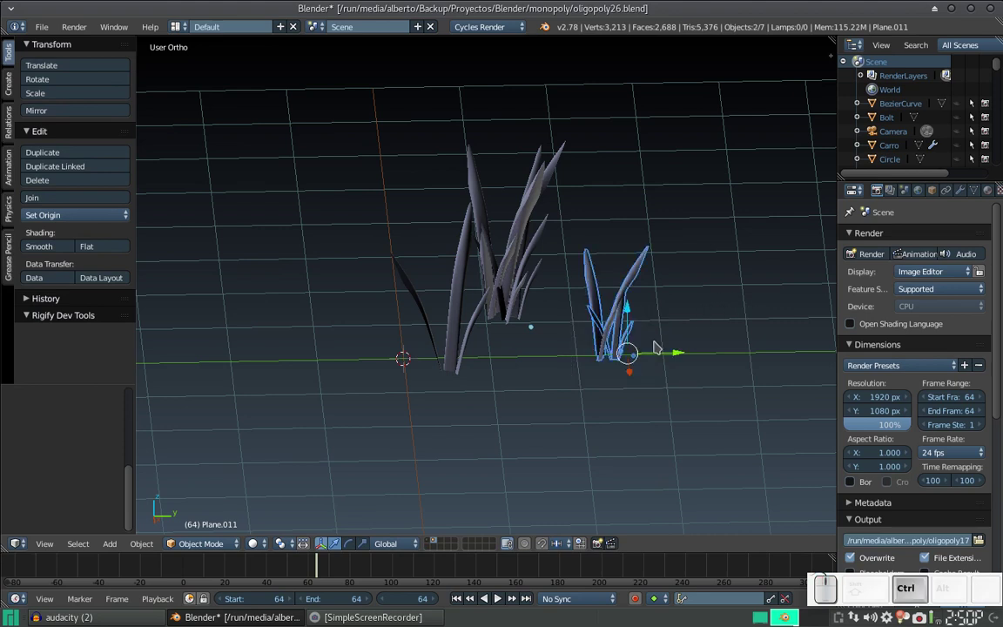
- Attempt a Ctrl+J join on the clump, then select another clump to adjust
{"action": "key", "text": "ctrl+j"}
{"action": "key", "text": "Tab"}
{"action": "key", "text": "Tab"}
{"action": "right_click", "coordinate": [618, 322]}
{"action": "left_click", "coordinate": [661, 328]}
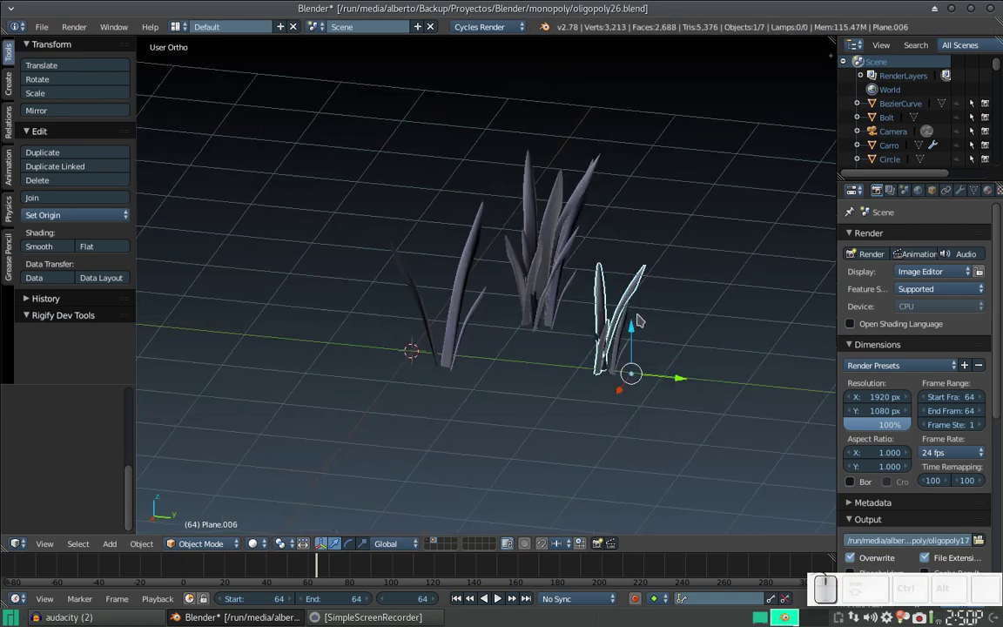
{"action": "scroll", "scroll_direction": "up", "scroll_amount": 3}
{"action": "left_click", "coordinate": [655, 357]}
- Resize the small clump so it fits the rest of the cluster
{"action": "right_click", "coordinate": [519, 375]}
{"action": "left_click_drag", "start_coordinate": [576, 397], "coordinate": [521, 263]}
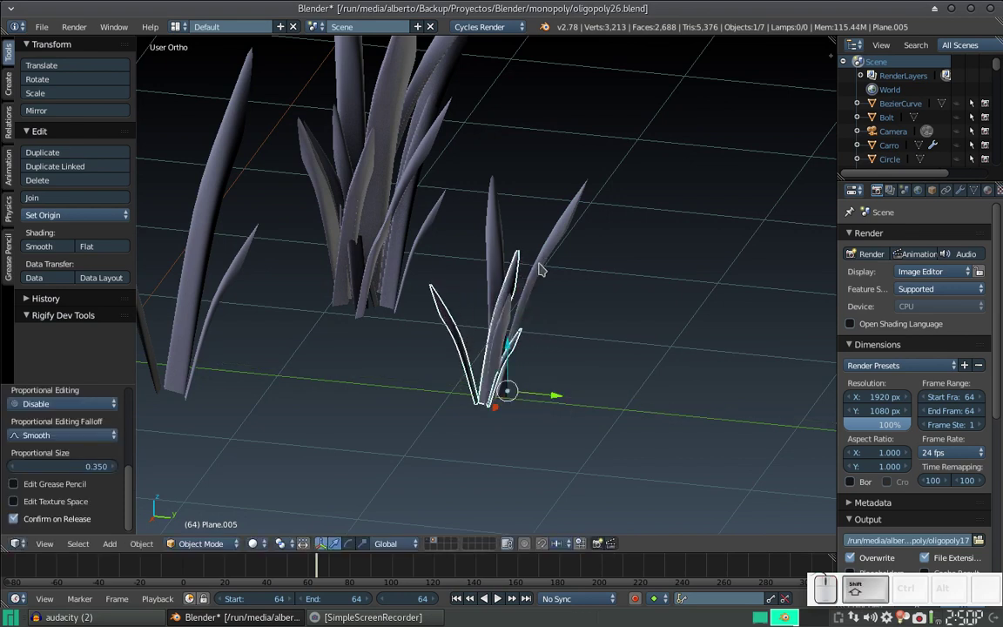
{"action": "key", "text": "shift+Tab"}
{"action": "right_click", "coordinate": [540, 263]}
{"action": "key", "text": "ctrl+j"}
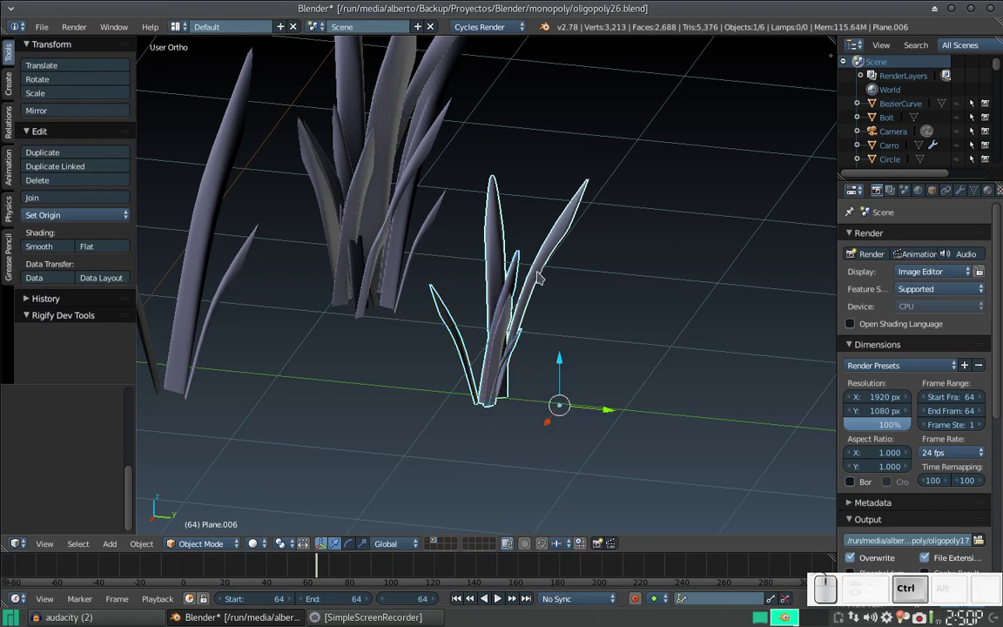
{"action": "key", "text": "Tab"}
{"action": "key", "text": "Tab"}
{"action": "left_click", "coordinate": [567, 259]}
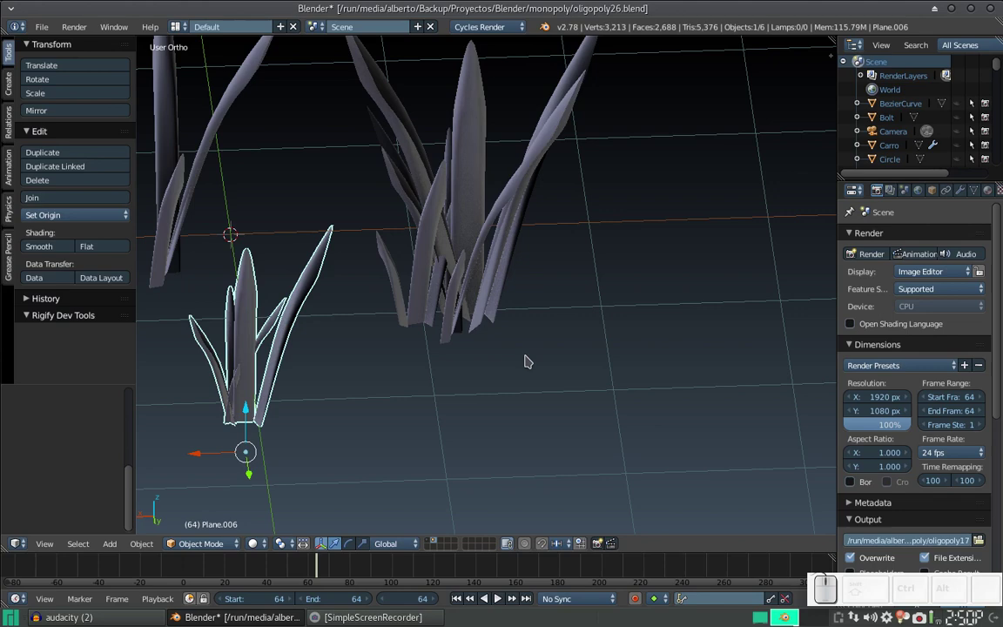
- Select all the clumps and try merging them into a single object
{"action": "key", "text": "a"}
{"action": "key", "text": "b"}
{"action": "left_click_drag", "start_coordinate": [503, 338], "coordinate": [383, 238]}
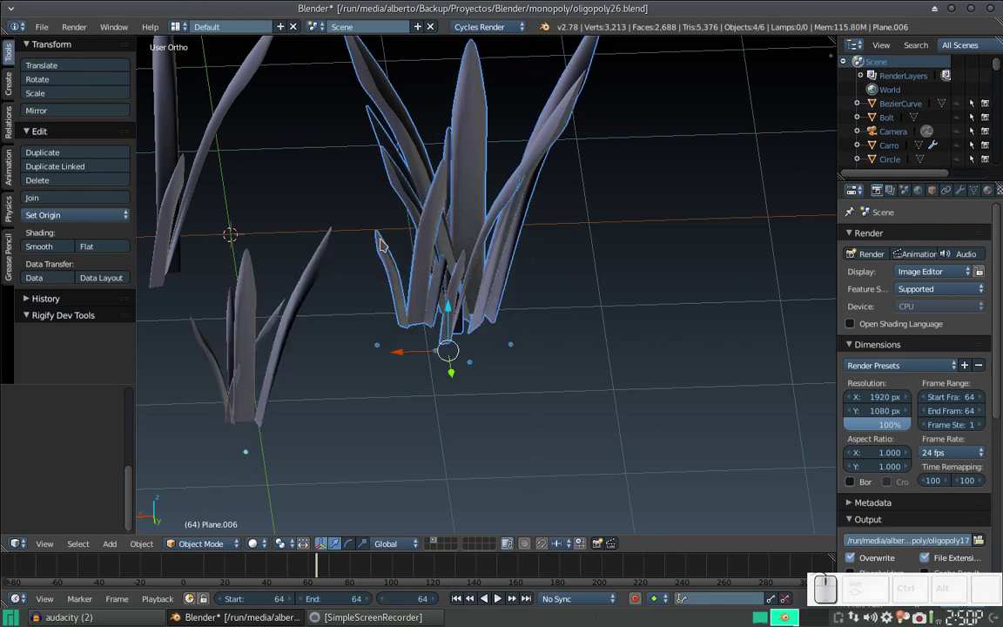
{"action": "left_click_drag", "start_coordinate": [407, 254], "coordinate": [505, 260]}
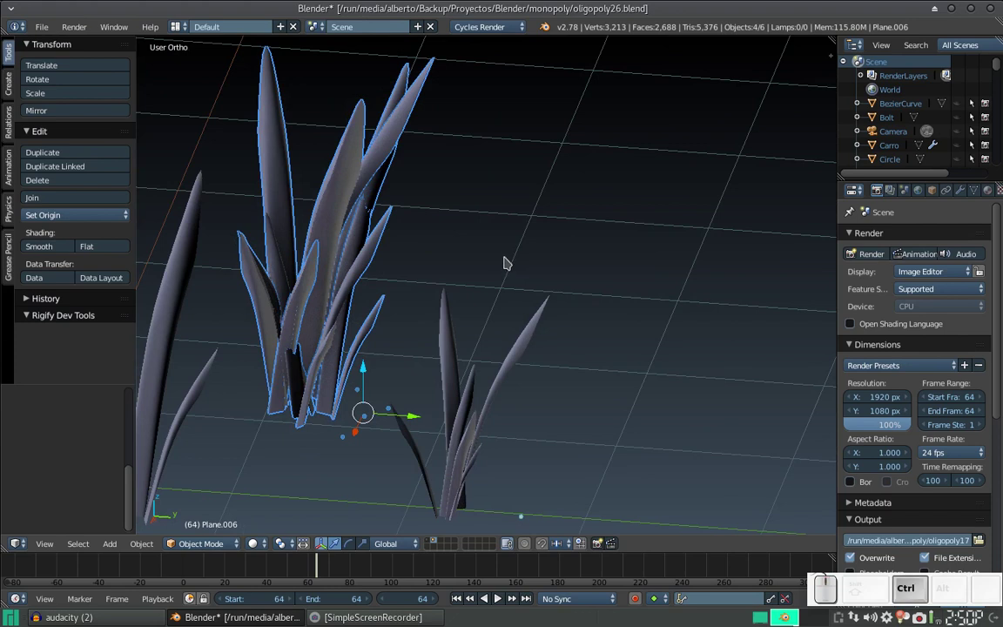
{"action": "key", "text": "ctrl+j"}
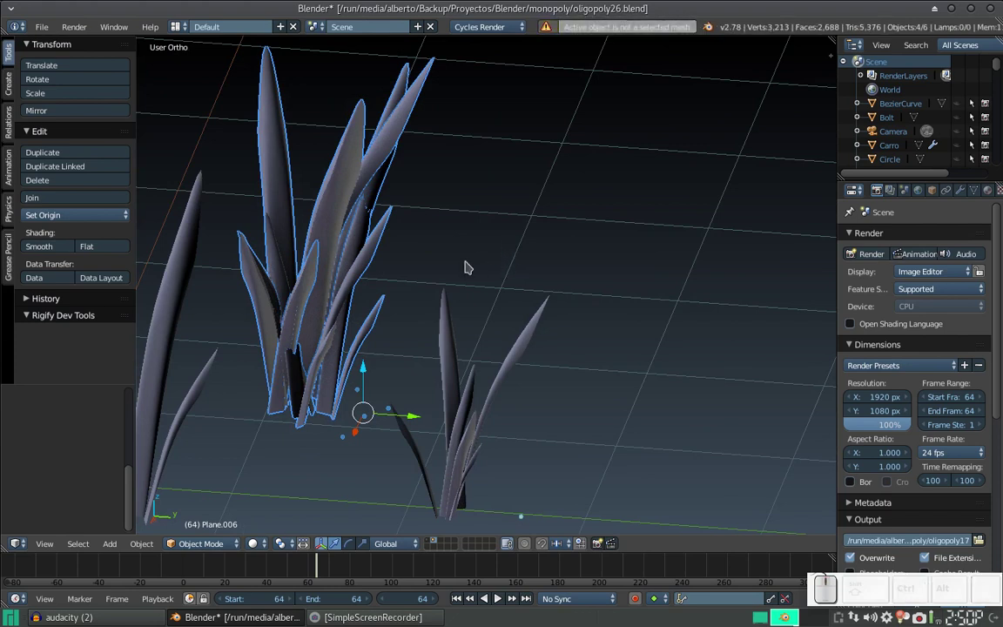
- Select the first group of clumps and merge them into one object
{"action": "scroll", "scroll_direction": "down", "scroll_amount": 3}
{"action": "left_click", "coordinate": [556, 293]}
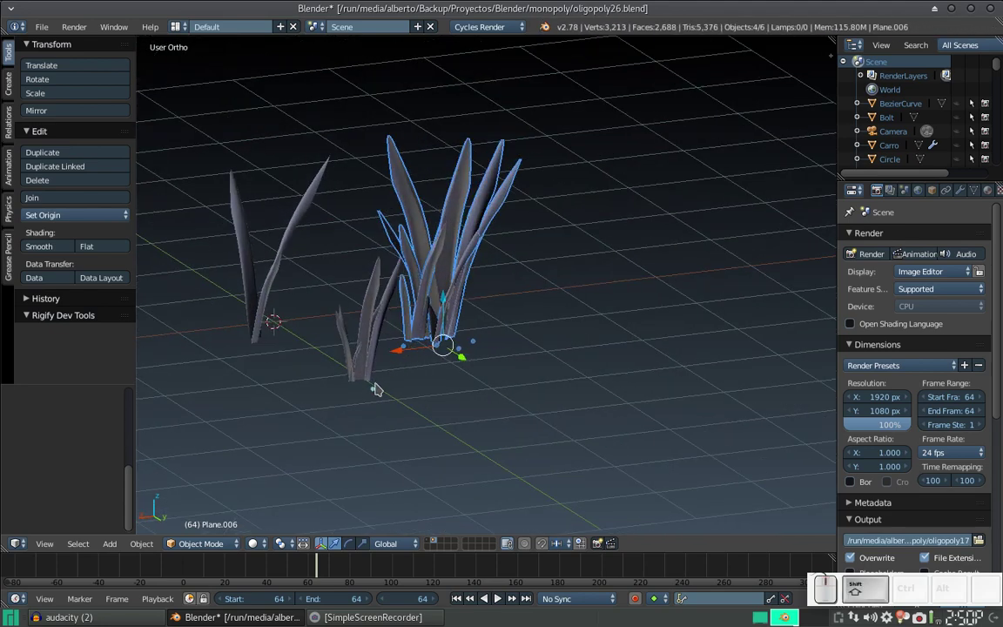
{"action": "right_click", "coordinate": [371, 391]}
{"action": "right_click", "coordinate": [372, 391]}
{"action": "left_click", "coordinate": [408, 362]}
{"action": "left_click_drag", "start_coordinate": [461, 338], "coordinate": [478, 310]}
{"action": "left_click", "coordinate": [472, 256]}
{"action": "key", "text": "a"}
- Select four more clumps and join them with Ctrl+J into a second object
{"action": "right_click", "coordinate": [457, 282]}
{"action": "right_click", "coordinate": [439, 292]}
{"action": "right_click", "coordinate": [465, 219]}
{"action": "right_click", "coordinate": [431, 302]}
{"action": "key", "text": "ctrl+j"}
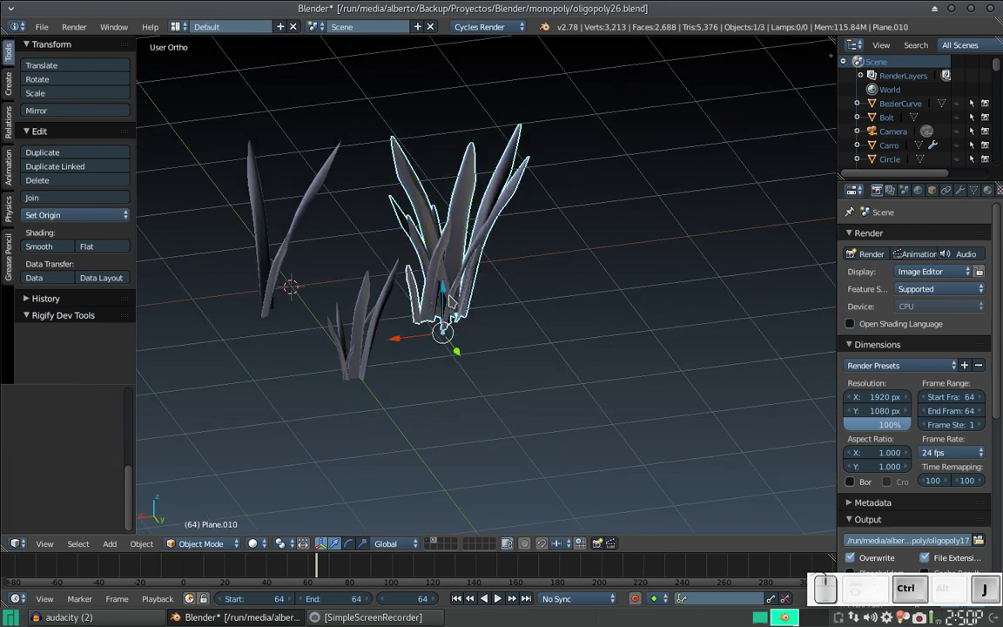
{"action": "left_click", "coordinate": [429, 305]}
{"action": "left_click", "coordinate": [467, 399]}
- Box-select all three grass objects and check them from a side view
{"action": "left_click_drag", "start_coordinate": [433, 386], "coordinate": [501, 378]}
{"action": "scroll", "scroll_direction": "down", "scroll_amount": 3}
{"action": "middle_click", "coordinate": [575, 365]}
{"action": "scroll", "scroll_direction": "down", "scroll_amount": 3}
{"action": "middle_click", "coordinate": [543, 377]}
{"action": "middle_click", "coordinate": [503, 350]}
{"action": "scroll", "scroll_direction": "up", "scroll_amount": 3}
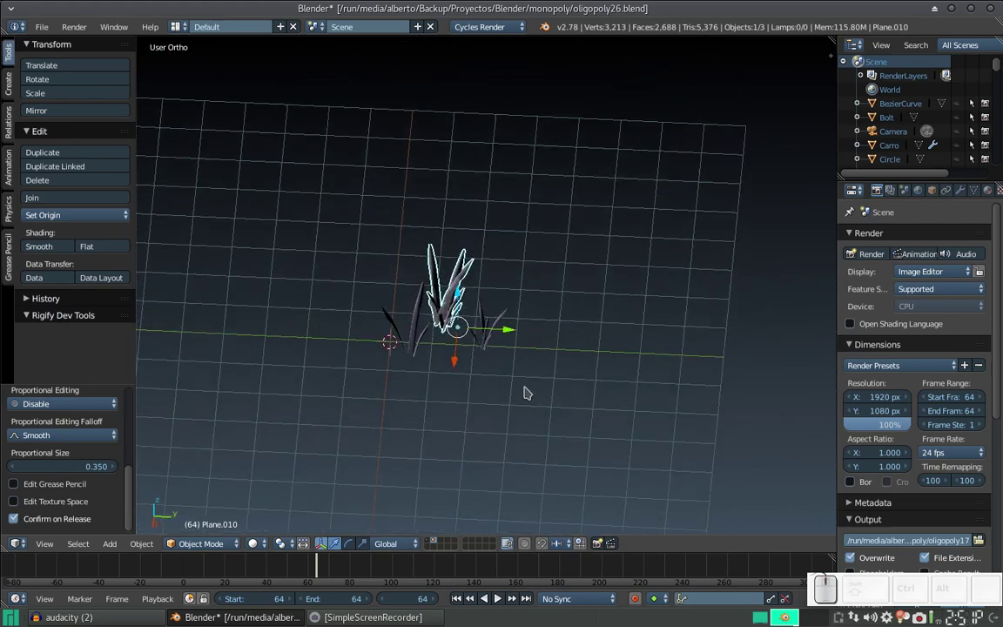
{"action": "key", "text": "b"}
{"action": "left_click", "coordinate": [477, 361]}
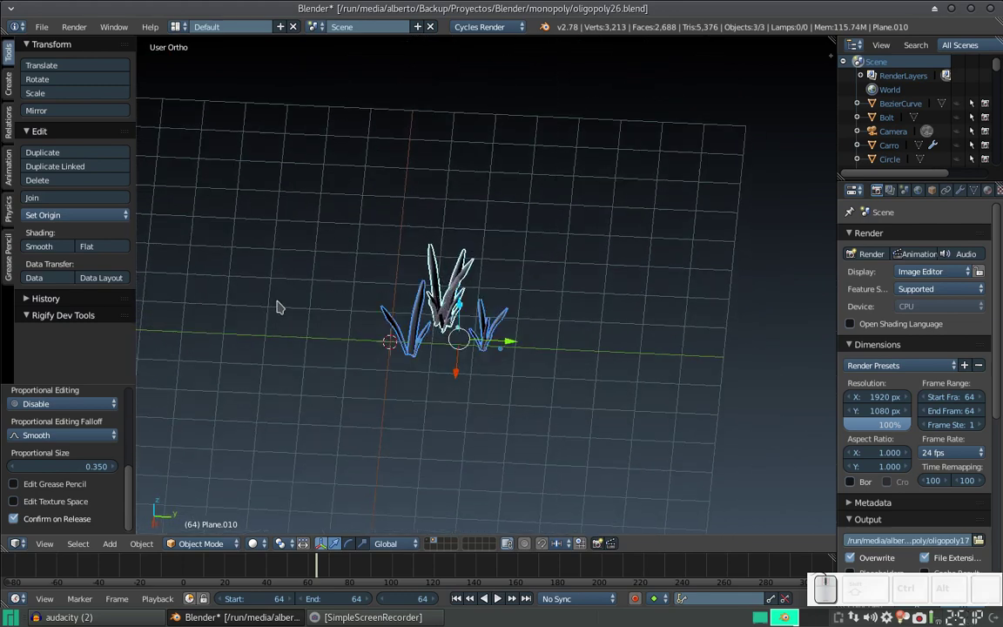
{"action": "left_click_drag", "start_coordinate": [485, 311], "coordinate": [473, 270]}
{"action": "left_click", "coordinate": [464, 275]}
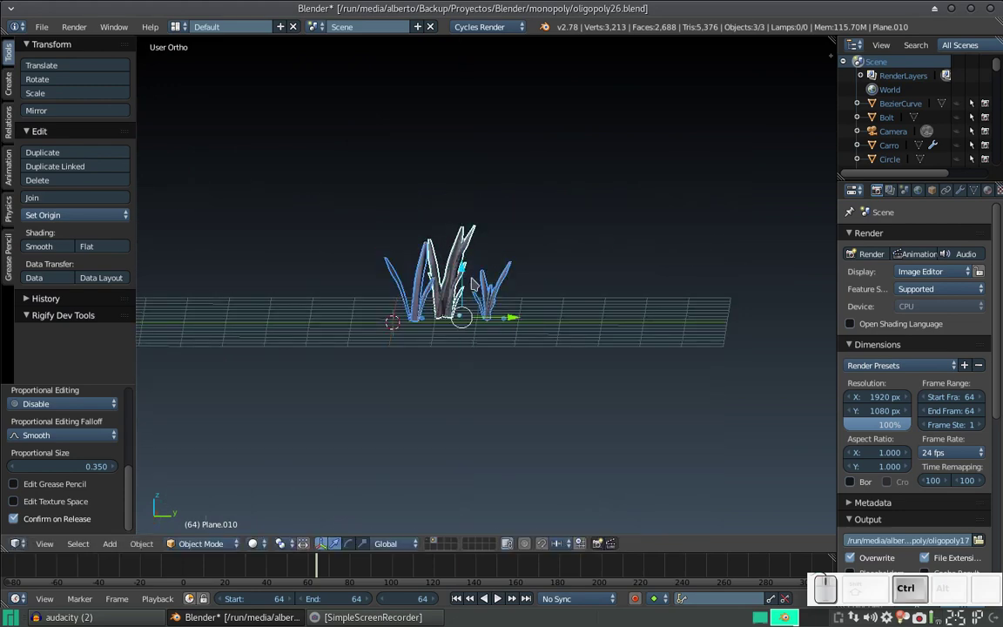
- Switch layers to bring the Monopoly board back into view as the active object
{"action": "key", "text": "ctrl+g"}
{"action": "scroll", "scroll_direction": "down", "scroll_amount": 3}
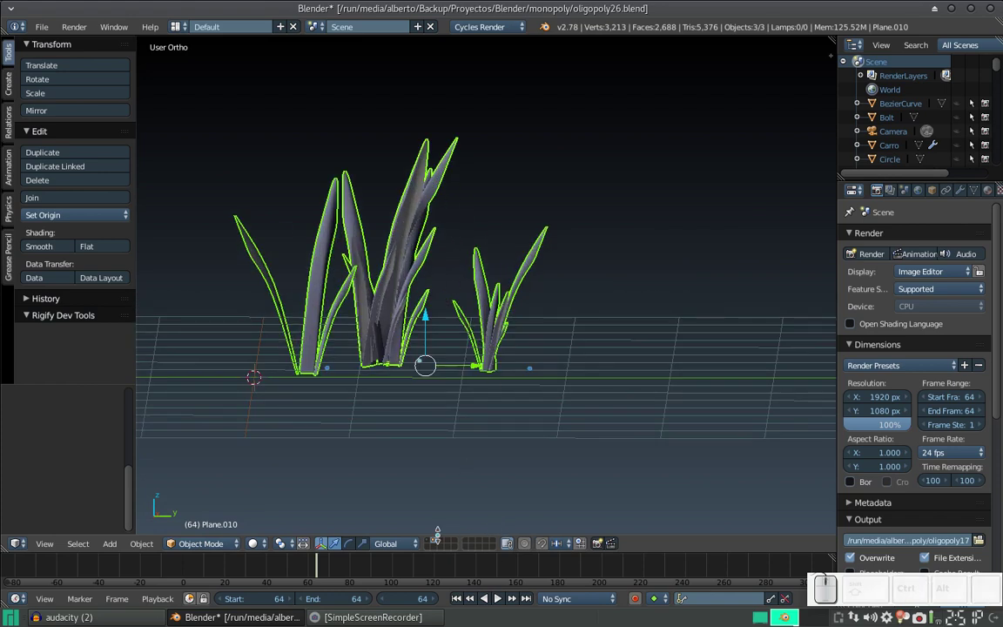
{"action": "left_click", "coordinate": [428, 543]}
{"action": "scroll", "scroll_direction": "down", "scroll_amount": 3}
{"action": "left_click", "coordinate": [476, 300]}
{"action": "scroll", "scroll_direction": "down", "scroll_amount": 3}
- Edit the board plane and select the vertices of the squares along its right and bottom border
{"action": "right_click", "coordinate": [518, 322]}
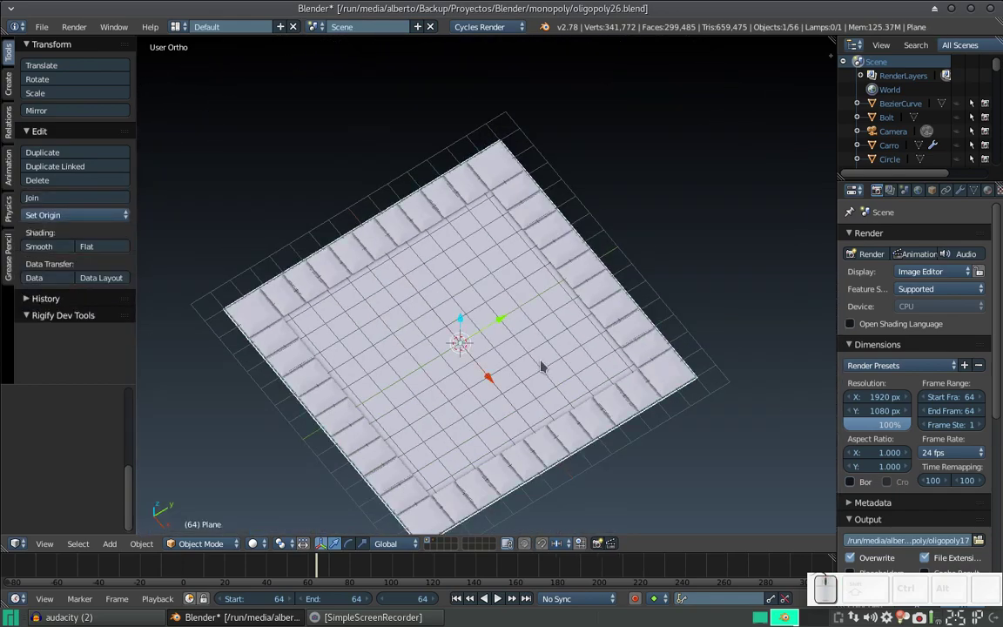
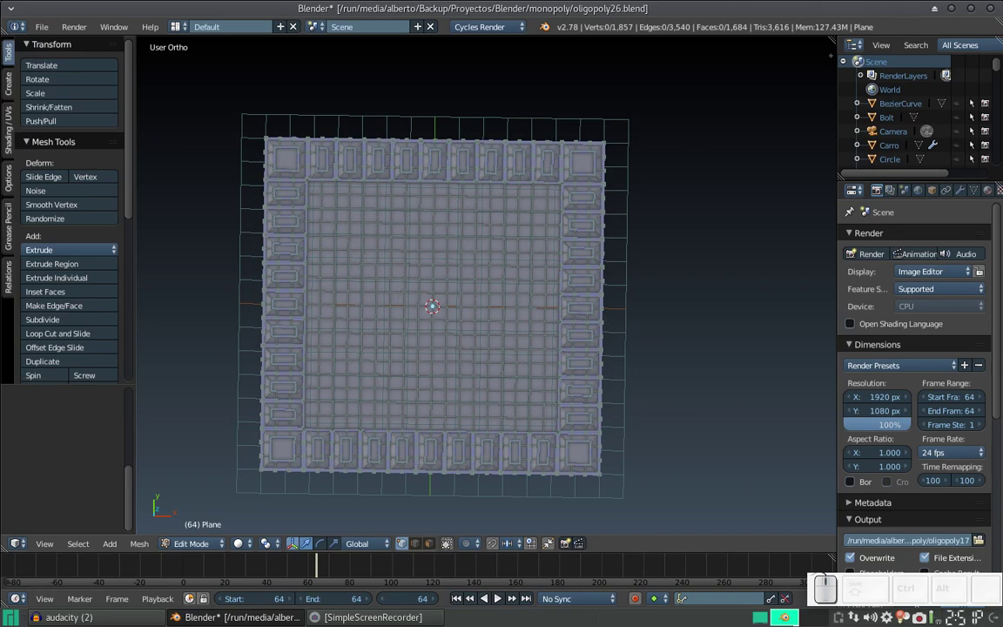
{"action": "key", "text": "c"}
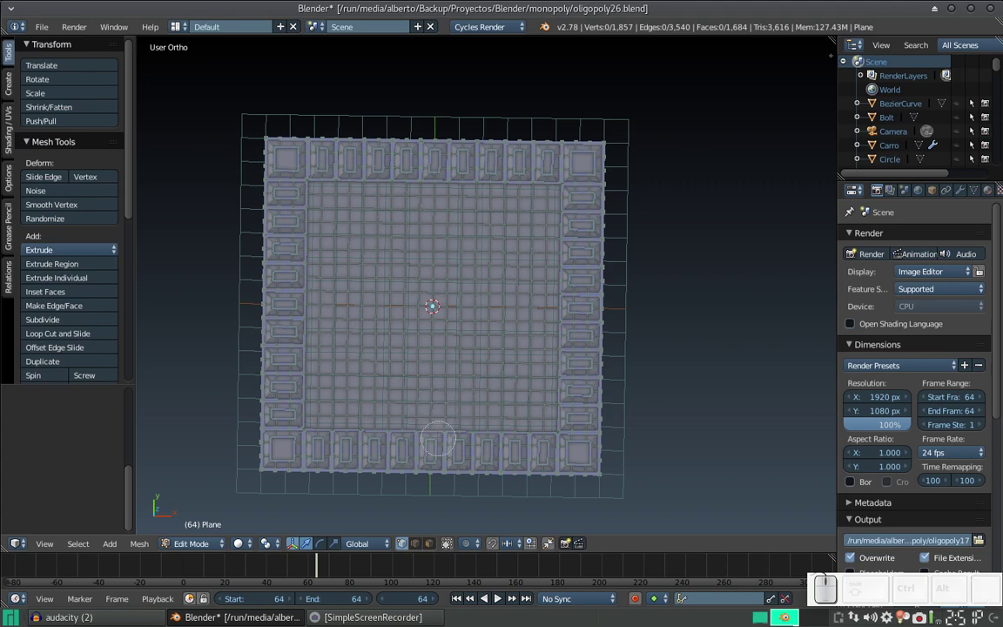
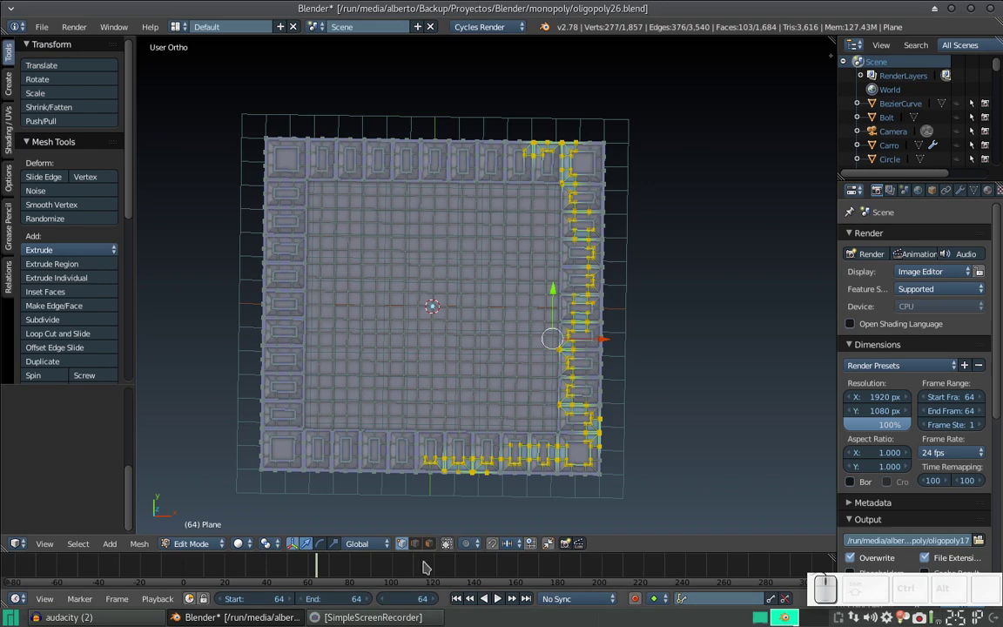
{"action": "left_click", "coordinate": [428, 550]}
{"action": "left_click", "coordinate": [431, 544]}
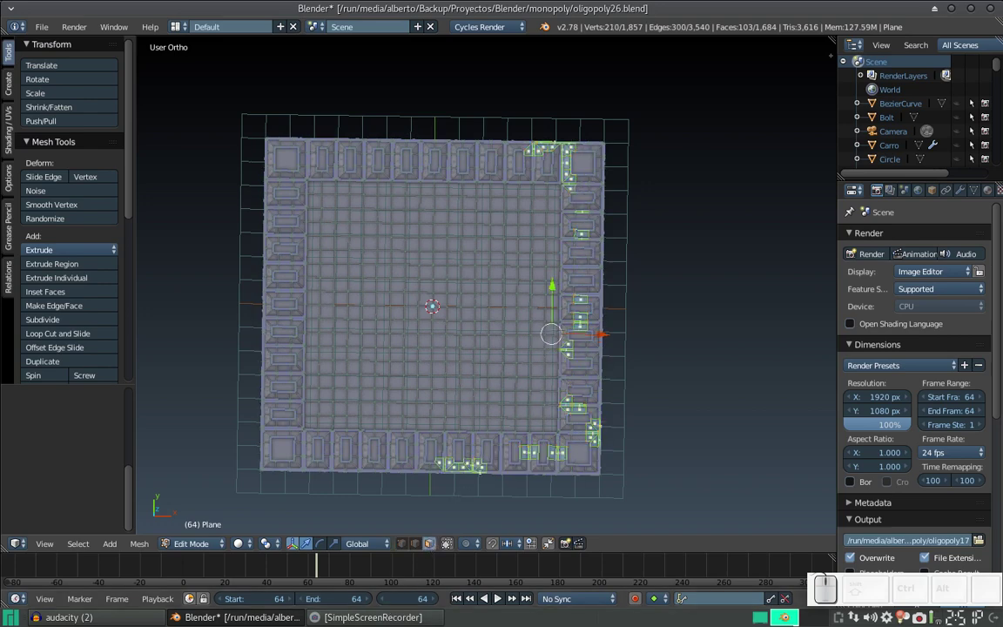
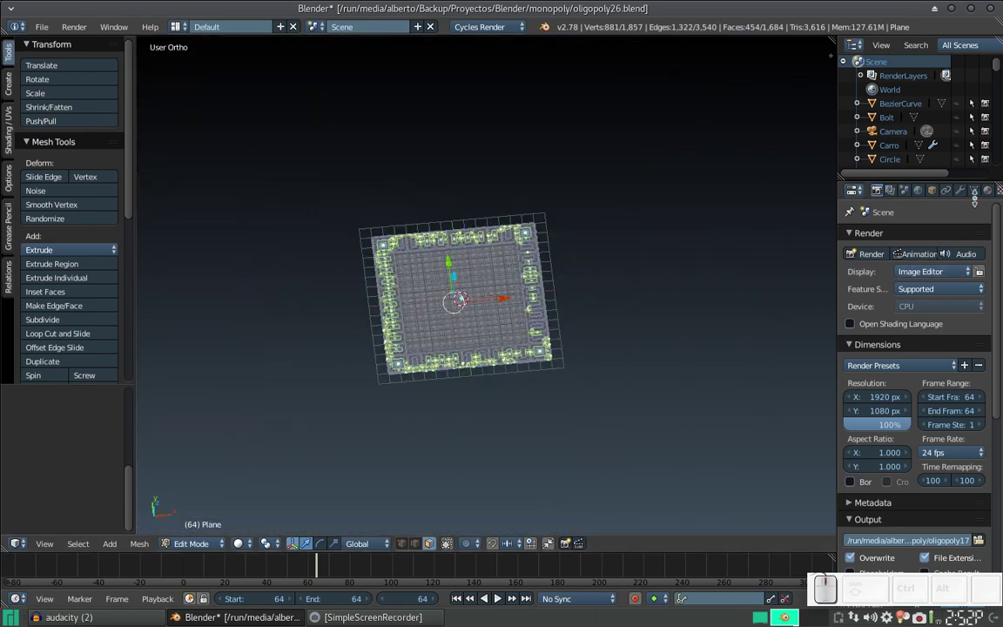
- Create a vertex group named 'hierba', assign the border vertices to it, and deselect all
{"action": "left_click", "coordinate": [975, 196]}
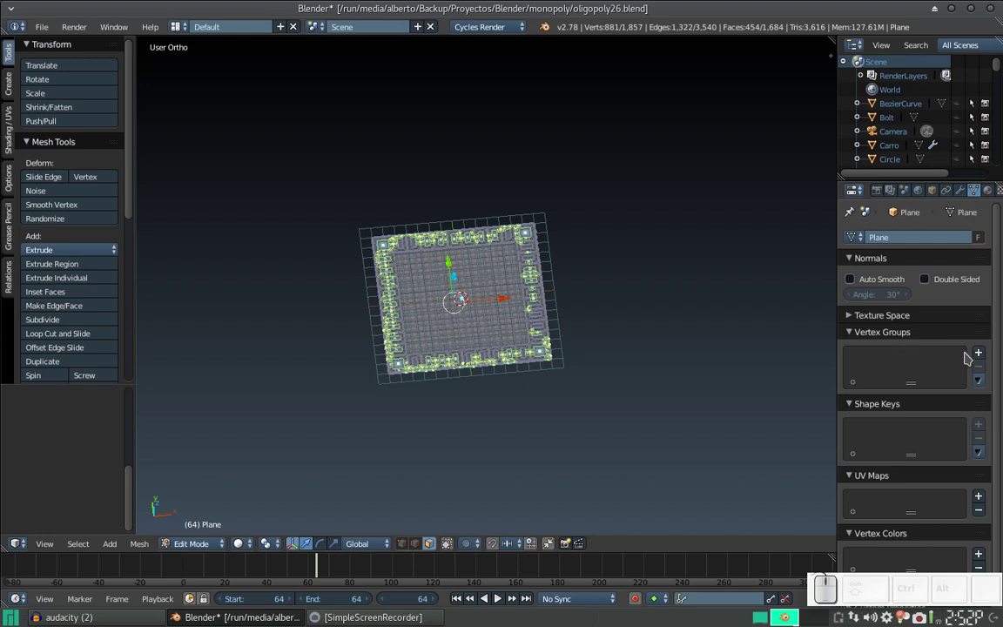
{"action": "left_click", "coordinate": [980, 354]}
{"action": "left_click", "coordinate": [882, 364]}
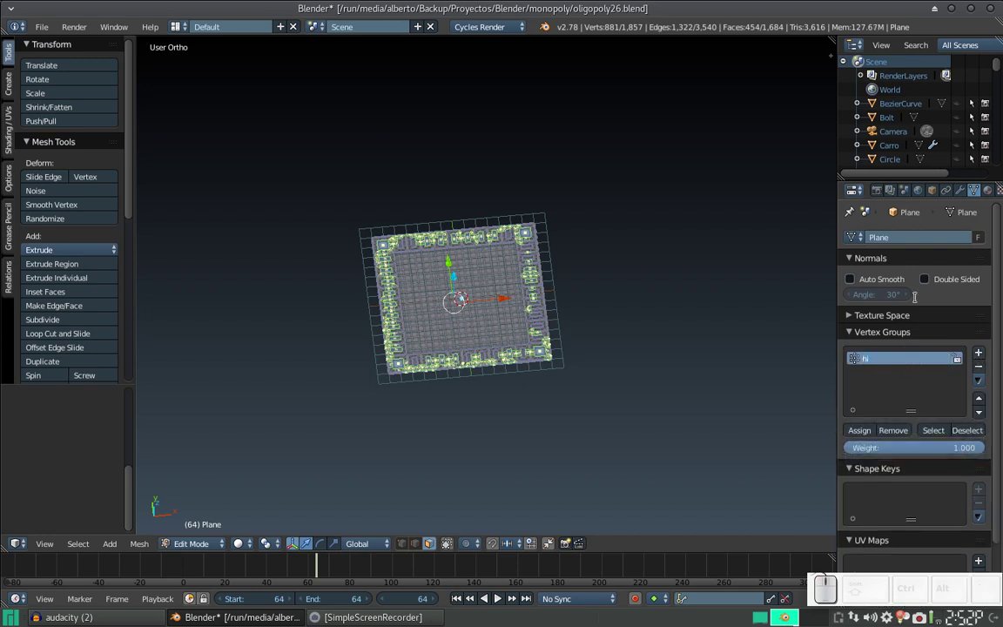
{"action": "key", "text": "Return"}
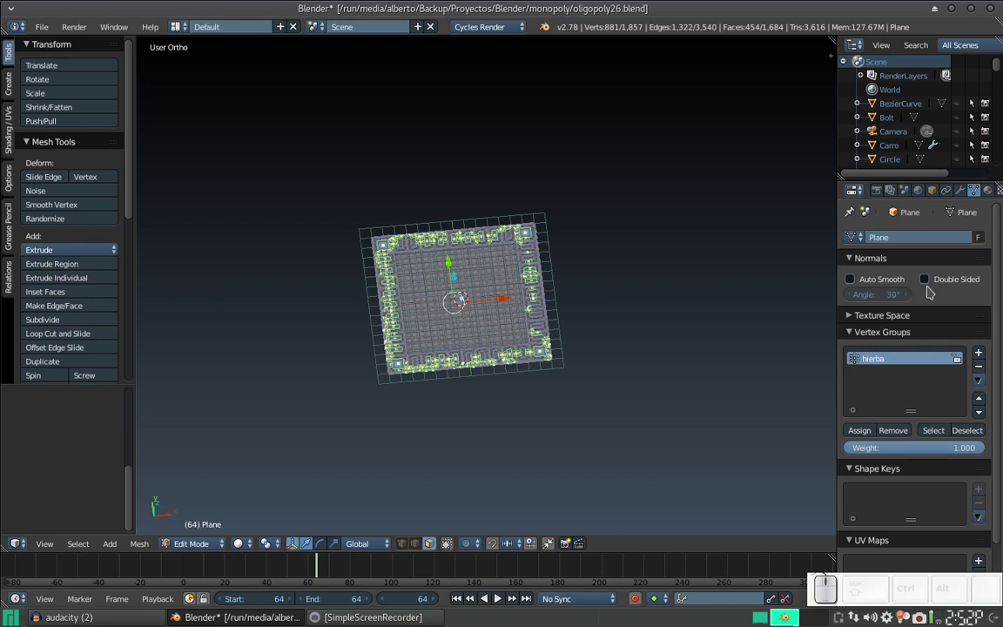
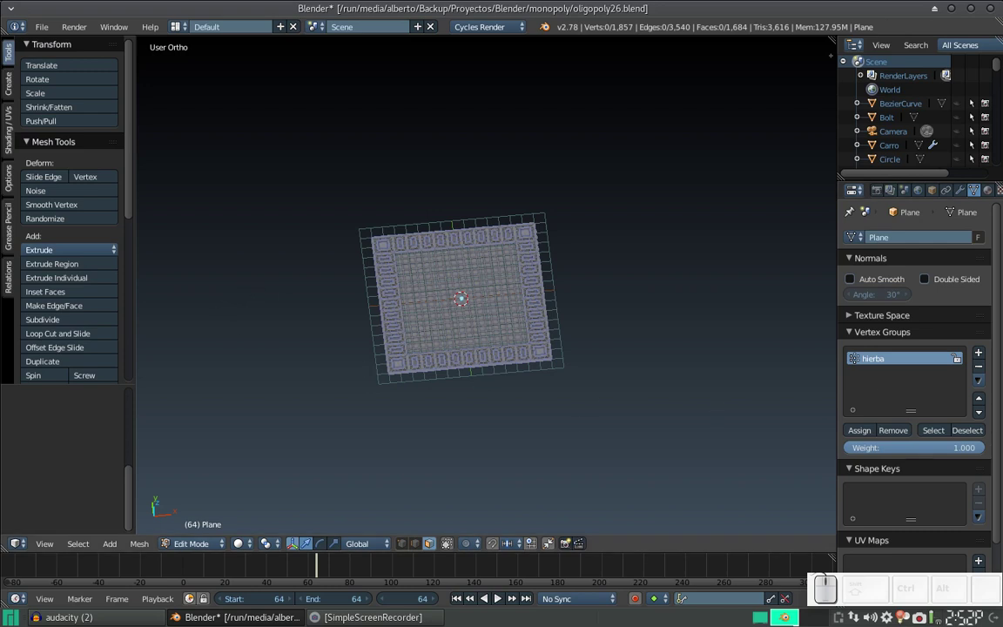
{"action": "left_click", "coordinate": [934, 433]}
{"action": "key", "text": "a"}
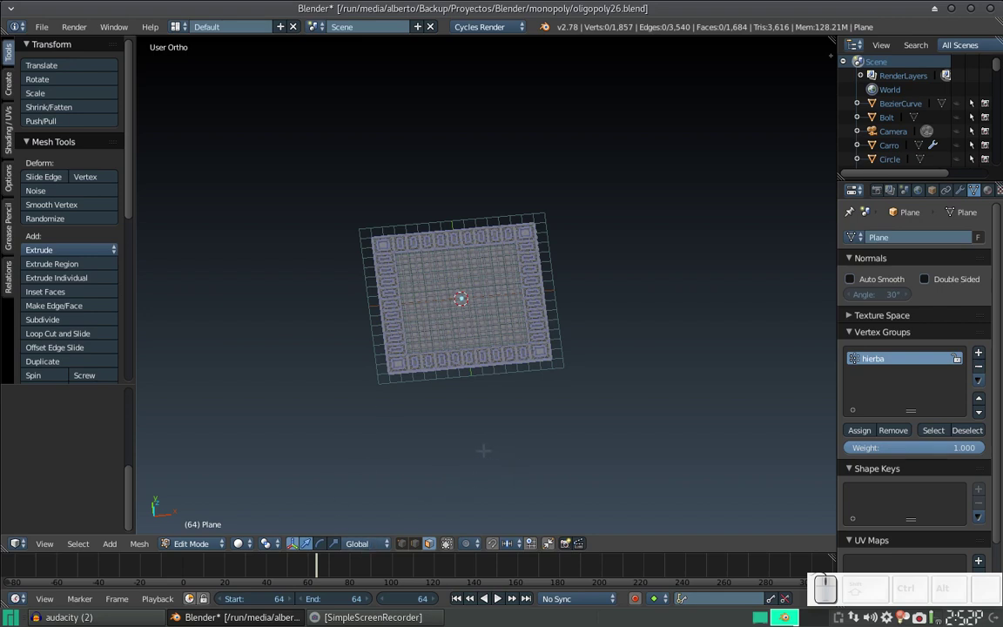
- Back in Object Mode, set the board's particle system to render the grass Group as duplicated objects
{"action": "key", "text": "Tab"}
{"action": "left_click", "coordinate": [523, 307]}
{"action": "left_click", "coordinate": [518, 298]}
{"action": "left_click", "coordinate": [960, 186]}
{"action": "left_click", "coordinate": [922, 192]}
{"action": "left_click", "coordinate": [910, 285]}
{"action": "scroll", "scroll_direction": "down", "scroll_amount": 3}
{"action": "left_click", "coordinate": [956, 480]}
{"action": "left_click", "coordinate": [902, 498]}
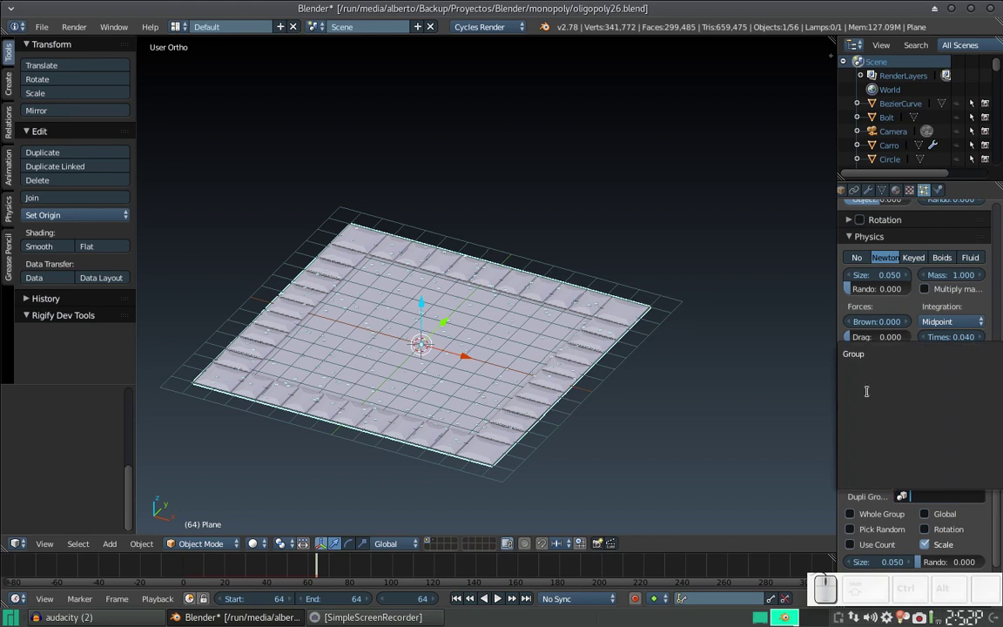
{"action": "left_click", "coordinate": [854, 353]}
- Tie particle density to the hierba vertex group and inspect the grass from above
{"action": "scroll", "scroll_direction": "down", "scroll_amount": 3}
{"action": "left_click_drag", "start_coordinate": [488, 377], "coordinate": [526, 360]}
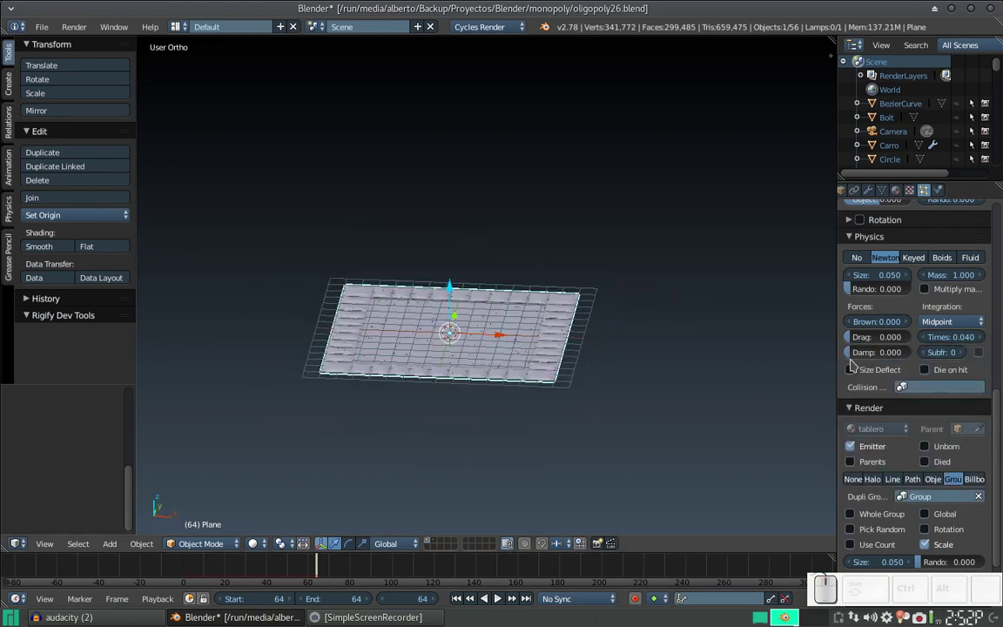
{"action": "scroll", "scroll_direction": "down", "scroll_amount": 3}
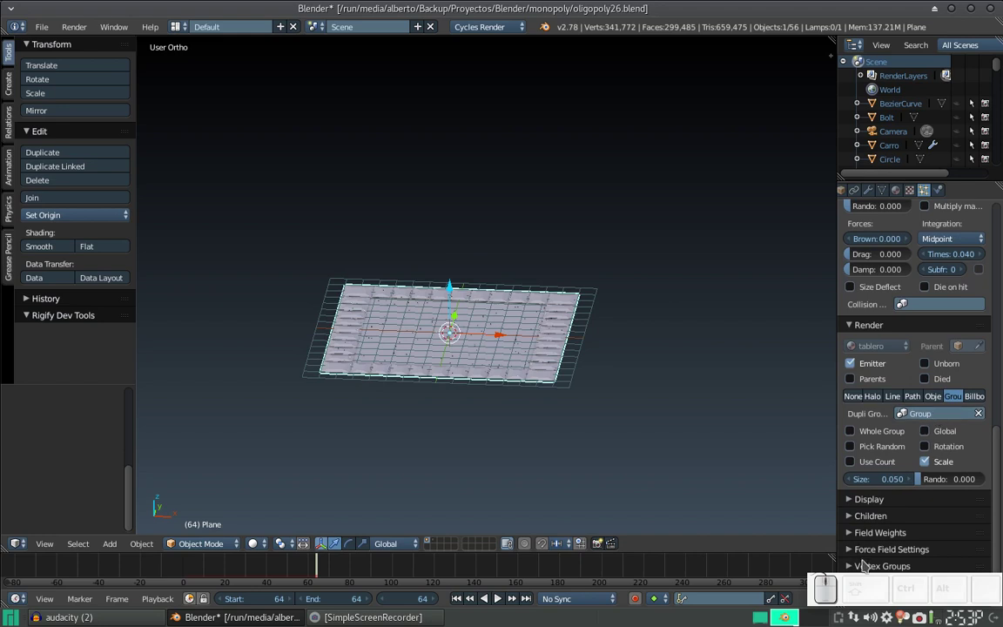
{"action": "left_click", "coordinate": [859, 570]}
{"action": "scroll", "scroll_direction": "down", "scroll_amount": 3}
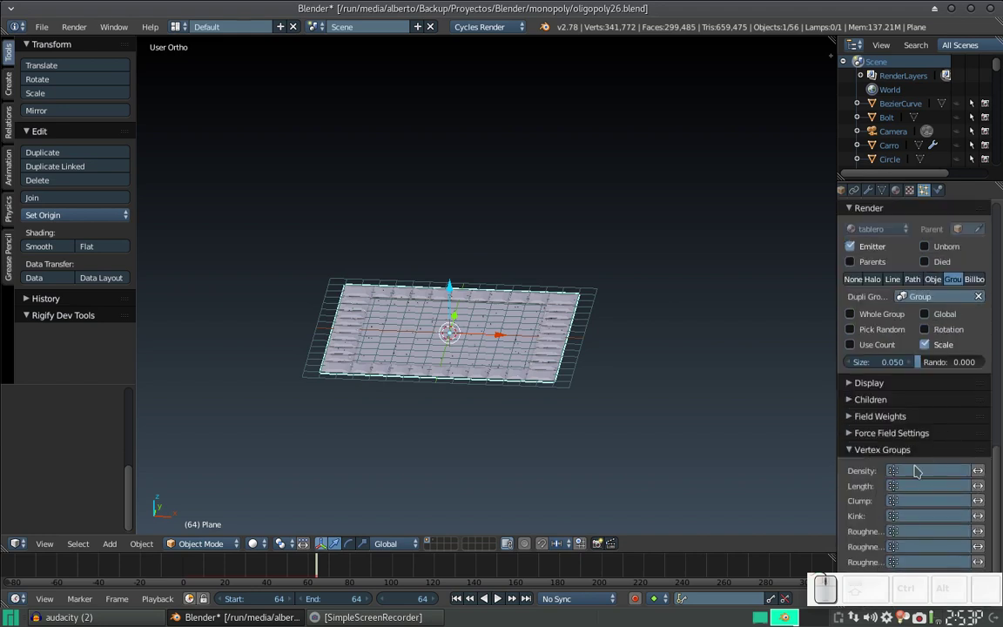
{"action": "left_click", "coordinate": [898, 473]}
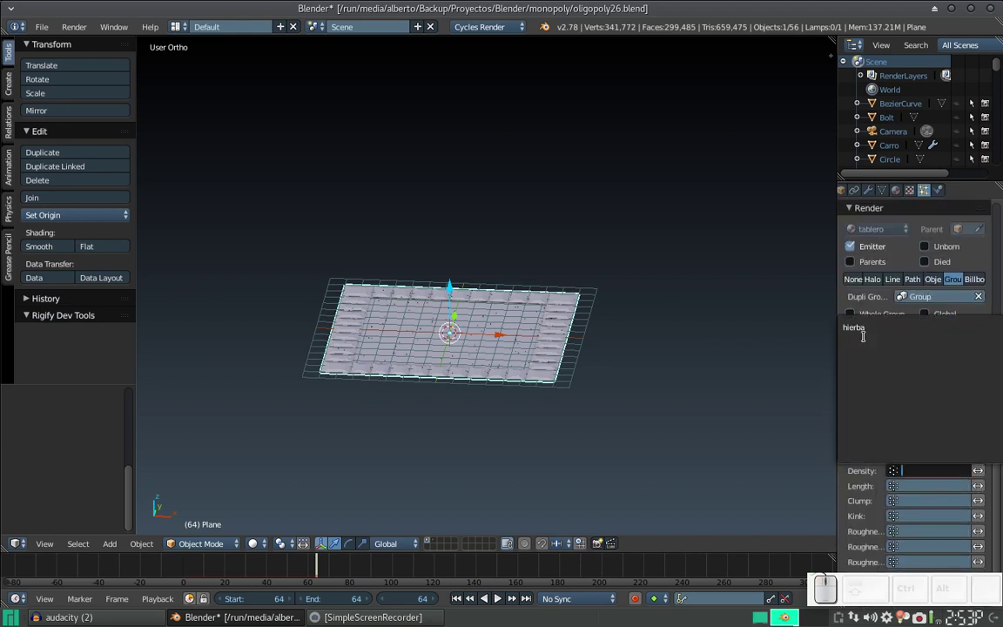
{"action": "left_click", "coordinate": [860, 325]}
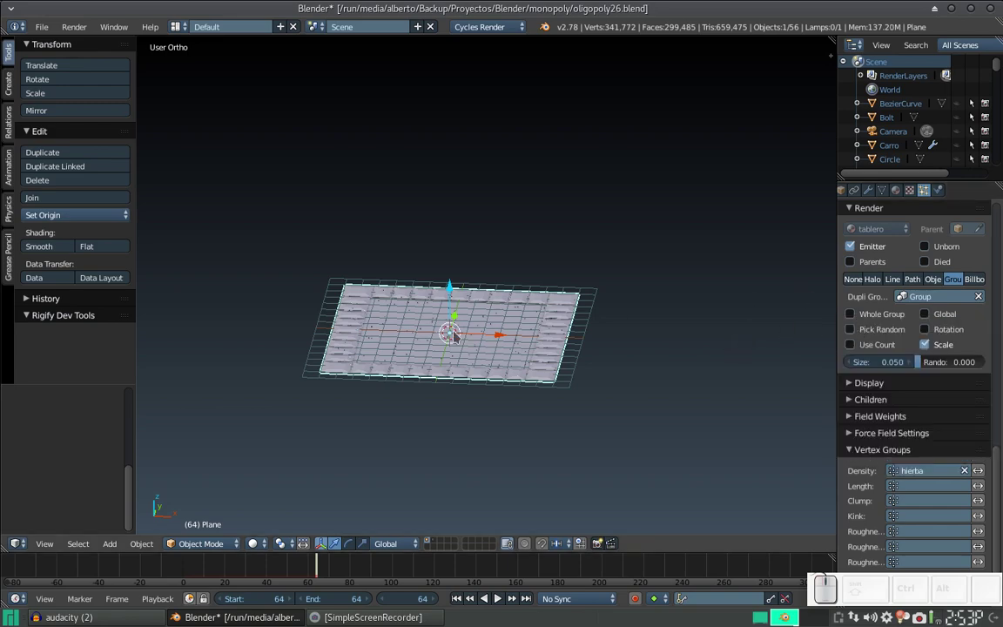
{"action": "scroll", "scroll_direction": "down", "scroll_amount": 3}
{"action": "middle_click", "coordinate": [547, 312]}
{"action": "scroll", "scroll_direction": "up", "scroll_amount": 3}
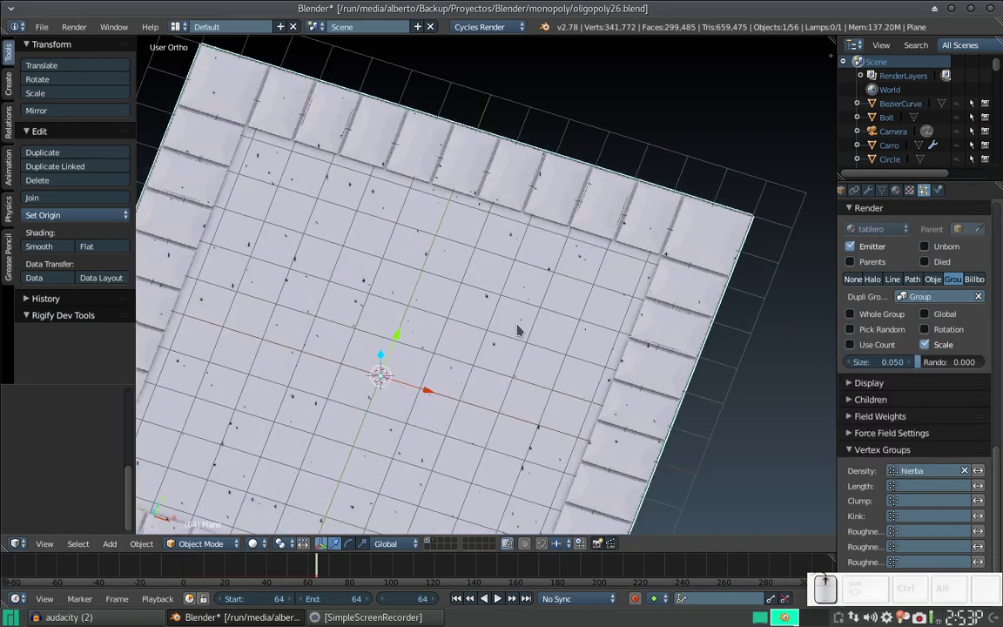
{"action": "right_click", "coordinate": [524, 329]}
{"action": "key", "text": "Tab"}
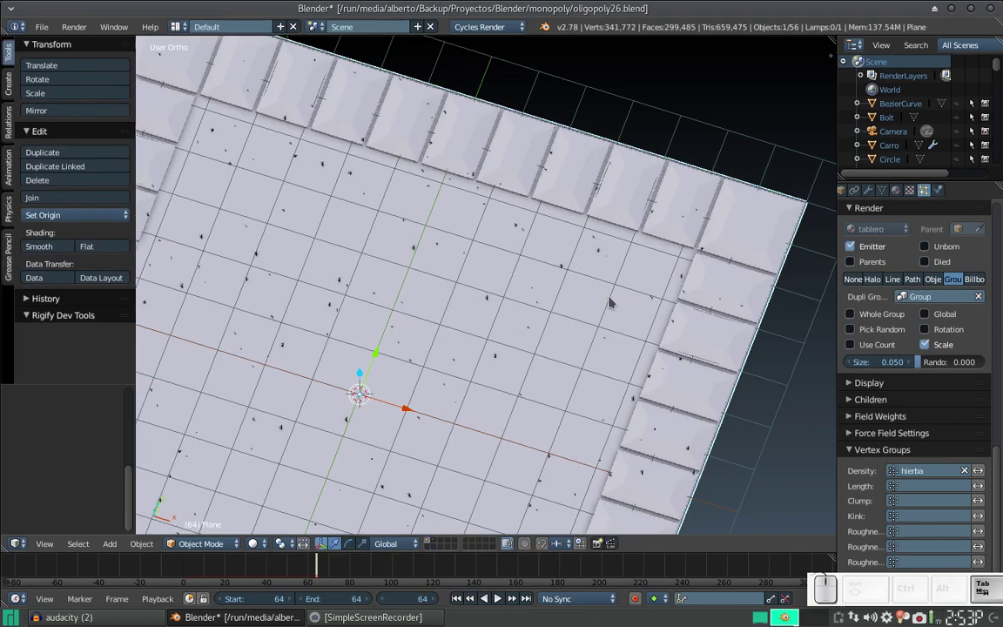
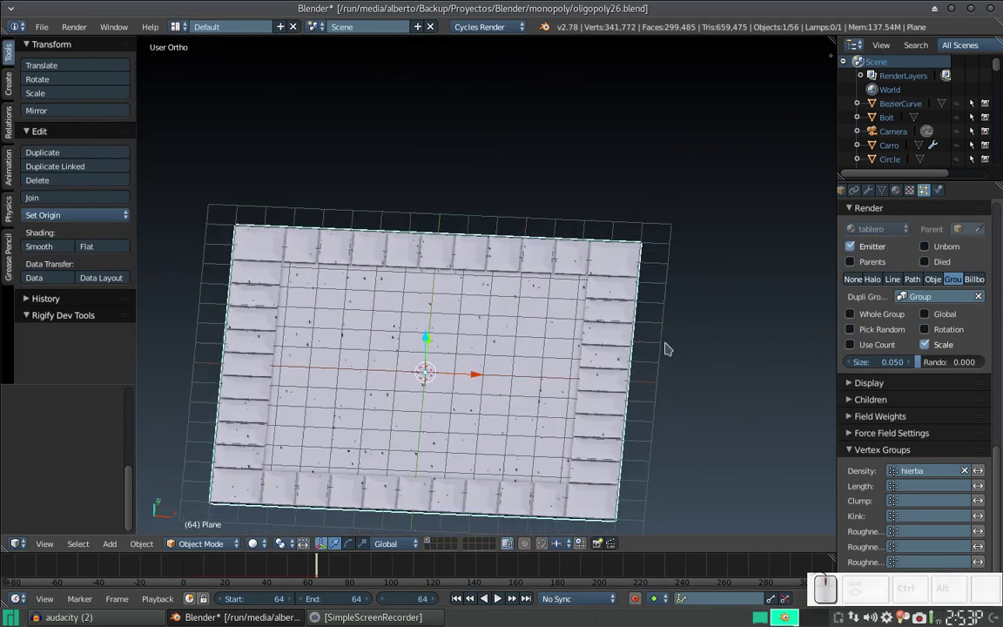
{"action": "scroll", "scroll_direction": "up", "scroll_amount": 3}
{"action": "scroll", "scroll_direction": "up", "scroll_amount": 3}
- Raise the emission count to 3000 particles and inspect the border squares up close
{"action": "left_click", "coordinate": [897, 344]}
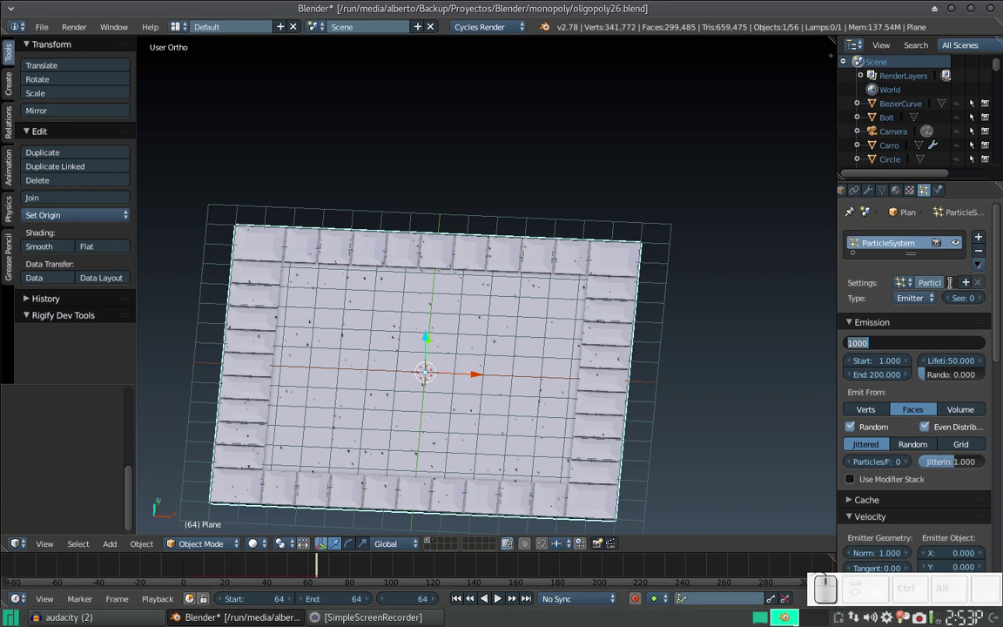
{"action": "key", "text": "KP_3"}
{"action": "key", "text": "KP_0"}
{"action": "key", "text": "KP_Enter"}
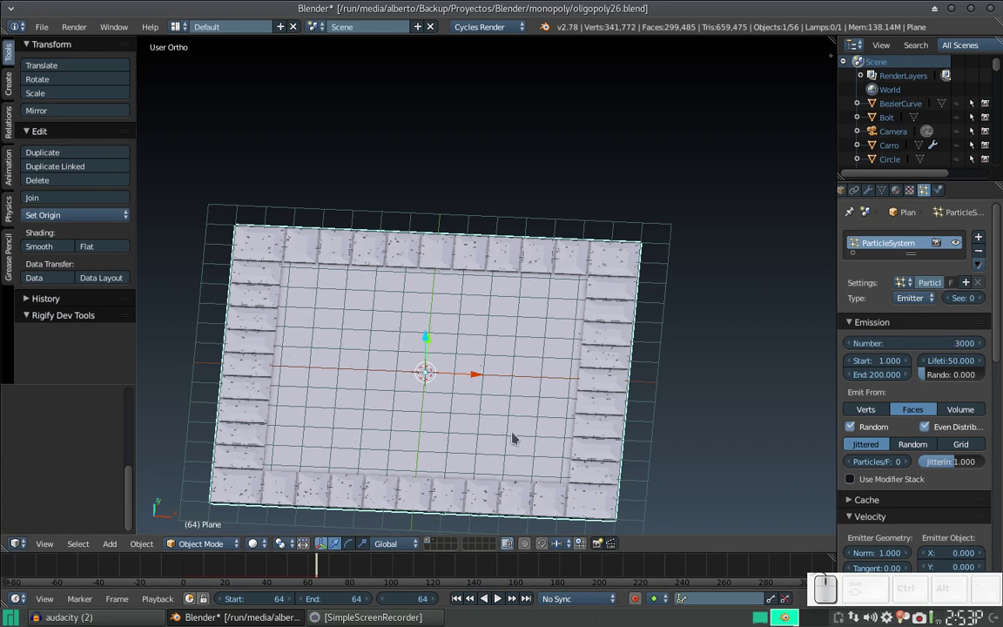
{"action": "scroll", "scroll_direction": "down", "scroll_amount": 3}
{"action": "left_click", "coordinate": [517, 399]}
{"action": "scroll", "scroll_direction": "up", "scroll_amount": 3}
{"action": "scroll", "scroll_direction": "down", "scroll_amount": 3}
{"action": "left_click_drag", "start_coordinate": [542, 386], "coordinate": [490, 423]}
{"action": "scroll", "scroll_direction": "up", "scroll_amount": 3}
{"action": "scroll", "scroll_direction": "up", "scroll_amount": 3}
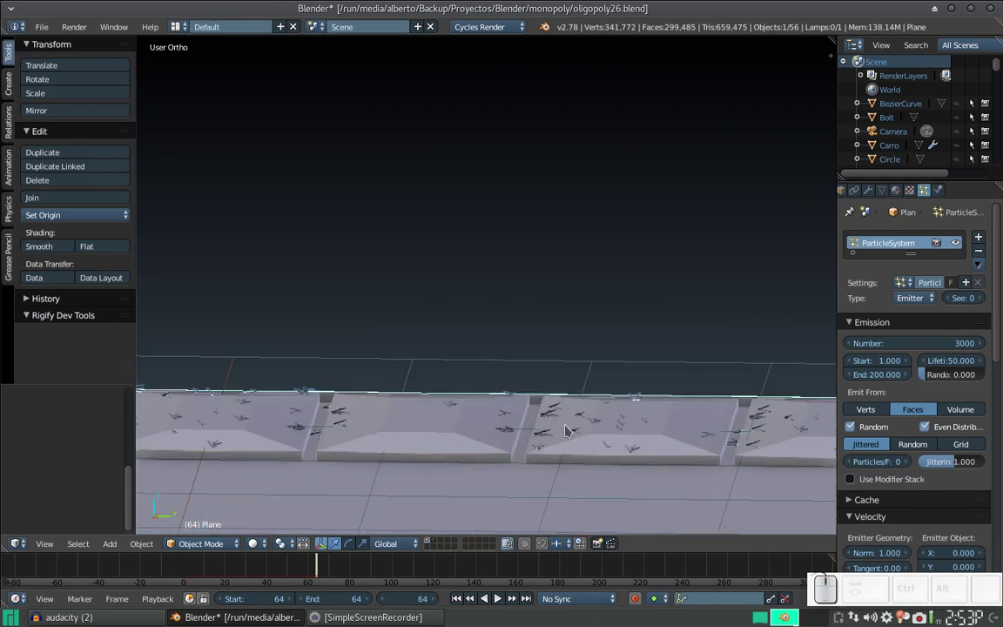
{"action": "scroll", "scroll_direction": "down", "scroll_amount": 3}
{"action": "scroll", "scroll_direction": "down", "scroll_amount": 3}
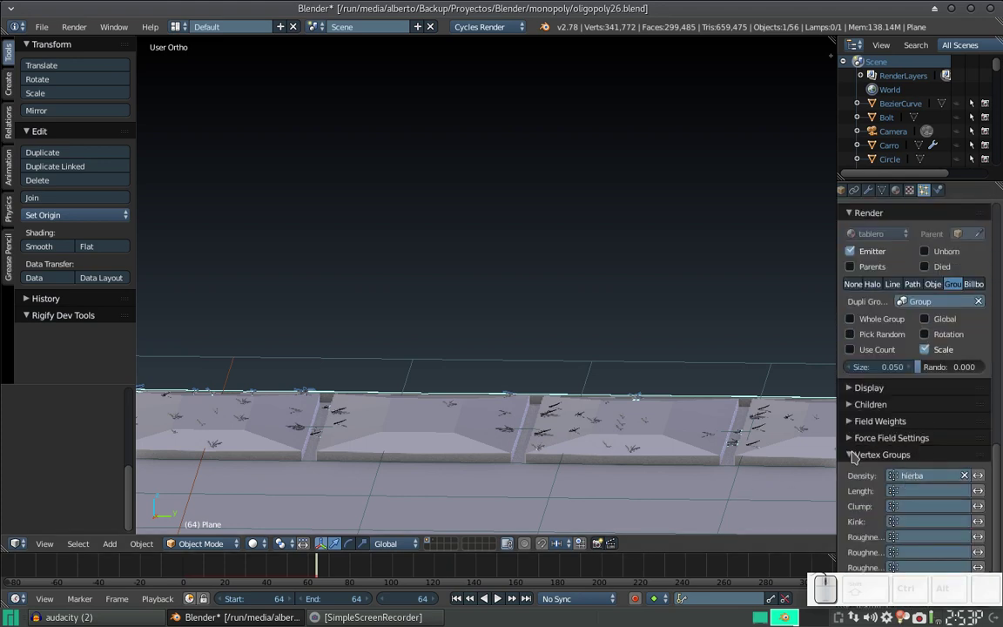
- Enable particle Rotation so the grass stands upright, checking the whole board from above
{"action": "left_click", "coordinate": [855, 453]}
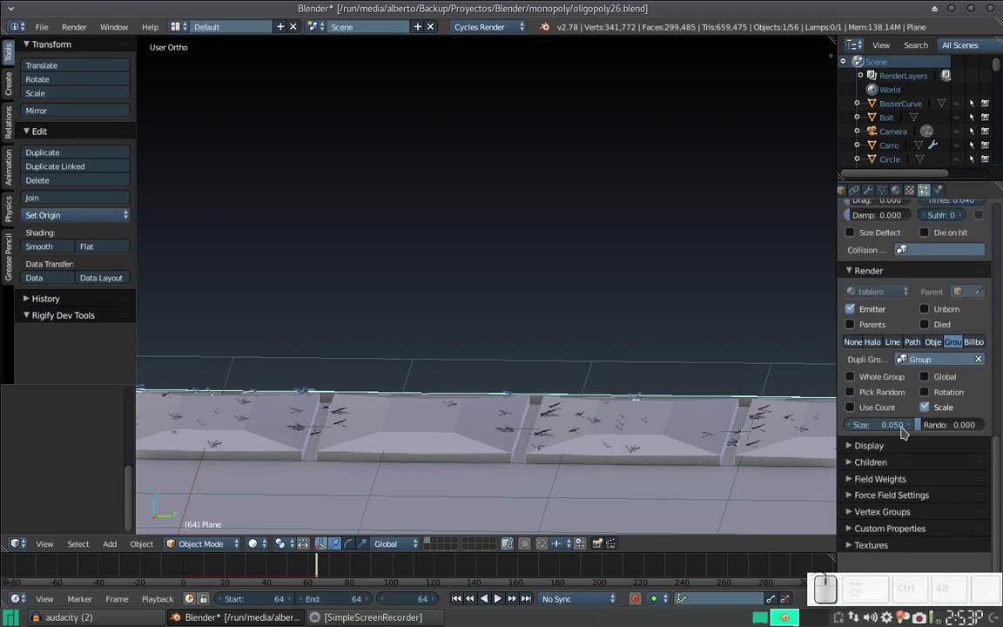
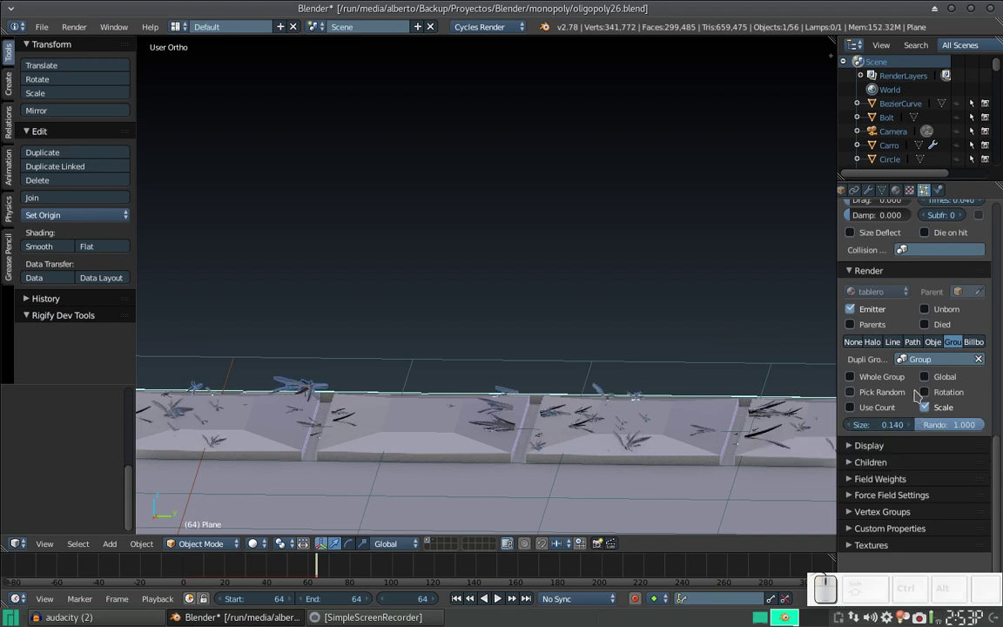
{"action": "left_click", "coordinate": [932, 395]}
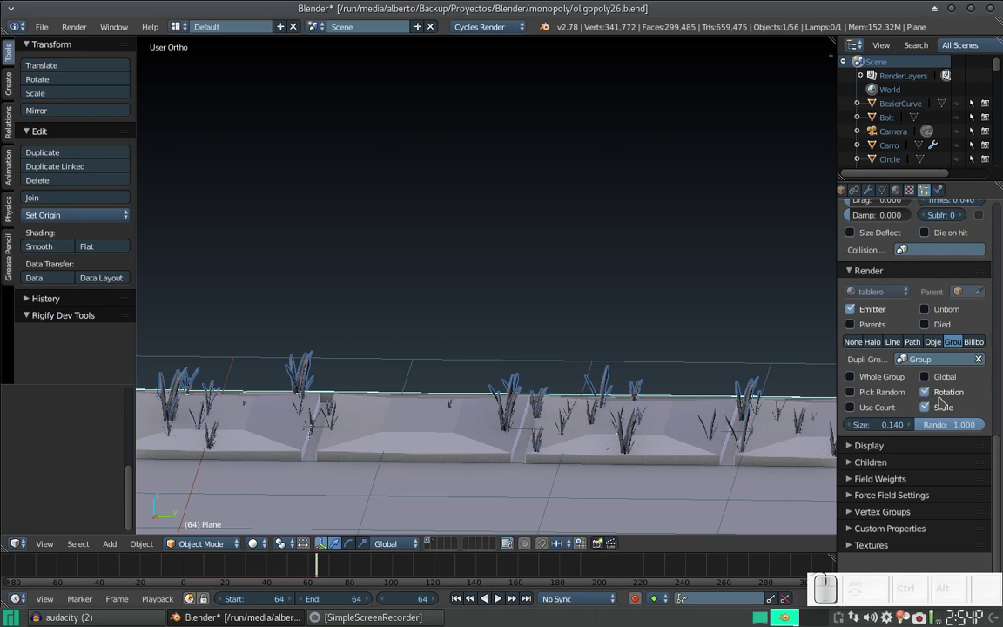
{"action": "scroll", "scroll_direction": "down", "scroll_amount": 3}
{"action": "scroll", "scroll_direction": "down", "scroll_amount": 3}
{"action": "middle_click", "coordinate": [438, 399]}
{"action": "left_click_drag", "start_coordinate": [487, 415], "coordinate": [780, 297]}
{"action": "scroll", "scroll_direction": "up", "scroll_amount": 3}
{"action": "scroll", "scroll_direction": "down", "scroll_amount": 3}
{"action": "scroll", "scroll_direction": "down", "scroll_amount": 3}
{"action": "left_click", "coordinate": [852, 329]}
- Save the scene under the incremented name oligopoly27.blend
{"action": "key", "text": "ctrl+shift+s"}
{"action": "key", "text": "KP_Add"}
{"action": "key", "text": "KP_Enter"}
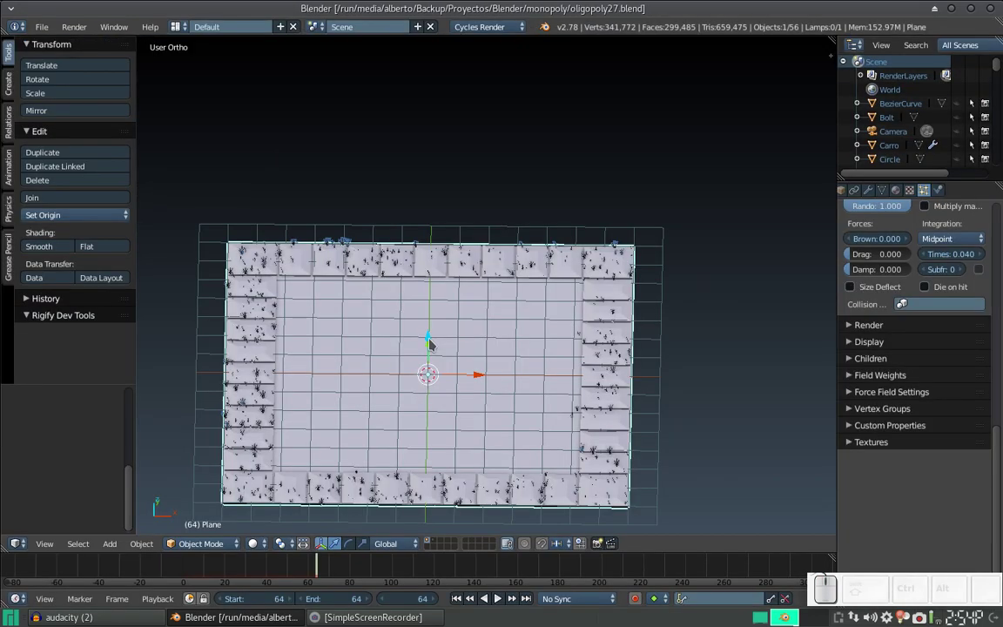
- Expand the Children panel and zoom into the board's top-right corner grass
{"action": "left_click", "coordinate": [855, 362]}
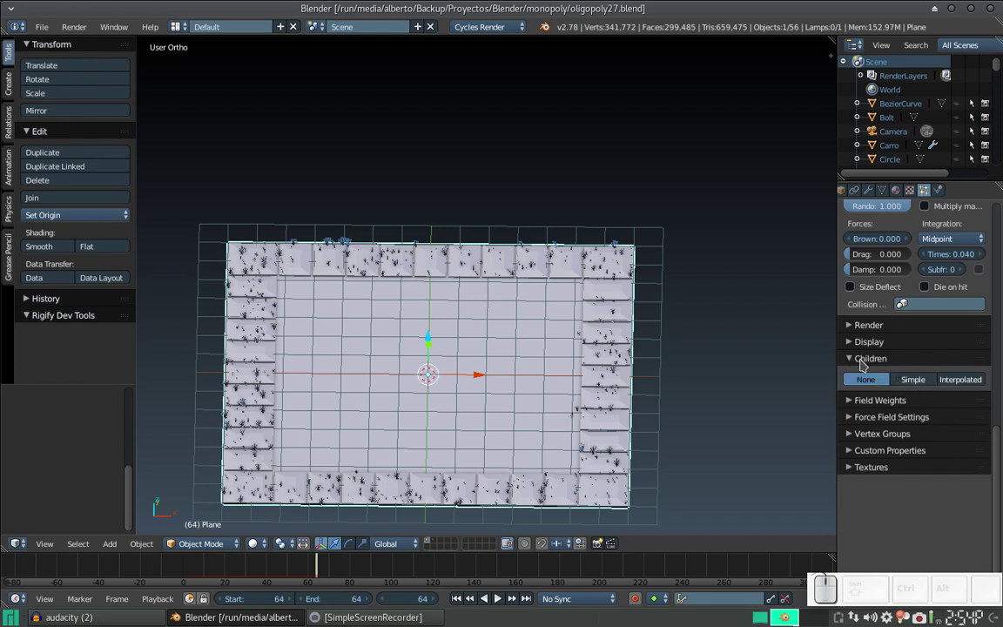
{"action": "scroll", "scroll_direction": "up", "scroll_amount": 3}
{"action": "left_click_drag", "start_coordinate": [631, 399], "coordinate": [757, 304]}
{"action": "scroll", "scroll_direction": "up", "scroll_amount": 3}
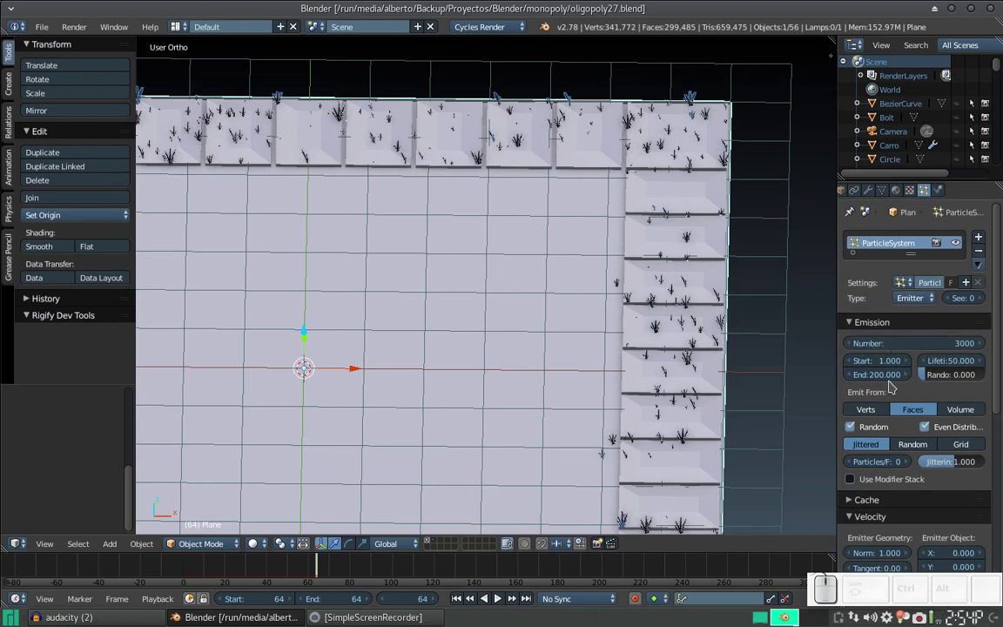
{"action": "scroll", "scroll_direction": "down", "scroll_amount": 3}
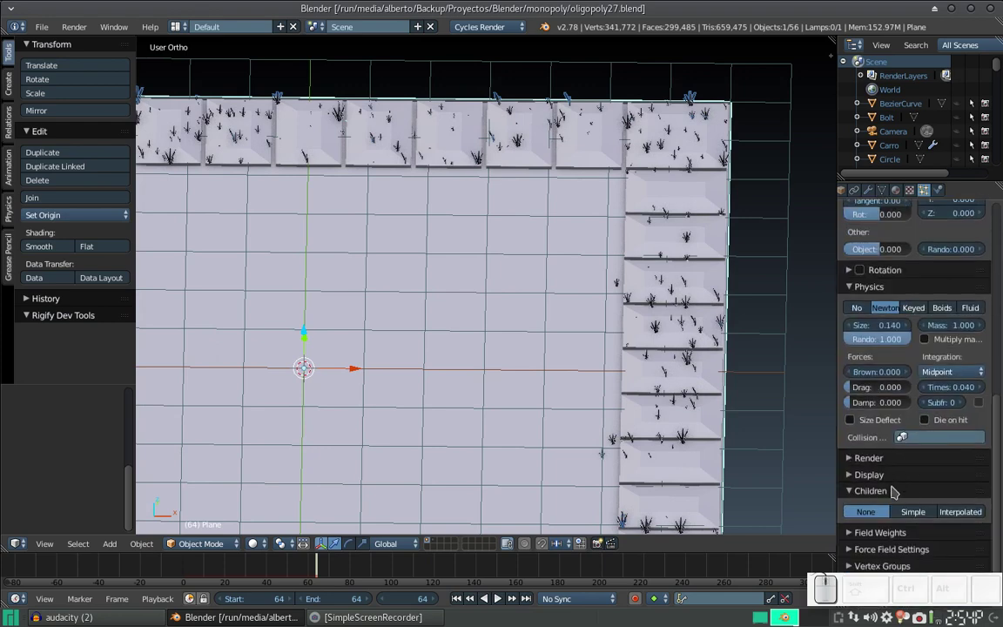
{"action": "scroll", "scroll_direction": "down", "scroll_amount": 3}
{"action": "scroll", "scroll_direction": "up", "scroll_amount": 3}
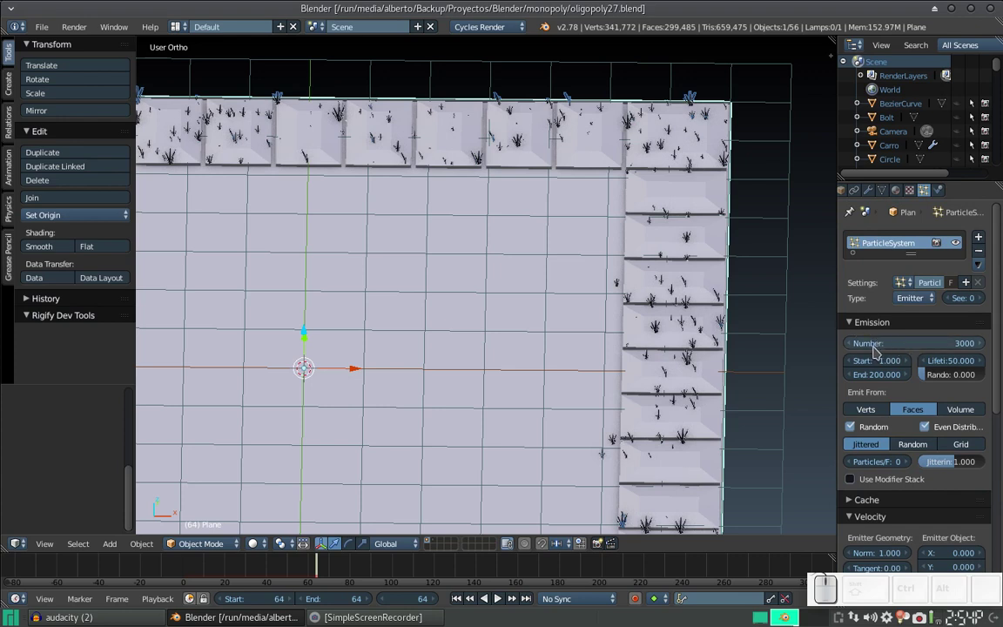
{"action": "scroll", "scroll_direction": "down", "scroll_amount": 3}
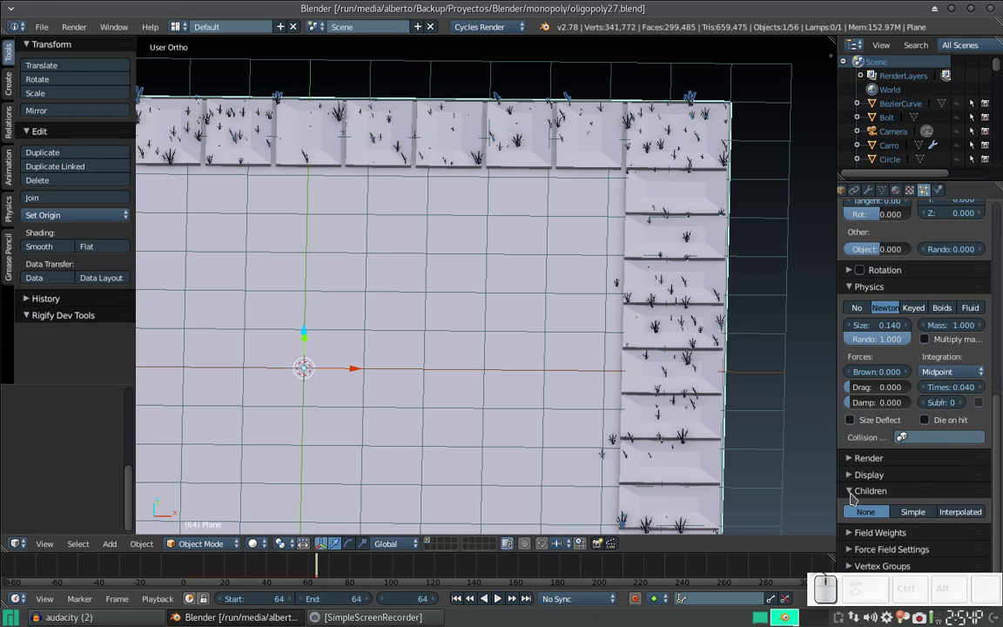
- Give the grass simple child particles, briefly trying Interpolated, and zoom out over the board
{"action": "left_click", "coordinate": [914, 517]}
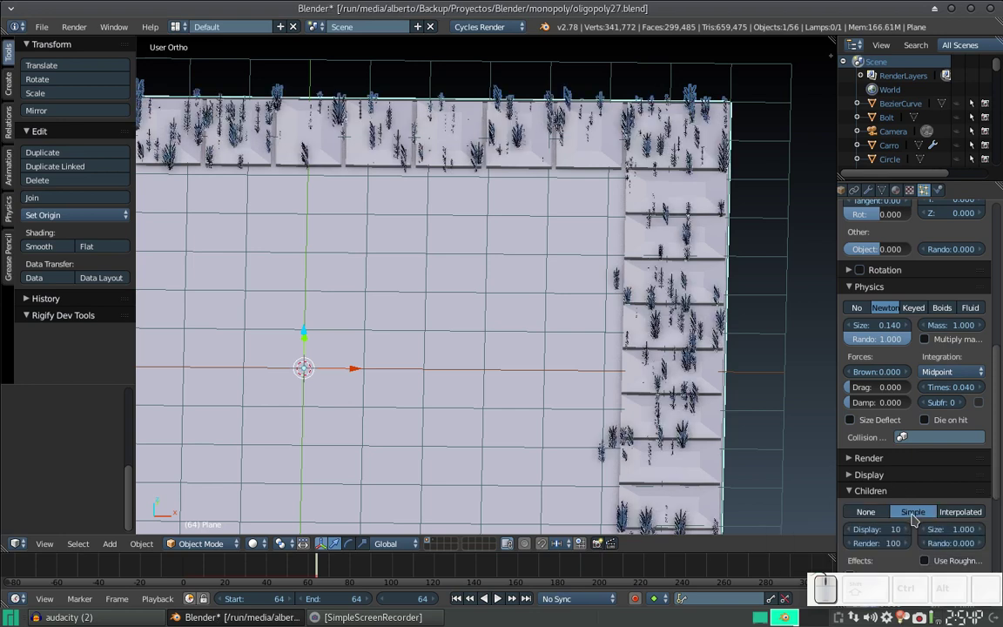
{"action": "left_click", "coordinate": [958, 515]}
{"action": "scroll", "scroll_direction": "down", "scroll_amount": 3}
{"action": "left_click_drag", "start_coordinate": [387, 324], "coordinate": [497, 296]}
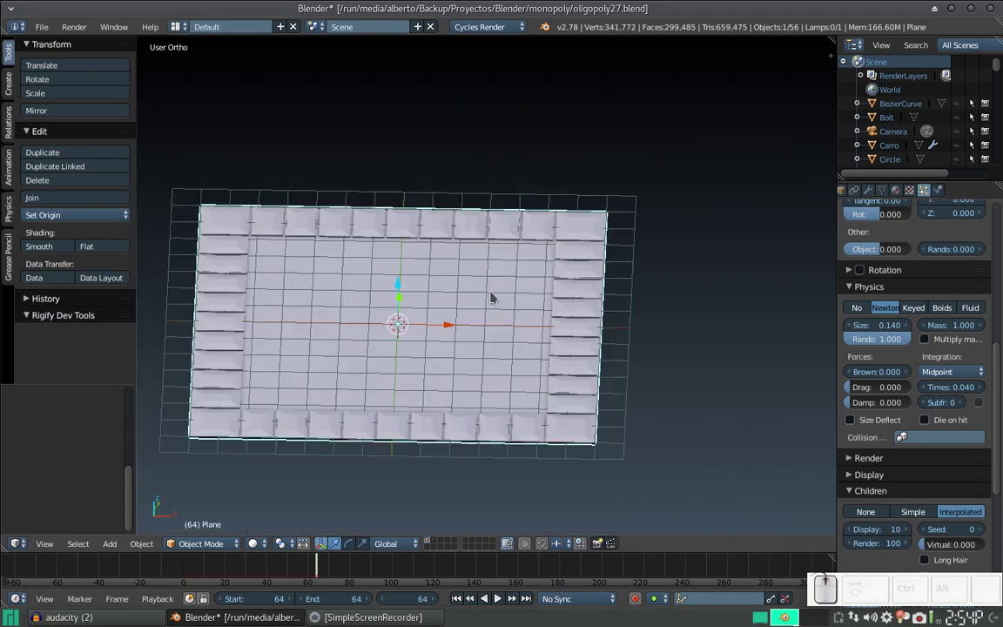
{"action": "left_click", "coordinate": [922, 511]}
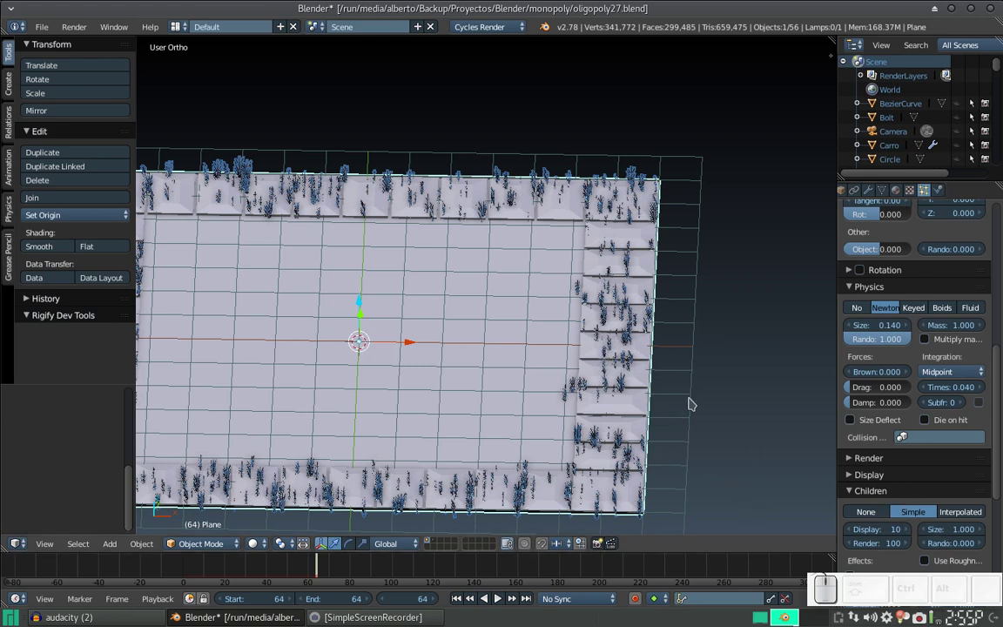
- Orbit to an angled close view of the board edge and bring up the viewport shading choices
{"action": "scroll", "scroll_direction": "up", "scroll_amount": 3}
{"action": "scroll", "scroll_direction": "down", "scroll_amount": 3}
{"action": "left_click_drag", "start_coordinate": [703, 355], "coordinate": [656, 402]}
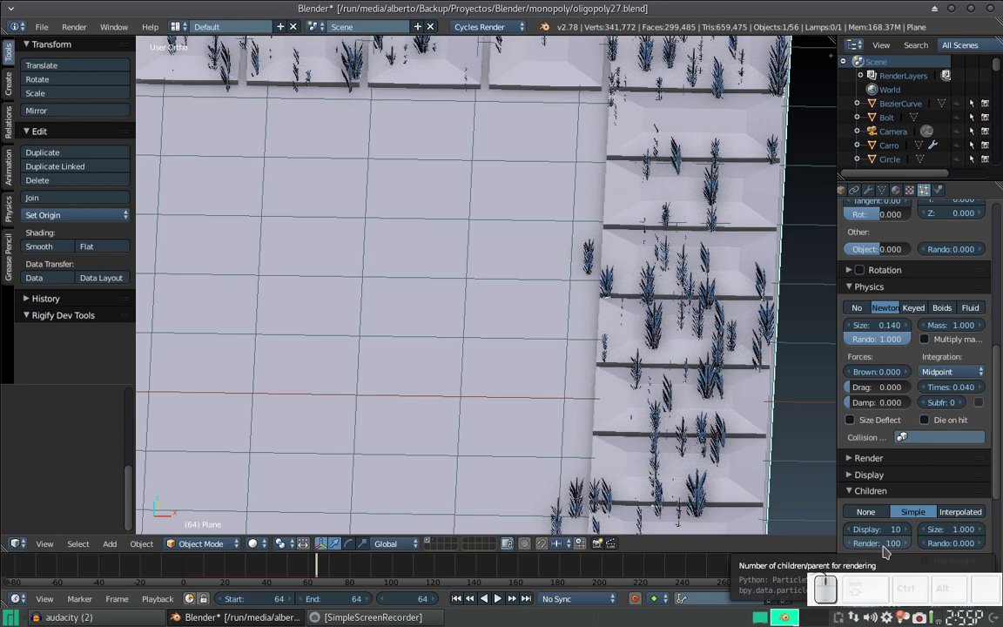
{"action": "scroll", "scroll_direction": "down", "scroll_amount": 3}
{"action": "left_click_drag", "start_coordinate": [675, 333], "coordinate": [601, 328]}
{"action": "scroll", "scroll_direction": "up", "scroll_amount": 3}
{"action": "left_click_drag", "start_coordinate": [622, 419], "coordinate": [556, 368]}
{"action": "left_click", "coordinate": [256, 548]}
- Preview the grassy border in Rendered shading, then return the viewport to Solid
{"action": "left_click", "coordinate": [305, 456]}
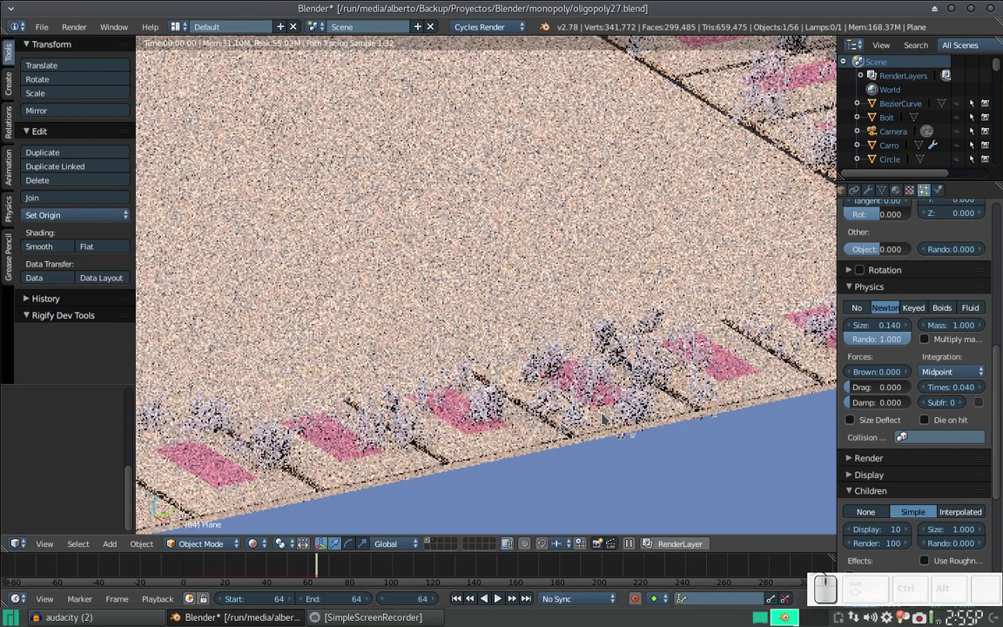
{"action": "scroll", "scroll_direction": "down", "scroll_amount": 3}
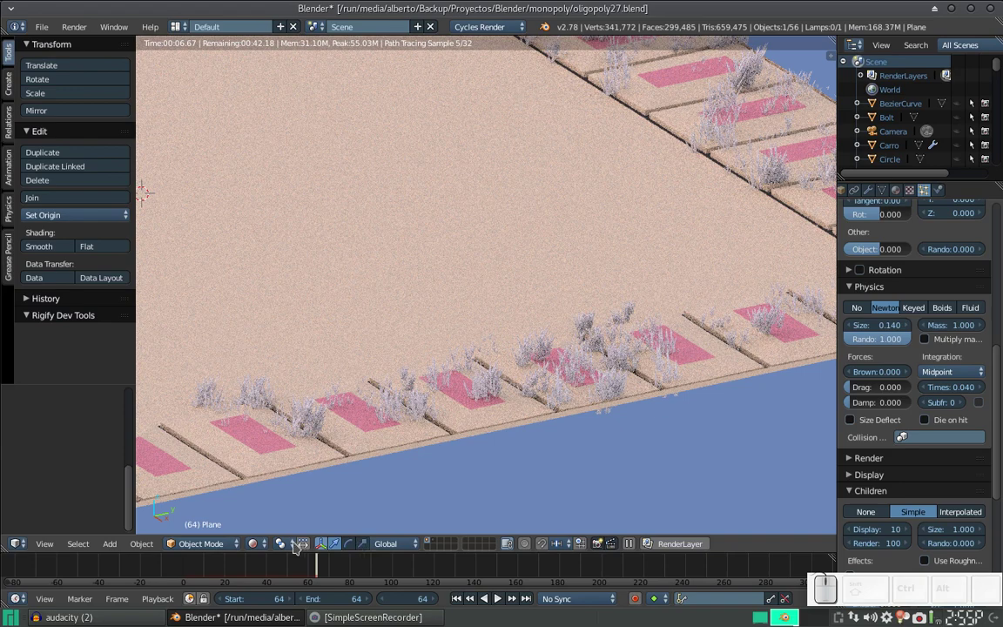
{"action": "left_click", "coordinate": [260, 542]}
{"action": "left_click", "coordinate": [273, 502]}
{"action": "scroll", "scroll_direction": "down", "scroll_amount": 3}
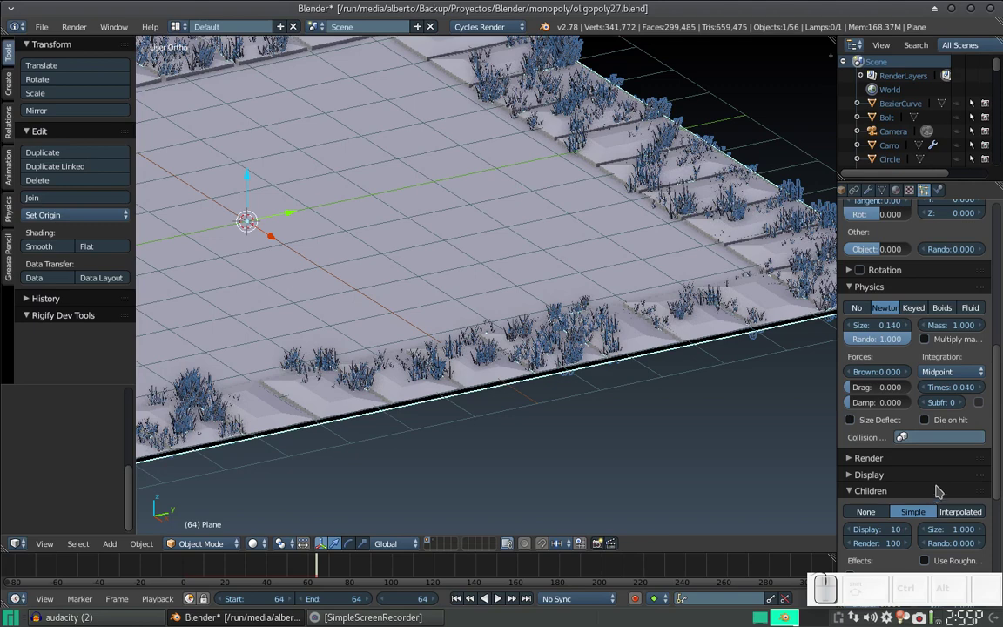
- Collapse Children and lower the grass particle size to 0.090
{"action": "left_click", "coordinate": [852, 495]}
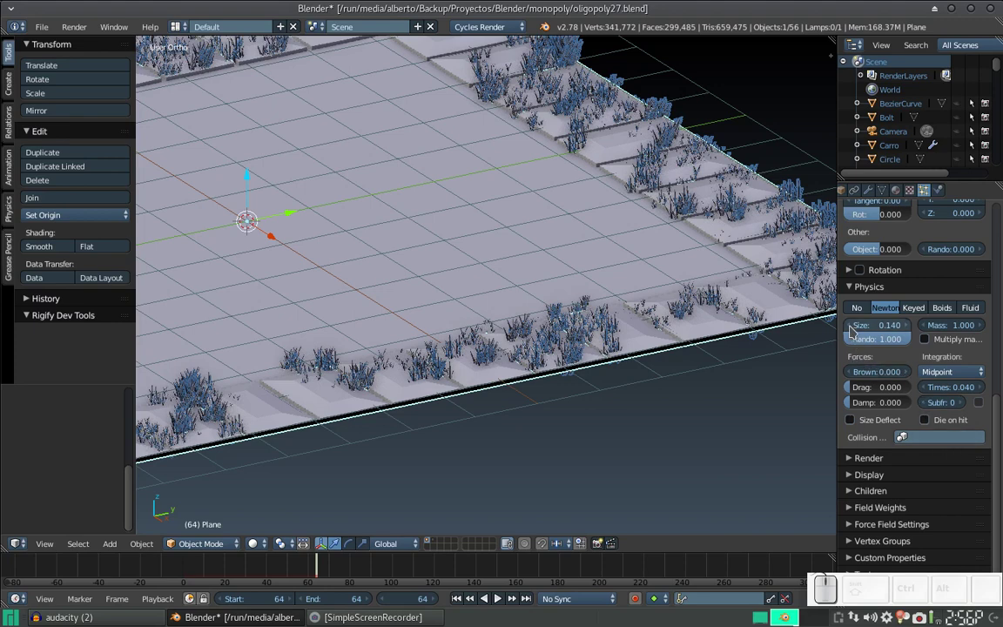
{"action": "left_click", "coordinate": [852, 328]}
{"action": "left_click", "coordinate": [853, 329]}
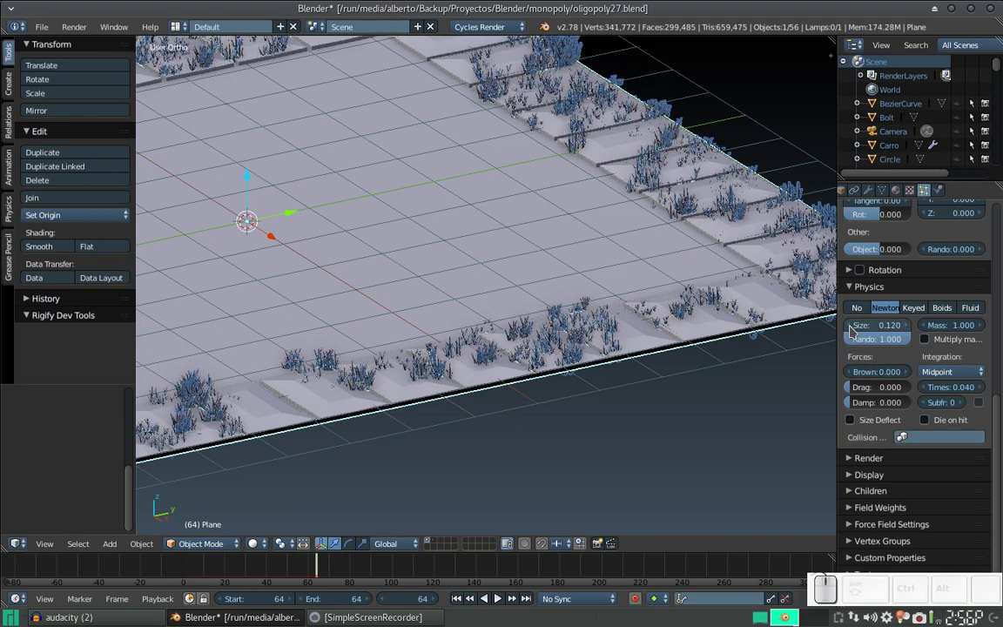
{"action": "left_click", "coordinate": [873, 329]}
{"action": "key", "text": "Right"}
{"action": "key", "text": "BackSpace"}
{"action": "key", "text": "KP_0"}
{"action": "key", "text": "KP_9"}
{"action": "key", "text": "KP_Enter"}
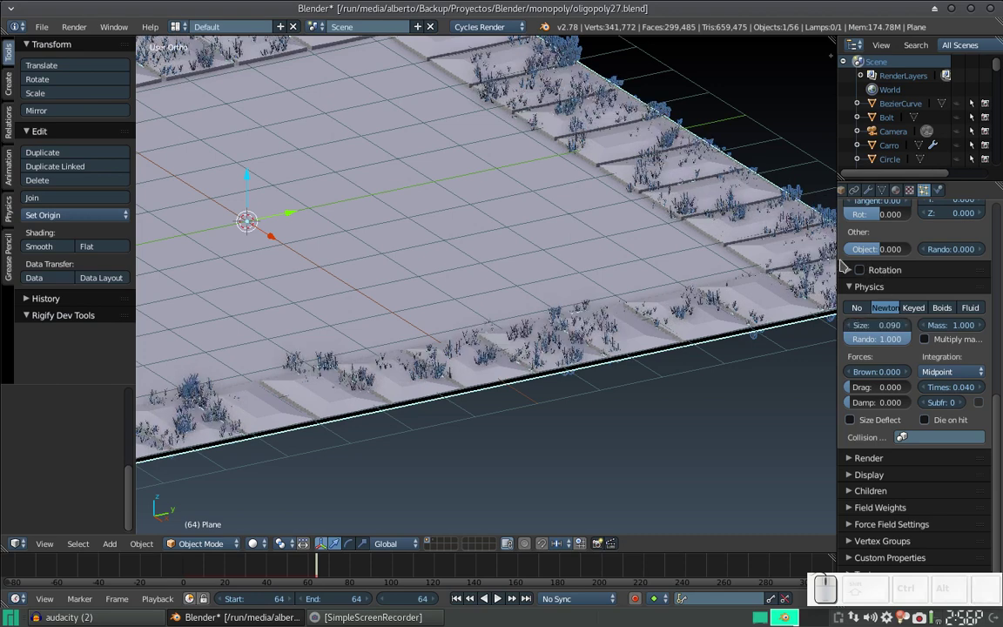
- Zoom out over the whole board and save over the existing blend file
{"action": "scroll", "scroll_direction": "down", "scroll_amount": 3}
{"action": "scroll", "scroll_direction": "down", "scroll_amount": 3}
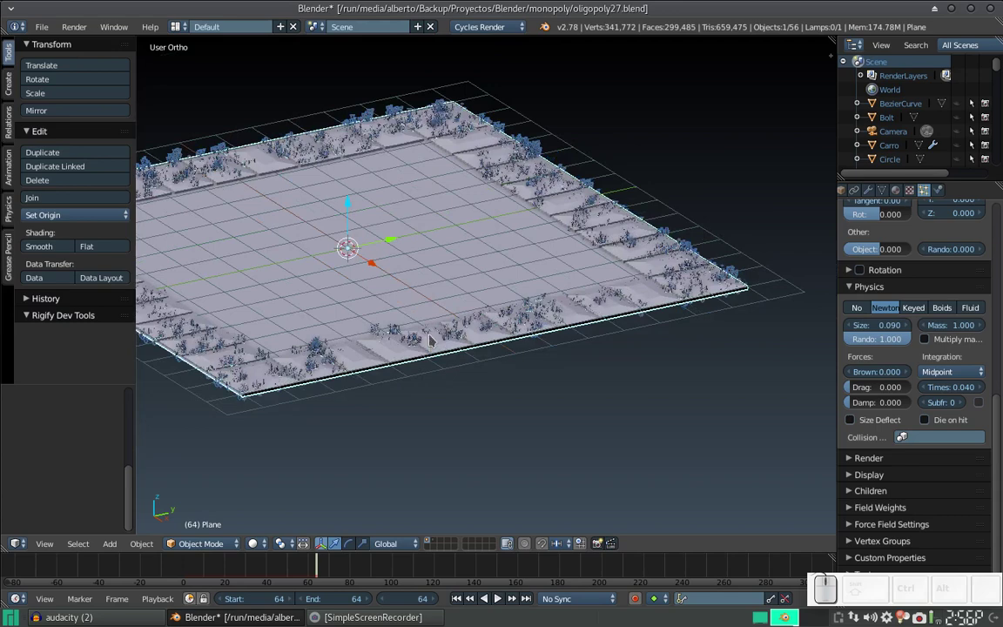
{"action": "left_click_drag", "start_coordinate": [361, 295], "coordinate": [387, 312]}
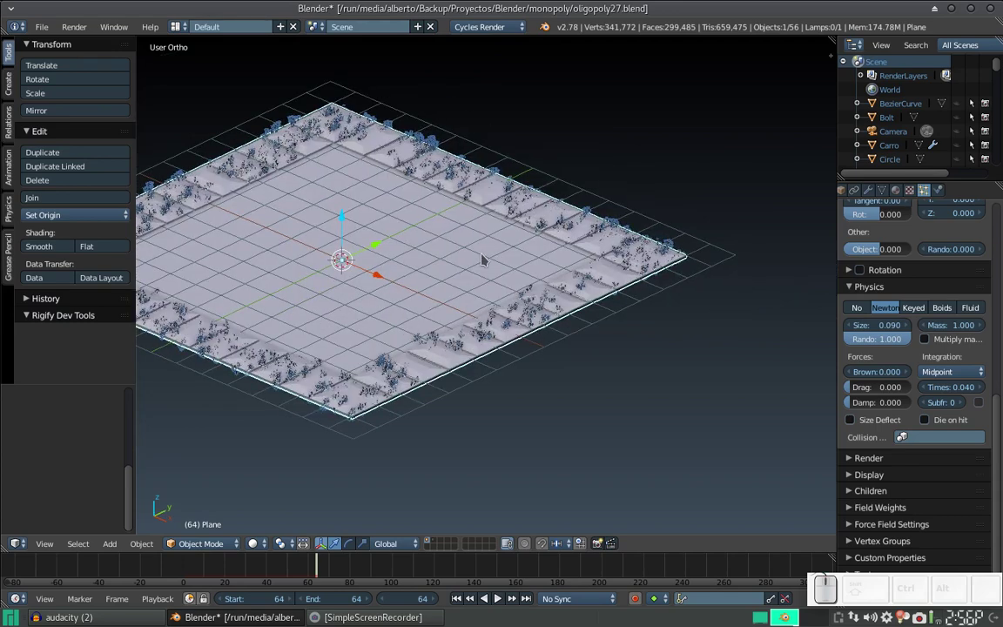
{"action": "key", "text": "ctrl+s"}
{"action": "left_click", "coordinate": [489, 249]}
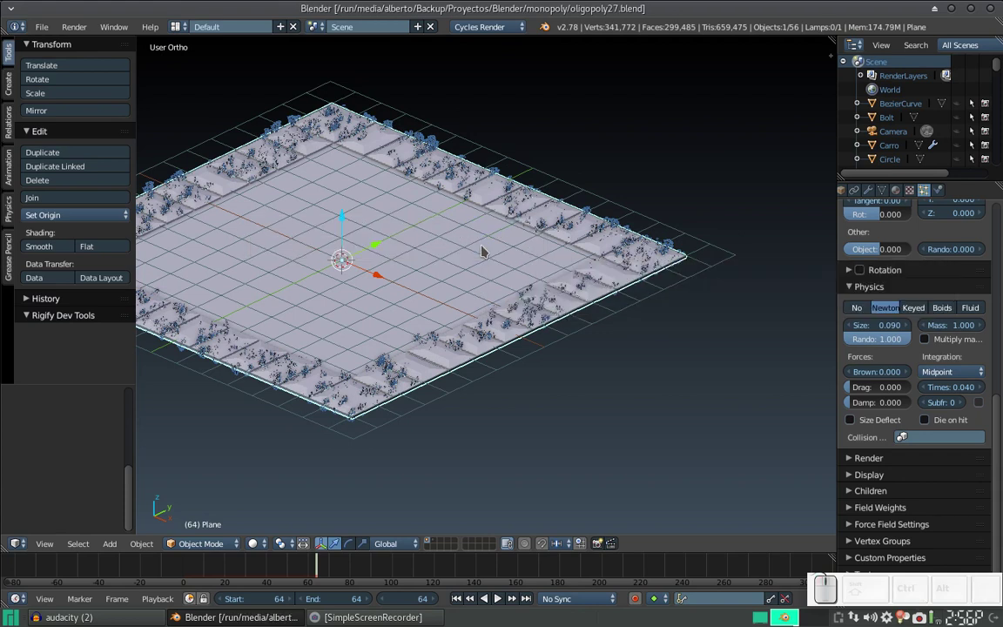
- Hide the grass particle system in the viewport, leaving the bare board visible
{"action": "scroll", "scroll_direction": "down", "scroll_amount": 3}
{"action": "scroll", "scroll_direction": "up", "scroll_amount": 3}
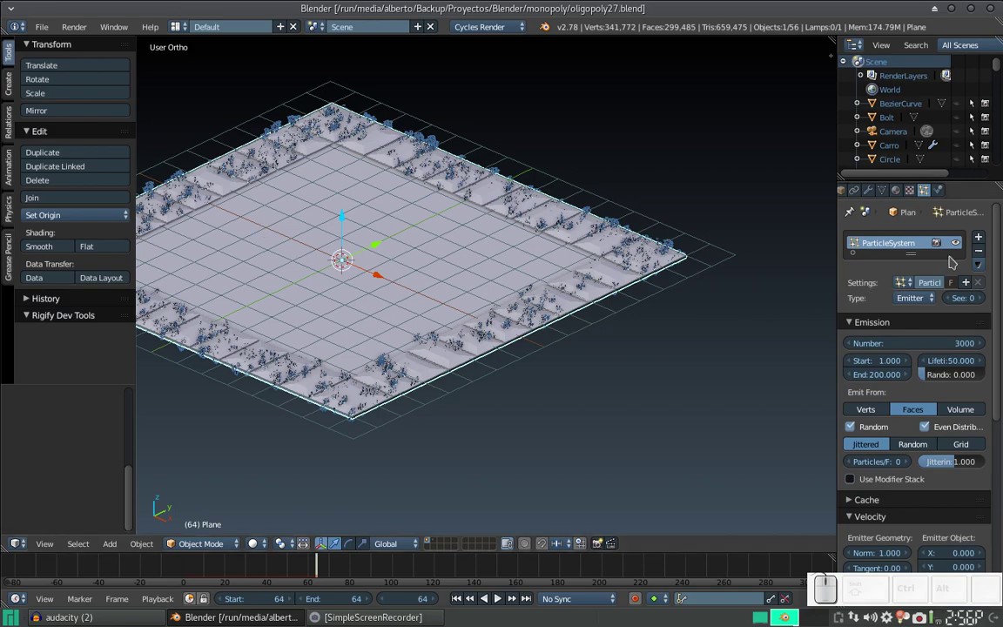
{"action": "left_click", "coordinate": [960, 243]}
{"action": "left_click_drag", "start_coordinate": [455, 286], "coordinate": [657, 285]}
{"action": "left_click", "coordinate": [657, 286]}
{"action": "scroll", "scroll_direction": "down", "scroll_amount": 3}
{"action": "middle_click", "coordinate": [595, 325]}
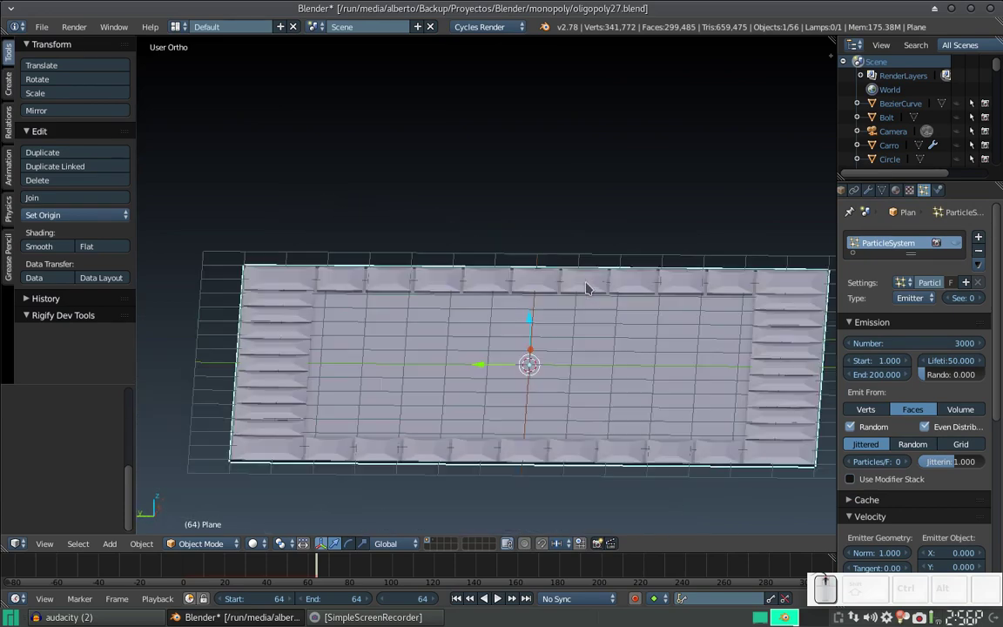
- Show the grass-blade layer, select the Plane.010 tuft and switch to the Compositing layout
{"action": "left_click", "coordinate": [434, 544]}
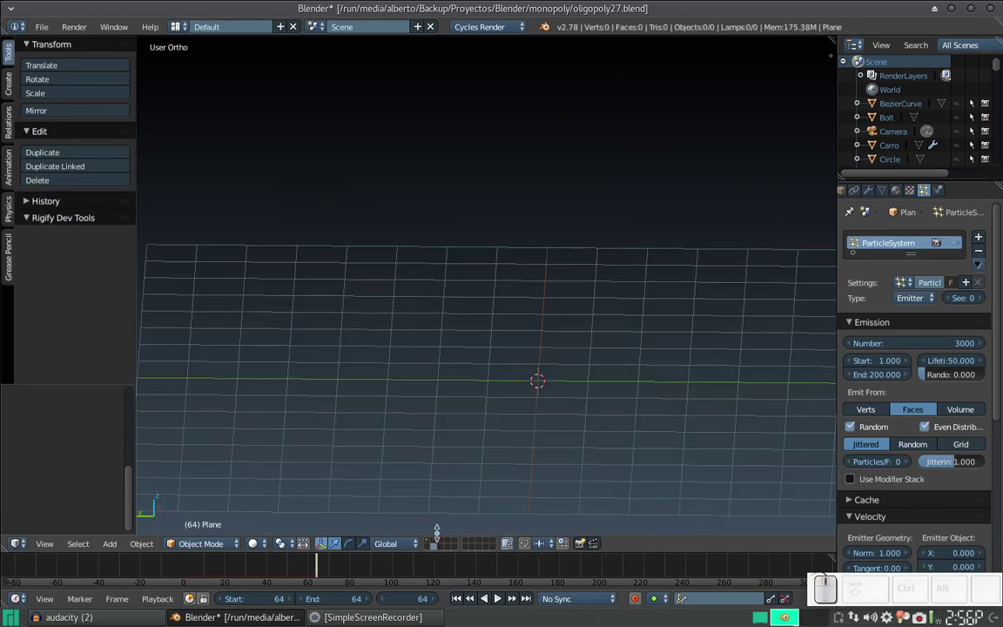
{"action": "left_click", "coordinate": [434, 542]}
{"action": "right_click", "coordinate": [488, 368]}
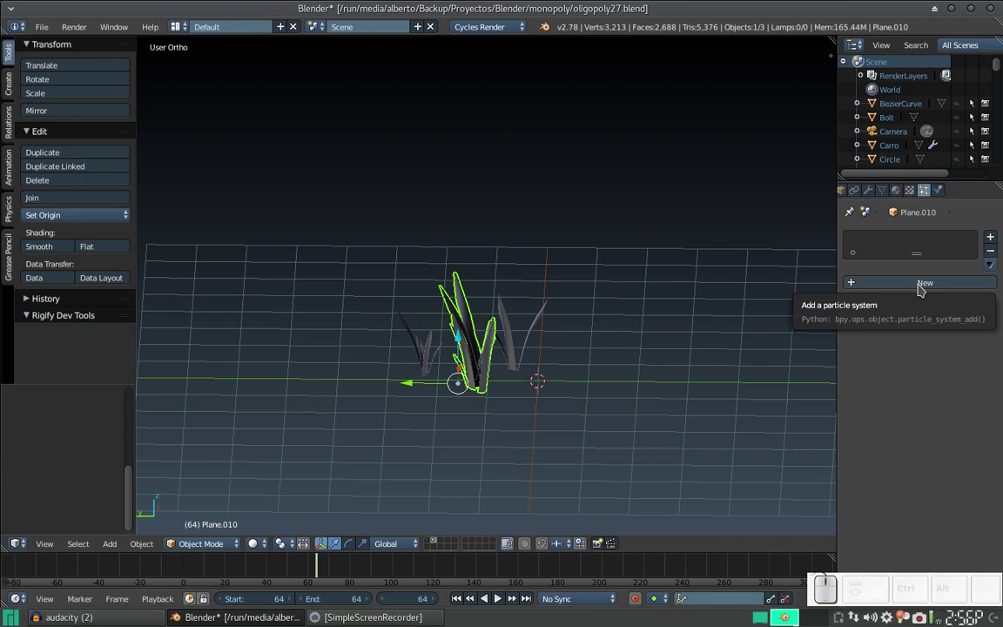
{"action": "key", "text": "ctrl+Left"}
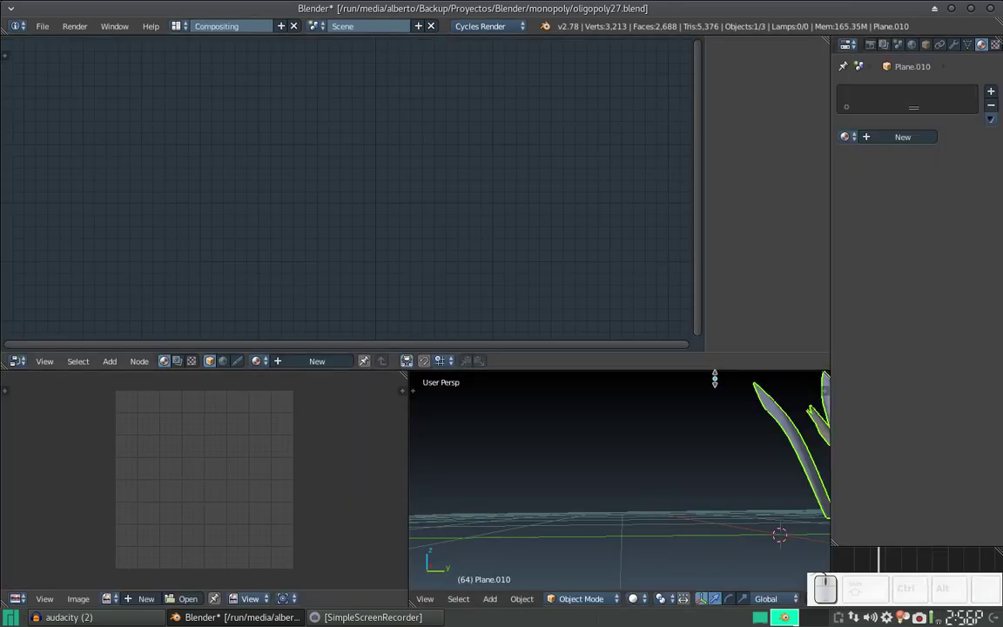
- Create a new blade material, delete its Diffuse BSDF and add Glossy and Translucent BSDF nodes
{"action": "left_click", "coordinate": [298, 367]}
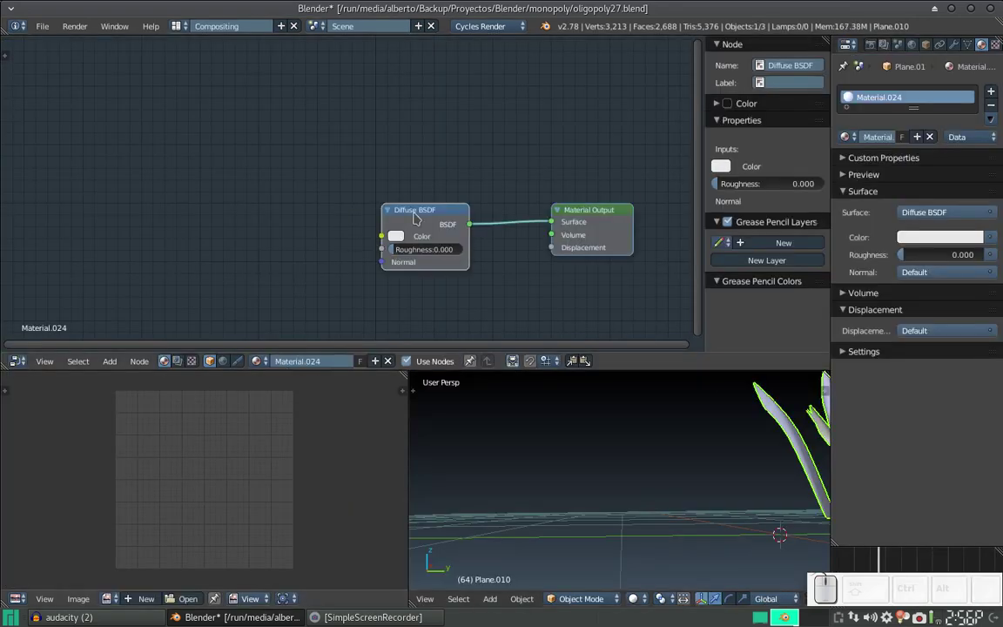
{"action": "left_click_drag", "start_coordinate": [424, 213], "coordinate": [303, 115]}
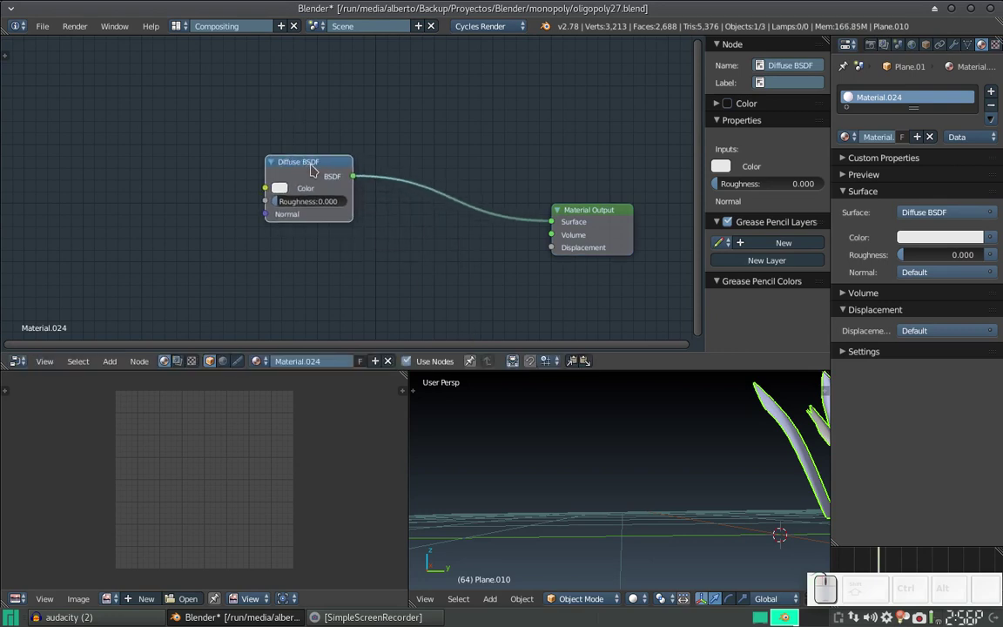
{"action": "key", "text": "x"}
{"action": "key", "text": "shift+a"}
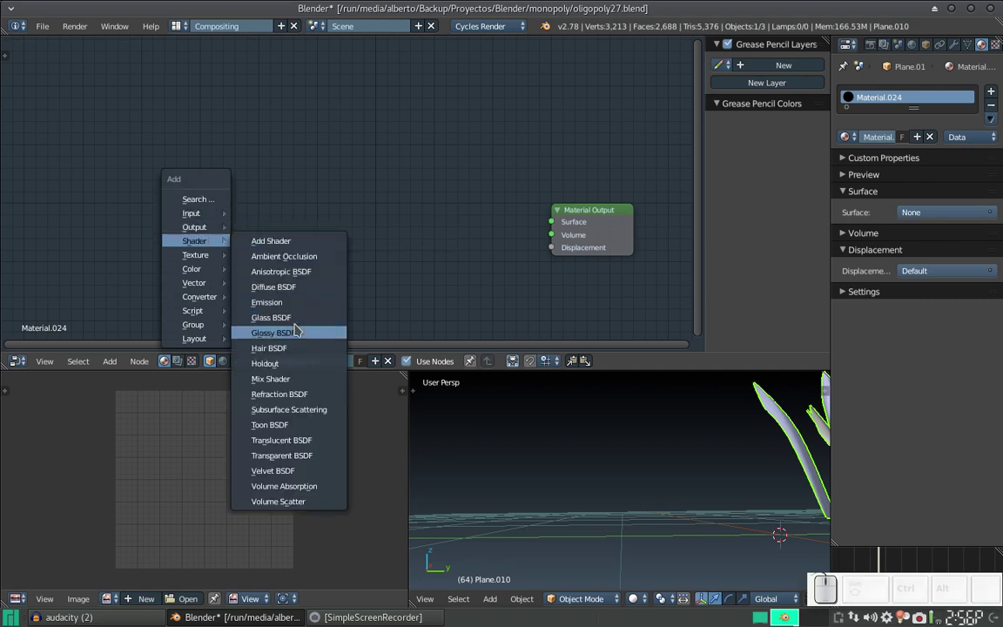
{"action": "left_click", "coordinate": [298, 331]}
{"action": "left_click", "coordinate": [247, 246]}
{"action": "key", "text": "shift+a"}
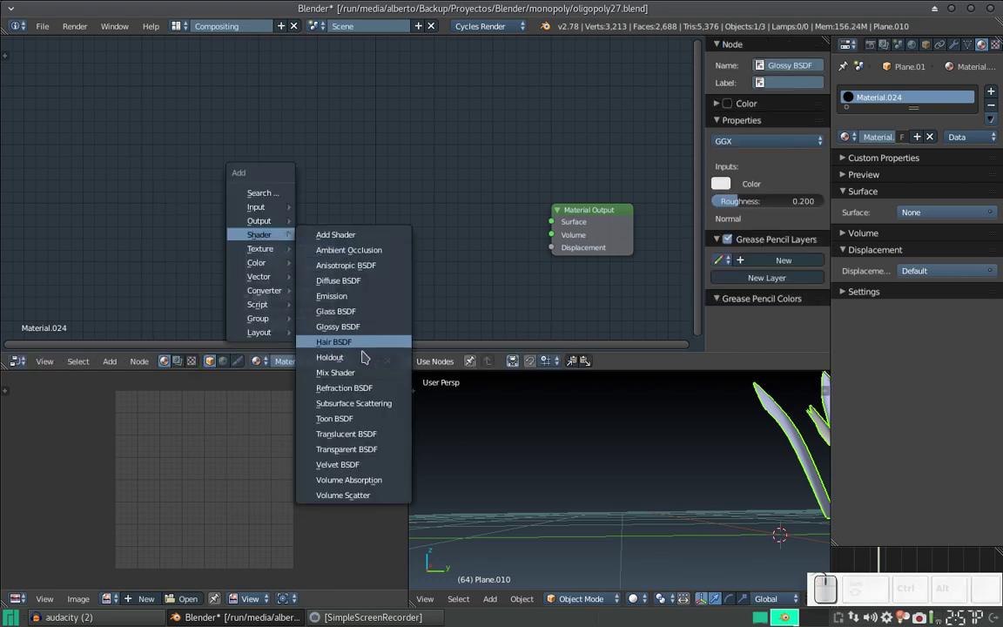
{"action": "left_click", "coordinate": [360, 434]}
{"action": "left_click", "coordinate": [272, 163]}
- Colour the Translucent BSDF green and combine both shaders through a Mix Shader into Material Output
{"action": "left_click", "coordinate": [288, 195]}
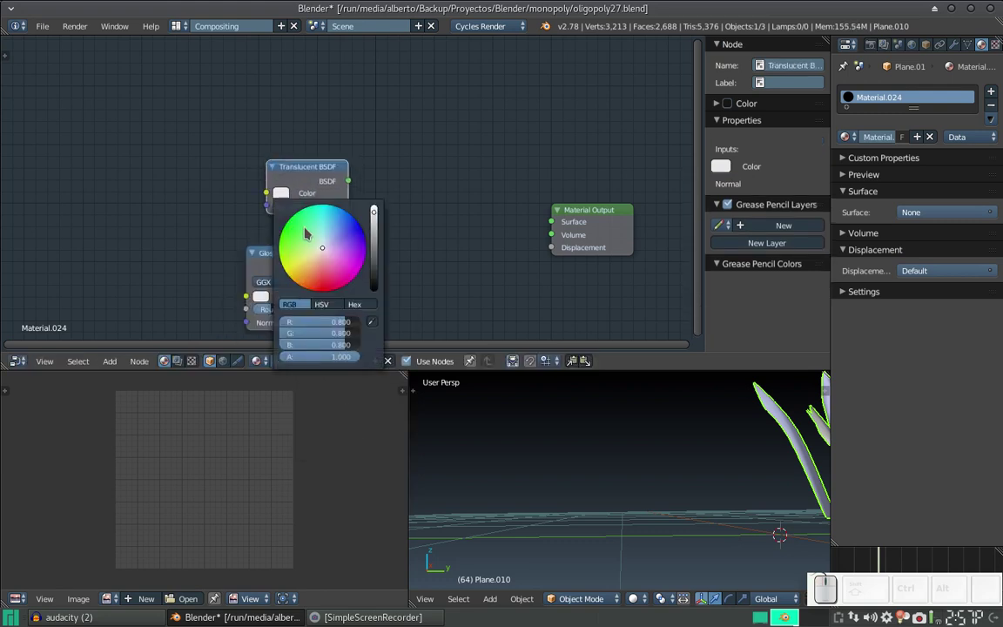
{"action": "left_click_drag", "start_coordinate": [309, 233], "coordinate": [459, 281]}
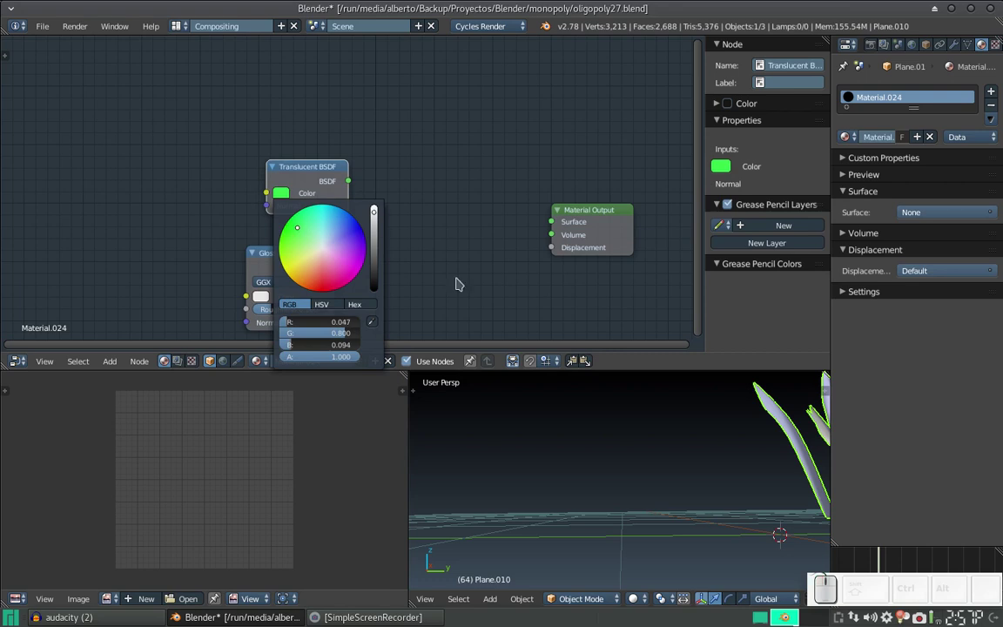
{"action": "left_click_drag", "start_coordinate": [323, 165], "coordinate": [407, 211]}
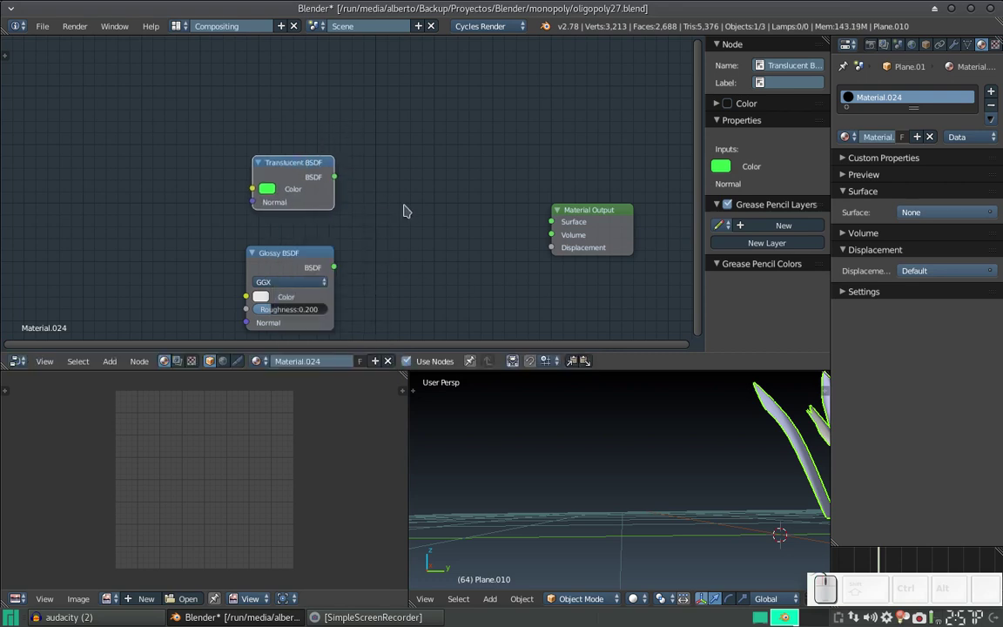
{"action": "key", "text": "shift+a"}
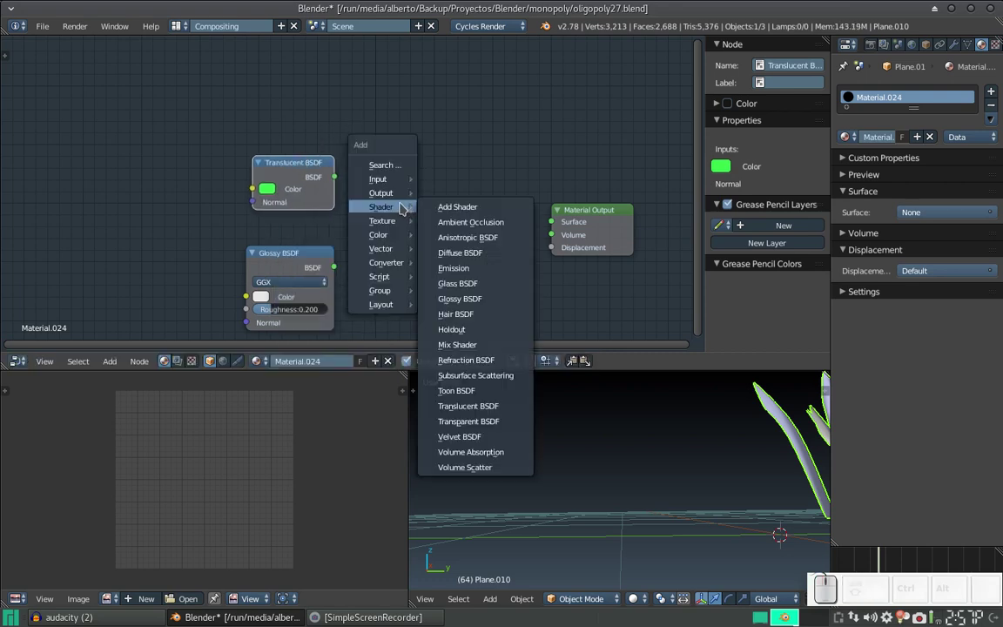
{"action": "left_click", "coordinate": [471, 344]}
{"action": "left_click", "coordinate": [404, 190]}
{"action": "left_click_drag", "start_coordinate": [339, 179], "coordinate": [345, 265]}
{"action": "left_click_drag", "start_coordinate": [337, 270], "coordinate": [480, 229]}
{"action": "left_click_drag", "start_coordinate": [488, 209], "coordinate": [411, 161]}
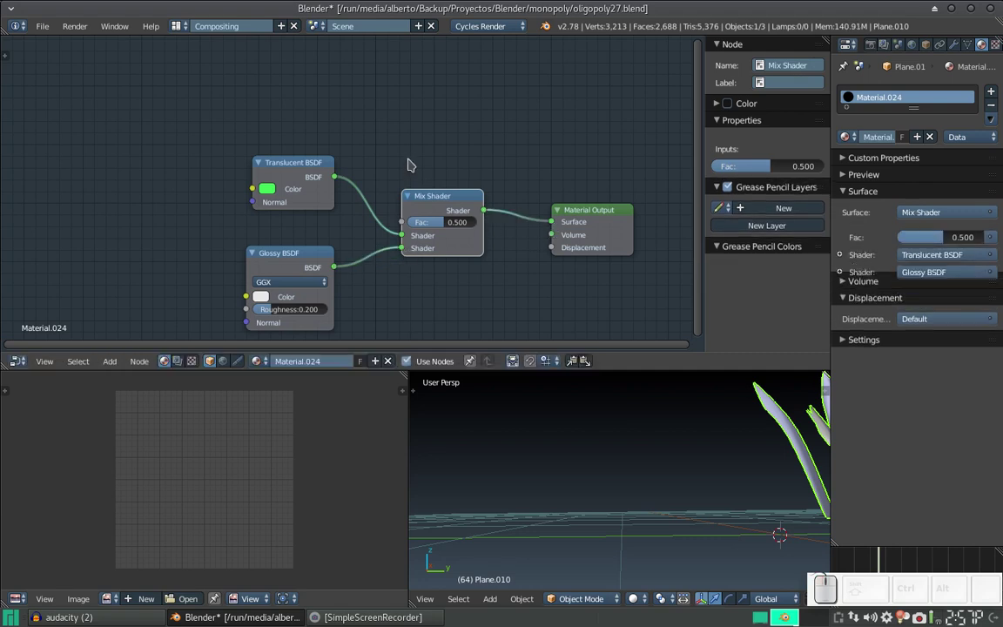
- Add a Fresnel node and wire its Fac into the Mix Shader factor
{"action": "key", "text": "shift+a"}
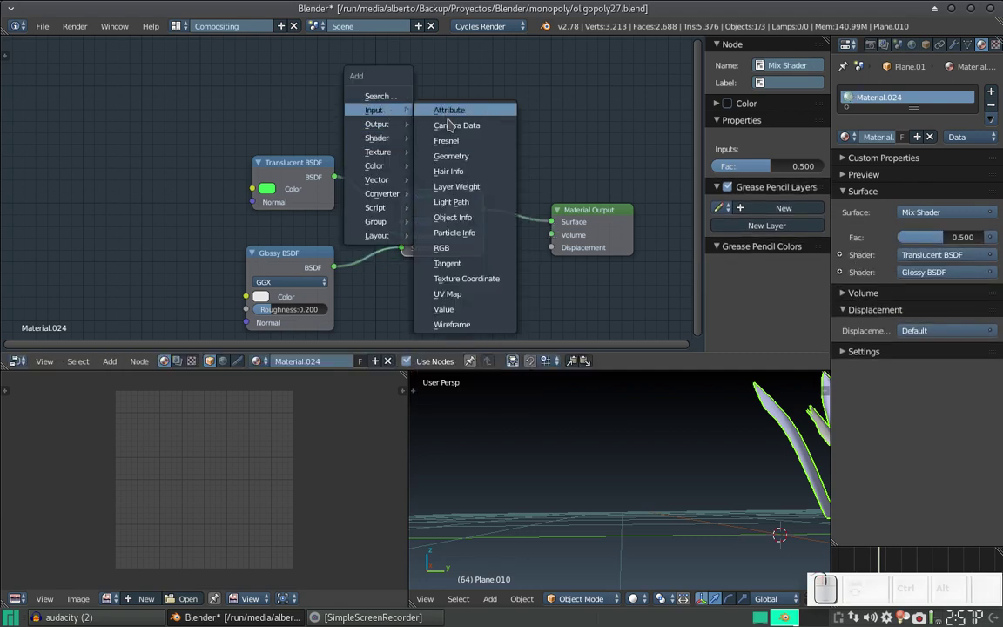
{"action": "left_click", "coordinate": [460, 143]}
{"action": "left_click", "coordinate": [272, 81]}
{"action": "left_click_drag", "start_coordinate": [353, 106], "coordinate": [463, 197]}
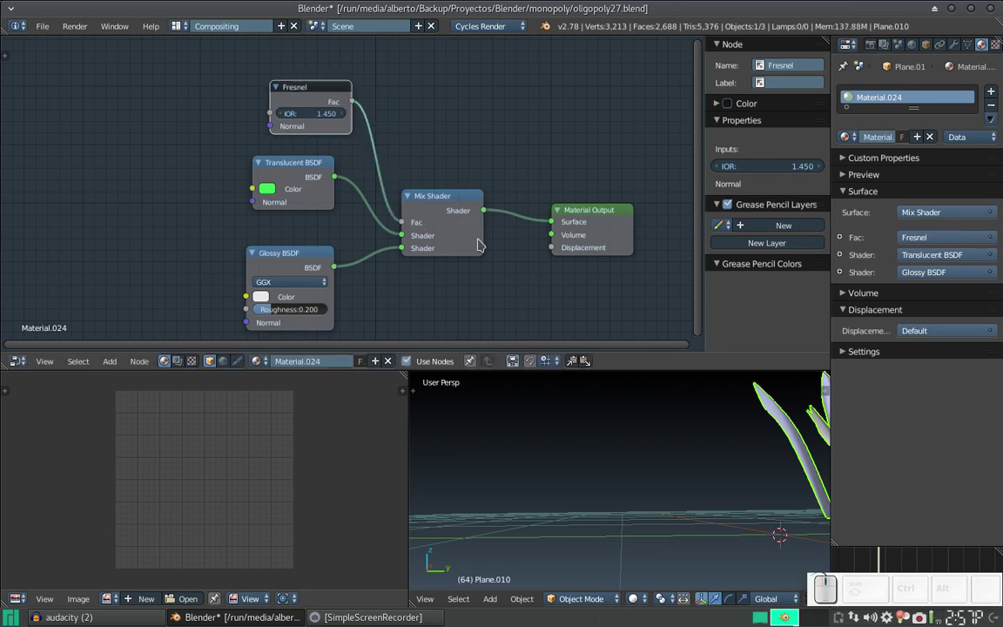
- Preview the green tuft in Rendered shading, orbit around it and select the Plane.006 blade
{"action": "scroll", "scroll_direction": "down", "scroll_amount": 3}
{"action": "left_click_drag", "start_coordinate": [703, 443], "coordinate": [590, 485]}
{"action": "left_click", "coordinate": [641, 602]}
{"action": "left_click", "coordinate": [673, 509]}
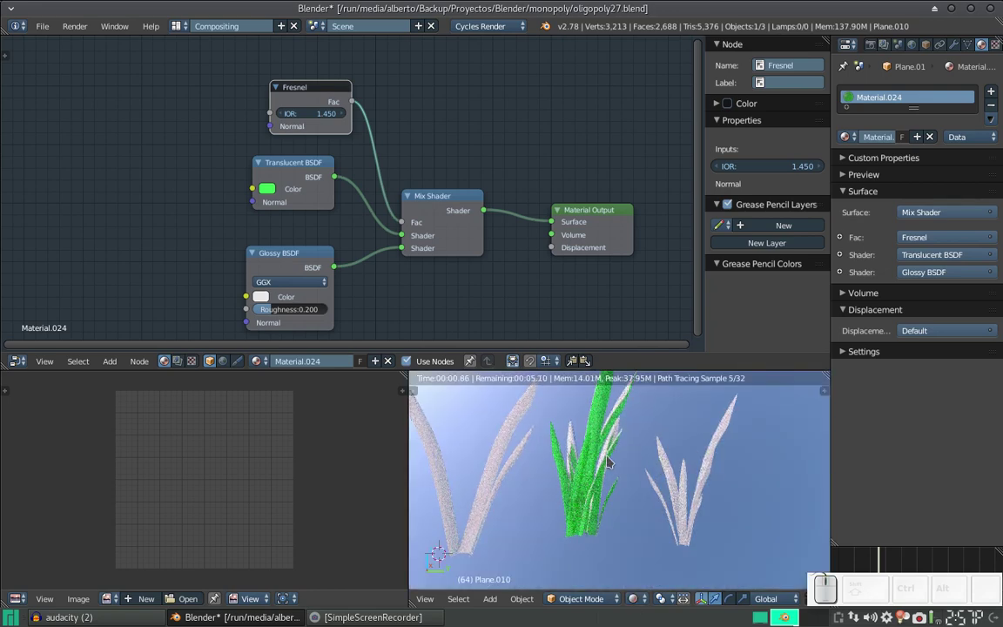
{"action": "left_click_drag", "start_coordinate": [660, 433], "coordinate": [642, 507]}
{"action": "left_click_drag", "start_coordinate": [641, 500], "coordinate": [539, 509]}
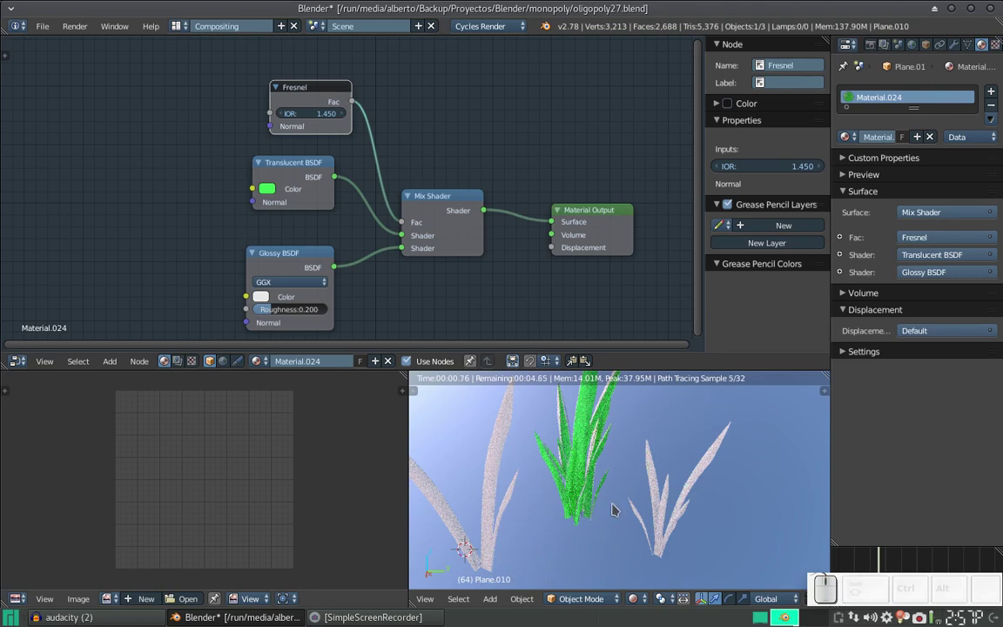
{"action": "right_click", "coordinate": [667, 529]}
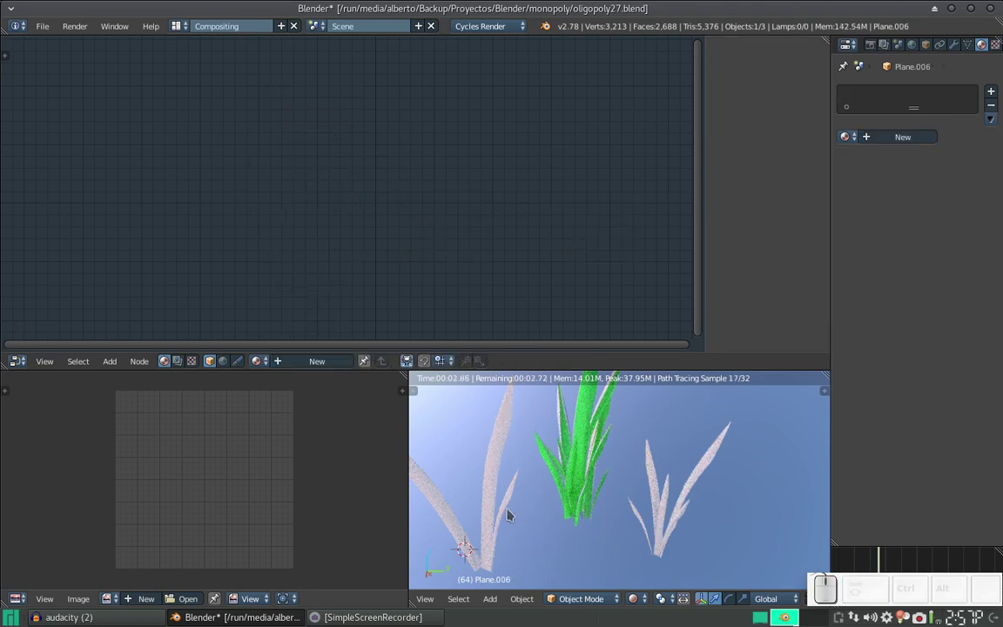
- Link Material.024 to all grass tufts via Make Links > Material and return to the Default layout
{"action": "right_click", "coordinate": [493, 508]}
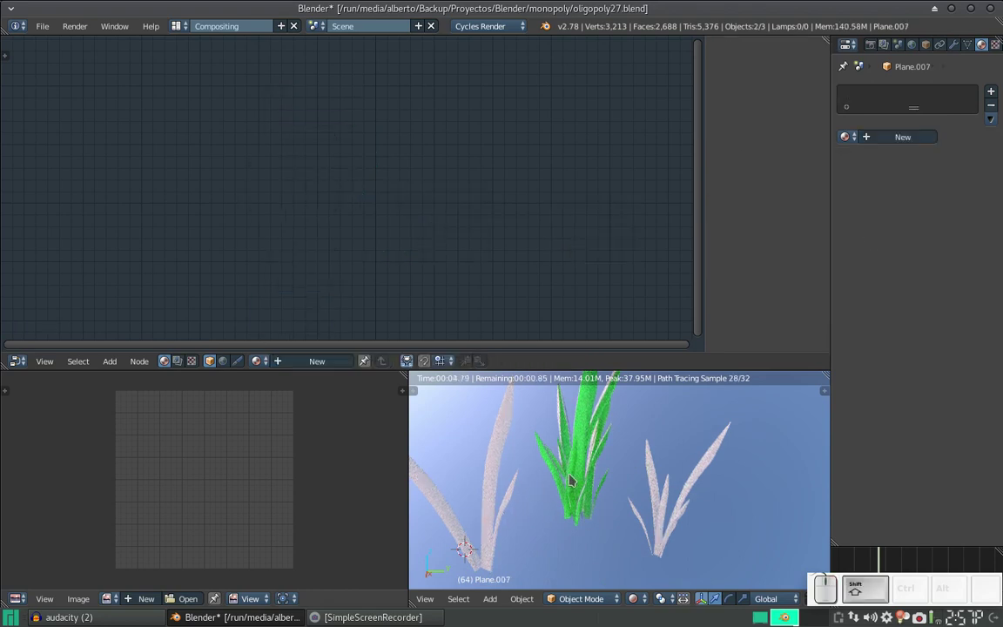
{"action": "right_click", "coordinate": [577, 478]}
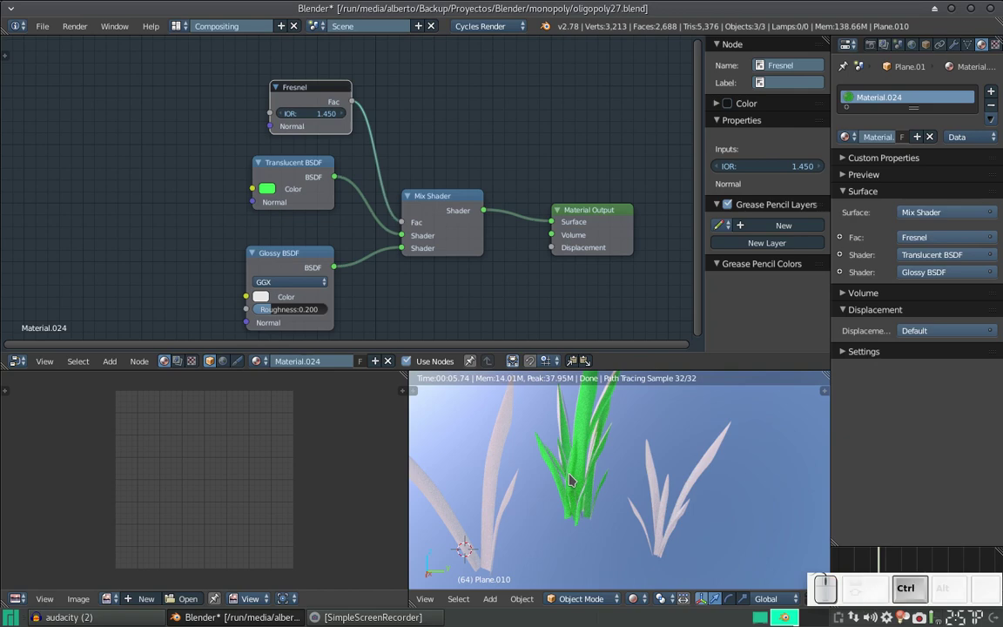
{"action": "key", "text": "ctrl+l"}
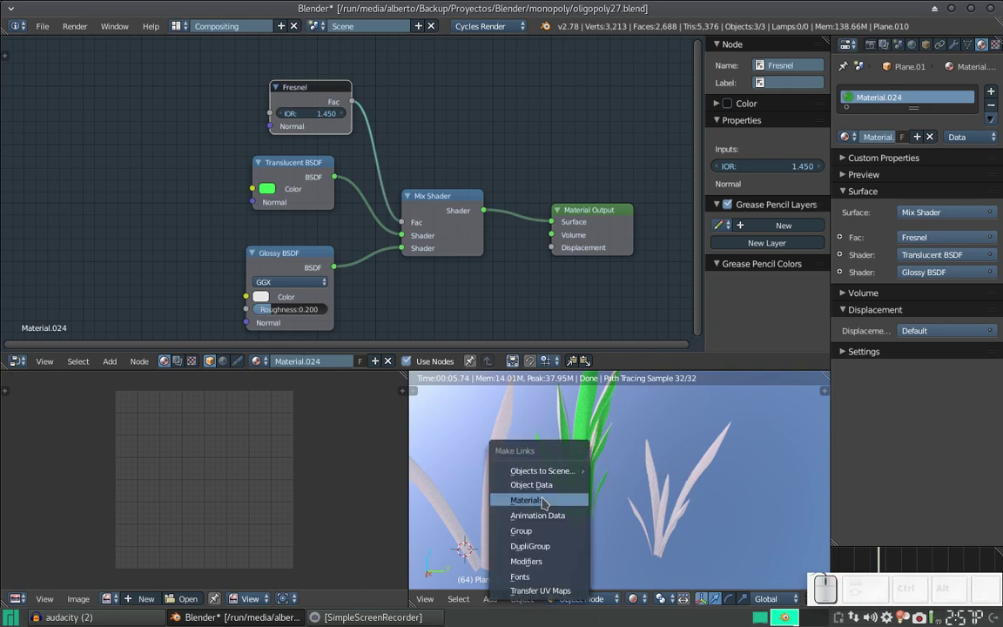
{"action": "left_click", "coordinate": [549, 502]}
{"action": "scroll", "scroll_direction": "down", "scroll_amount": 3}
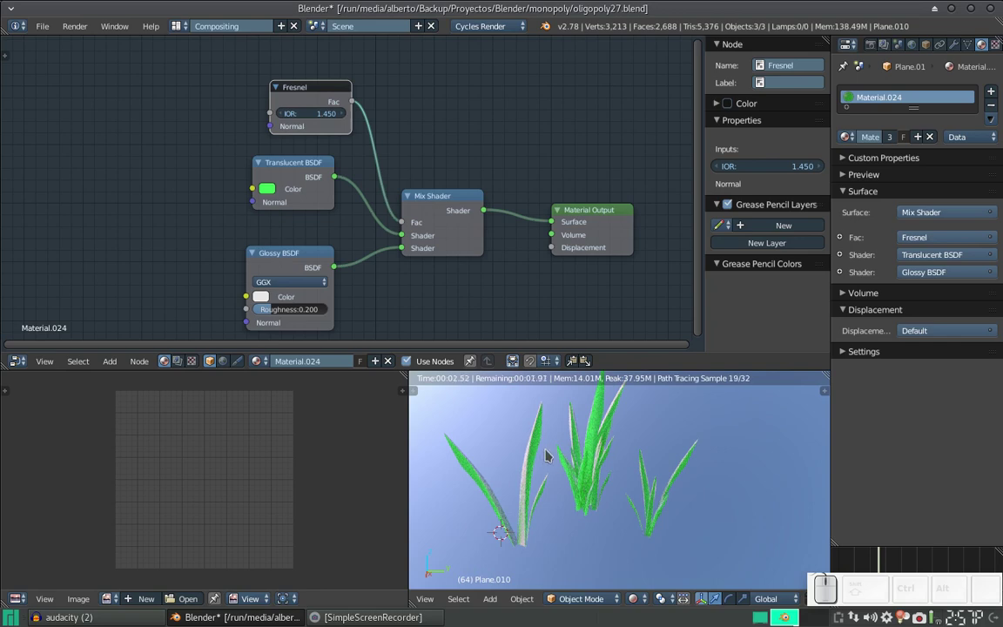
{"action": "left_click_drag", "start_coordinate": [613, 483], "coordinate": [734, 485]}
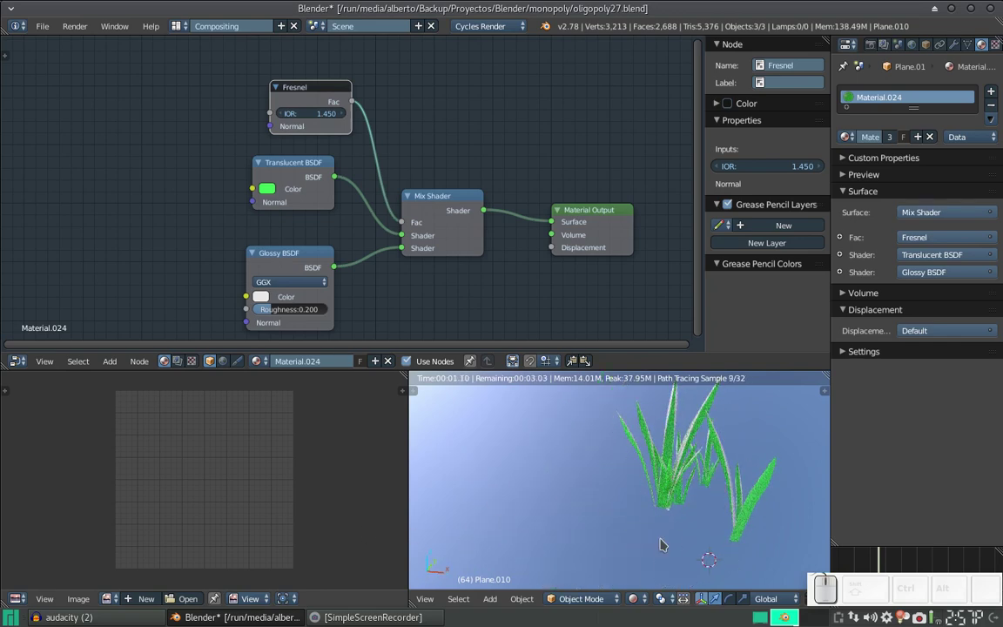
{"action": "key", "text": "ctrl+Right"}
- Reveal the layer holding the Monopoly board and select the board plane
{"action": "left_click", "coordinate": [594, 328]}
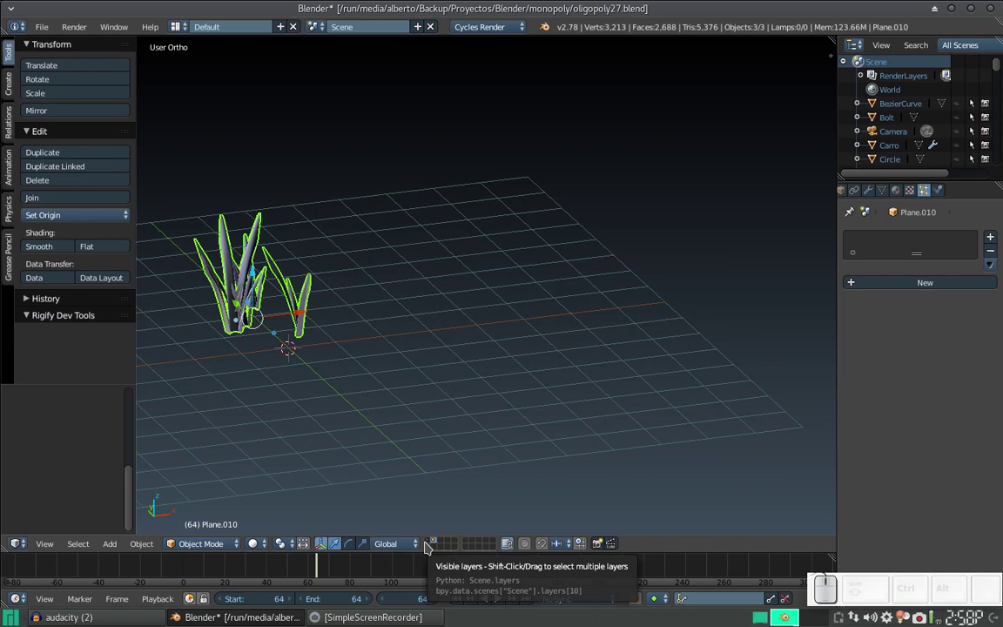
{"action": "left_click", "coordinate": [428, 545]}
{"action": "left_click", "coordinate": [430, 541]}
{"action": "middle_click", "coordinate": [513, 370]}
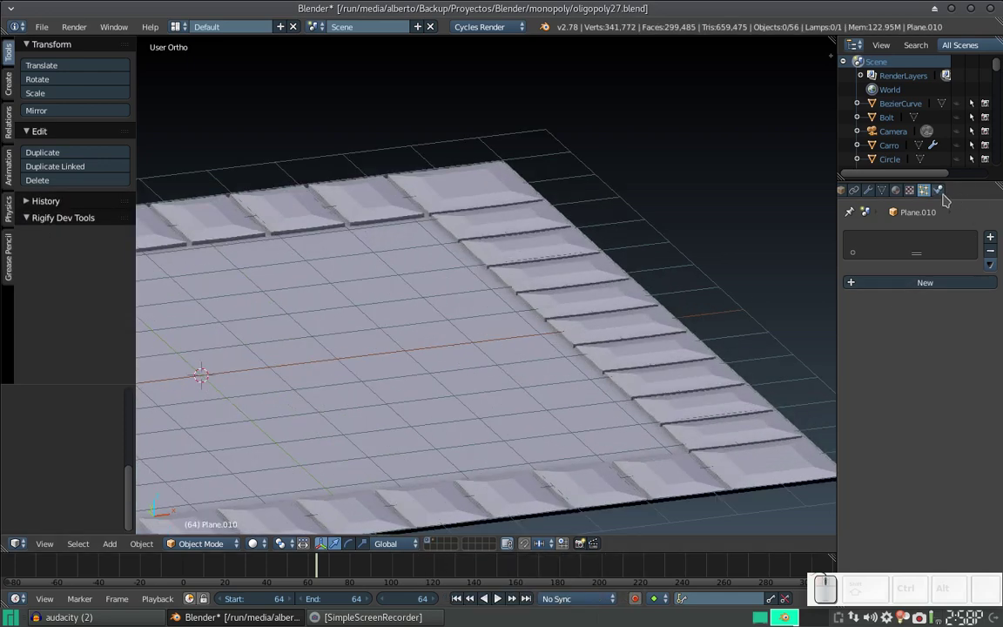
{"action": "right_click", "coordinate": [644, 368]}
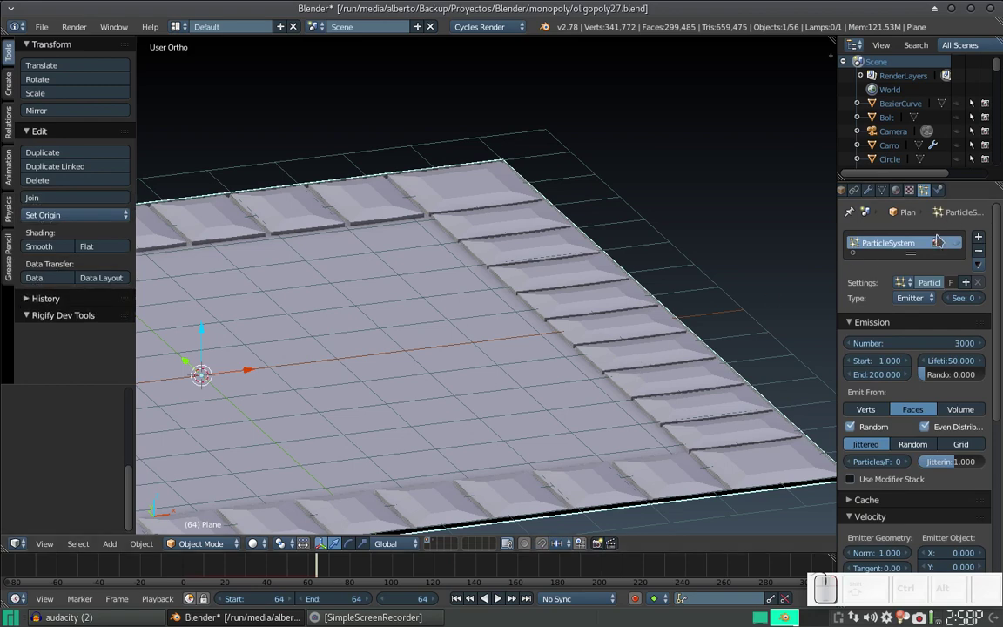
- Show the grass particles, preview the board in Rendered shading, return to Solid and hide them
{"action": "left_click", "coordinate": [960, 246]}
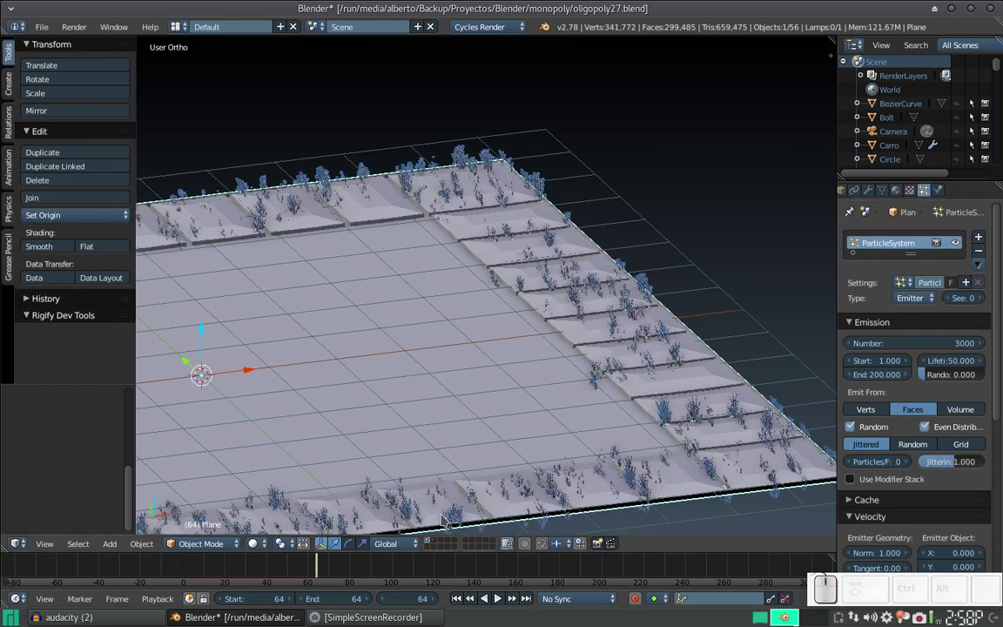
{"action": "left_click", "coordinate": [256, 541]}
{"action": "left_click", "coordinate": [293, 457]}
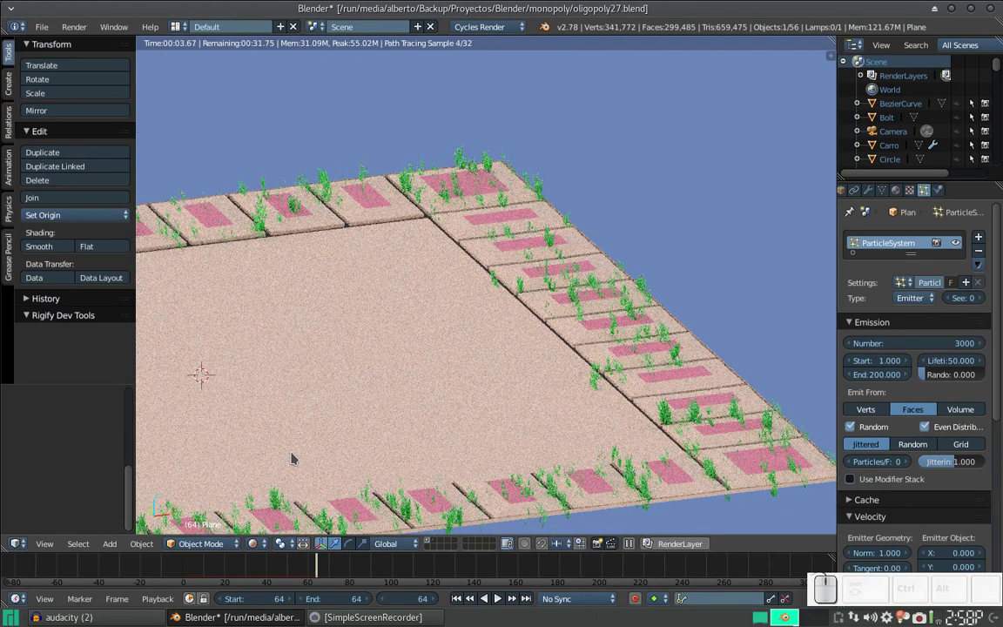
{"action": "left_click", "coordinate": [262, 541]}
{"action": "left_click", "coordinate": [285, 503]}
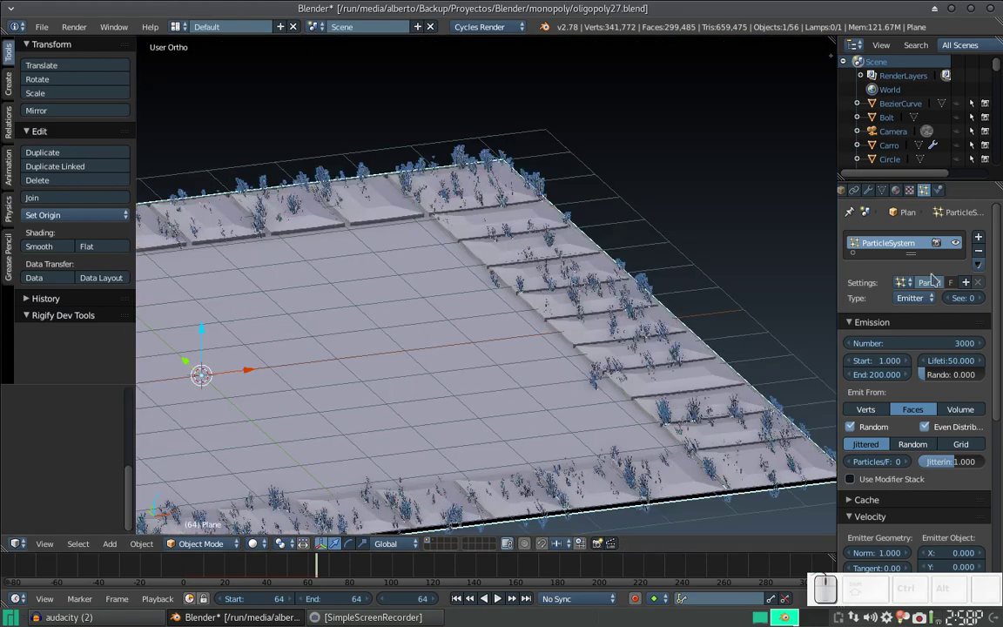
{"action": "left_click", "coordinate": [964, 249]}
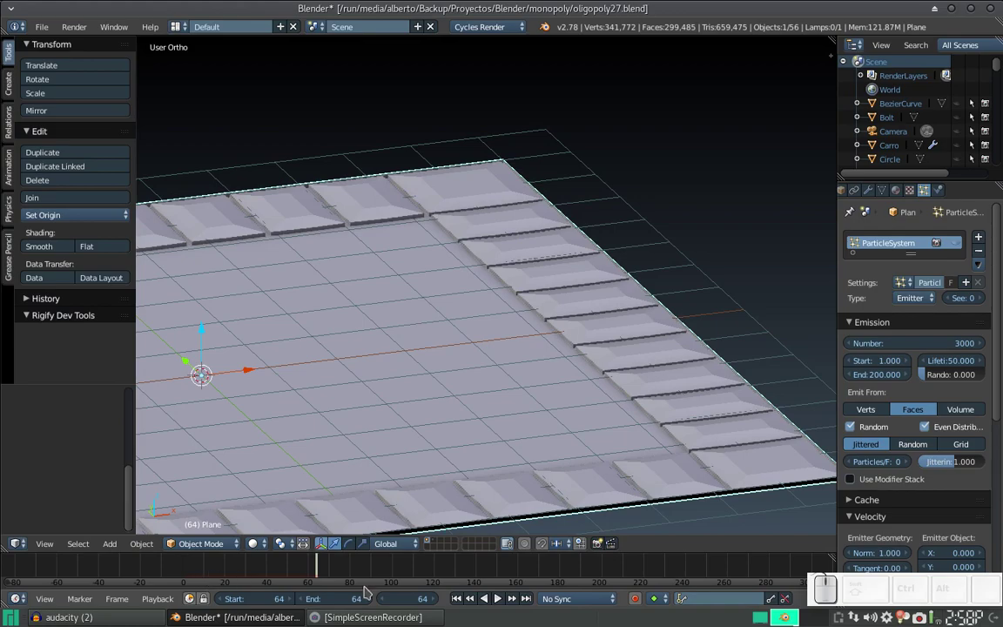
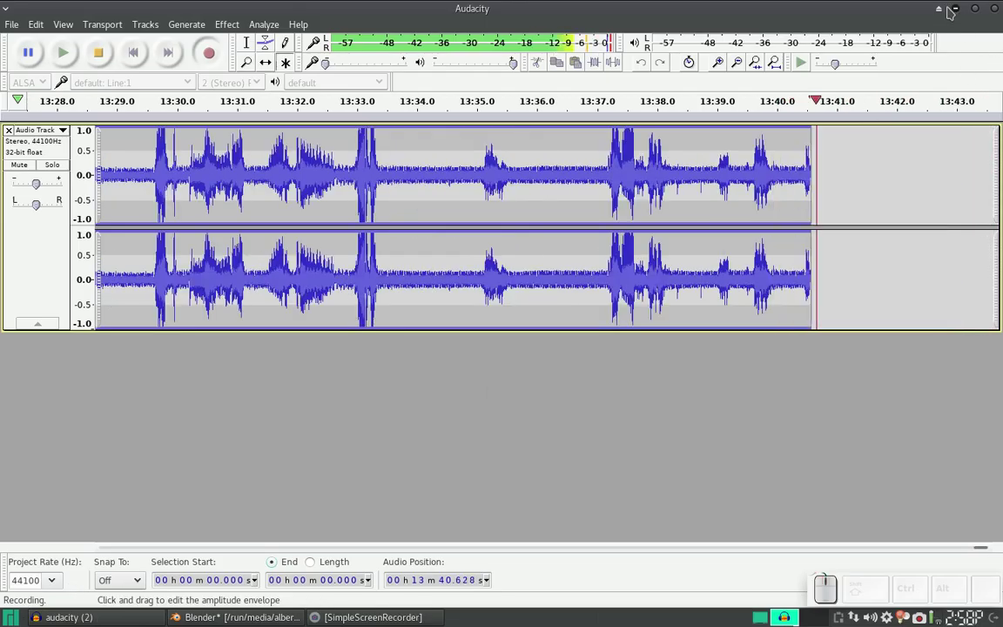
- Orbit and zoom the viewport to look down on the whole board from above
{"action": "left_click", "coordinate": [957, 10]}
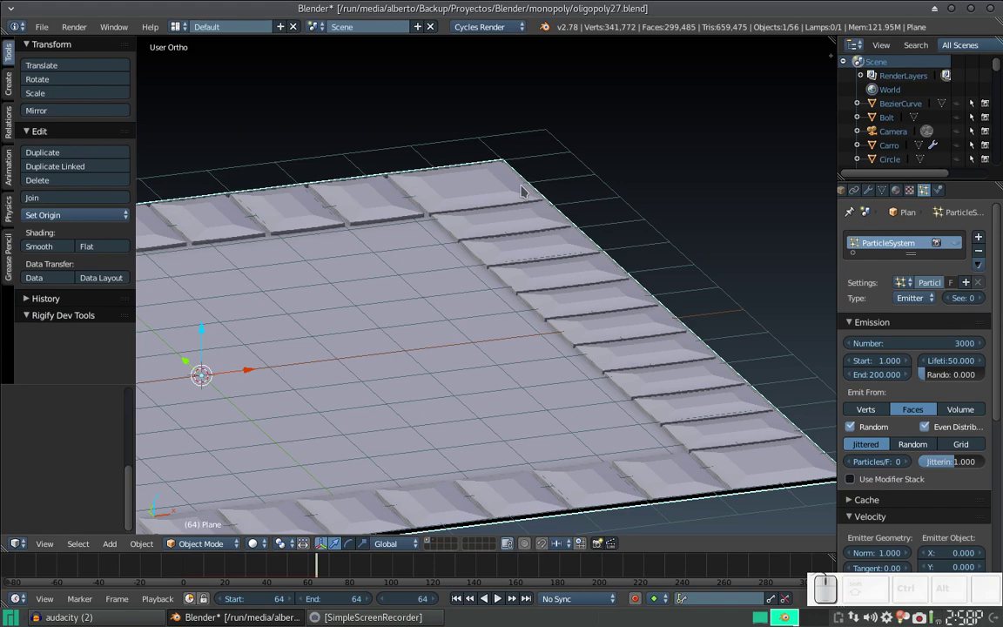
{"action": "scroll", "scroll_direction": "down", "scroll_amount": 3}
{"action": "left_click_drag", "start_coordinate": [372, 330], "coordinate": [550, 325]}
{"action": "scroll", "scroll_direction": "up", "scroll_amount": 3}
{"action": "scroll", "scroll_direction": "down", "scroll_amount": 3}
{"action": "left_click", "coordinate": [481, 265]}
{"action": "scroll", "scroll_direction": "up", "scroll_amount": 3}
{"action": "scroll", "scroll_direction": "down", "scroll_amount": 3}
{"action": "left_click", "coordinate": [511, 296]}
{"action": "left_click", "coordinate": [498, 336]}
{"action": "scroll", "scroll_direction": "up", "scroll_amount": 3}
{"action": "scroll", "scroll_direction": "down", "scroll_amount": 3}
{"action": "left_click_drag", "start_coordinate": [508, 320], "coordinate": [497, 266]}
{"action": "left_click", "coordinate": [502, 274]}
{"action": "scroll", "scroll_direction": "up", "scroll_amount": 3}
{"action": "scroll", "scroll_direction": "down", "scroll_amount": 3}
{"action": "left_click_drag", "start_coordinate": [513, 346], "coordinate": [501, 310]}
{"action": "scroll", "scroll_direction": "up", "scroll_amount": 3}
{"action": "scroll", "scroll_direction": "down", "scroll_amount": 3}
{"action": "scroll", "scroll_direction": "down", "scroll_amount": 3}
{"action": "left_click", "coordinate": [523, 283]}
- Select the board and save the .blend over the existing file with Ctrl+S
{"action": "right_click", "coordinate": [519, 302]}
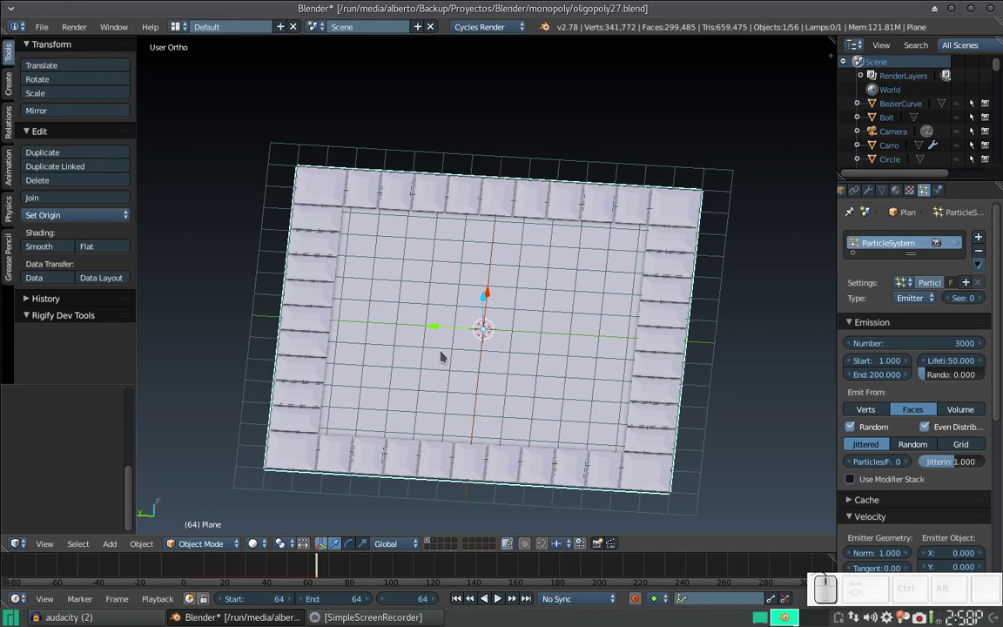
{"action": "key", "text": "ctrl+s"}
{"action": "left_click", "coordinate": [447, 353]}
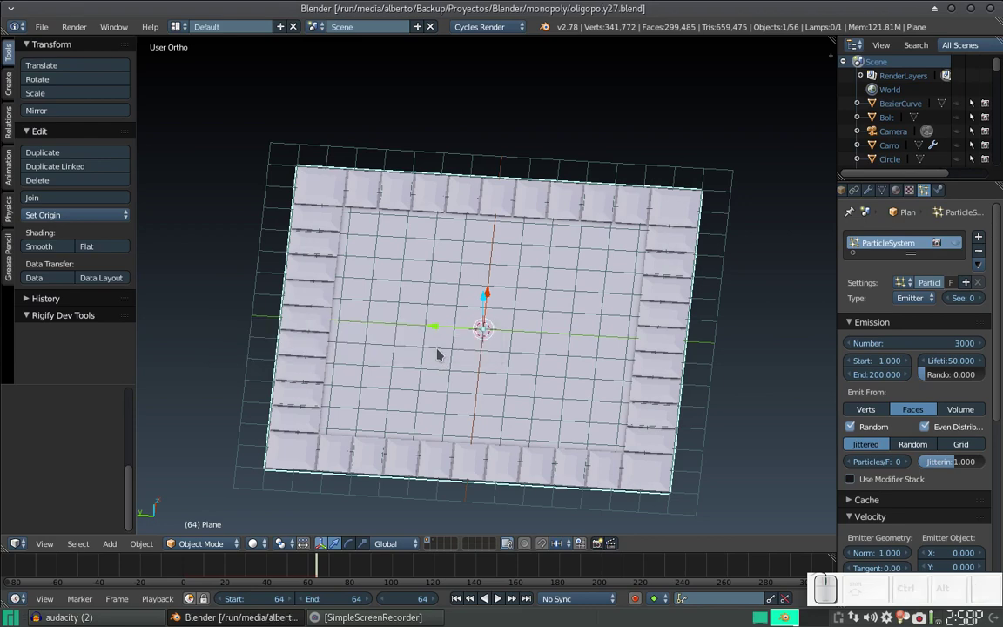
- Unwrap all board geometry with Smart UV Project and make the second area a UV/Image Editor
{"action": "key", "text": "Tab"}
{"action": "key", "text": "a"}
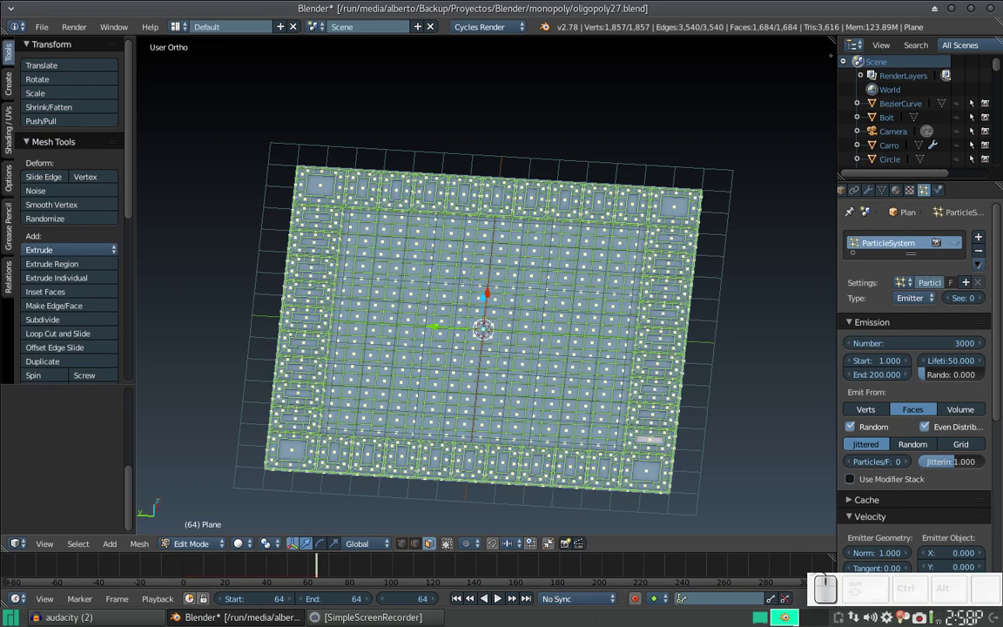
{"action": "key", "text": "u"}
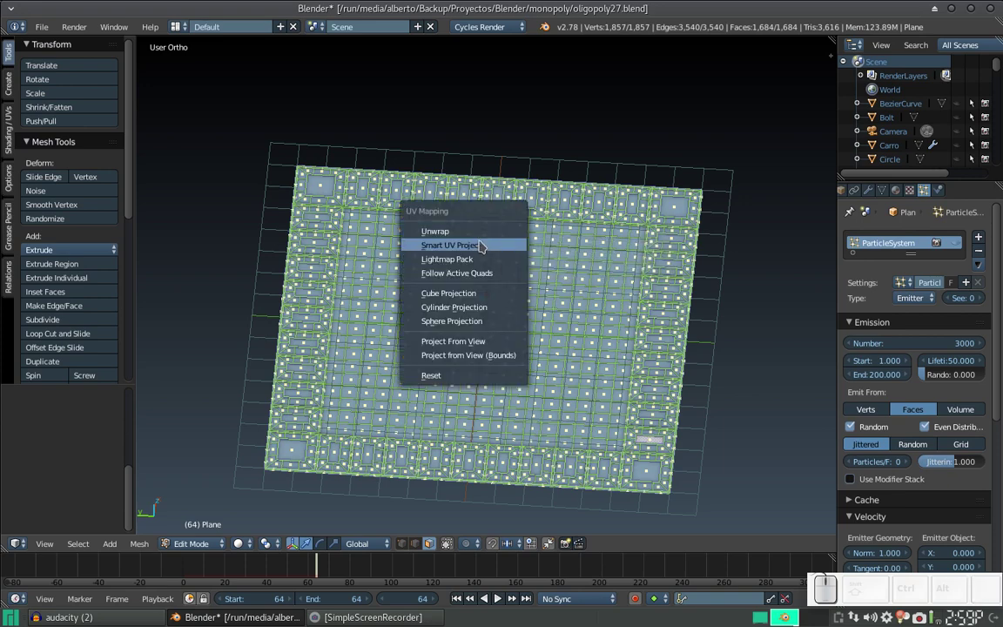
{"action": "left_click", "coordinate": [485, 249]}
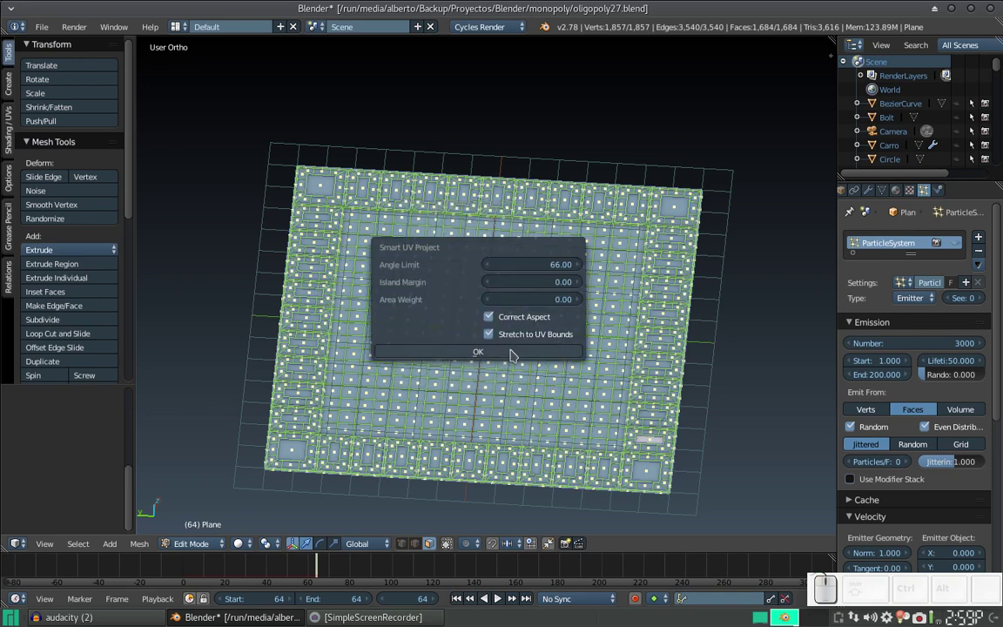
{"action": "left_click", "coordinate": [518, 356]}
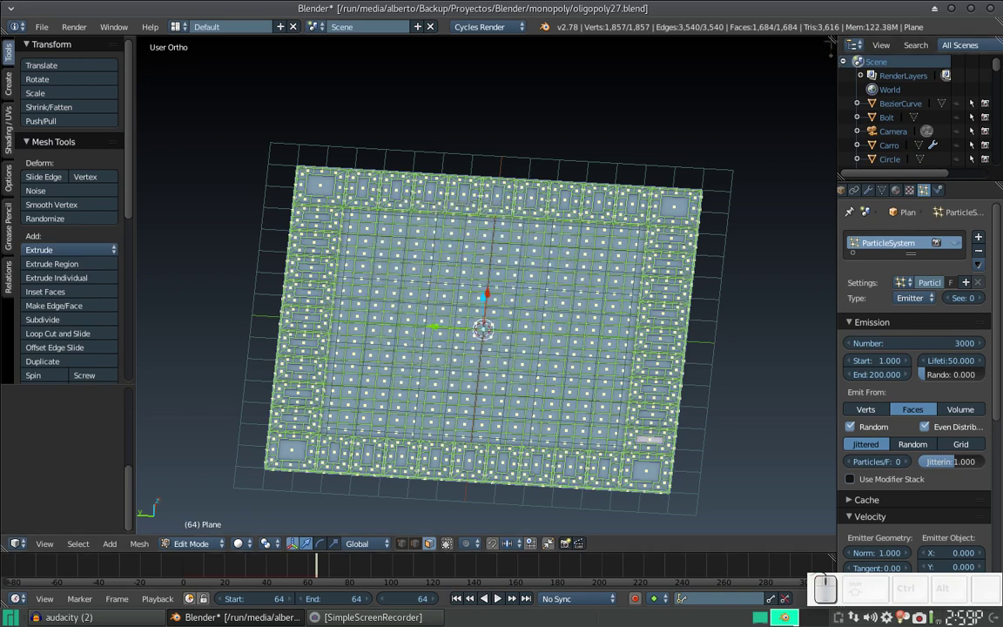
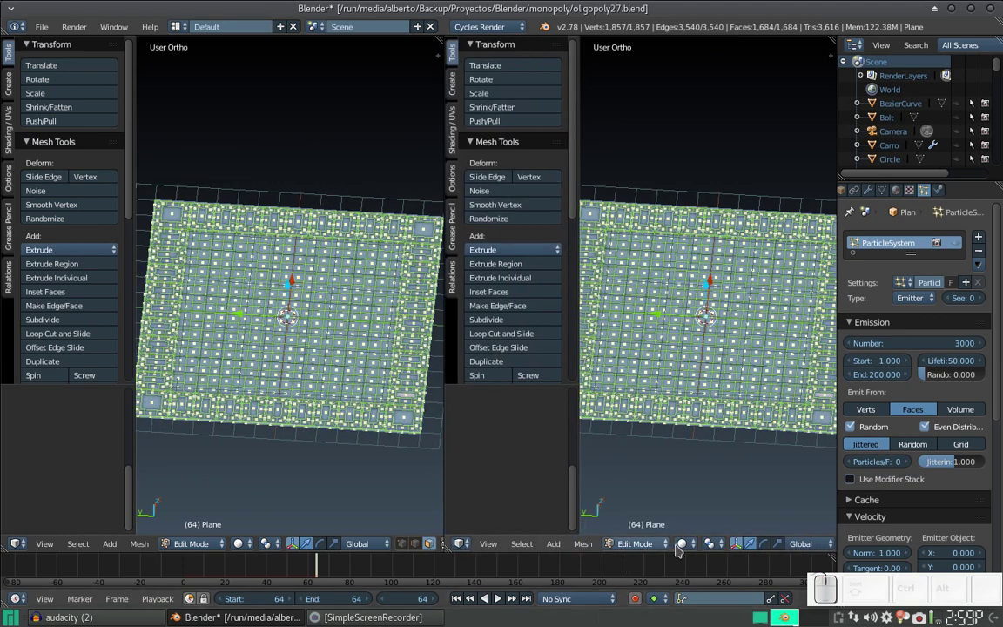
{"action": "left_click", "coordinate": [467, 542]}
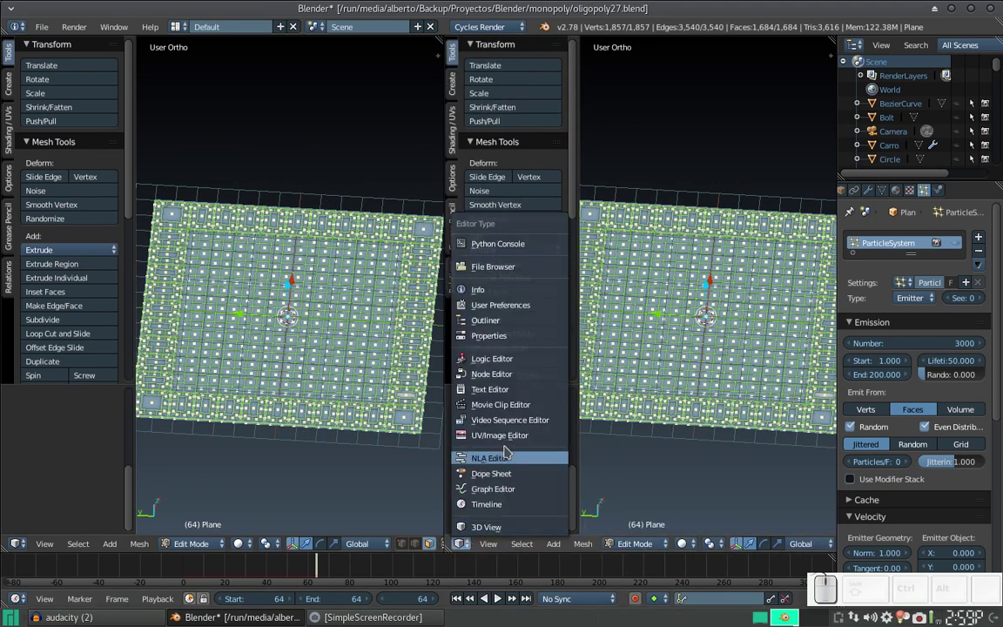
{"action": "left_click", "coordinate": [514, 431]}
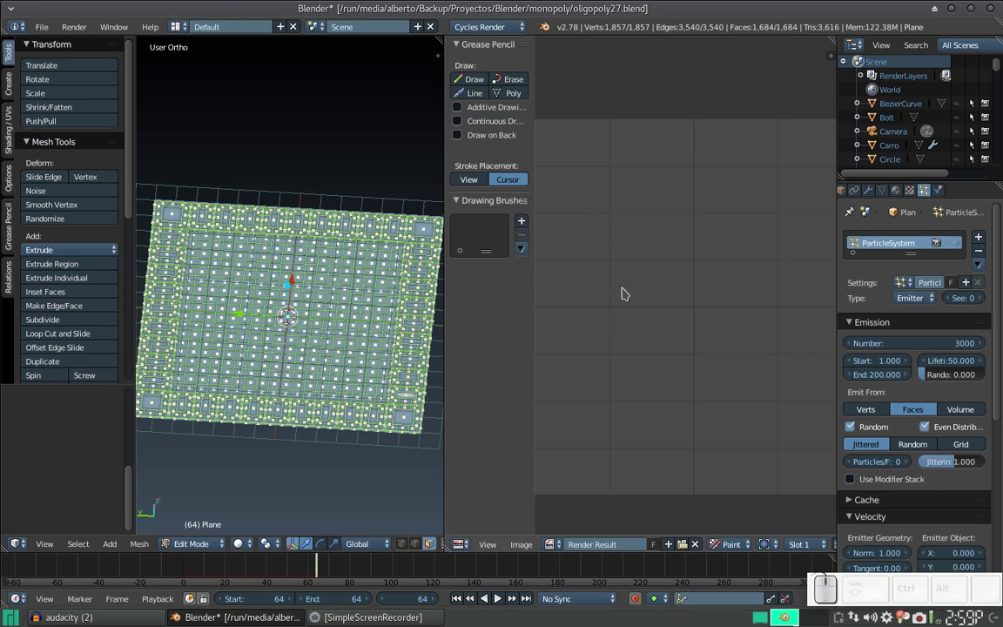
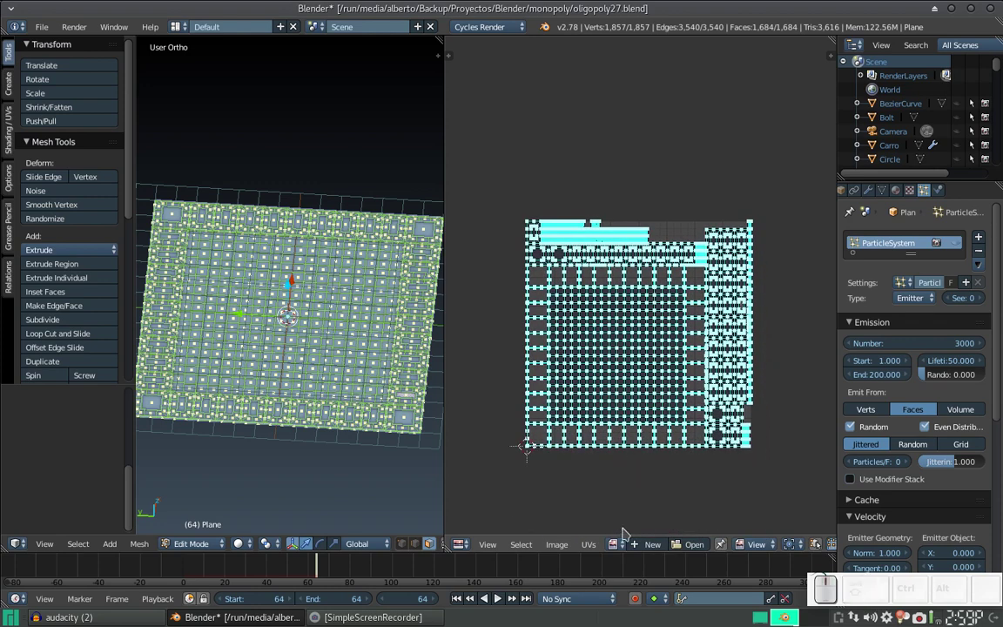
- Browse the Textures folder as thumbnails and pick RoadsDirt0007_2_S.jpg
{"action": "left_click", "coordinate": [686, 549]}
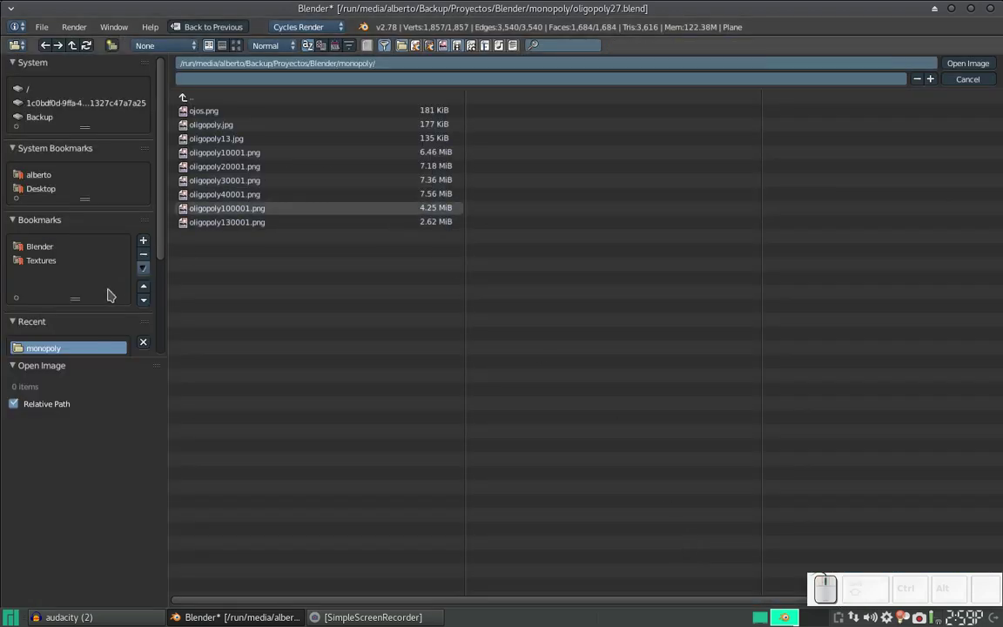
{"action": "left_click", "coordinate": [39, 259]}
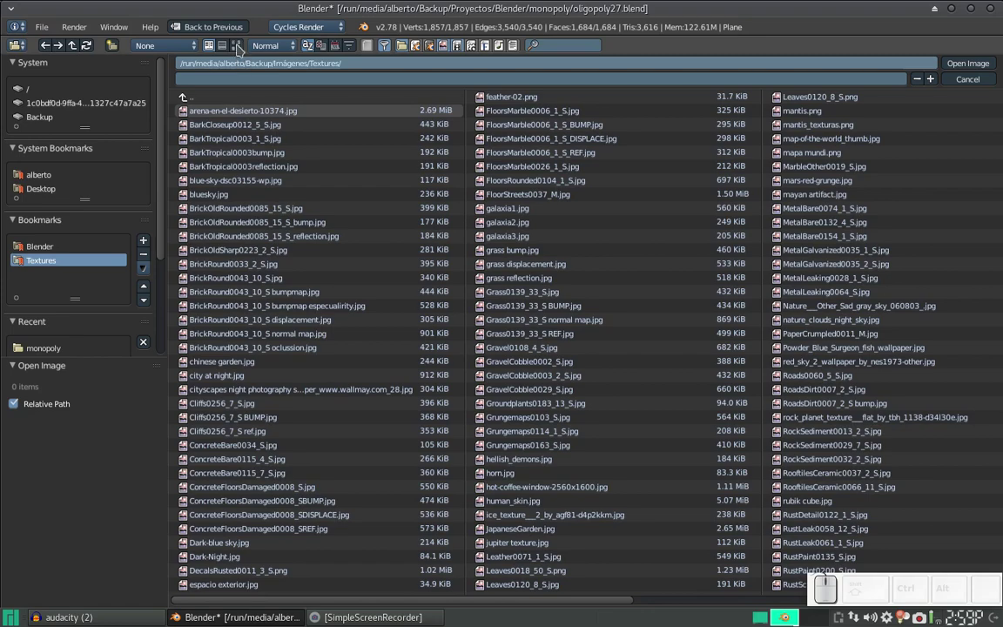
{"action": "left_click", "coordinate": [243, 46]}
{"action": "scroll", "scroll_direction": "down", "scroll_amount": 3}
{"action": "scroll", "scroll_direction": "down", "scroll_amount": 3}
{"action": "scroll", "scroll_direction": "down", "scroll_amount": 3}
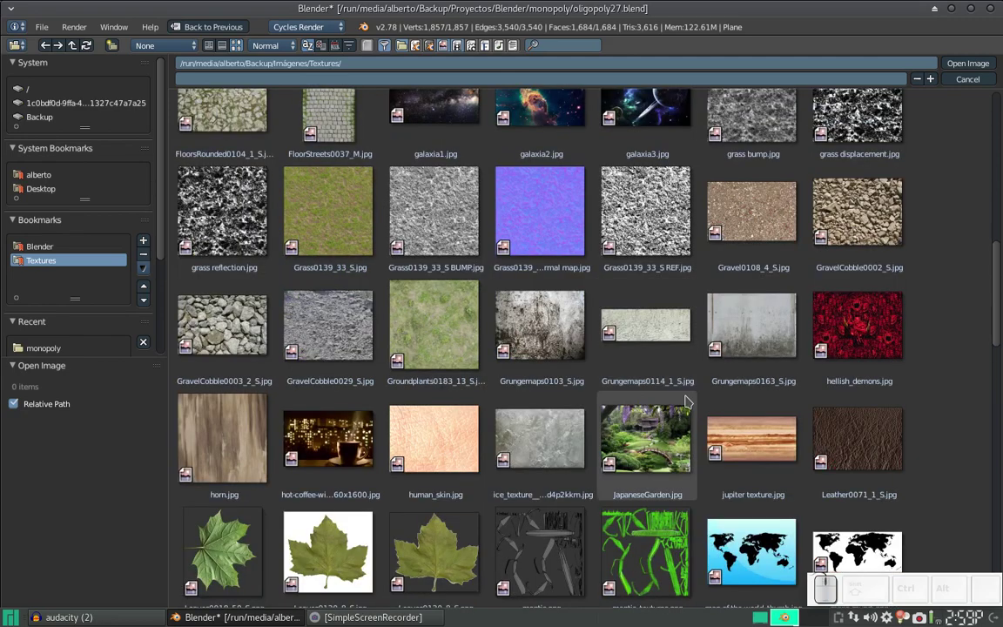
{"action": "scroll", "scroll_direction": "down", "scroll_amount": 3}
{"action": "scroll", "scroll_direction": "down", "scroll_amount": 3}
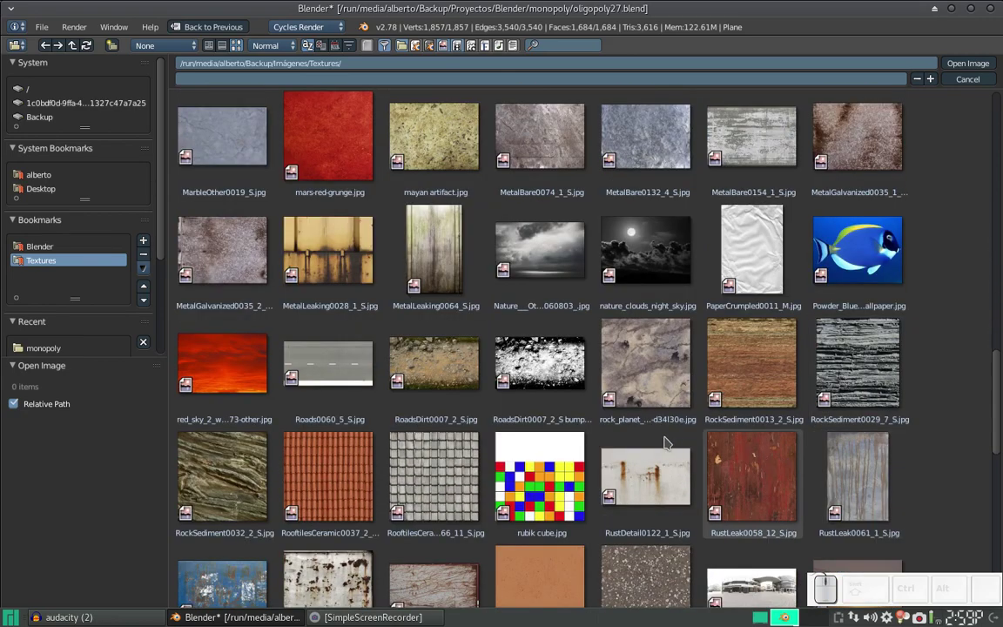
{"action": "left_click", "coordinate": [438, 361]}
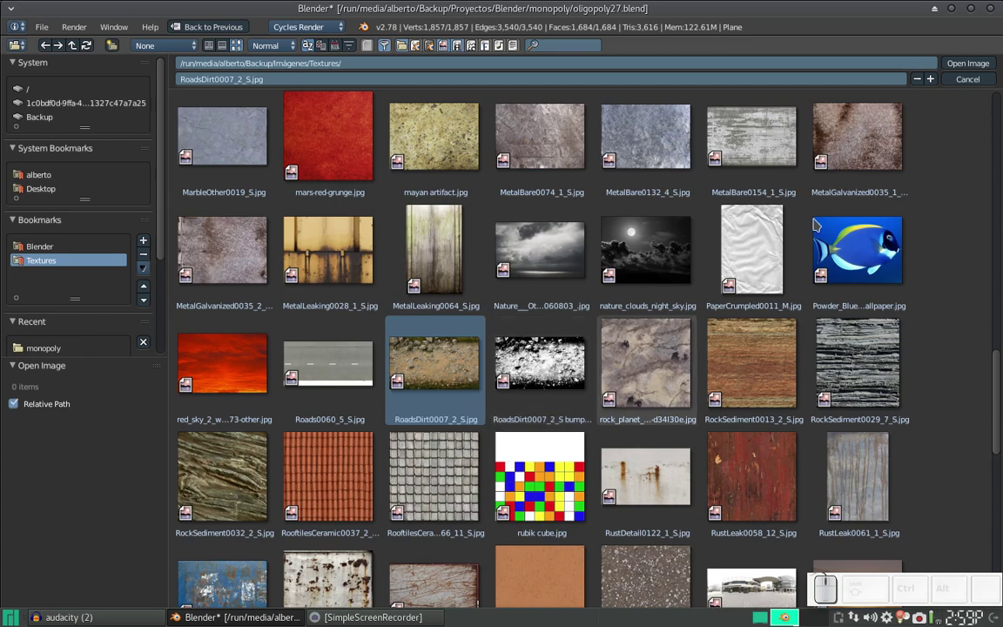
- Load the chosen road image into the UV/Image Editor behind the board's UV layout
{"action": "left_click", "coordinate": [985, 61]}
{"action": "scroll", "scroll_direction": "down", "scroll_amount": 3}
{"action": "scroll", "scroll_direction": "down", "scroll_amount": 3}
{"action": "scroll", "scroll_direction": "up", "scroll_amount": 3}
{"action": "scroll", "scroll_direction": "down", "scroll_amount": 3}
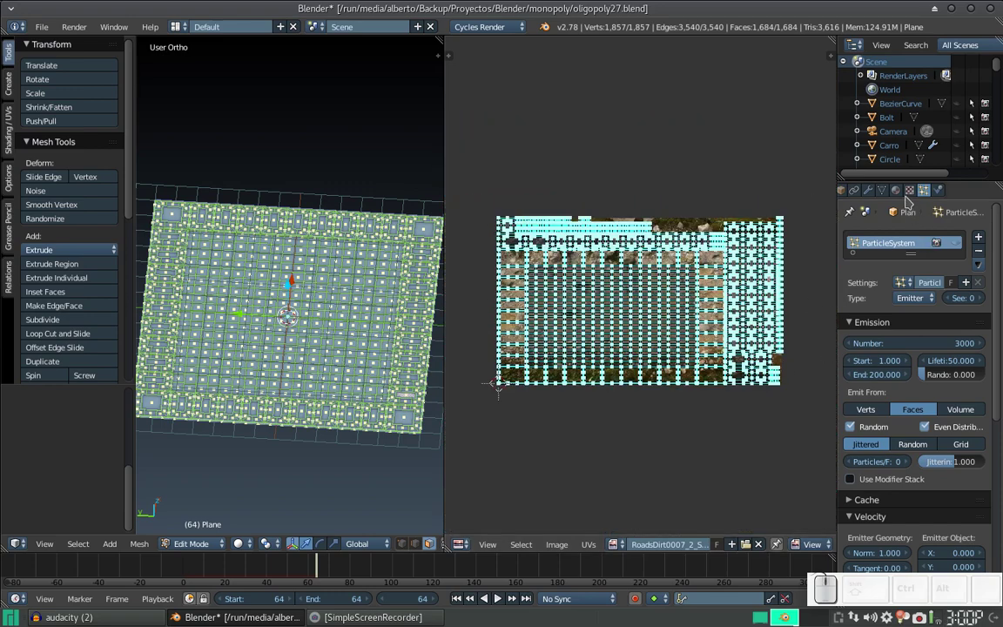
- Drive the casillas material's Diffuse colour from an Image Texture node and switch to the node workspace
{"action": "left_click", "coordinate": [902, 194]}
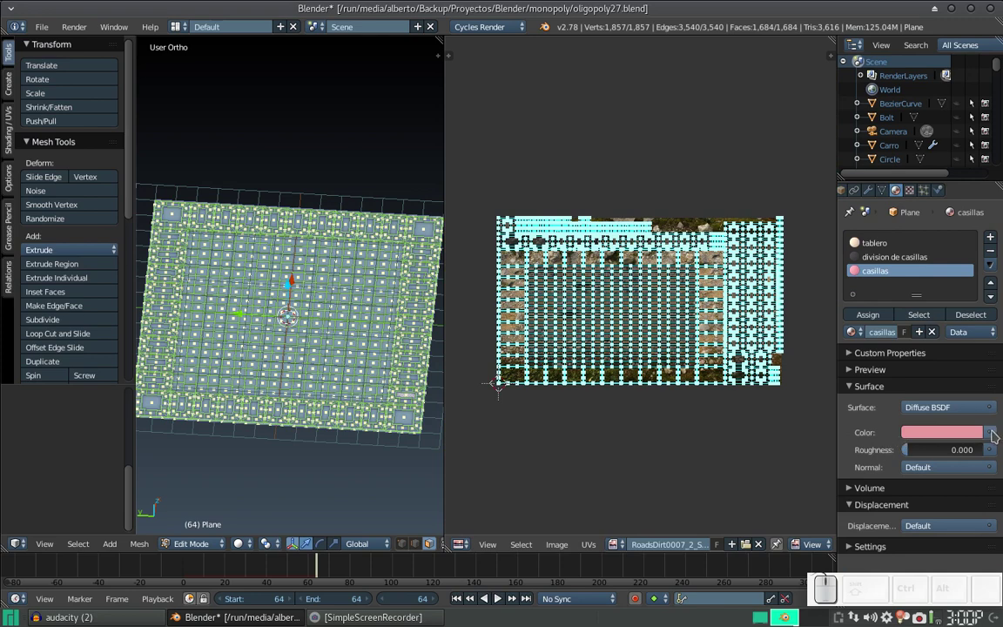
{"action": "left_click", "coordinate": [997, 438]}
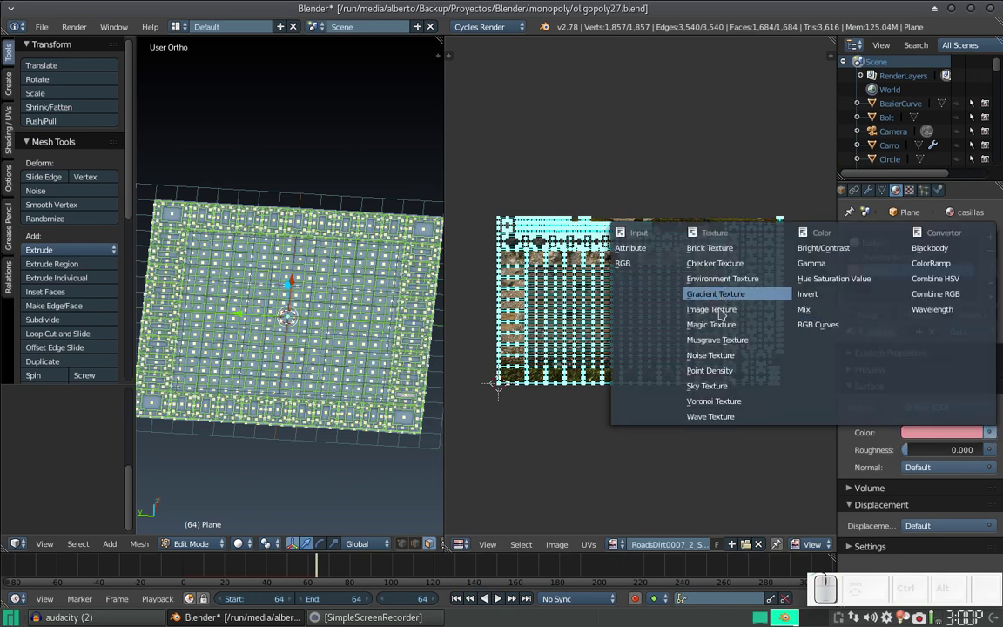
{"action": "left_click", "coordinate": [722, 310]}
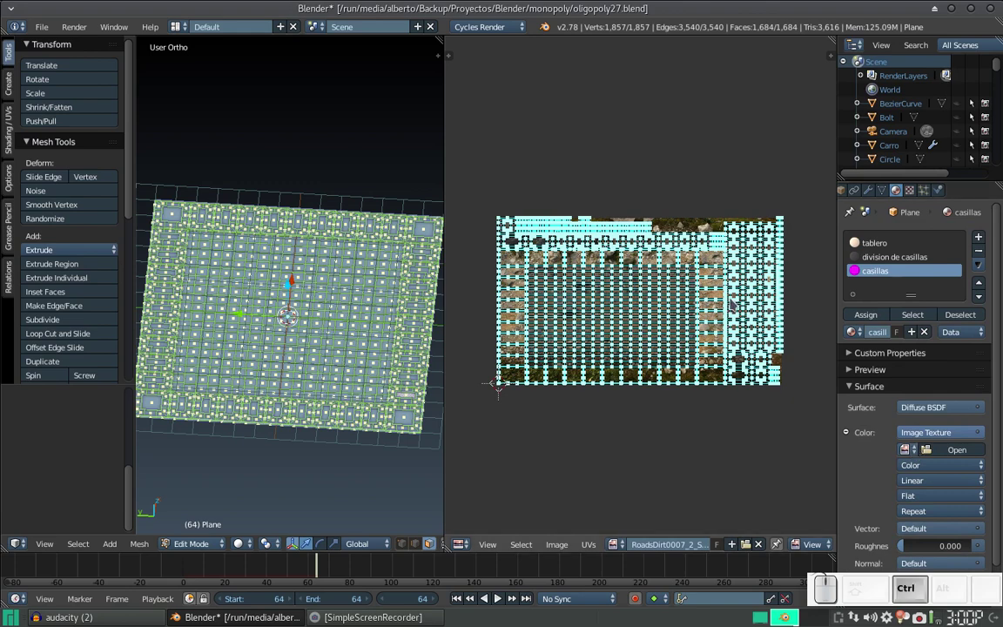
{"action": "key", "text": "ctrl+Left"}
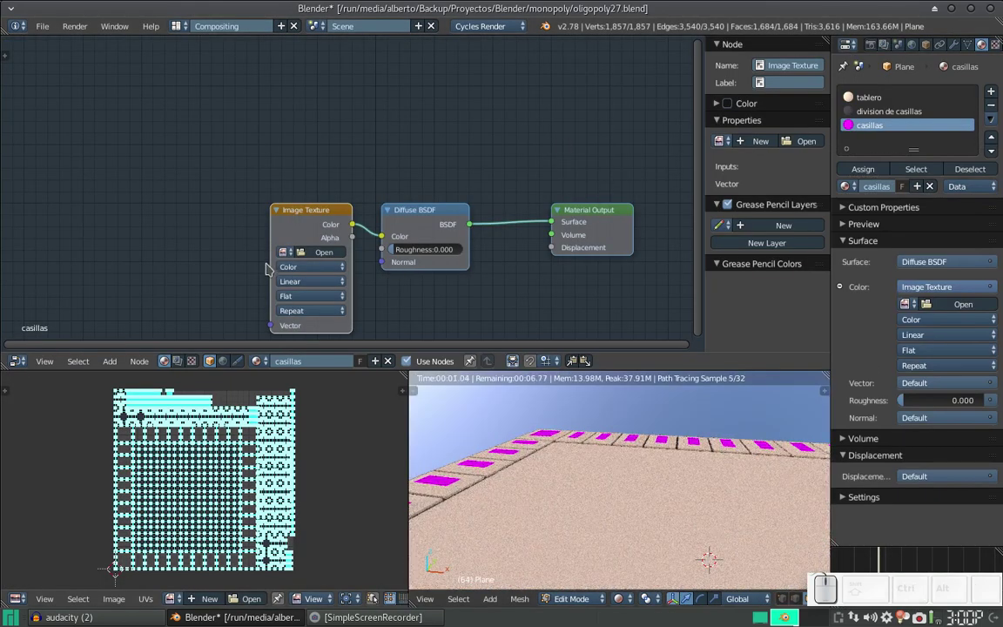
- Assign the RoadsDirt0007_2_S.jpg image to the casillas Image Texture node
{"action": "left_click", "coordinate": [314, 207]}
{"action": "left_click", "coordinate": [215, 205]}
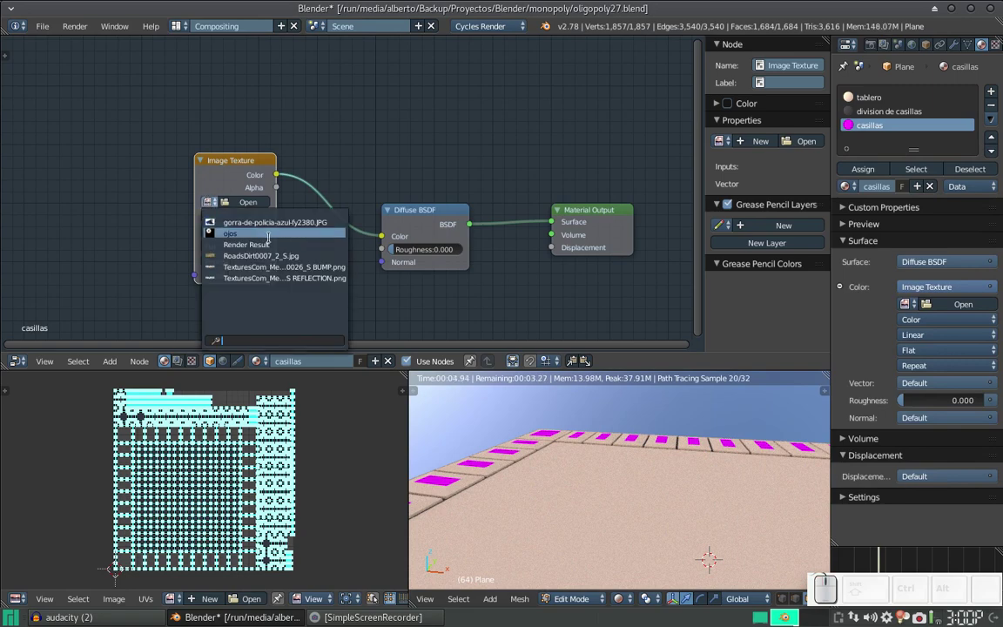
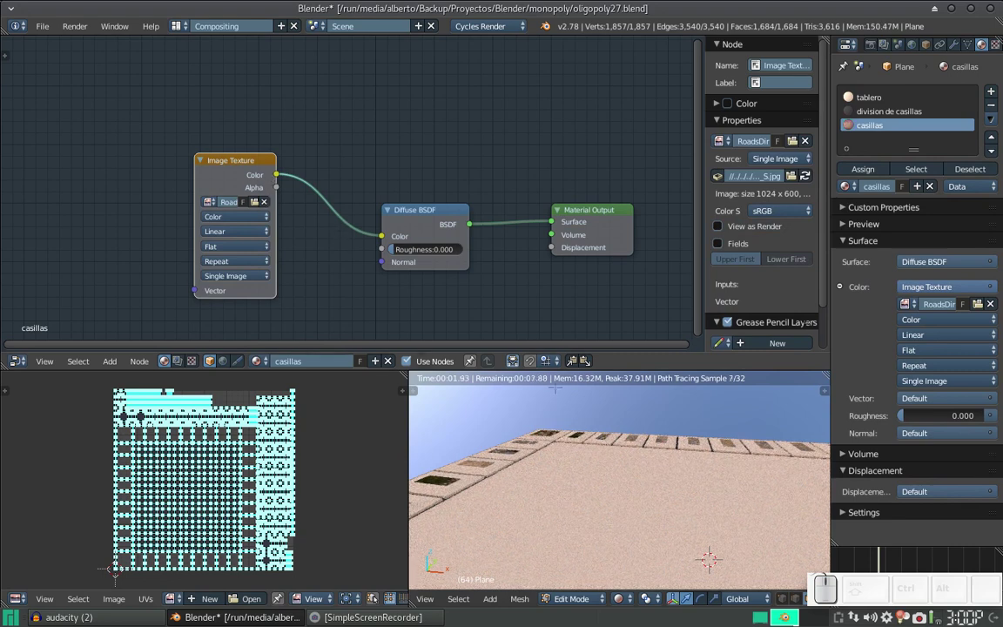
{"action": "scroll", "scroll_direction": "down", "scroll_amount": 3}
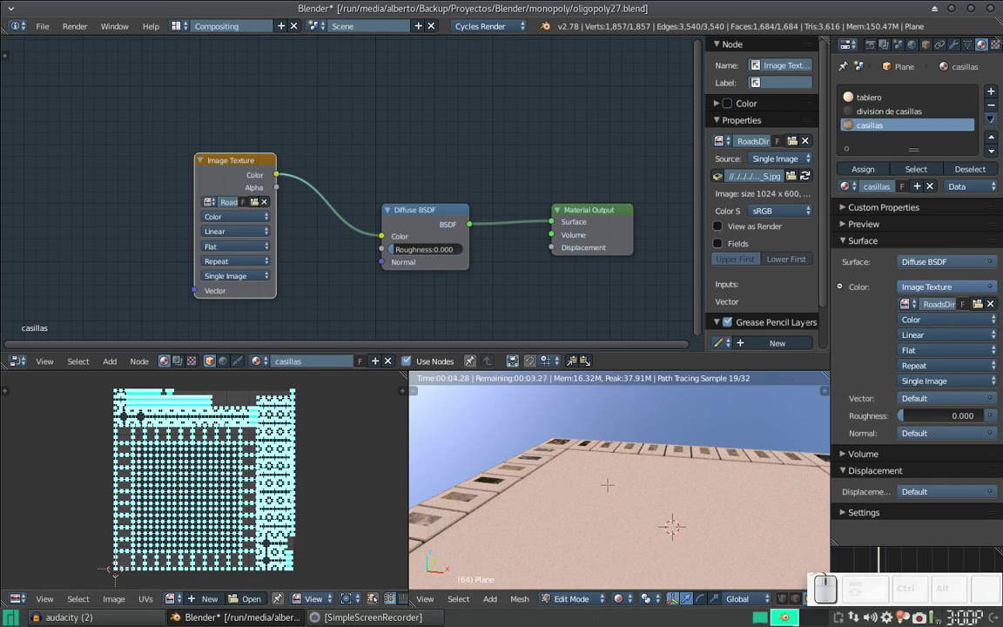
{"action": "scroll", "scroll_direction": "down", "scroll_amount": 3}
{"action": "scroll", "scroll_direction": "up", "scroll_amount": 3}
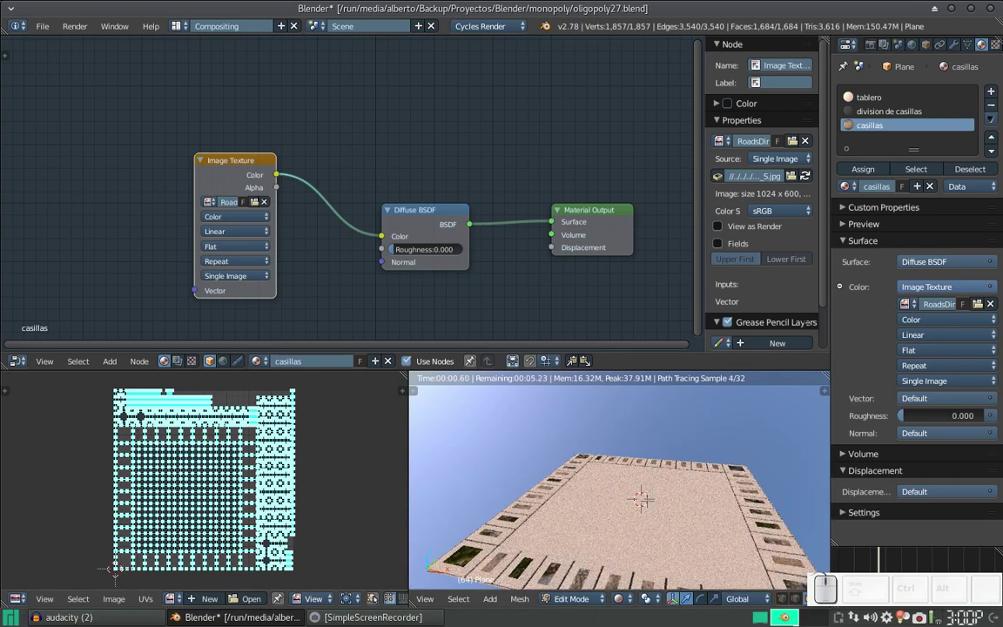
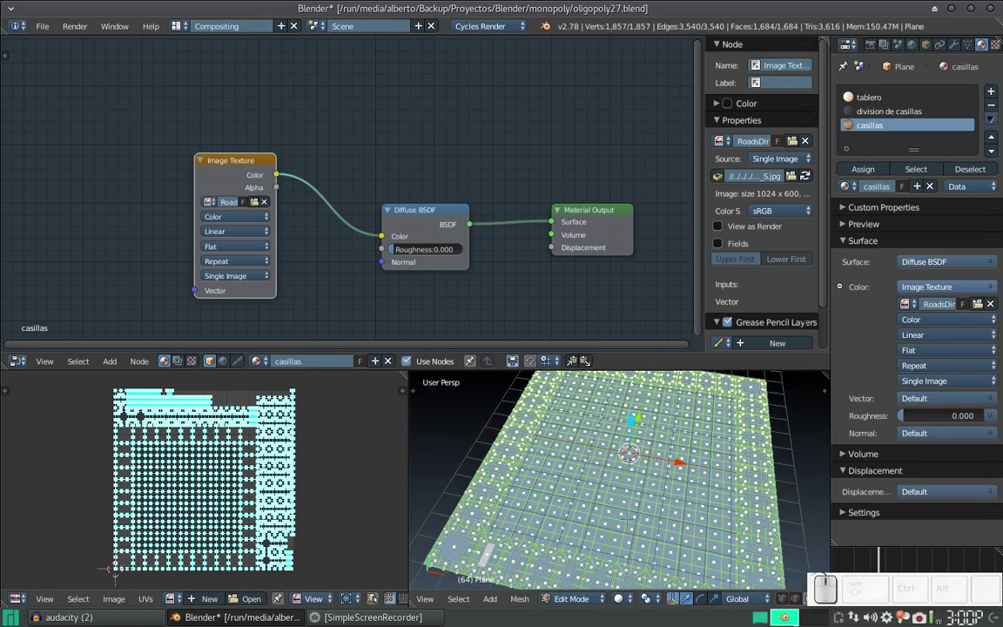
- Return to Object Mode and view the board's textured squares in Rendered shading
{"action": "key", "text": "Tab"}
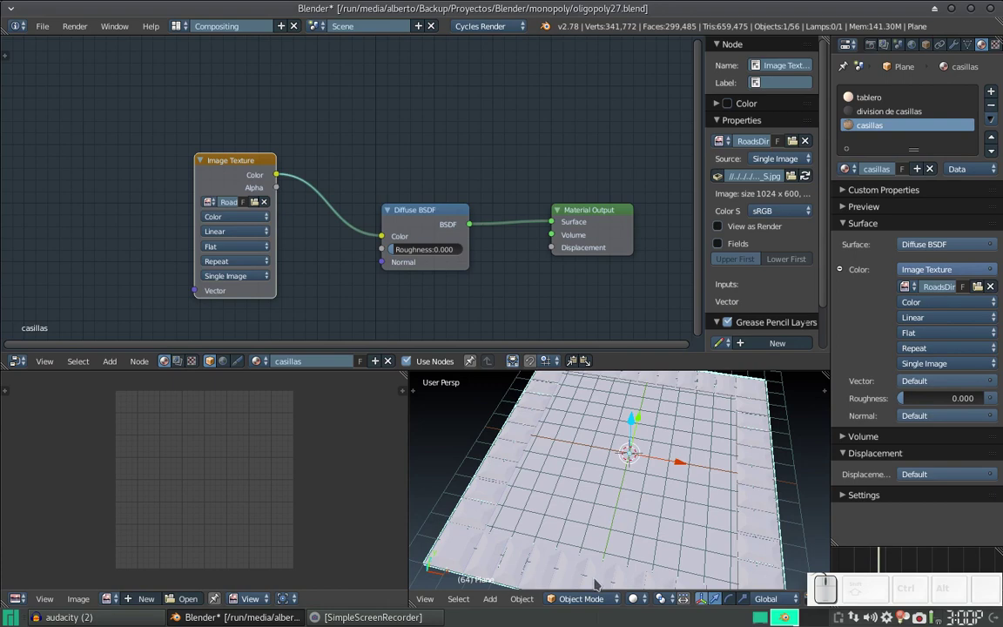
{"action": "left_click", "coordinate": [646, 599]}
{"action": "left_click", "coordinate": [657, 510]}
{"action": "scroll", "scroll_direction": "down", "scroll_amount": 3}
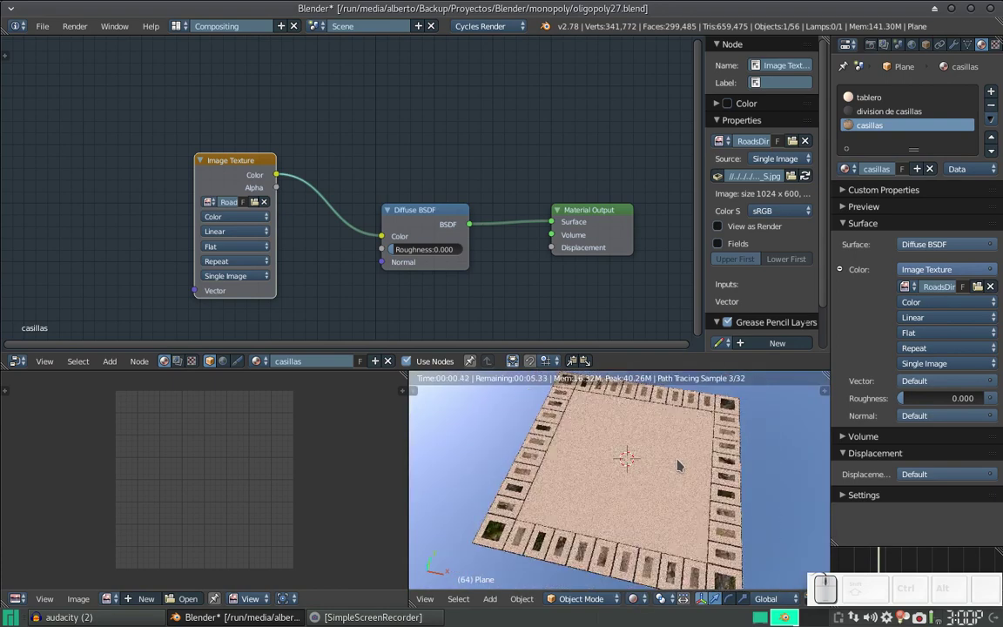
{"action": "left_click_drag", "start_coordinate": [683, 460], "coordinate": [594, 474]}
- Switch to the tablero material, add an Image Texture node and link its Color to the Diffuse BSDF
{"action": "left_click_drag", "start_coordinate": [602, 483], "coordinate": [805, 155]}
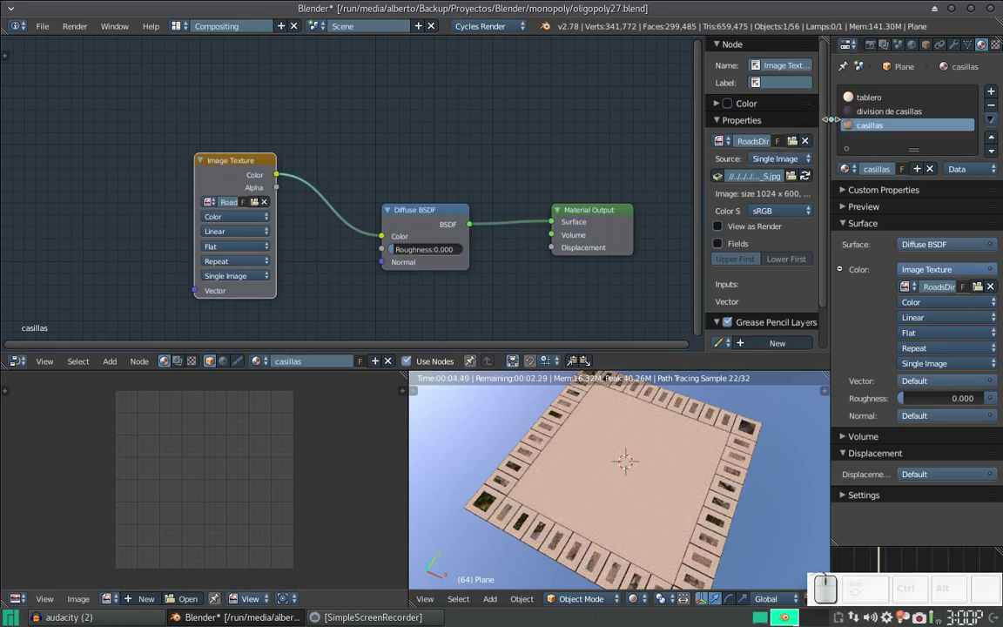
{"action": "left_click", "coordinate": [856, 99]}
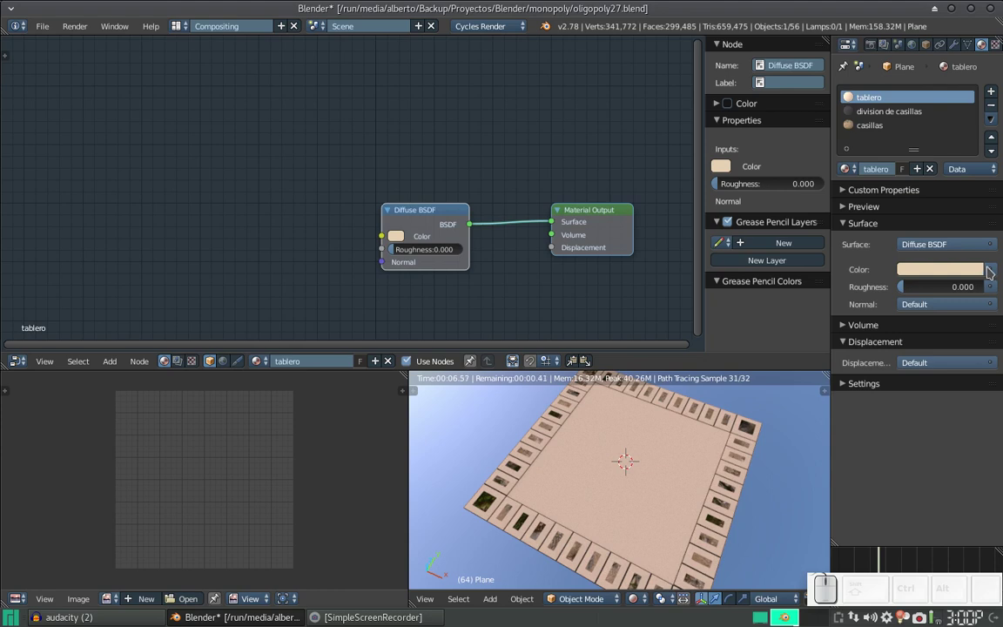
{"action": "key", "text": "shift+a"}
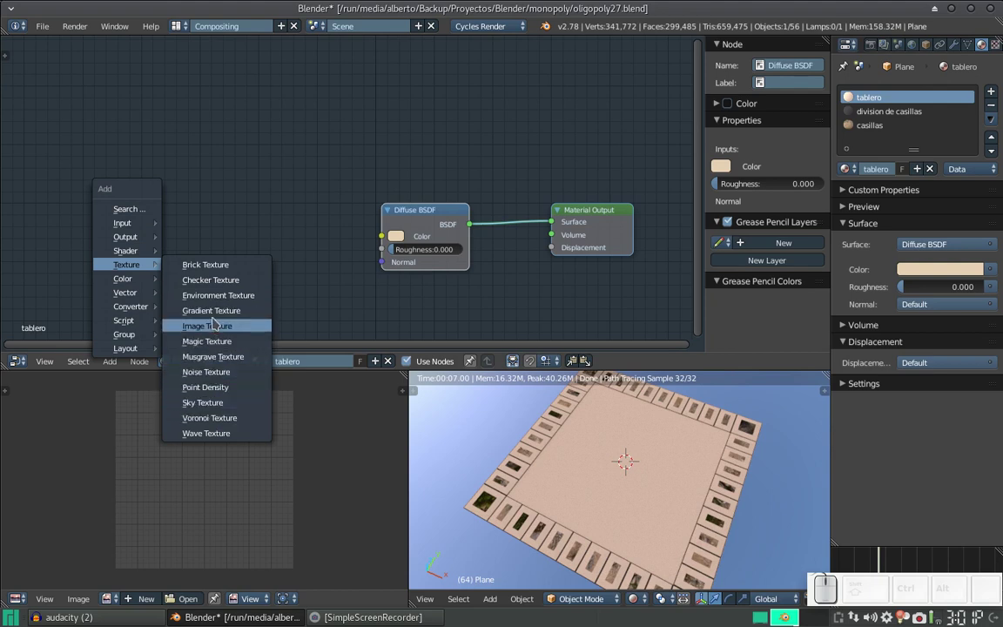
{"action": "left_click", "coordinate": [215, 325]}
{"action": "left_click", "coordinate": [209, 191]}
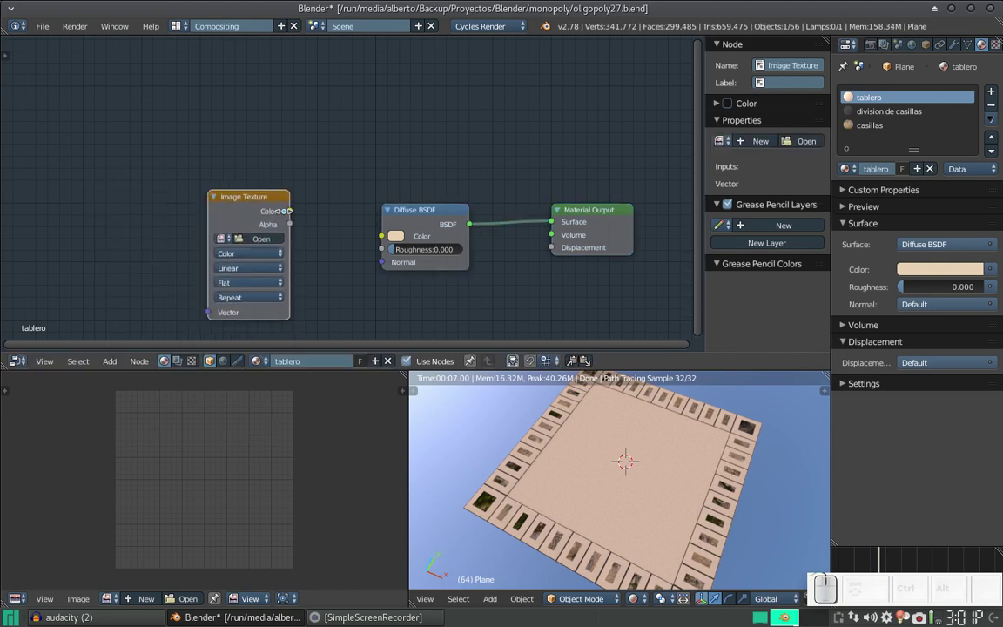
{"action": "left_click_drag", "start_coordinate": [294, 215], "coordinate": [295, 241]}
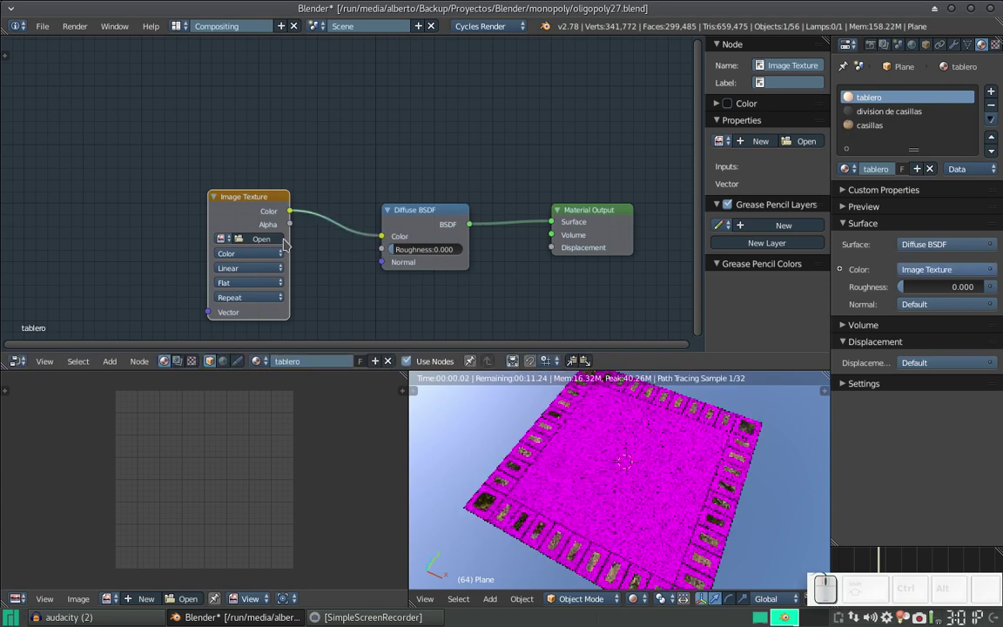
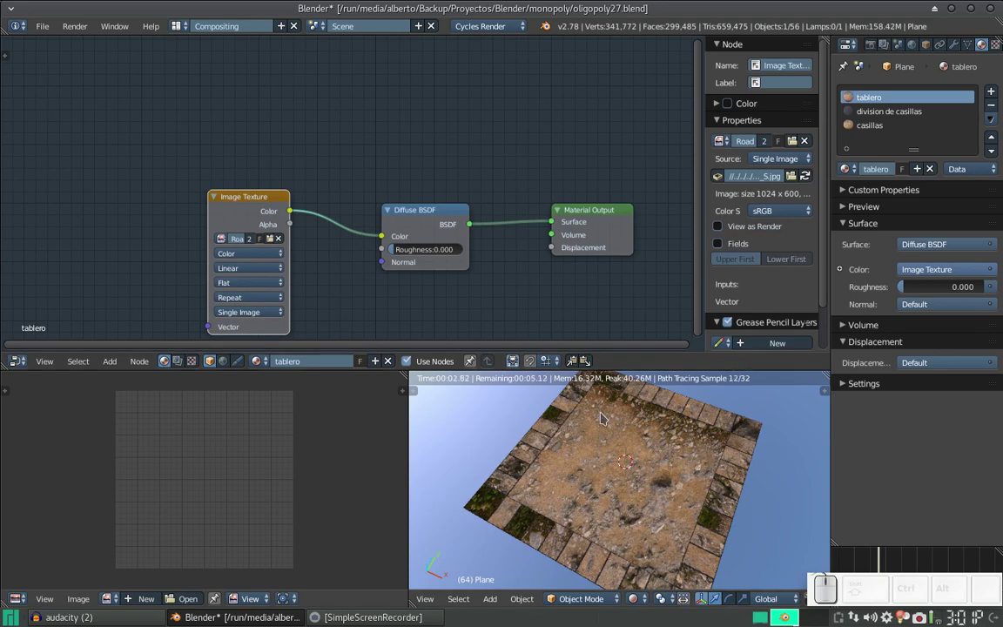
- Back in the Default layout, scale up, move and rotate the board's UV layout over the image
{"action": "key", "text": "ctrl+Right"}
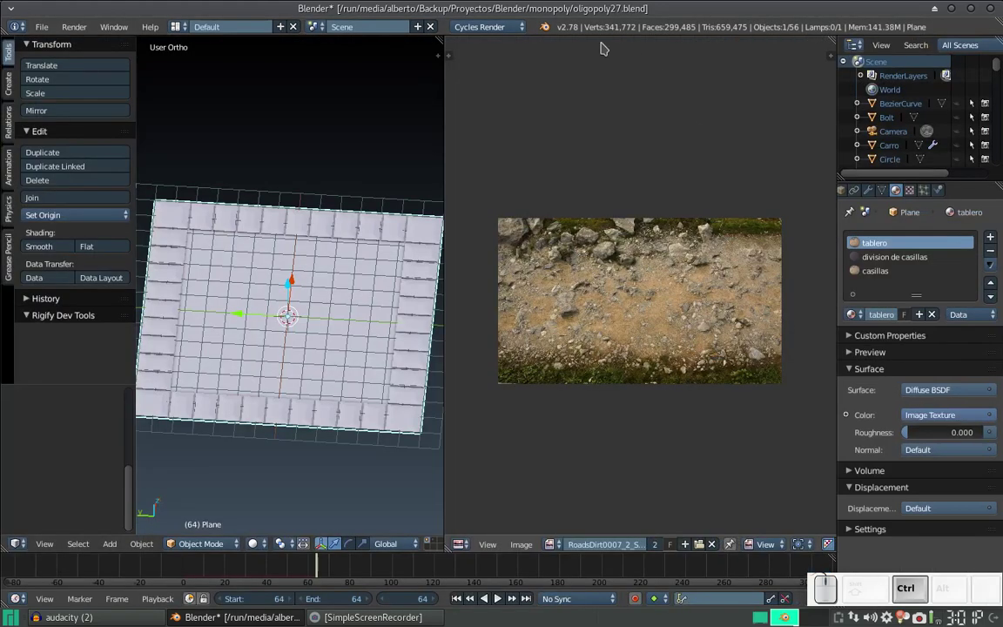
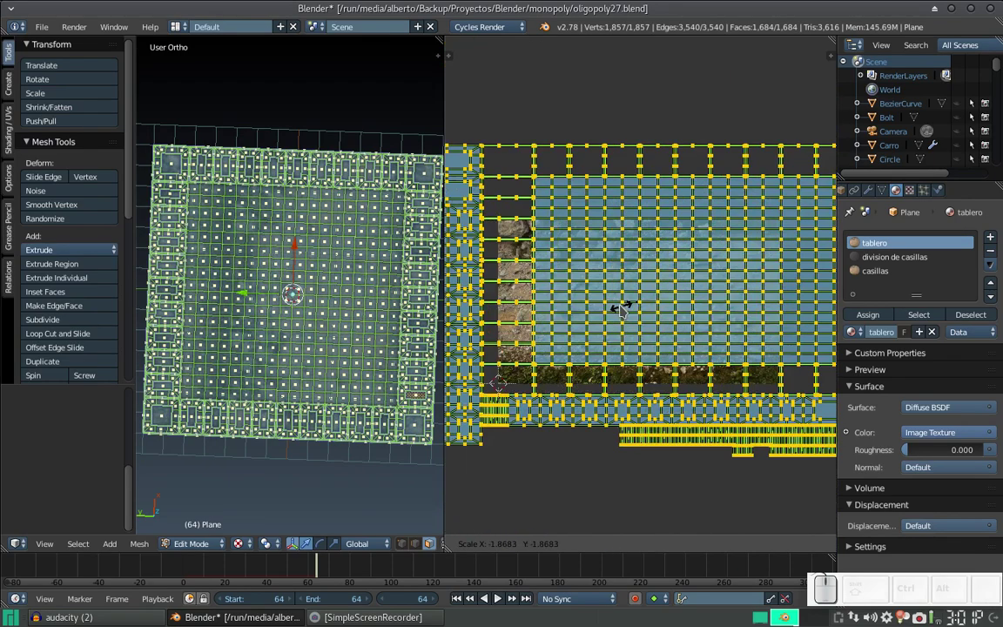
{"action": "key", "text": "Escape"}
{"action": "key", "text": "s"}
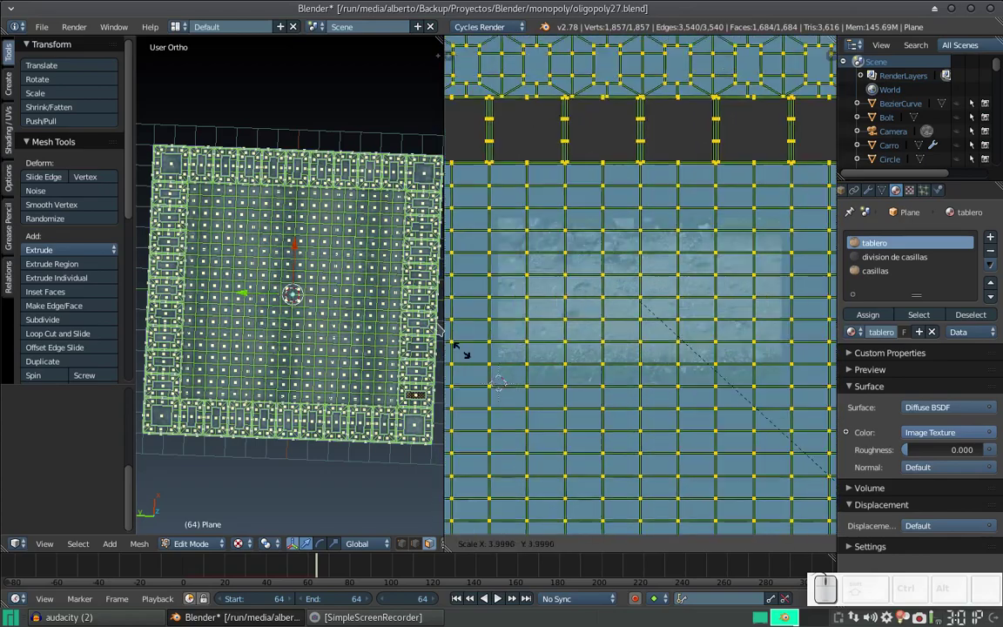
{"action": "left_click", "coordinate": [690, 234]}
{"action": "key", "text": "Tab"}
{"action": "key", "text": "Tab"}
{"action": "key", "text": "g"}
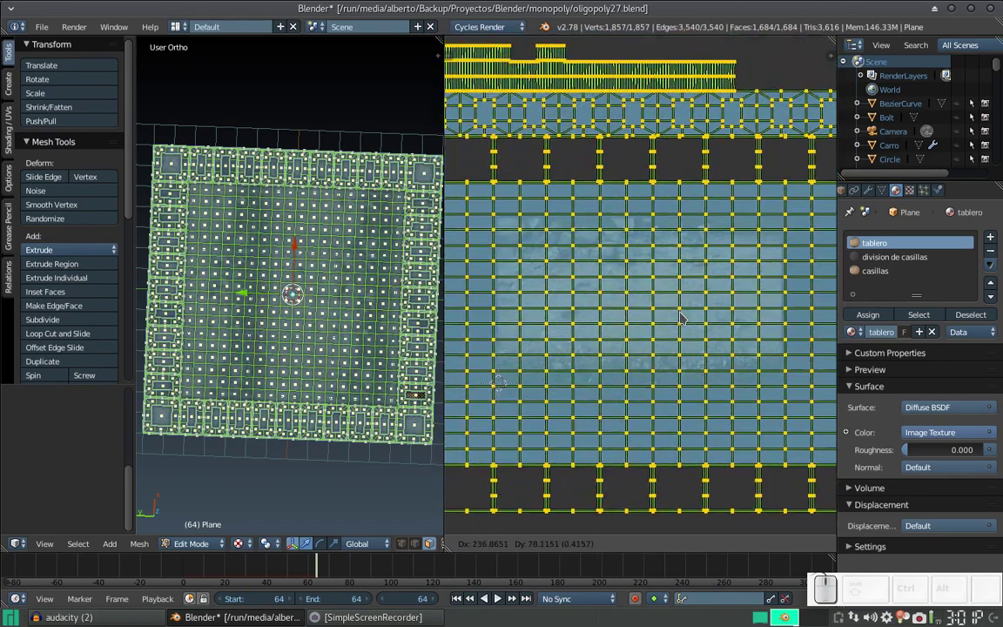
{"action": "left_click", "coordinate": [687, 316]}
{"action": "key", "text": "r"}
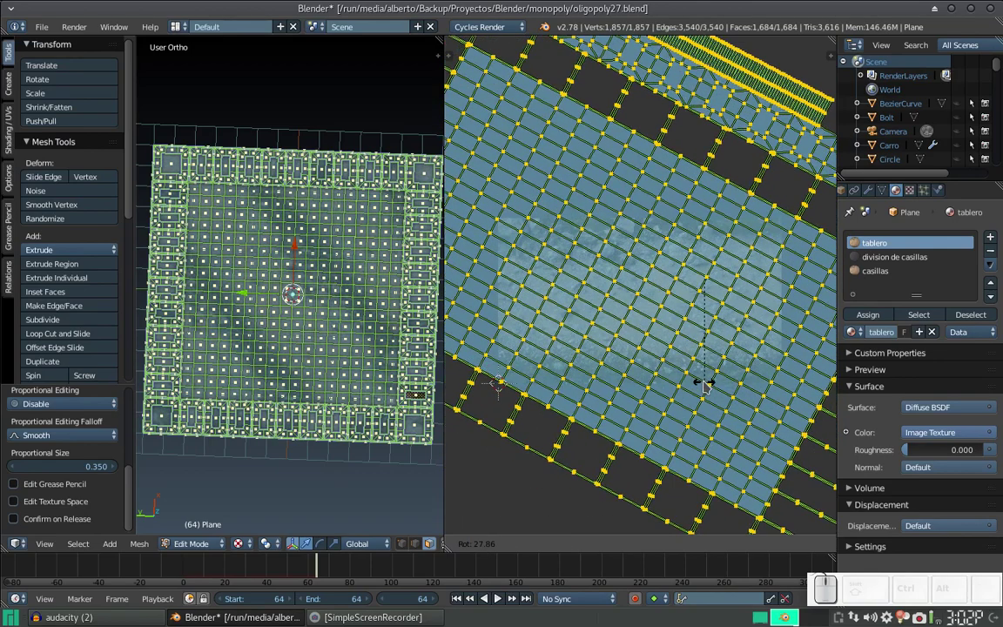
{"action": "left_click", "coordinate": [711, 385]}
- Check the result, then correct the UV rotation and shrink the layout slightly
{"action": "key", "text": "Tab"}
{"action": "scroll", "scroll_direction": "down", "scroll_amount": 3}
{"action": "scroll", "scroll_direction": "up", "scroll_amount": 3}
{"action": "scroll", "scroll_direction": "down", "scroll_amount": 3}
{"action": "scroll", "scroll_direction": "up", "scroll_amount": 3}
{"action": "scroll", "scroll_direction": "down", "scroll_amount": 3}
{"action": "key", "text": "Tab"}
{"action": "scroll", "scroll_direction": "down", "scroll_amount": 3}
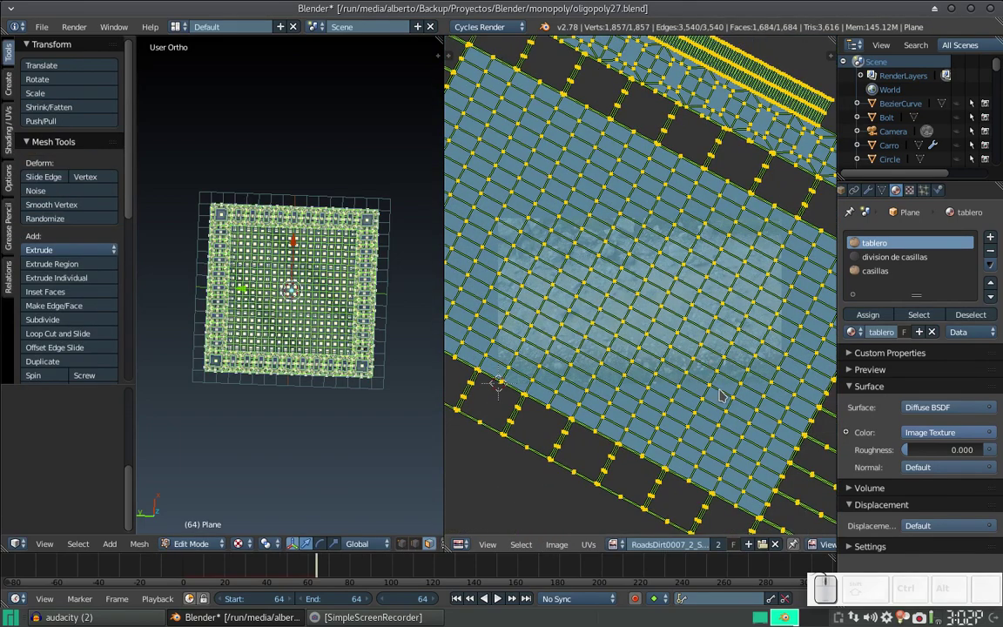
{"action": "key", "text": "r"}
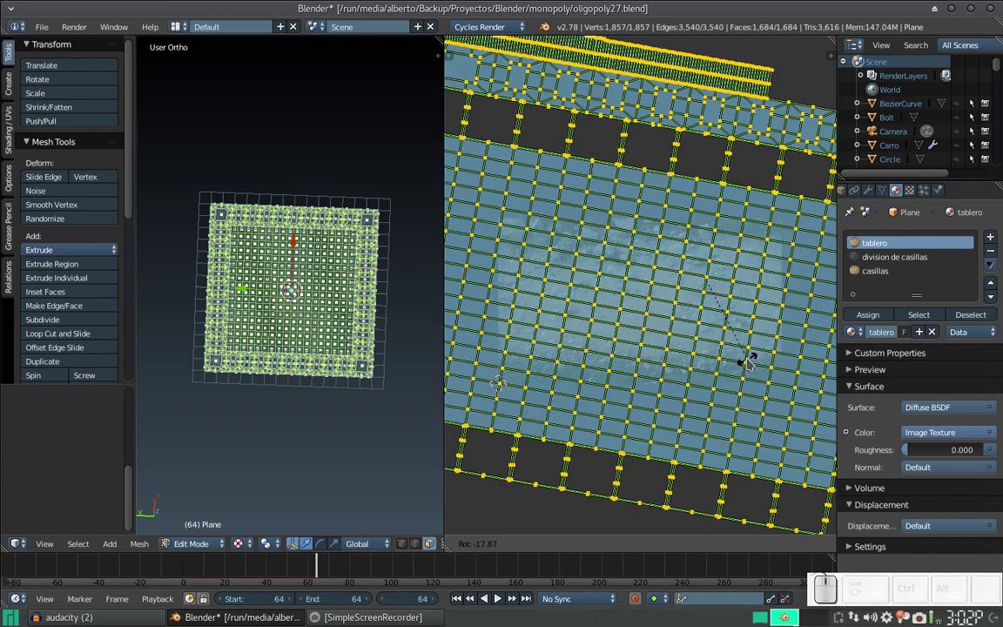
{"action": "left_click", "coordinate": [758, 357]}
{"action": "key", "text": "s"}
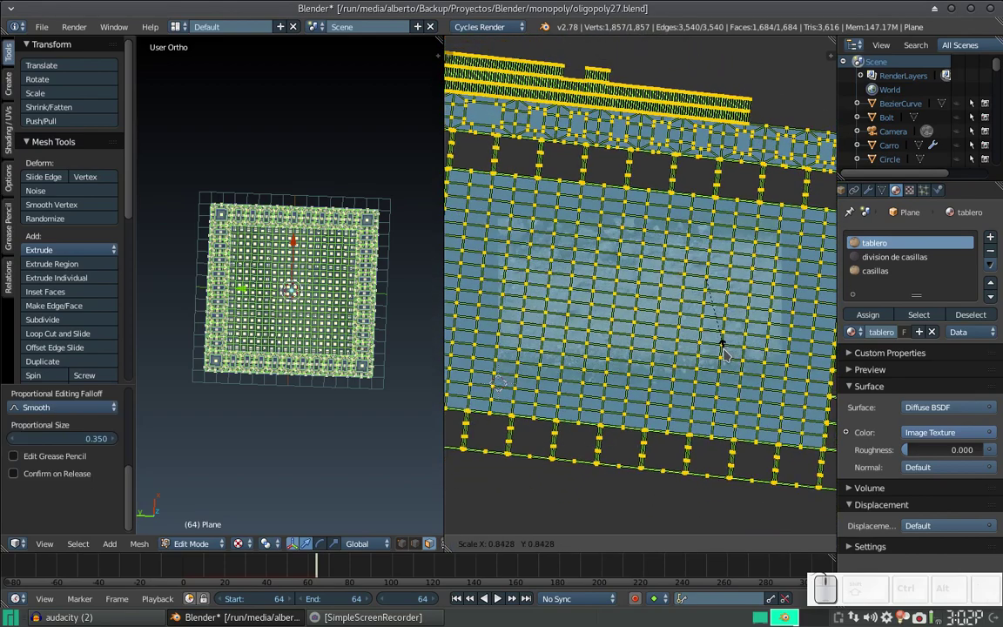
{"action": "left_click", "coordinate": [731, 353]}
- Return to Object Mode and inspect the dirt road texture across the board
{"action": "key", "text": "Tab"}
{"action": "scroll", "scroll_direction": "down", "scroll_amount": 3}
{"action": "scroll", "scroll_direction": "up", "scroll_amount": 3}
{"action": "scroll", "scroll_direction": "down", "scroll_amount": 3}
{"action": "left_click_drag", "start_coordinate": [350, 290], "coordinate": [312, 253]}
{"action": "scroll", "scroll_direction": "down", "scroll_amount": 3}
{"action": "scroll", "scroll_direction": "up", "scroll_amount": 3}
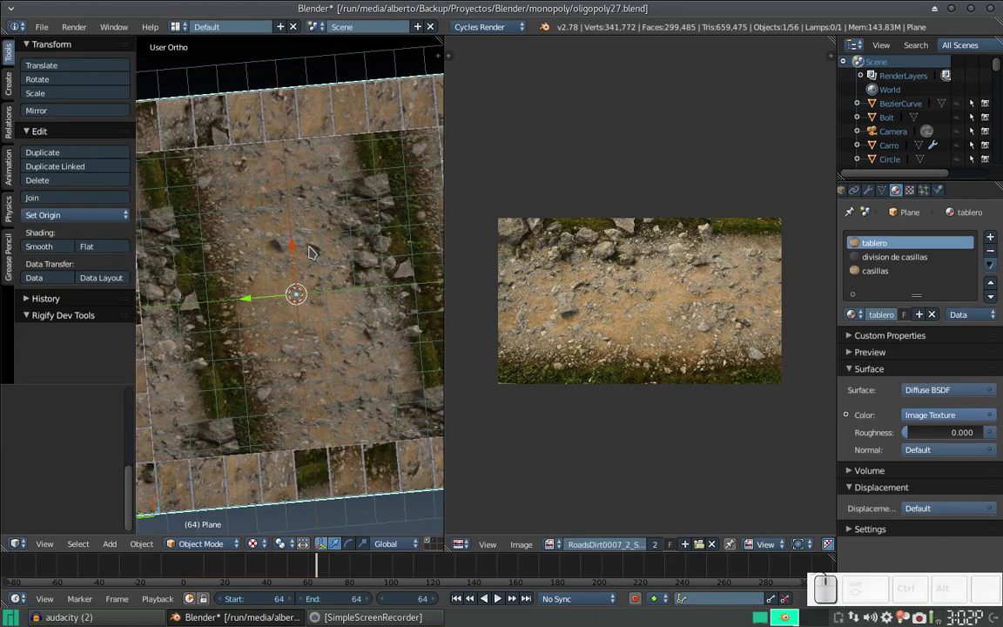
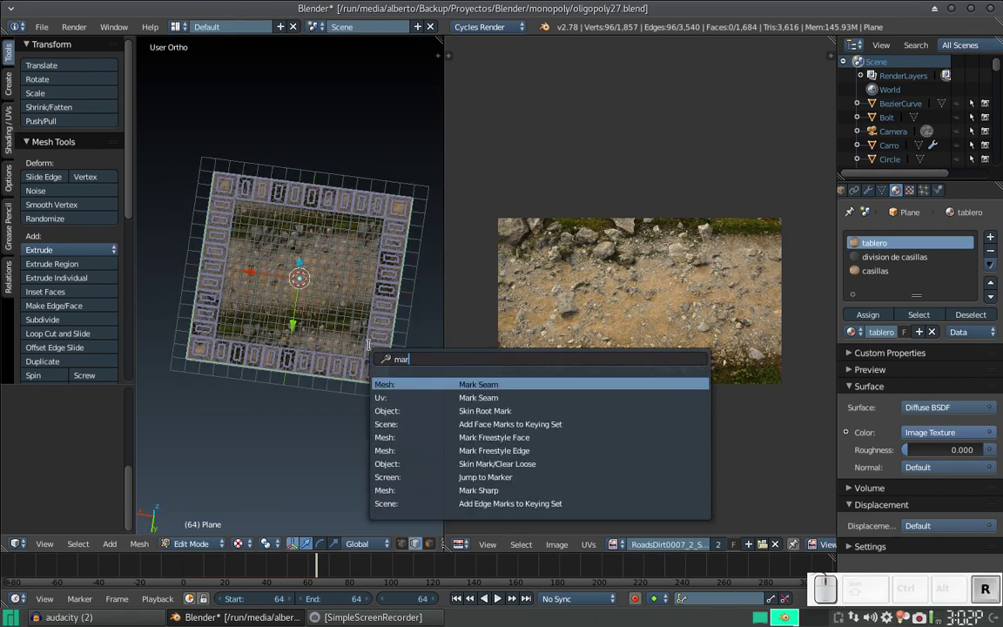
- Run Mesh: Mark Seam on the selected inner-border edge loop
{"action": "key", "text": "Return"}
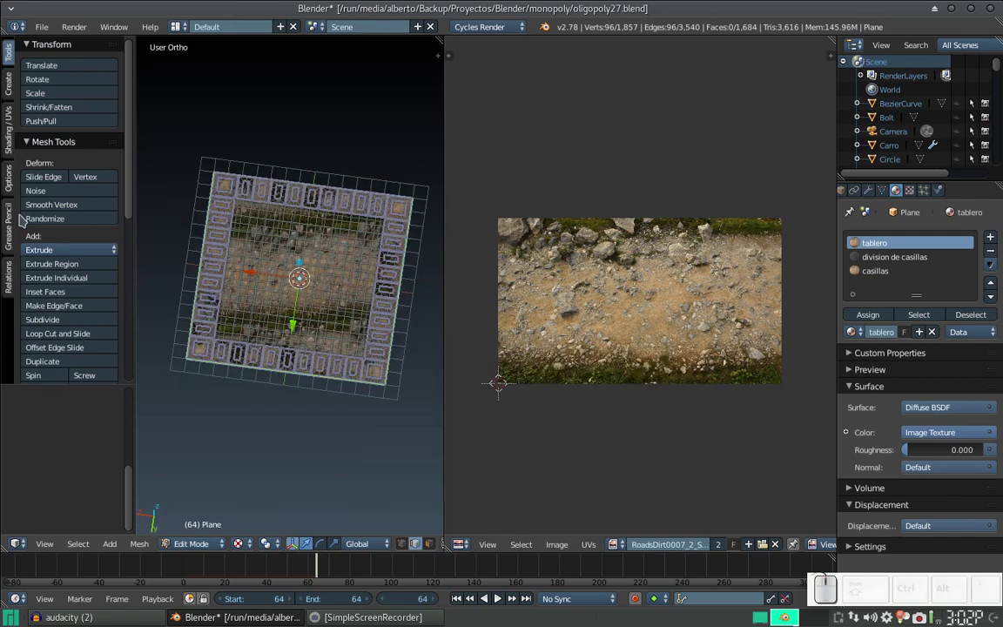
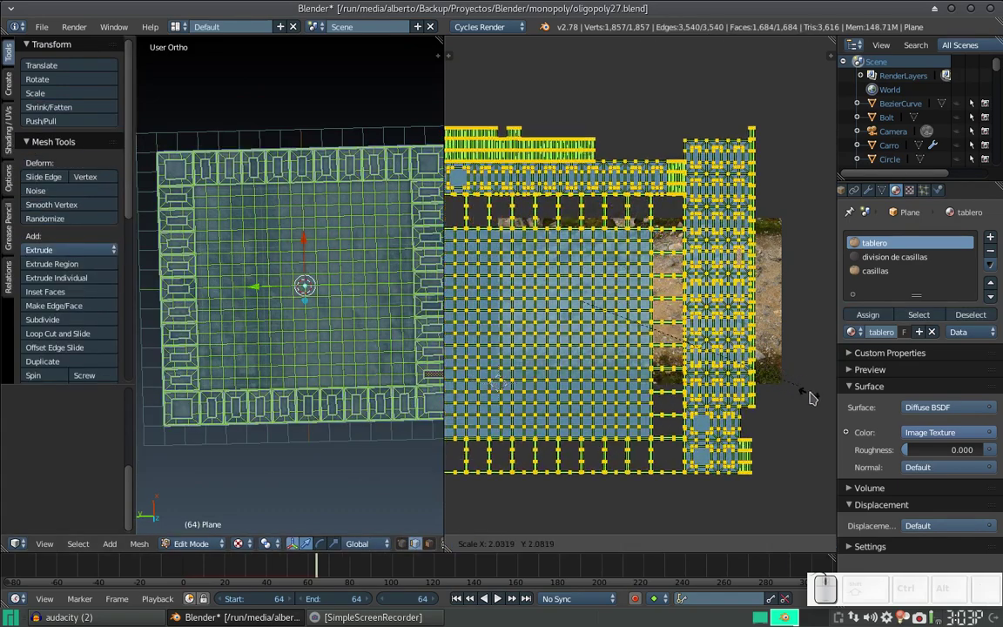
- Confirm the enlarged UV scale and try moving the layout before cancelling
{"action": "left_click", "coordinate": [814, 394]}
{"action": "key", "text": "Tab"}
{"action": "key", "text": "Tab"}
{"action": "key", "text": "g"}
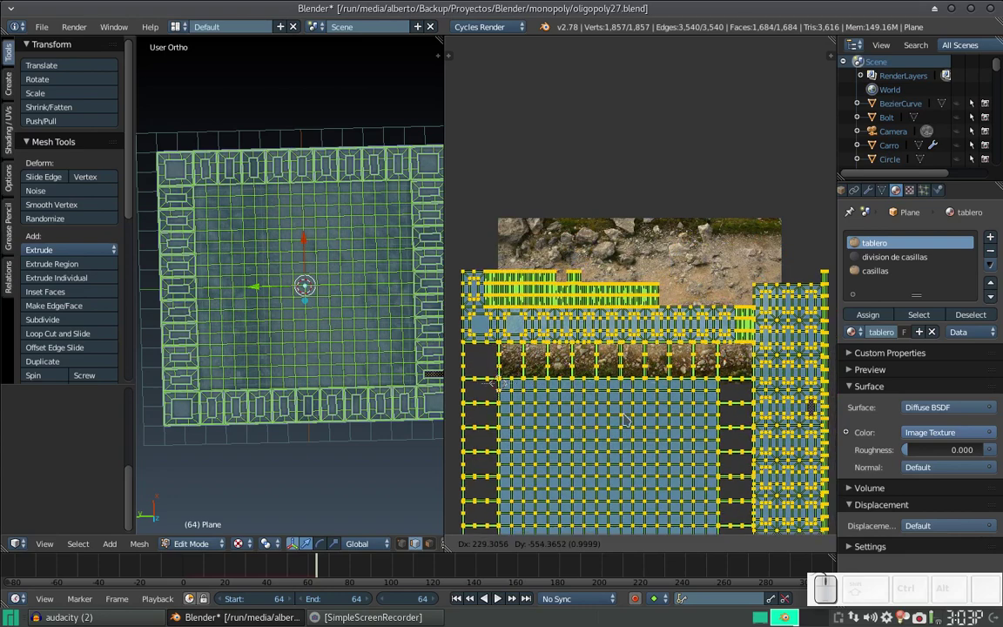
{"action": "key", "text": "Escape"}
{"action": "key", "text": "Tab"}
{"action": "key", "text": "Tab"}
- Select all board faces and re-unwrap them with Smart UV Project
{"action": "key", "text": "a"}
{"action": "key", "text": "u"}
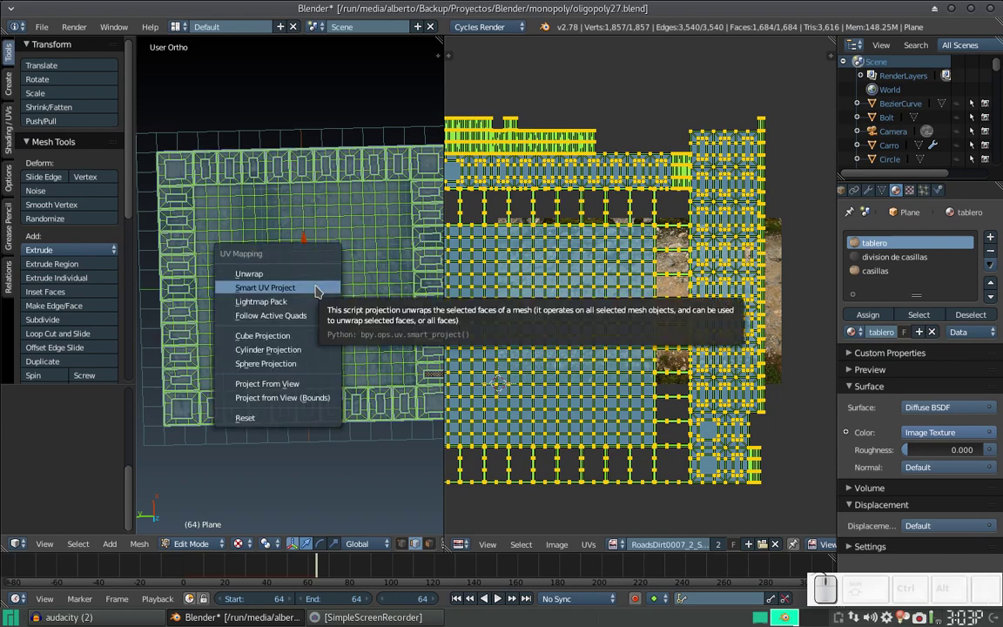
{"action": "left_click", "coordinate": [307, 335]}
{"action": "key", "text": "s"}
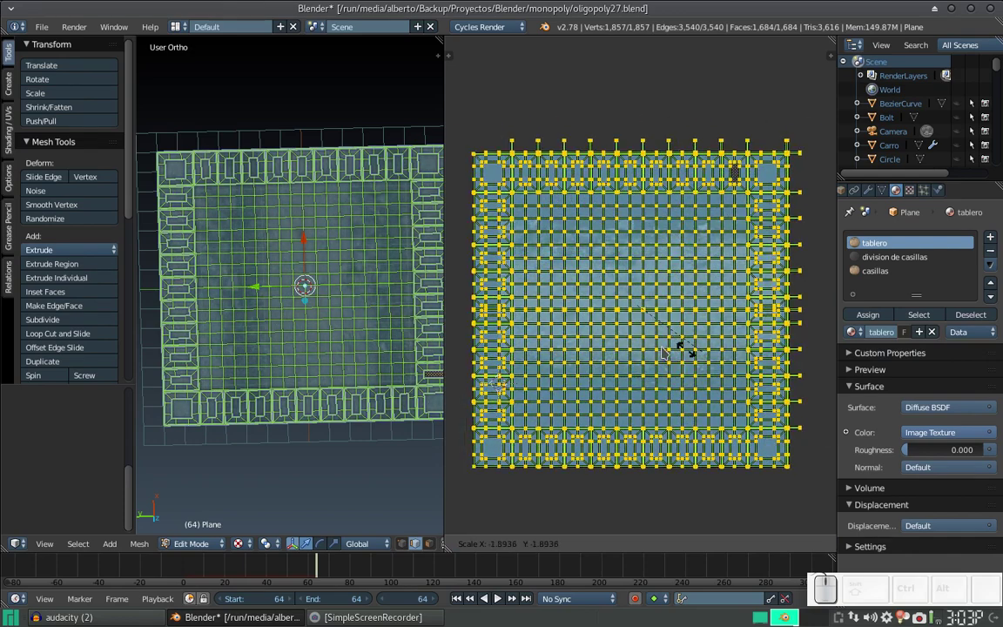
{"action": "key", "text": "Escape"}
- Return to Object Mode and check the dirt texture now spans the board
{"action": "key", "text": "Tab"}
{"action": "scroll", "scroll_direction": "down", "scroll_amount": 3}
{"action": "left_click_drag", "start_coordinate": [344, 301], "coordinate": [307, 249]}
{"action": "key", "text": "Tab"}
{"action": "left_click_drag", "start_coordinate": [311, 323], "coordinate": [319, 240]}
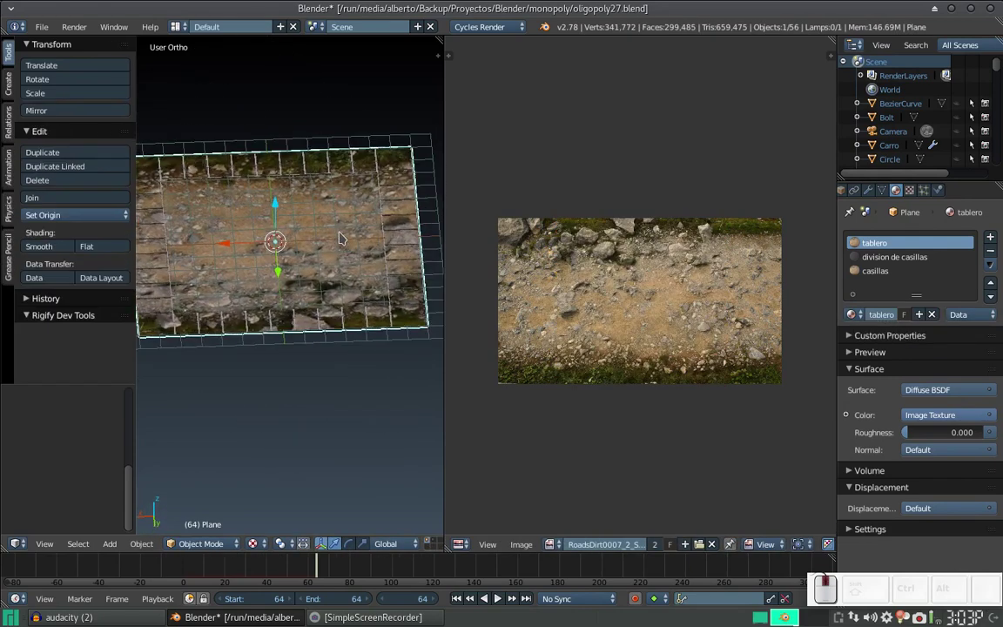
- Unhide all the board pieces and view the board through the scene camera
{"action": "left_click", "coordinate": [347, 231]}
{"action": "left_click", "coordinate": [343, 251]}
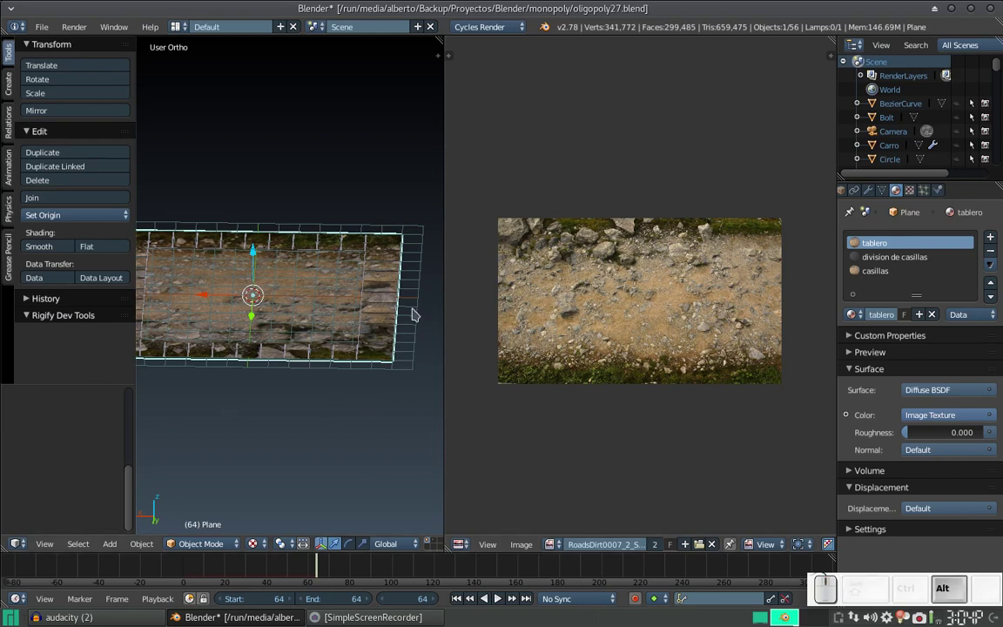
{"action": "key", "text": "alt+h"}
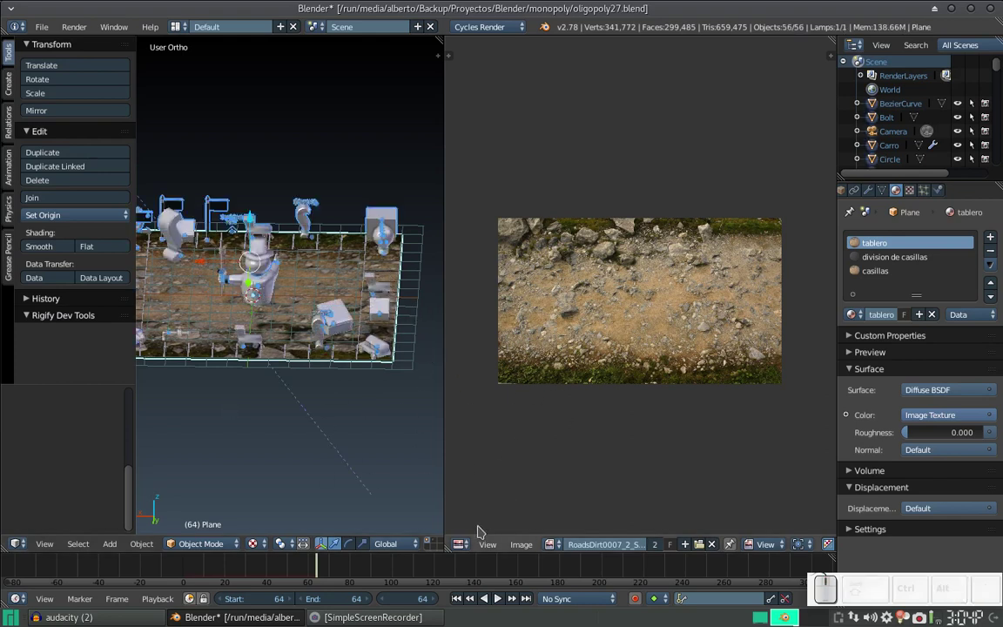
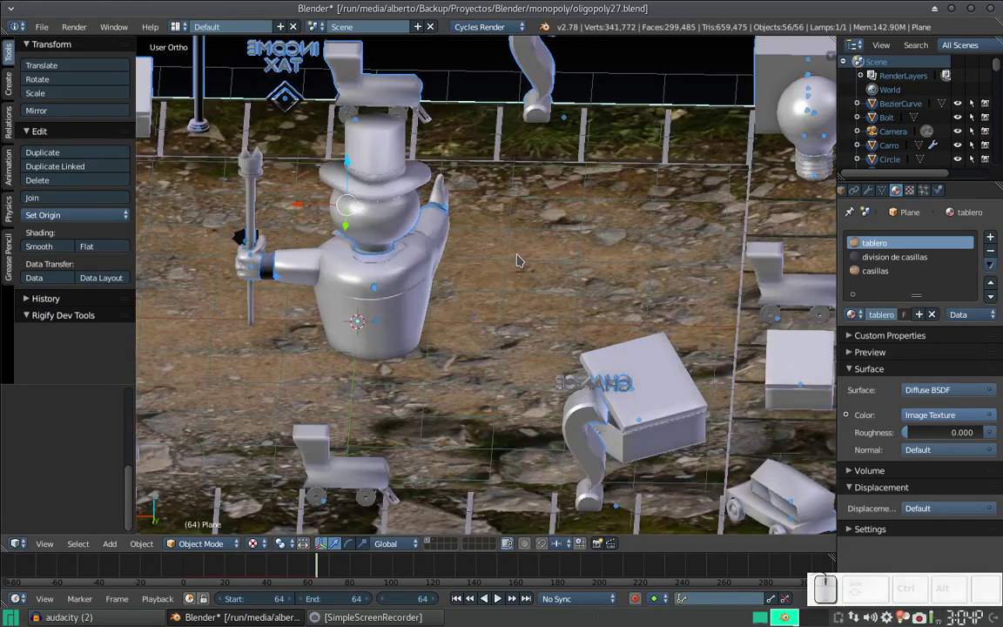
{"action": "scroll", "scroll_direction": "down", "scroll_amount": 3}
{"action": "key", "text": "KP_0"}
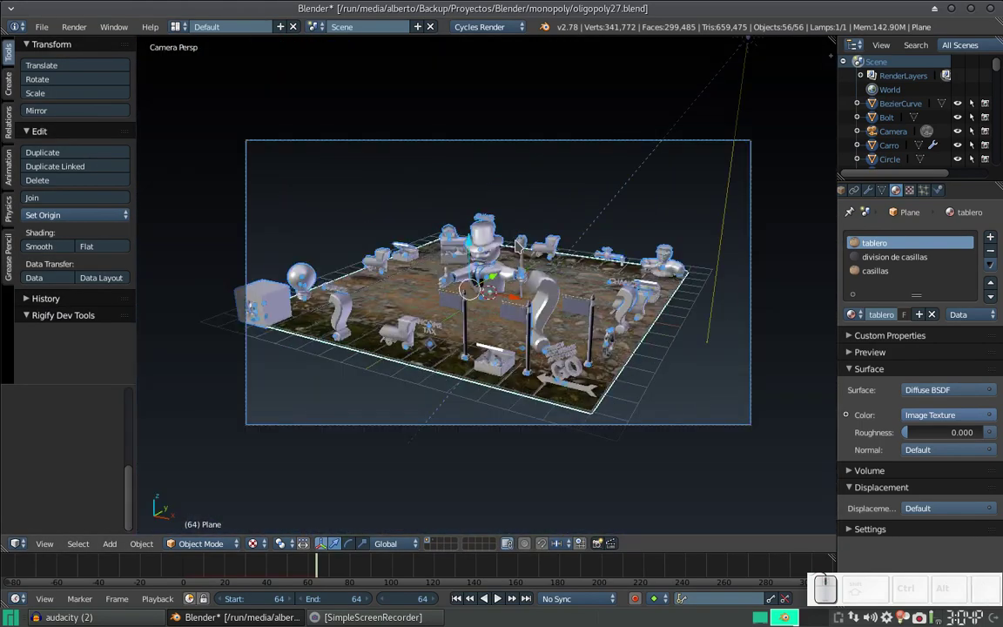
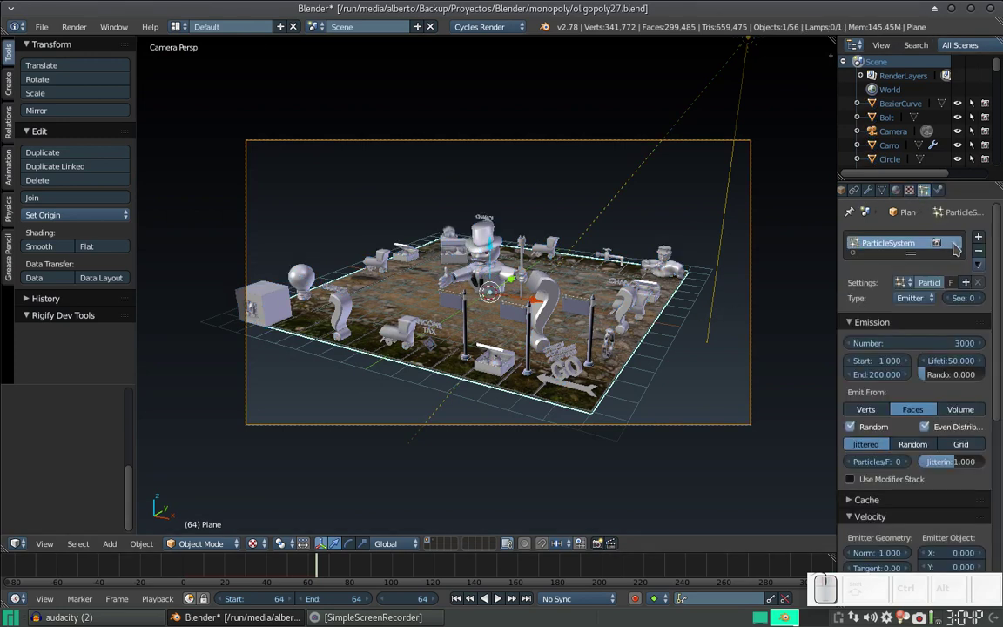
- Show the grass particle system in the viewport and switch shading to Rendered preview
{"action": "left_click", "coordinate": [956, 245]}
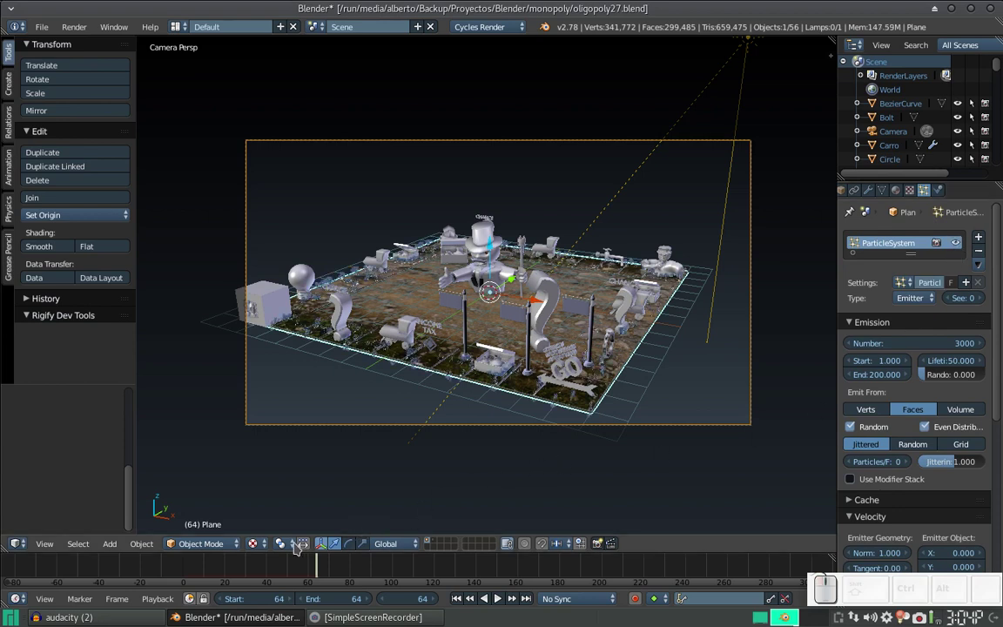
{"action": "left_click", "coordinate": [264, 545]}
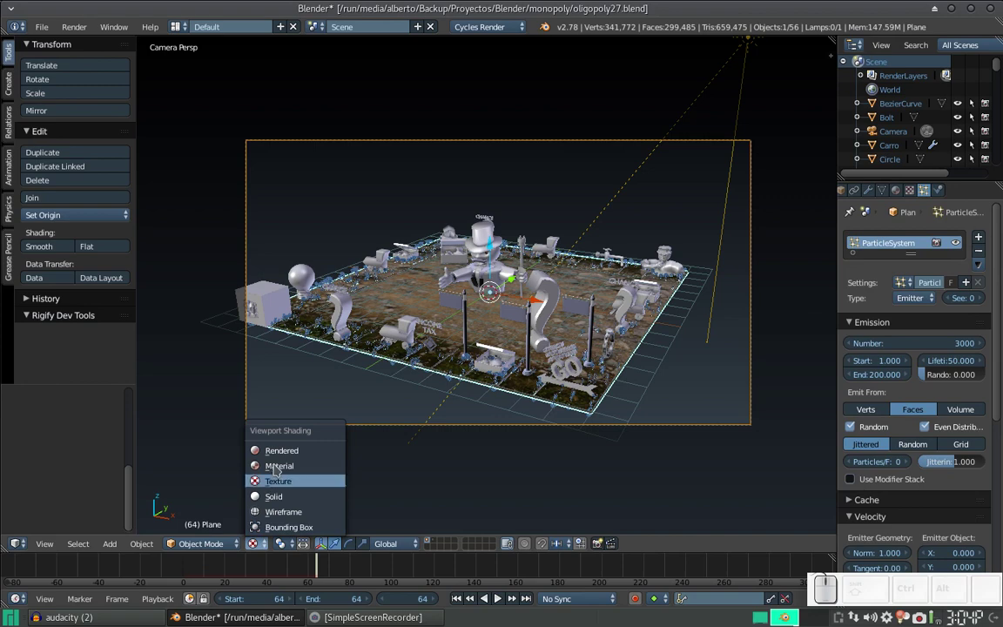
{"action": "left_click", "coordinate": [280, 457]}
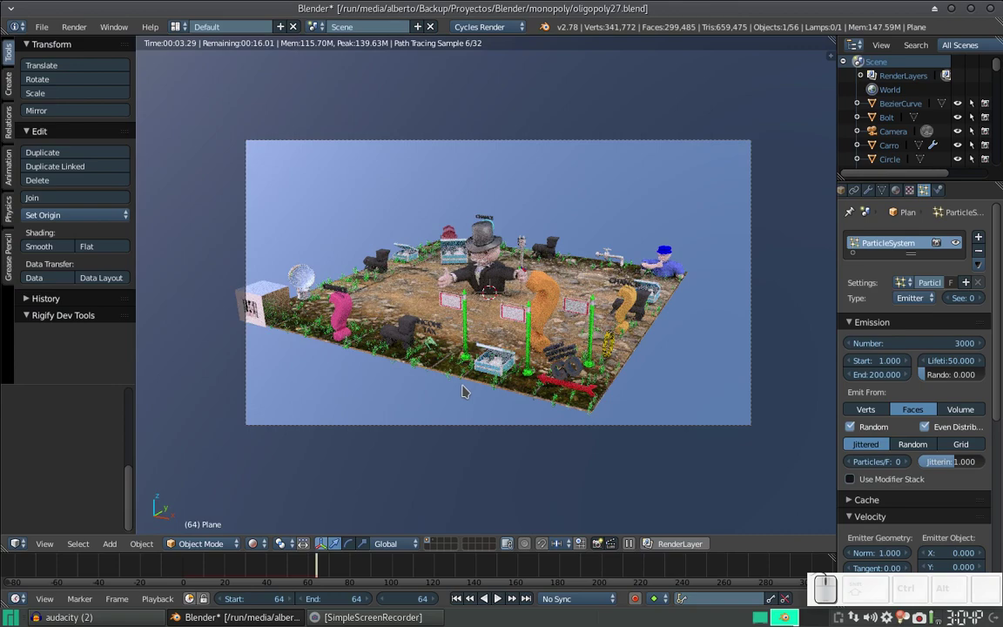
{"action": "scroll", "scroll_direction": "up", "scroll_amount": 3}
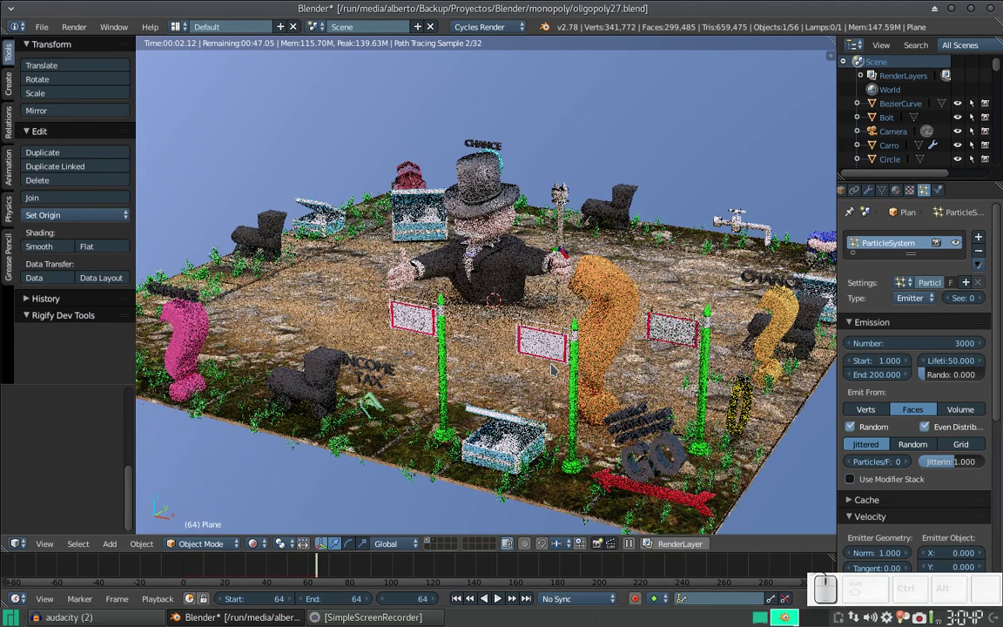
- In the node layout, add an Image Texture node placed below the tablero Diffuse BSDF
{"action": "key", "text": "ctrl+Left"}
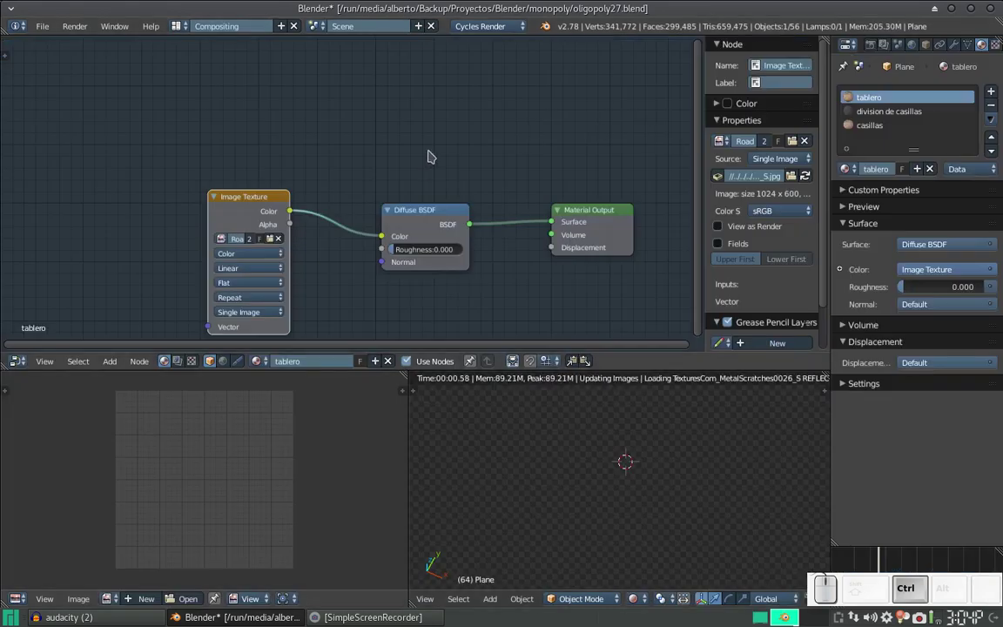
{"action": "left_click_drag", "start_coordinate": [254, 194], "coordinate": [397, 205]}
{"action": "left_click", "coordinate": [403, 198]}
{"action": "key", "text": "shift+a"}
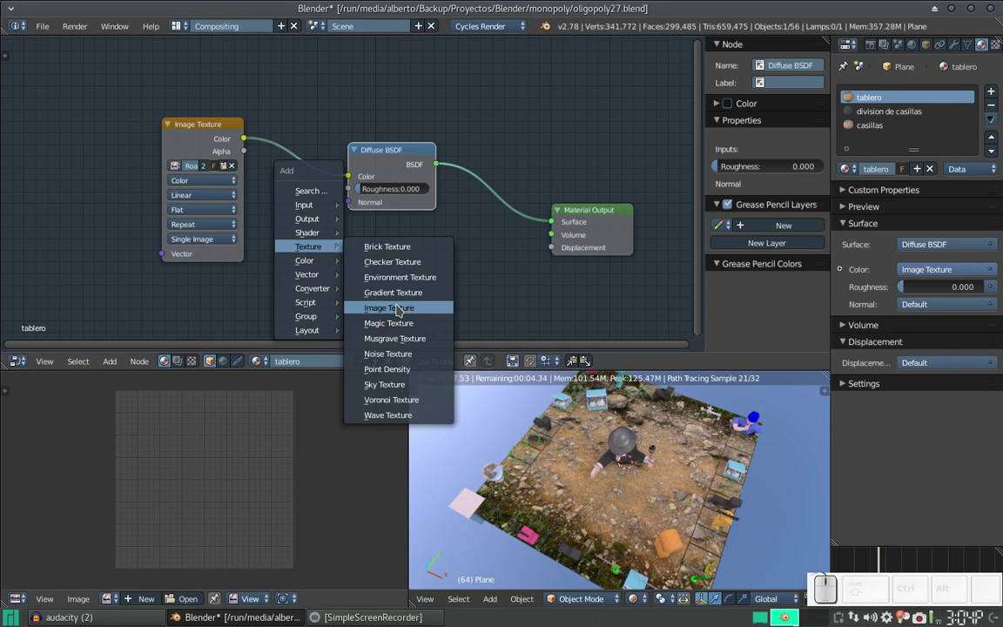
{"action": "left_click", "coordinate": [399, 307]}
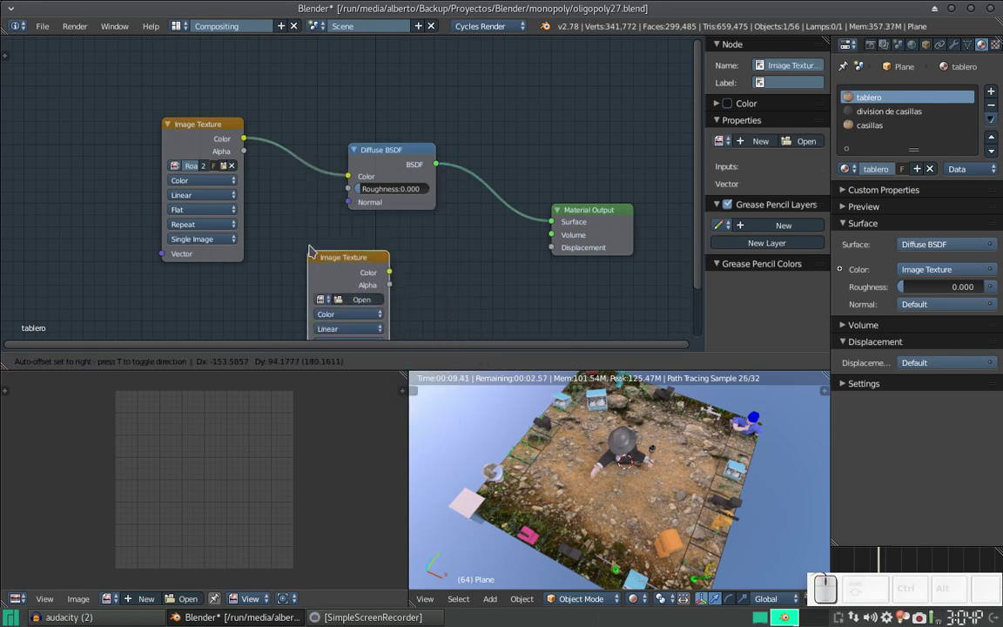
{"action": "left_click", "coordinate": [314, 244]}
- Load the RoadsDirt bump jpg from the Textures folder into the new Image Texture node
{"action": "left_click", "coordinate": [350, 295]}
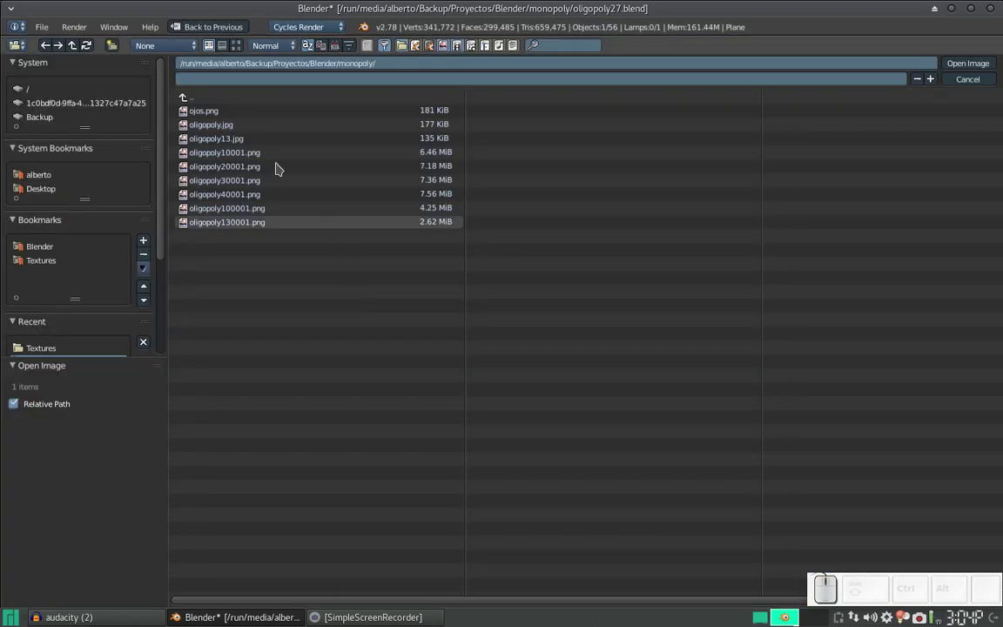
{"action": "left_click", "coordinate": [45, 265]}
{"action": "left_click", "coordinate": [249, 50]}
{"action": "scroll", "scroll_direction": "down", "scroll_amount": 3}
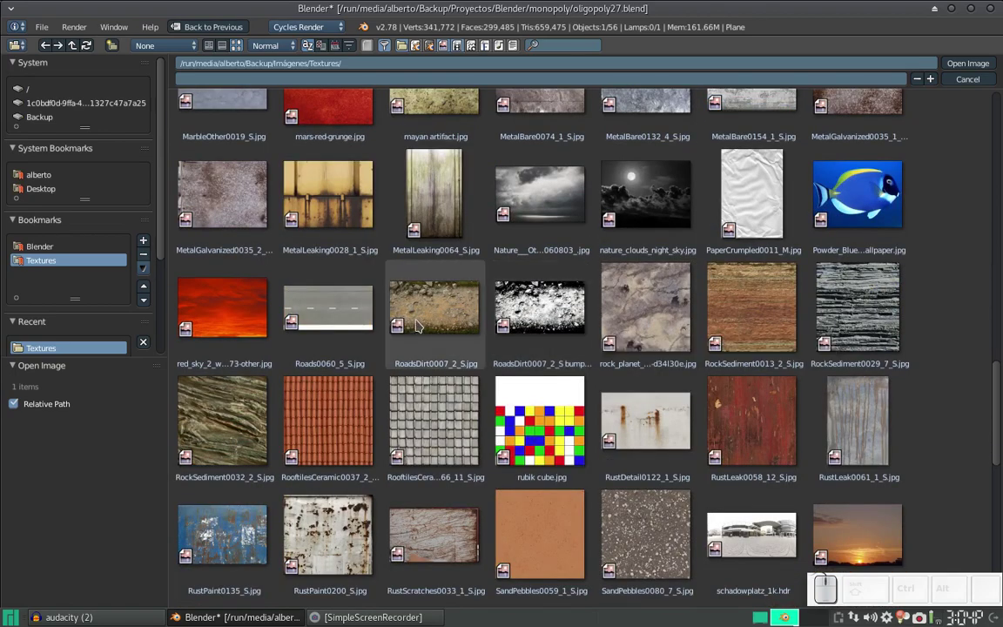
{"action": "left_click", "coordinate": [528, 295]}
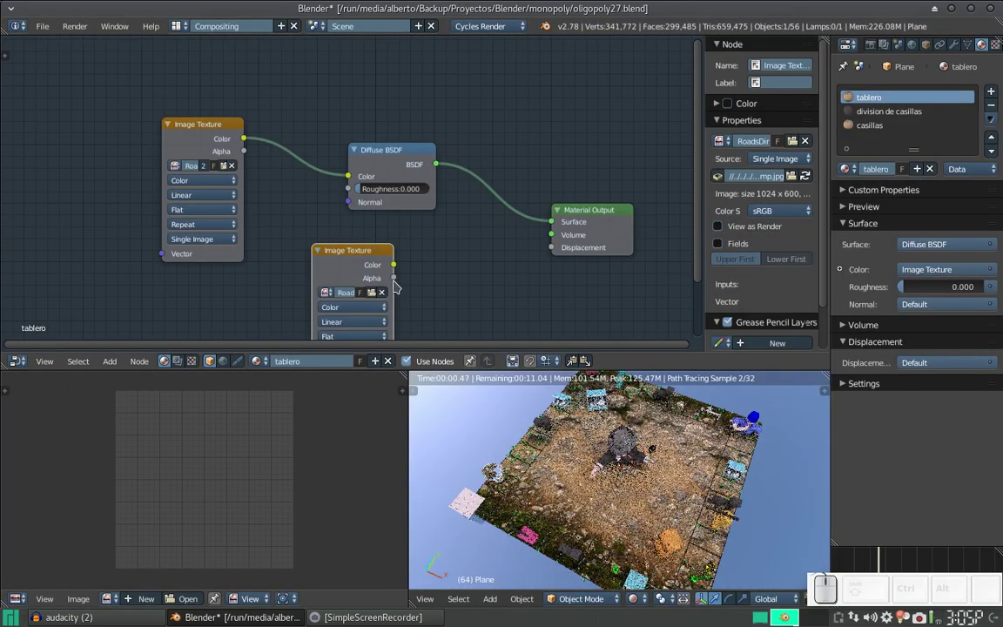
- Connect the bump image's Color to Material Output Displacement and show the board's modifier stack
{"action": "left_click_drag", "start_coordinate": [397, 267], "coordinate": [552, 246]}
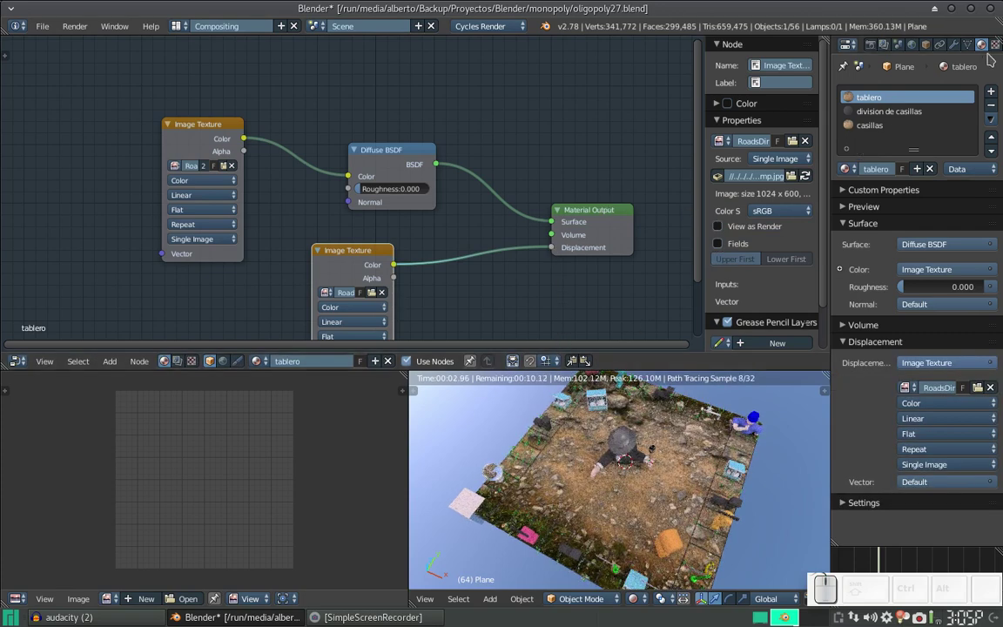
{"action": "left_click", "coordinate": [1002, 48]}
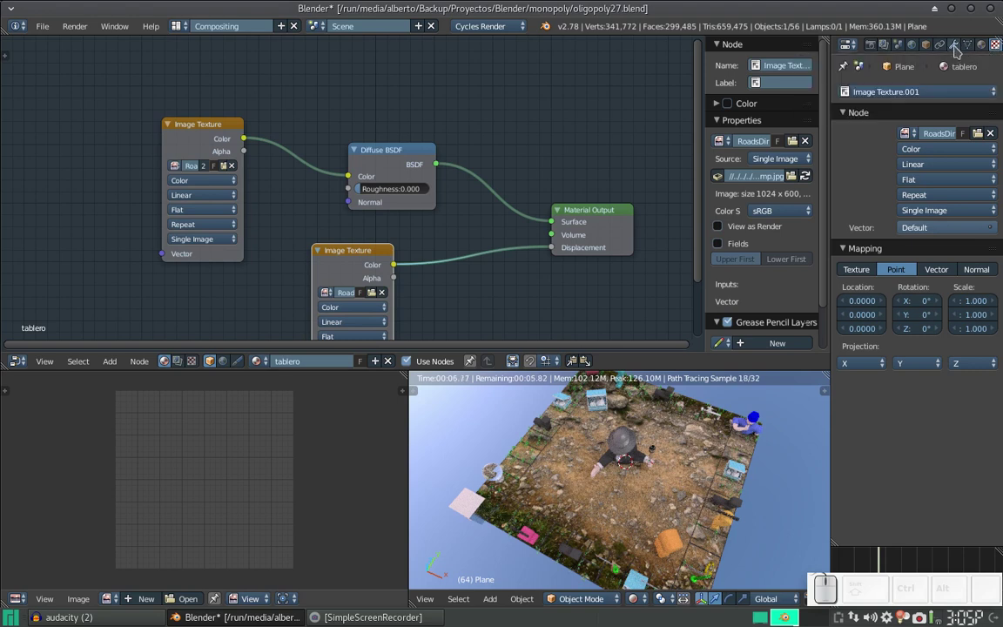
{"action": "right_click", "coordinate": [657, 488]}
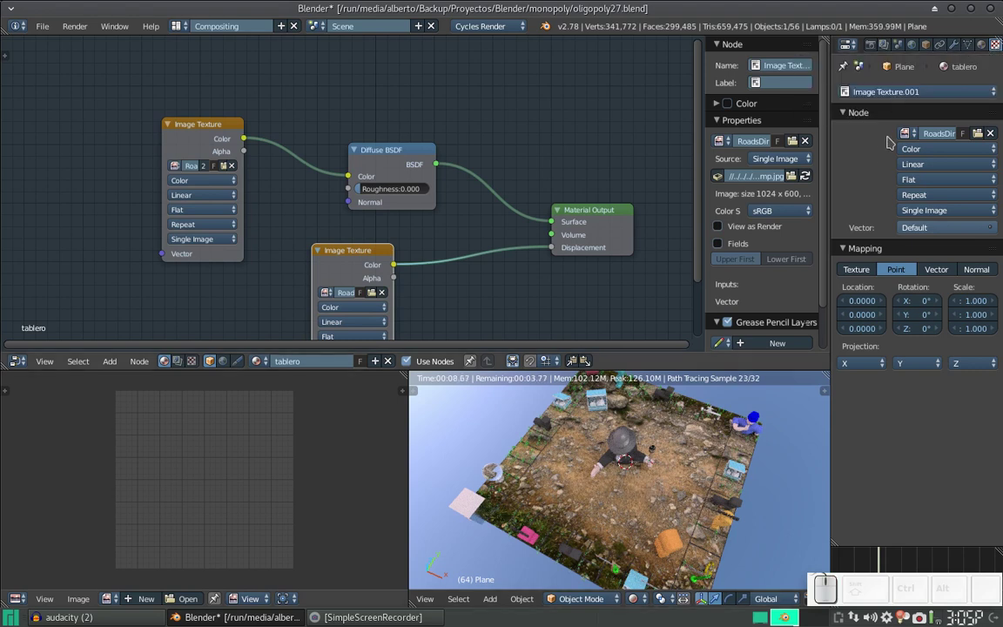
{"action": "left_click", "coordinate": [956, 47]}
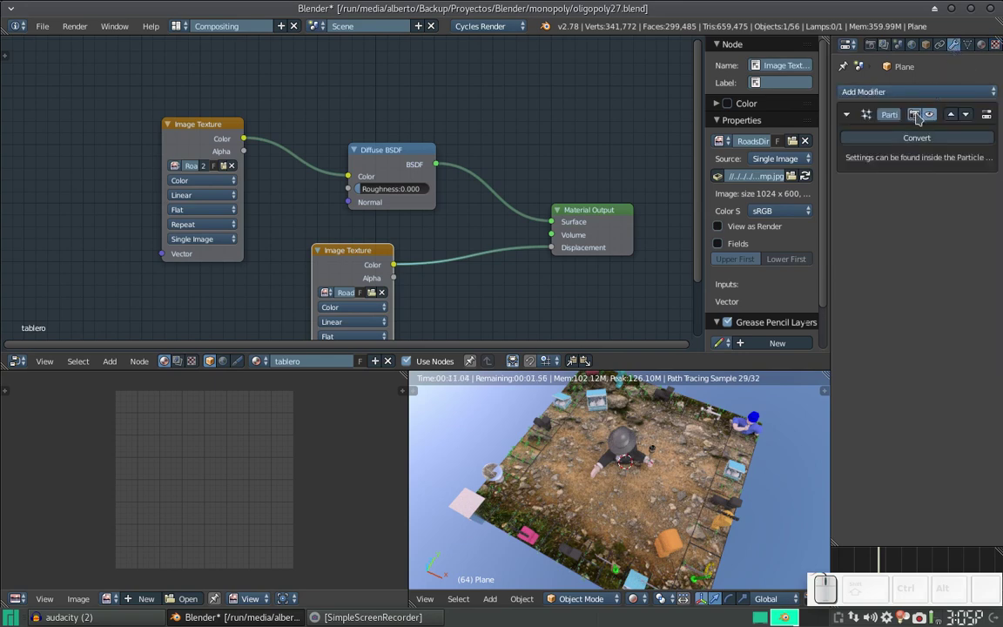
{"action": "left_click", "coordinate": [914, 93]}
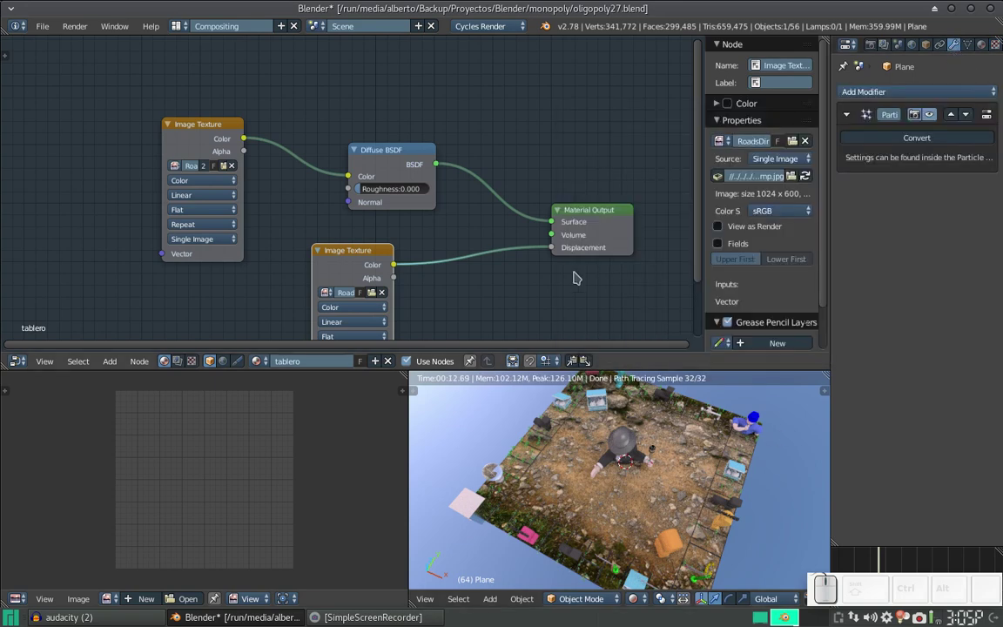
{"action": "key", "text": "ctrl+s"}
{"action": "left_click", "coordinate": [577, 273]}
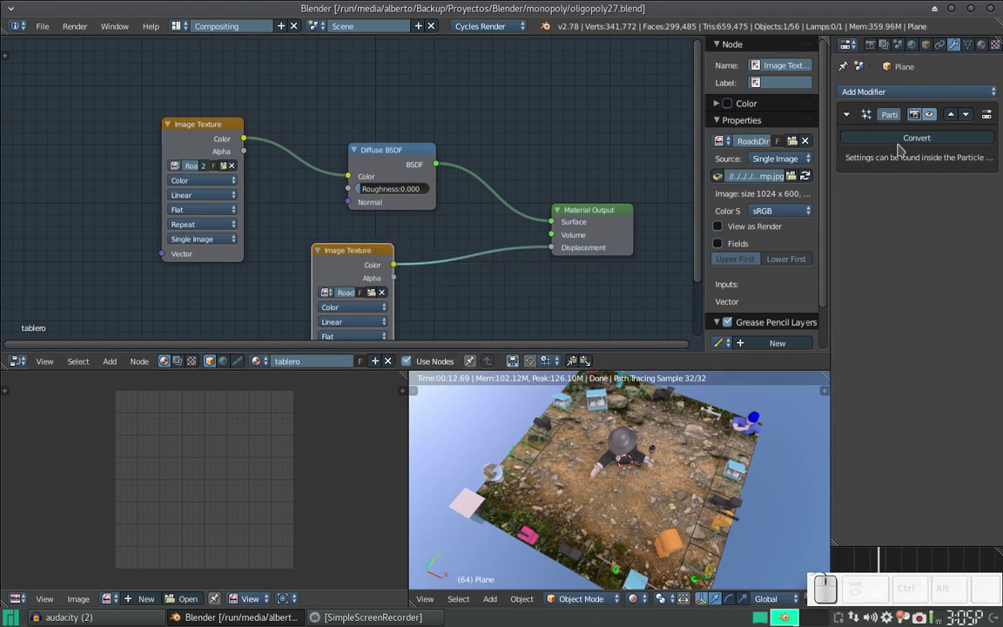
{"action": "left_click", "coordinate": [914, 90]}
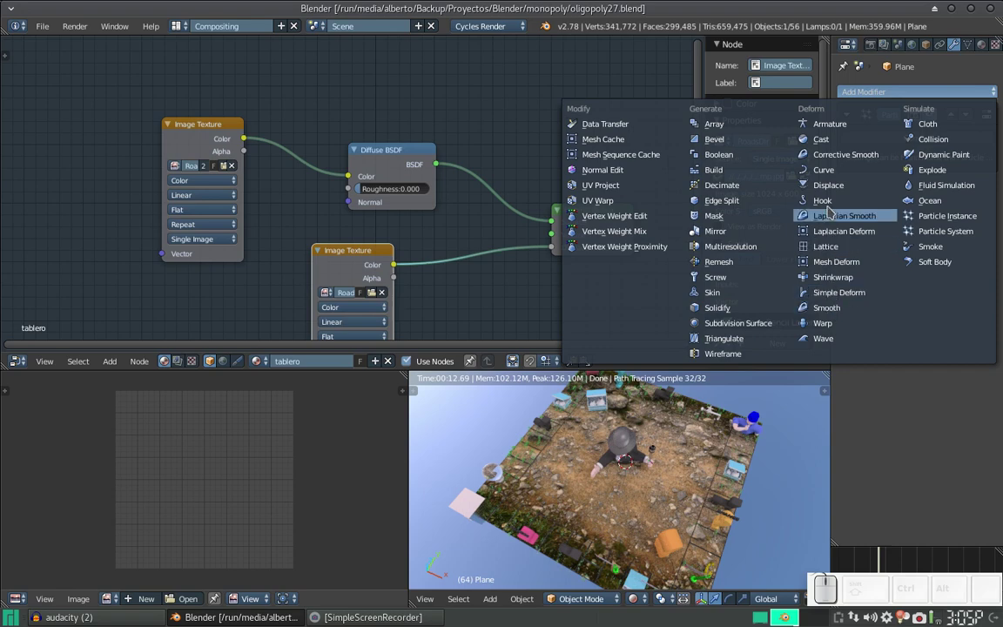
{"action": "left_click", "coordinate": [833, 188]}
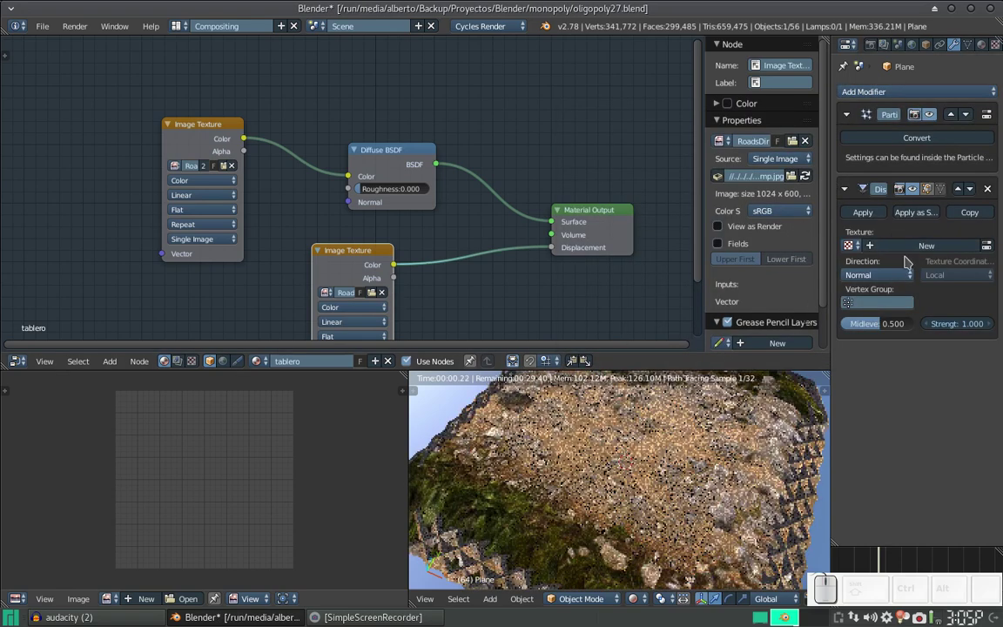
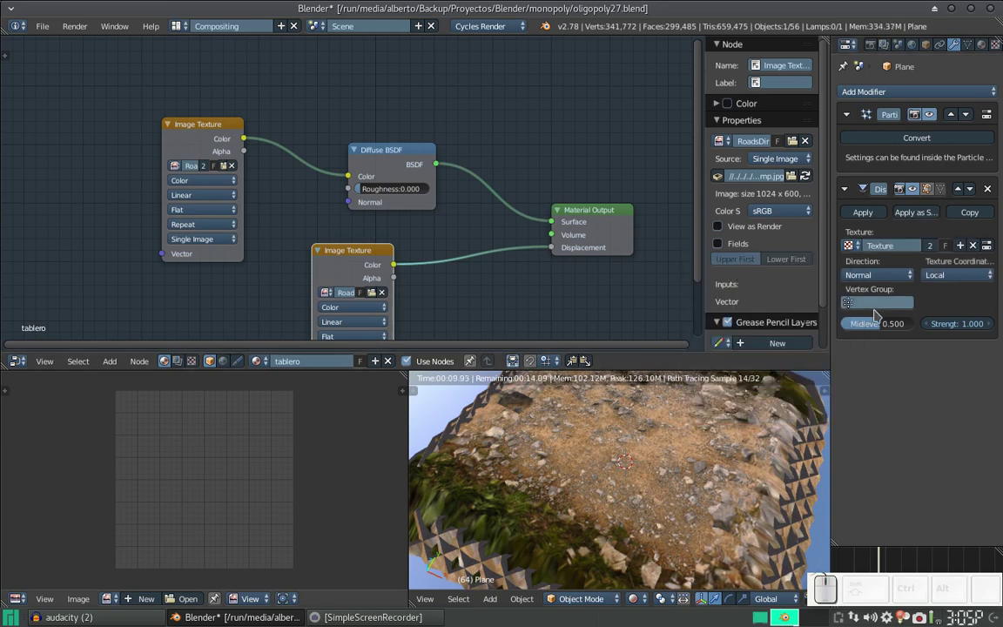
{"action": "left_click", "coordinate": [955, 277]}
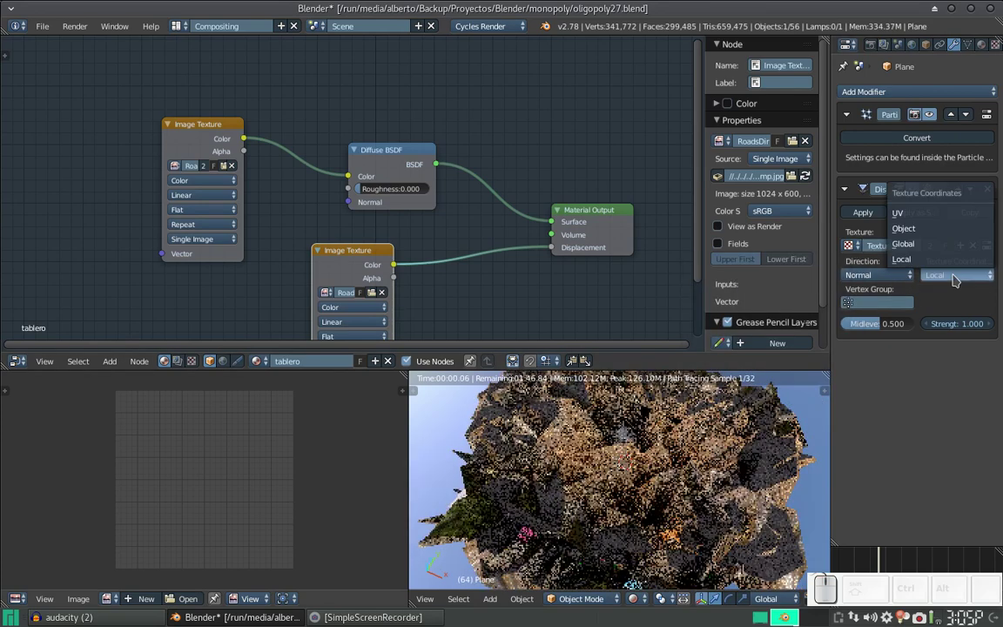
{"action": "left_click", "coordinate": [908, 216]}
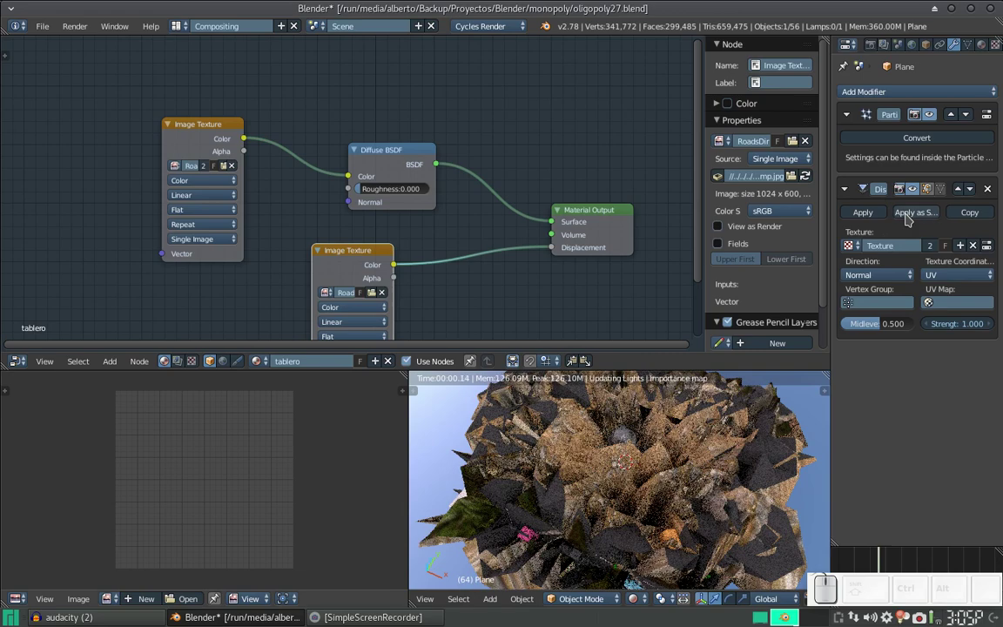
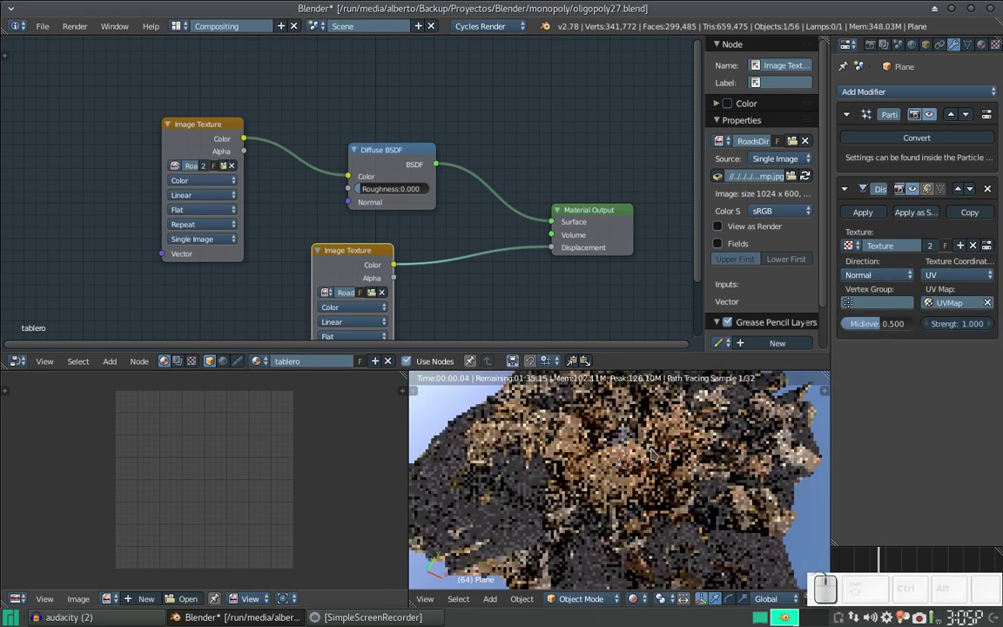
{"action": "left_click", "coordinate": [949, 327]}
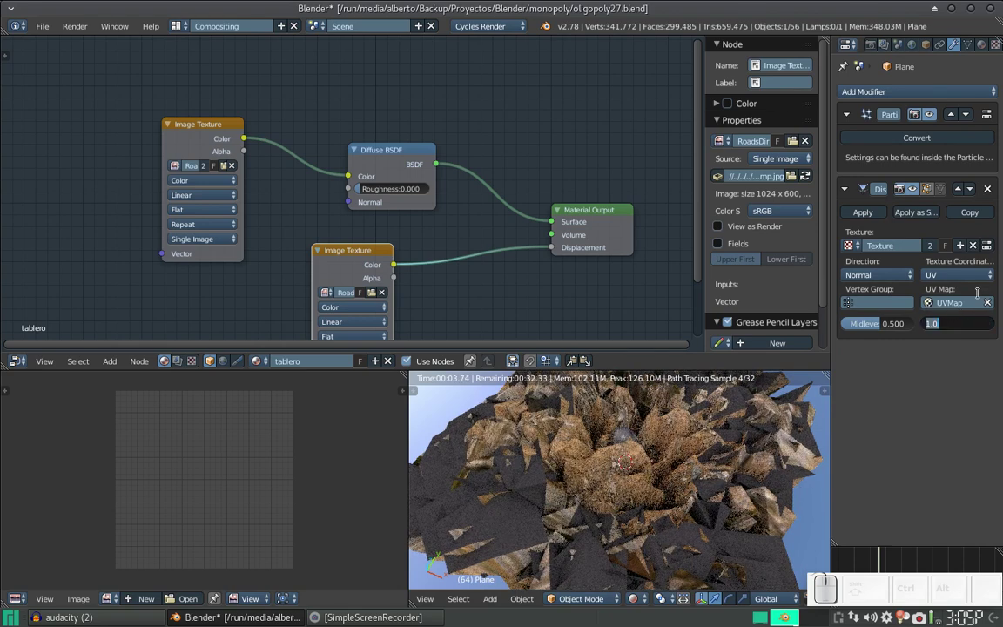
{"action": "key", "text": "KP_Decimal"}
{"action": "key", "text": "KP_1"}
{"action": "key", "text": "KP_Enter"}
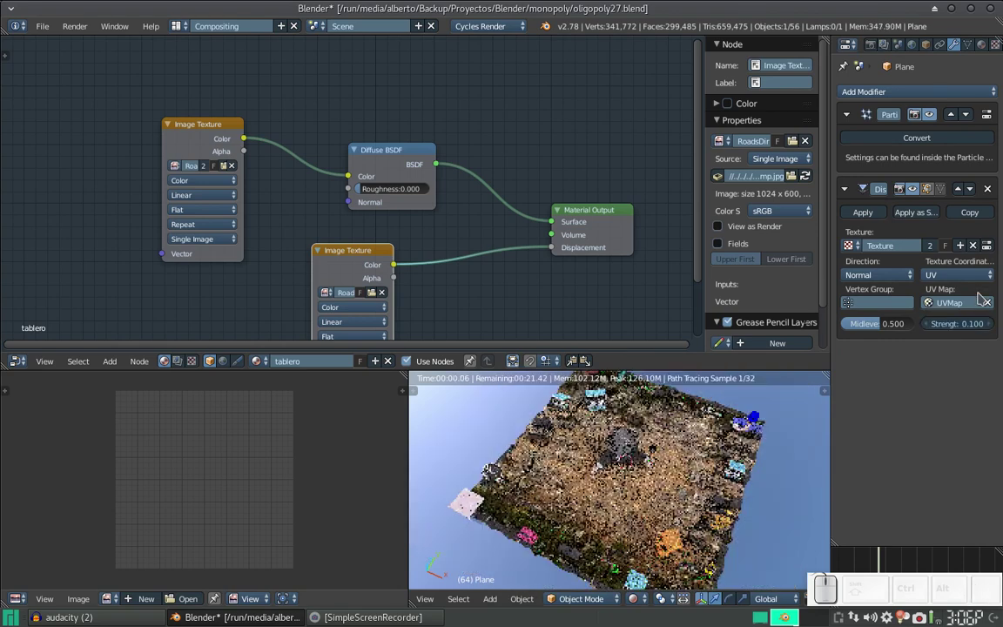
{"action": "left_click_drag", "start_coordinate": [647, 501], "coordinate": [668, 457]}
{"action": "scroll", "scroll_direction": "up", "scroll_amount": 3}
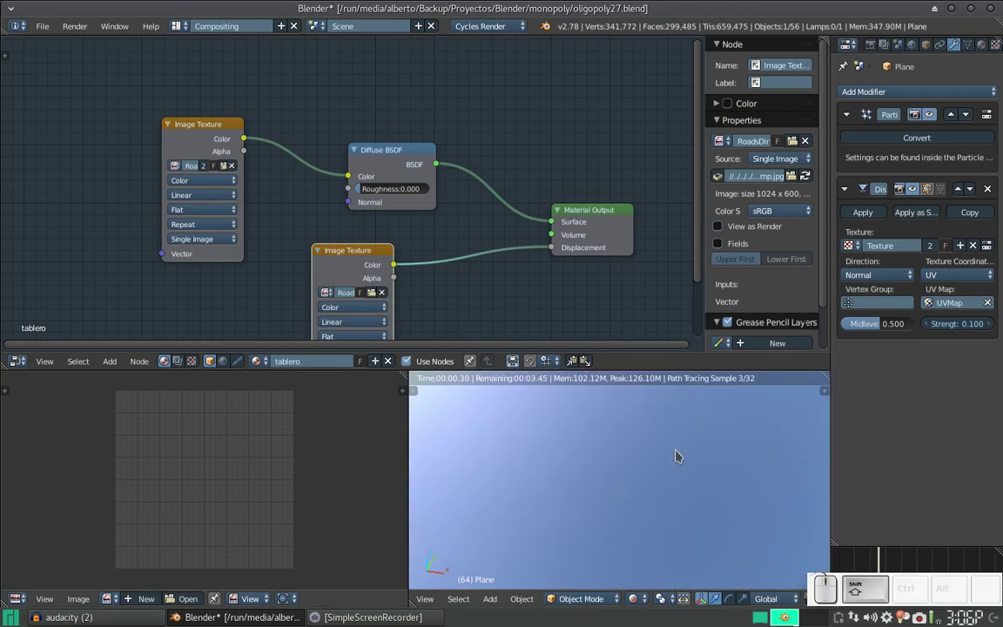
{"action": "scroll", "scroll_direction": "down", "scroll_amount": 3}
{"action": "left_click", "coordinate": [676, 479]}
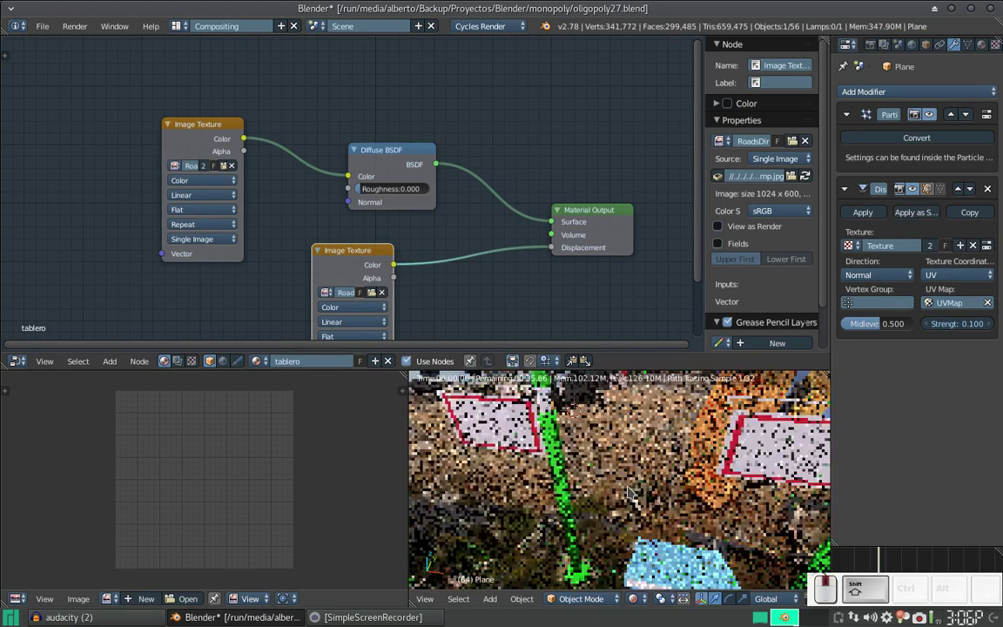
{"action": "middle_click", "coordinate": [630, 489]}
{"action": "left_click_drag", "start_coordinate": [633, 483], "coordinate": [642, 465]}
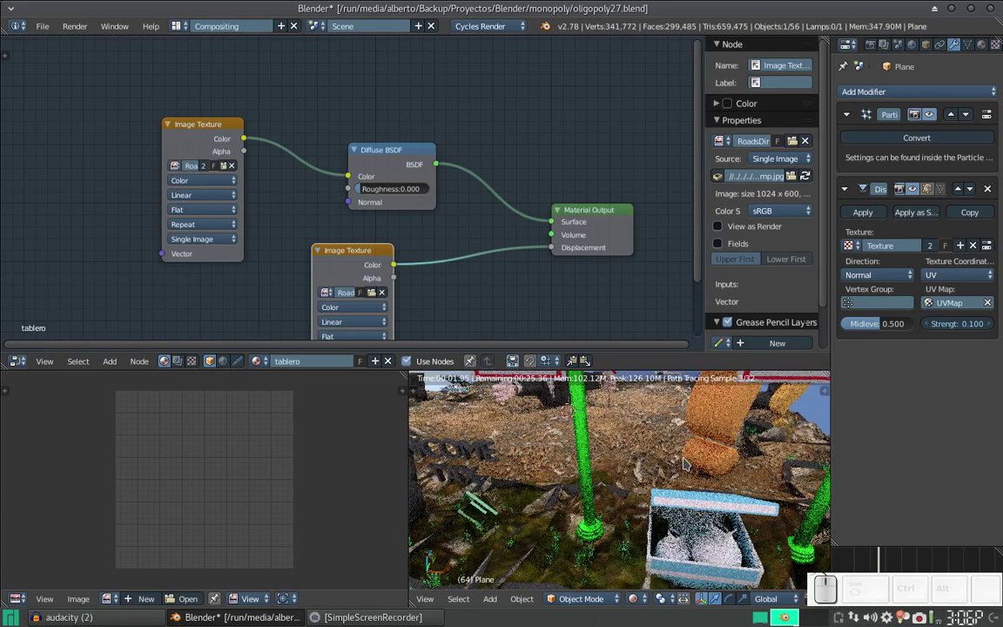
{"action": "scroll", "scroll_direction": "down", "scroll_amount": 3}
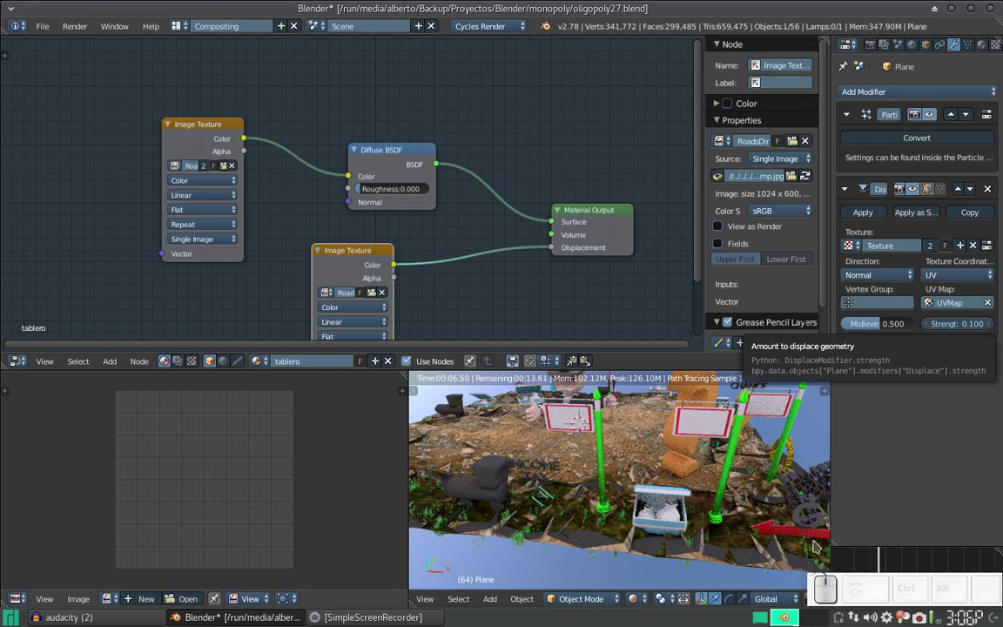
- Save the file and toggle the particle system's viewport and render visibility
{"action": "key", "text": "ctrl+s"}
{"action": "left_click", "coordinate": [662, 447]}
{"action": "left_click", "coordinate": [900, 97]}
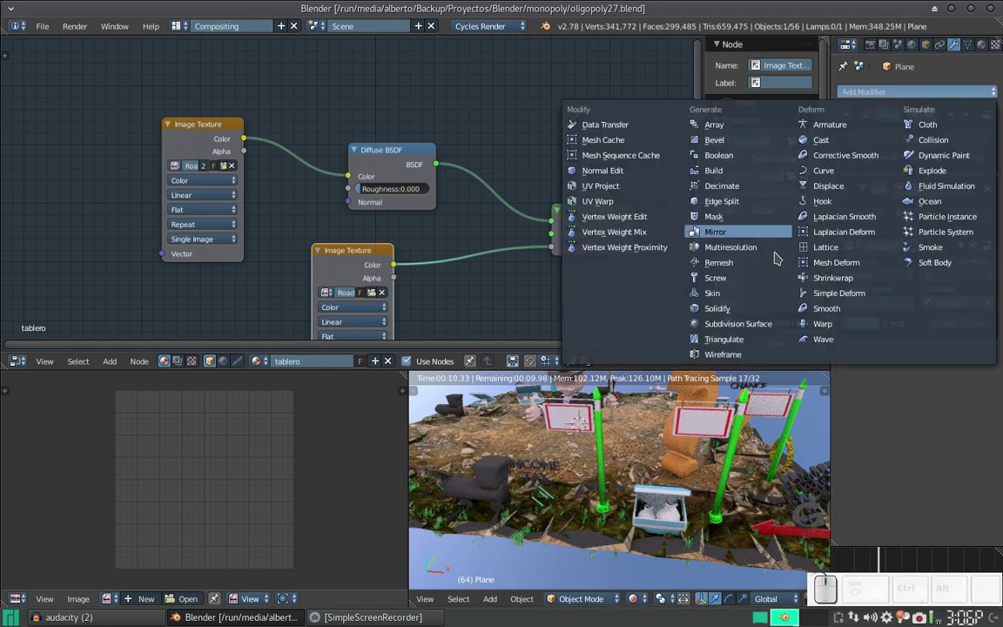
{"action": "left_click", "coordinate": [921, 456]}
{"action": "right_click", "coordinate": [636, 446]}
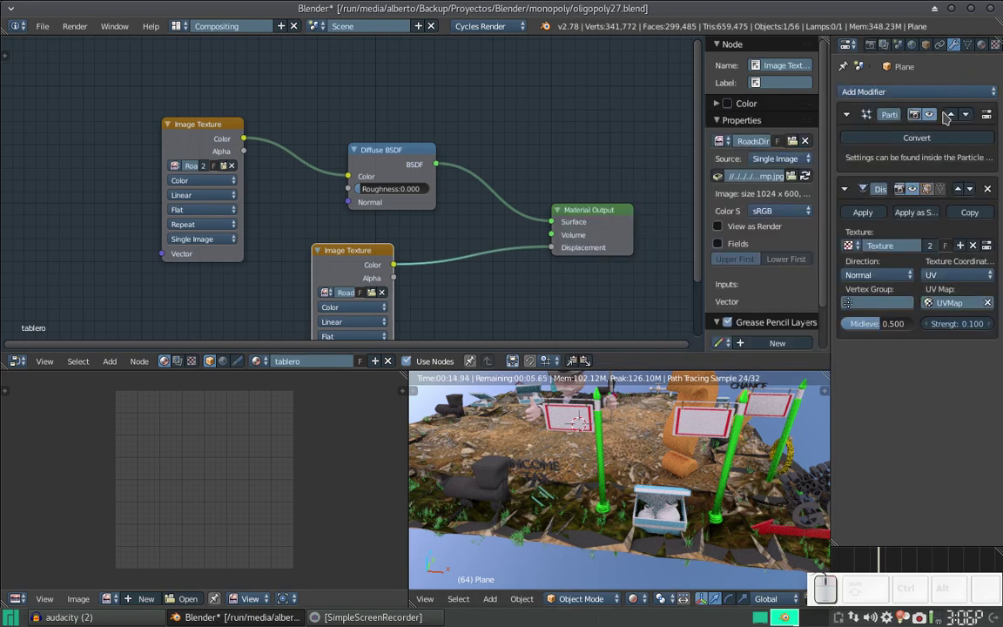
{"action": "middle_click", "coordinate": [980, 48]}
{"action": "left_click", "coordinate": [974, 58]}
{"action": "left_click", "coordinate": [959, 95]}
{"action": "left_click", "coordinate": [925, 47]}
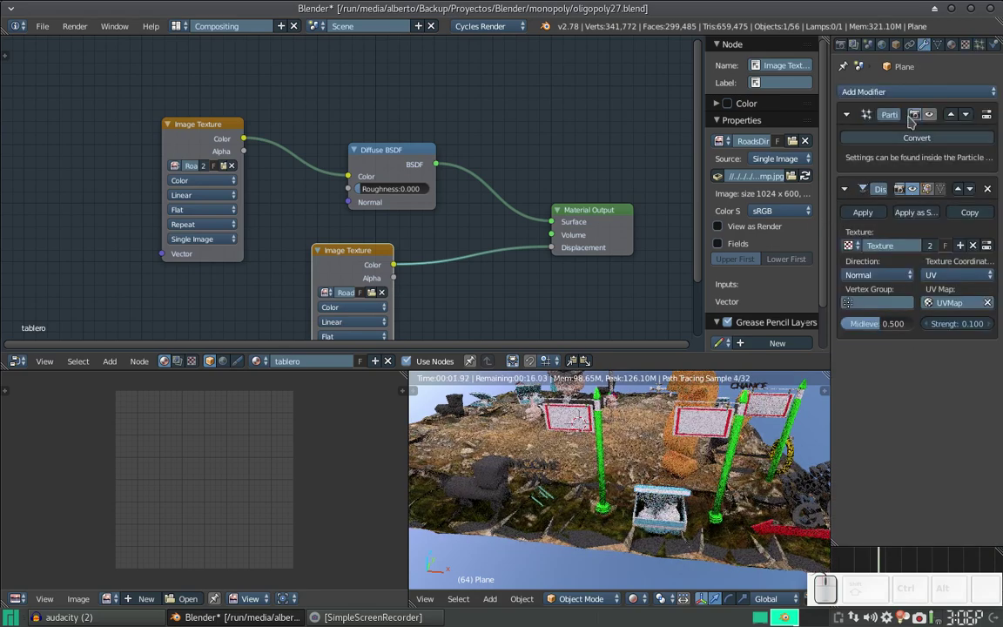
- Add a Subdivision Surface modifier to the board after Displace
{"action": "left_click", "coordinate": [911, 96]}
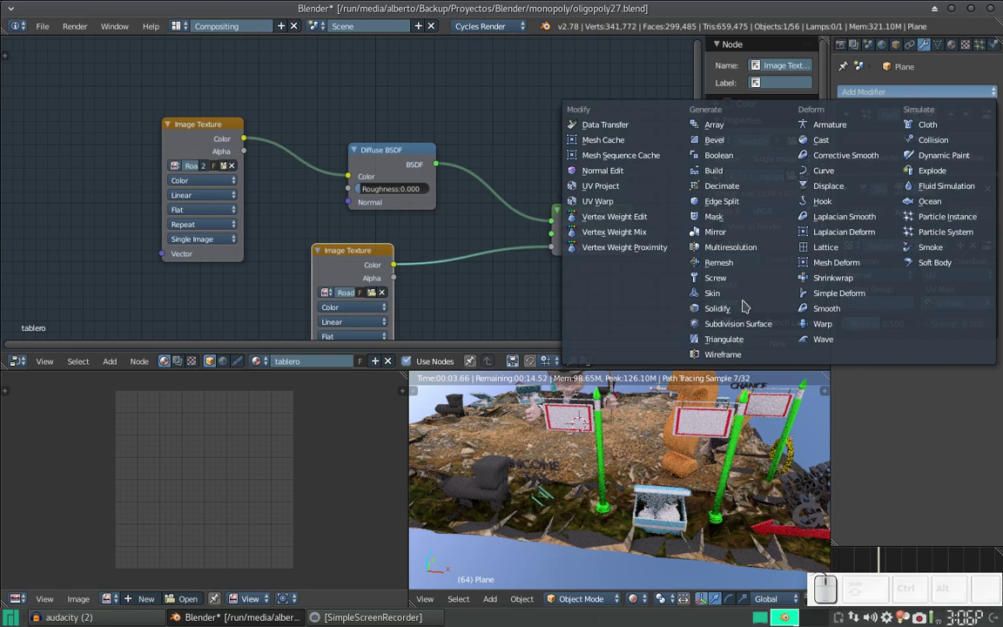
{"action": "left_click", "coordinate": [740, 323]}
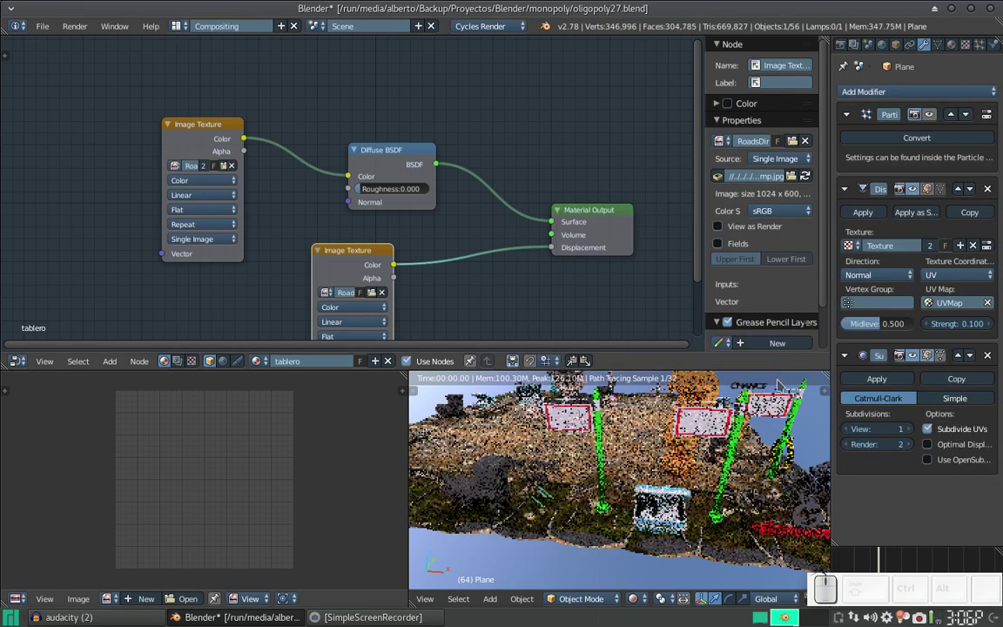
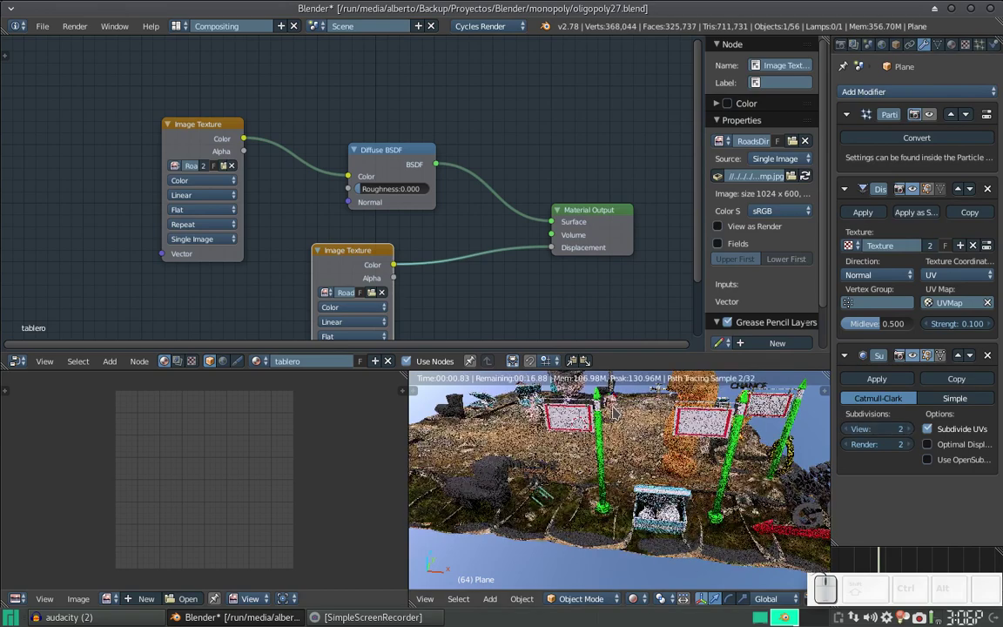
- Switch to the Default layout with Solid shading and orbit around the rippled board
{"action": "key", "text": "ctrl+Right"}
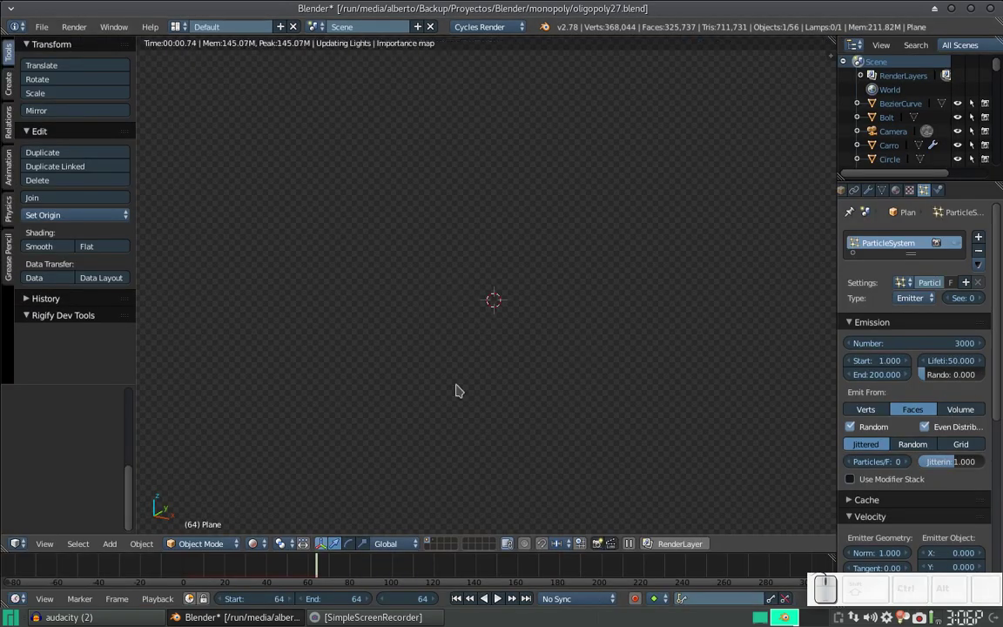
{"action": "left_click", "coordinate": [260, 544]}
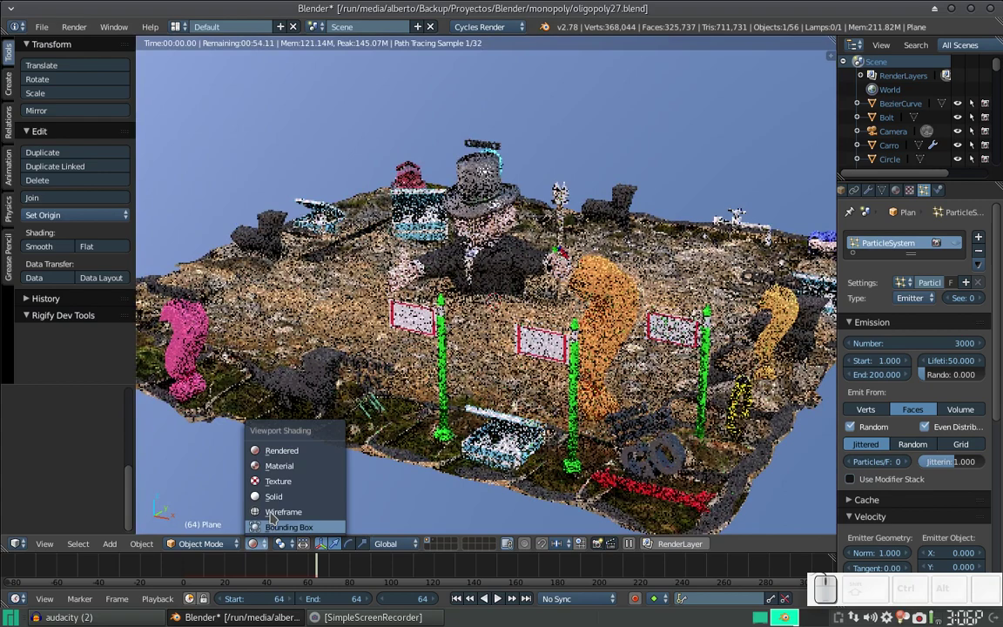
{"action": "left_click", "coordinate": [285, 497]}
{"action": "left_click_drag", "start_coordinate": [430, 419], "coordinate": [521, 352]}
{"action": "scroll", "scroll_direction": "up", "scroll_amount": 3}
{"action": "scroll", "scroll_direction": "up", "scroll_amount": 3}
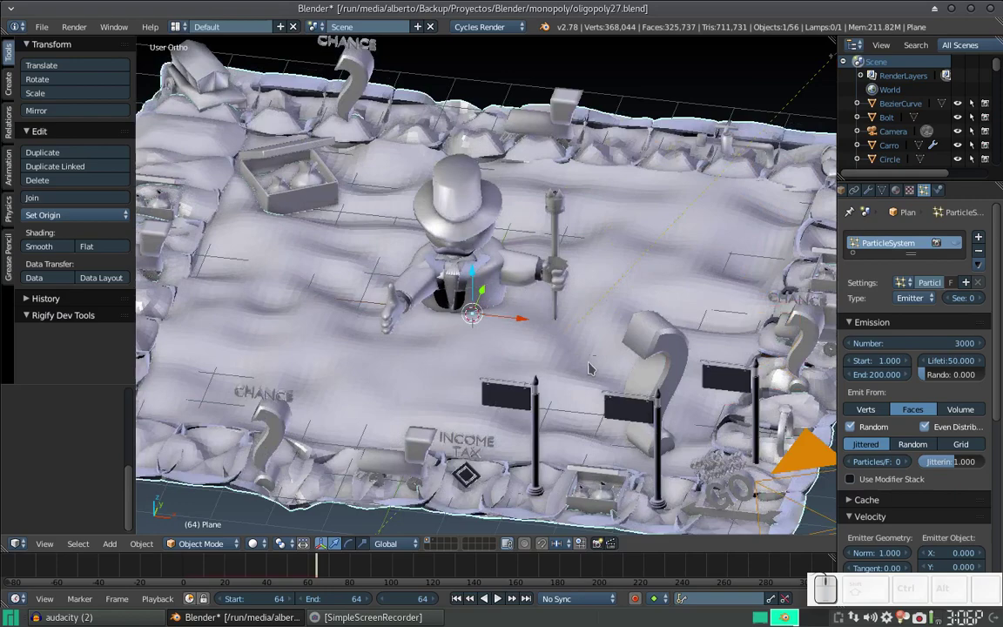
{"action": "scroll", "scroll_direction": "up", "scroll_amount": 3}
{"action": "left_click_drag", "start_coordinate": [594, 345], "coordinate": [592, 309]}
{"action": "scroll", "scroll_direction": "down", "scroll_amount": 3}
{"action": "scroll", "scroll_direction": "down", "scroll_amount": 3}
{"action": "scroll", "scroll_direction": "up", "scroll_amount": 3}
- Tilt the view across the board and show its Displace and Subdivision Surface modifiers
{"action": "right_click", "coordinate": [470, 319]}
{"action": "scroll", "scroll_direction": "down", "scroll_amount": 3}
{"action": "left_click_drag", "start_coordinate": [617, 306], "coordinate": [568, 343]}
{"action": "scroll", "scroll_direction": "down", "scroll_amount": 3}
{"action": "middle_click", "coordinate": [490, 329]}
{"action": "right_click", "coordinate": [330, 300]}
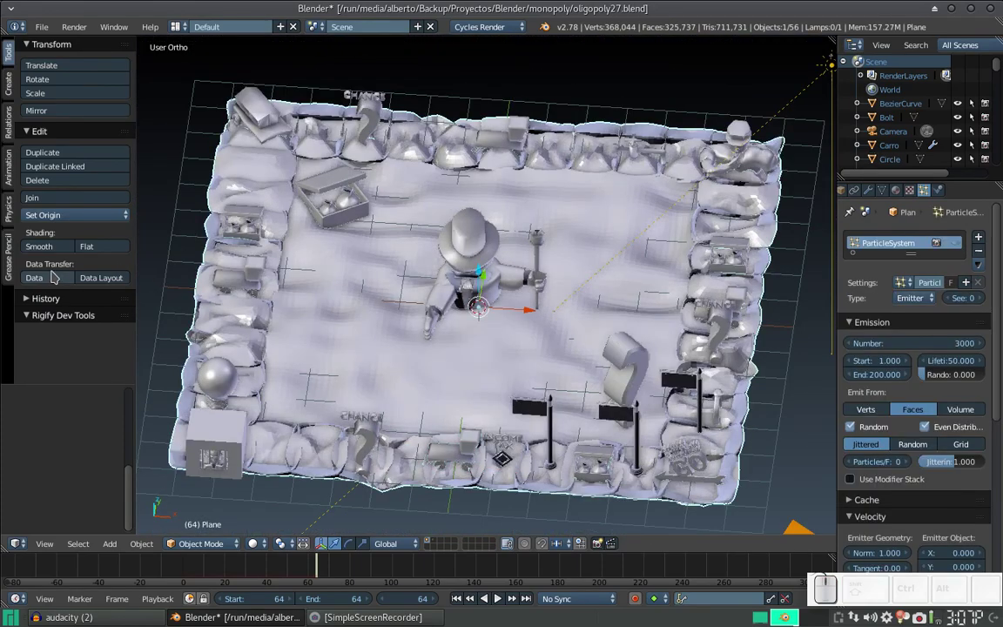
{"action": "left_click", "coordinate": [44, 246]}
{"action": "scroll", "scroll_direction": "up", "scroll_amount": 3}
{"action": "scroll", "scroll_direction": "down", "scroll_amount": 3}
{"action": "left_click_drag", "start_coordinate": [529, 315], "coordinate": [709, 397]}
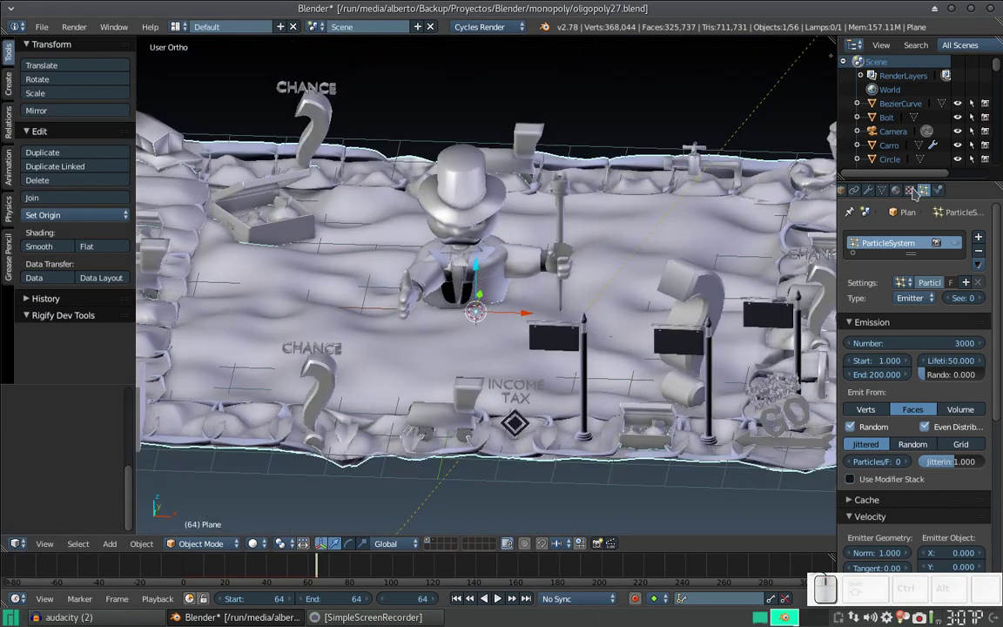
{"action": "left_click", "coordinate": [872, 195]}
{"action": "scroll", "scroll_direction": "down", "scroll_amount": 3}
{"action": "scroll", "scroll_direction": "down", "scroll_amount": 3}
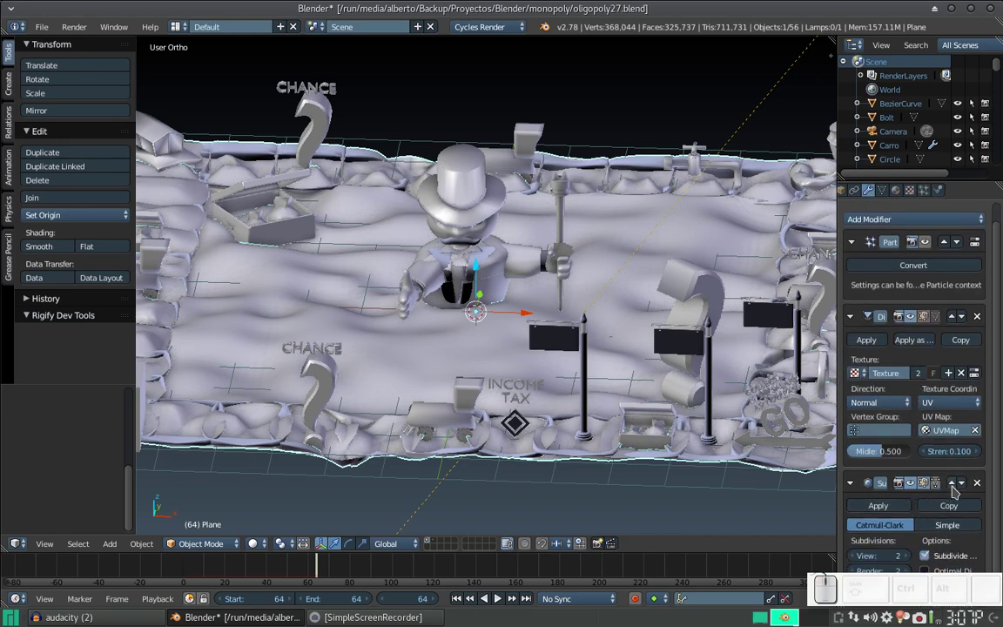
- Move the Subdivision Surface modifier above Displace so the board is subdivided first
{"action": "left_click", "coordinate": [956, 486]}
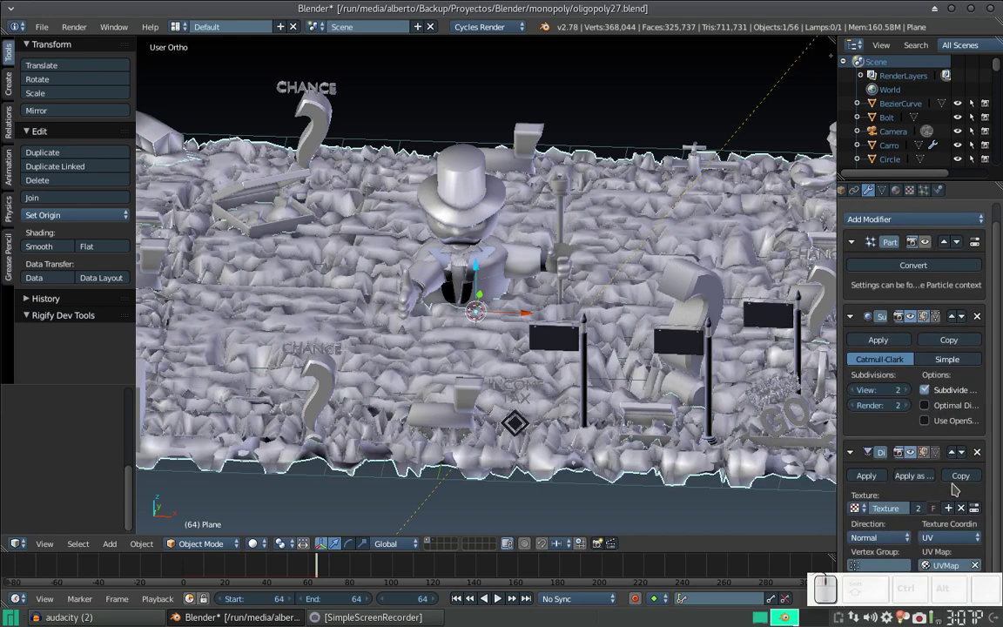
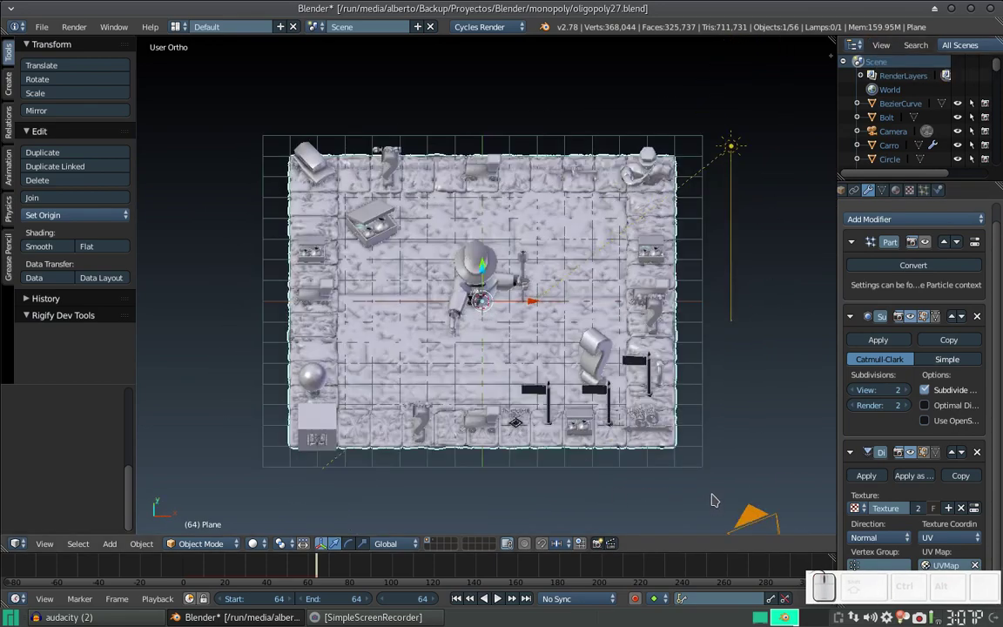
{"action": "scroll", "scroll_direction": "down", "scroll_amount": 3}
{"action": "left_click", "coordinate": [595, 296]}
{"action": "left_click", "coordinate": [579, 322]}
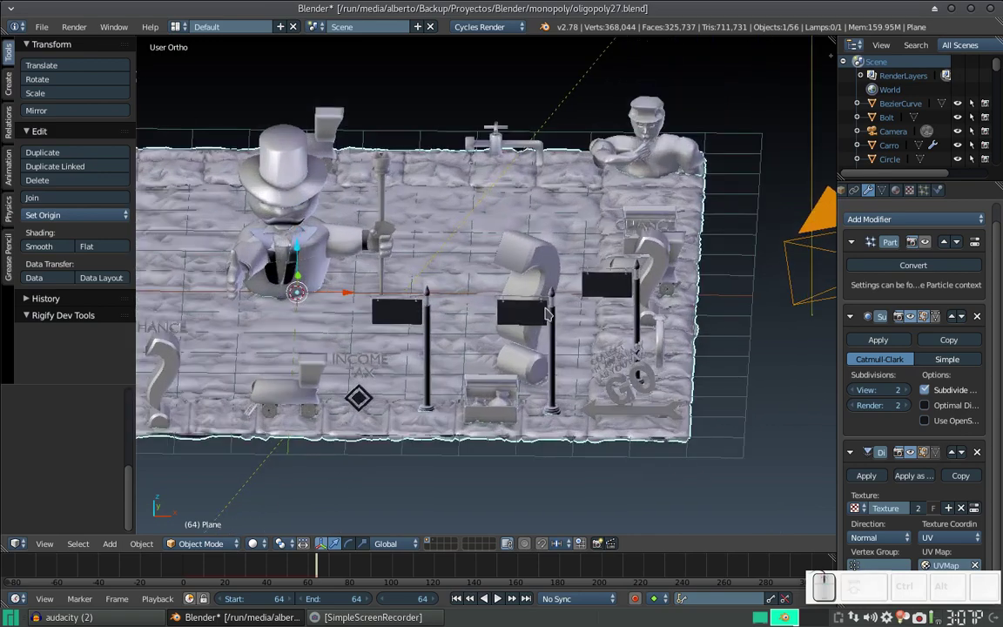
{"action": "scroll", "scroll_direction": "down", "scroll_amount": 3}
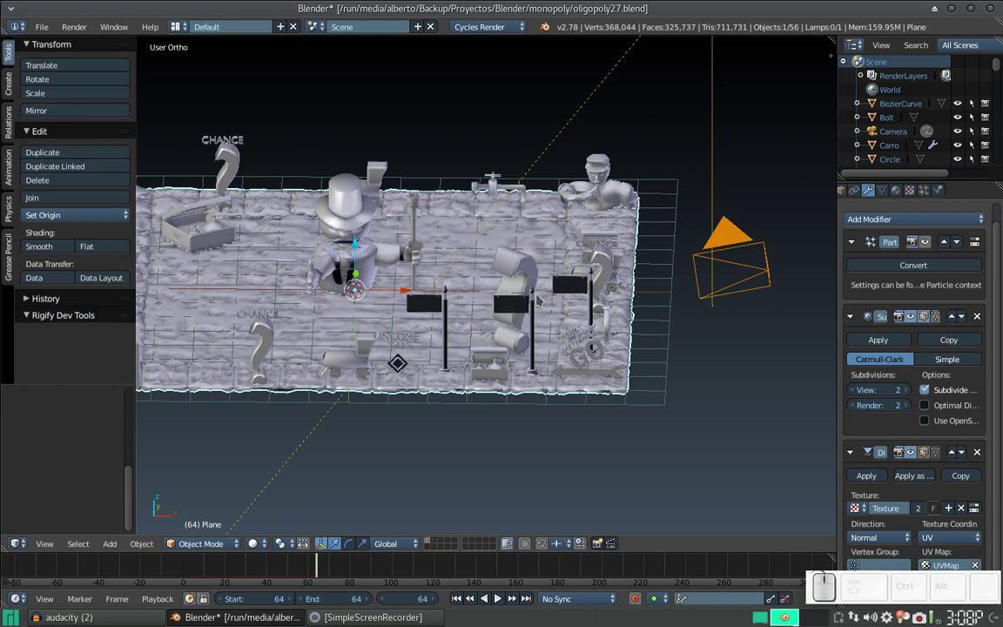
{"action": "scroll", "scroll_direction": "down", "scroll_amount": 3}
- Orbit in to inspect the finer bumpy terrain, then out to see the whole board
{"action": "left_click_drag", "start_coordinate": [386, 323], "coordinate": [476, 323]}
{"action": "scroll", "scroll_direction": "up", "scroll_amount": 3}
{"action": "left_click_drag", "start_coordinate": [587, 432], "coordinate": [429, 481]}
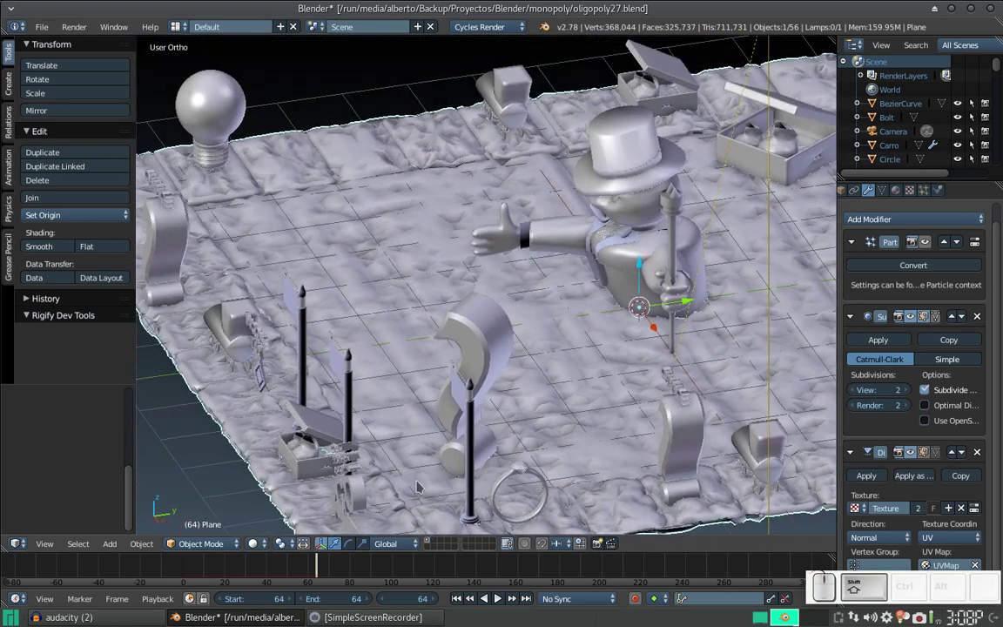
{"action": "left_click", "coordinate": [478, 489]}
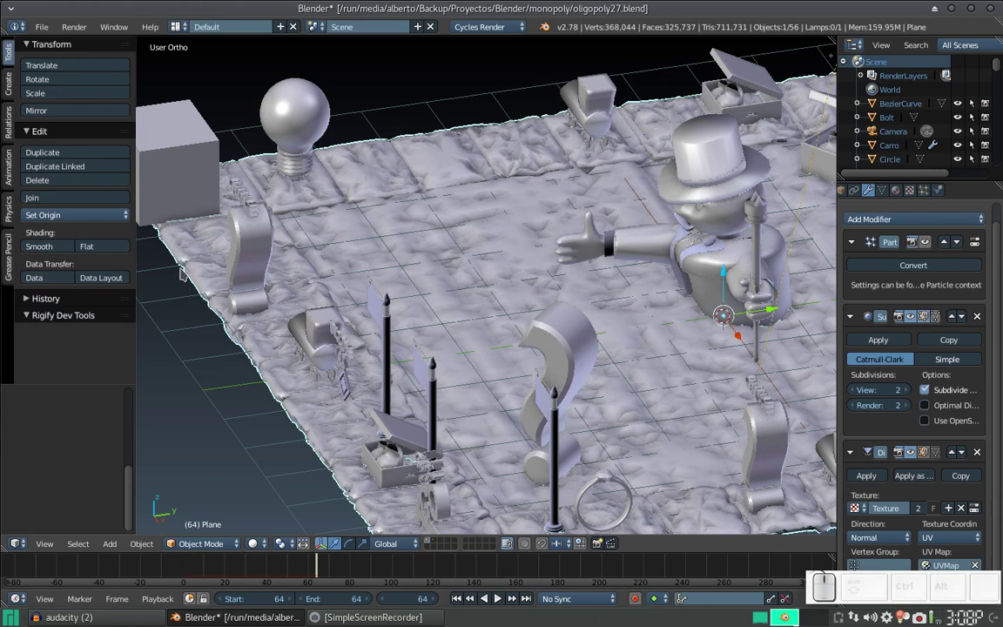
{"action": "left_click", "coordinate": [568, 172]}
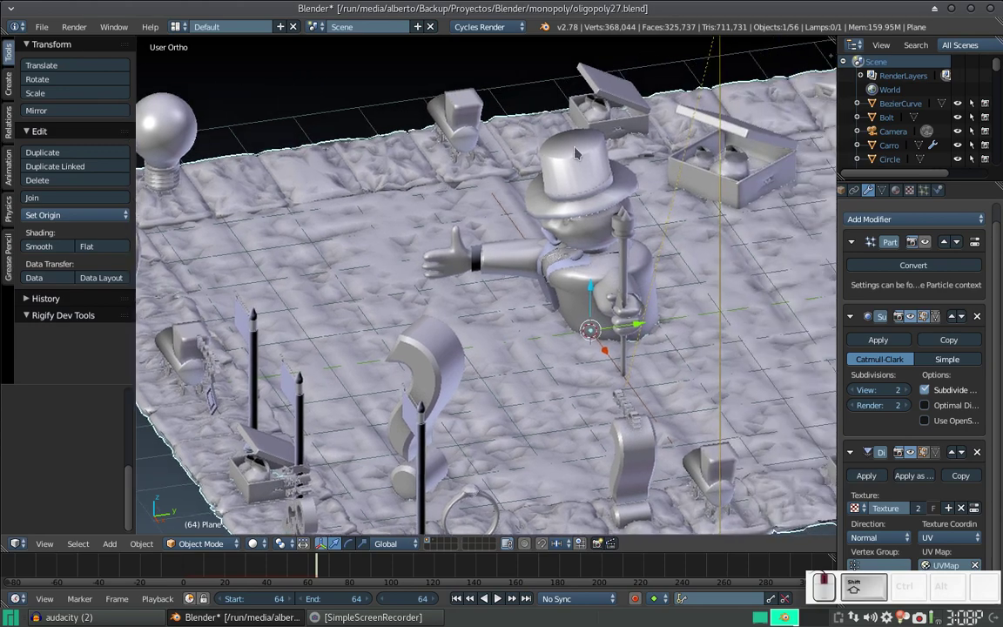
{"action": "scroll", "scroll_direction": "down", "scroll_amount": 3}
{"action": "left_click_drag", "start_coordinate": [472, 311], "coordinate": [226, 252]}
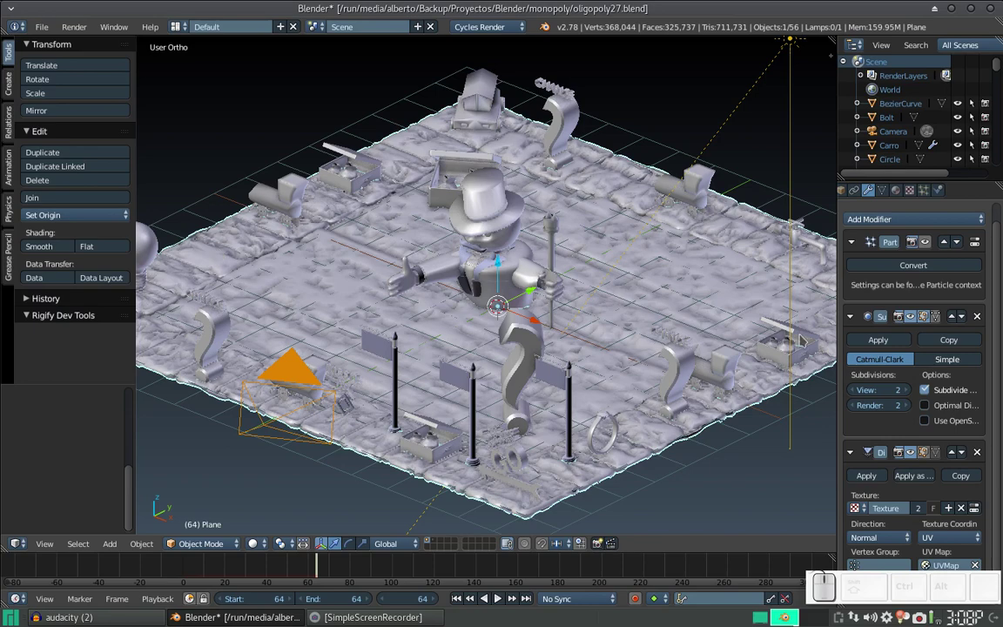
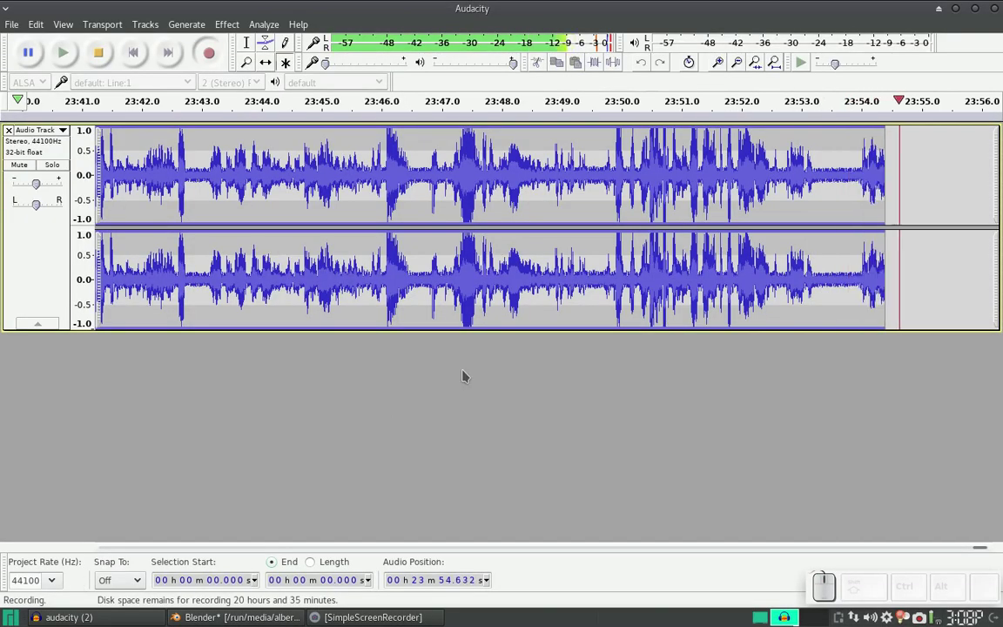
- Return to Blender and tilt the view down onto the displaced board filling the viewport
{"action": "left_click", "coordinate": [954, 8]}
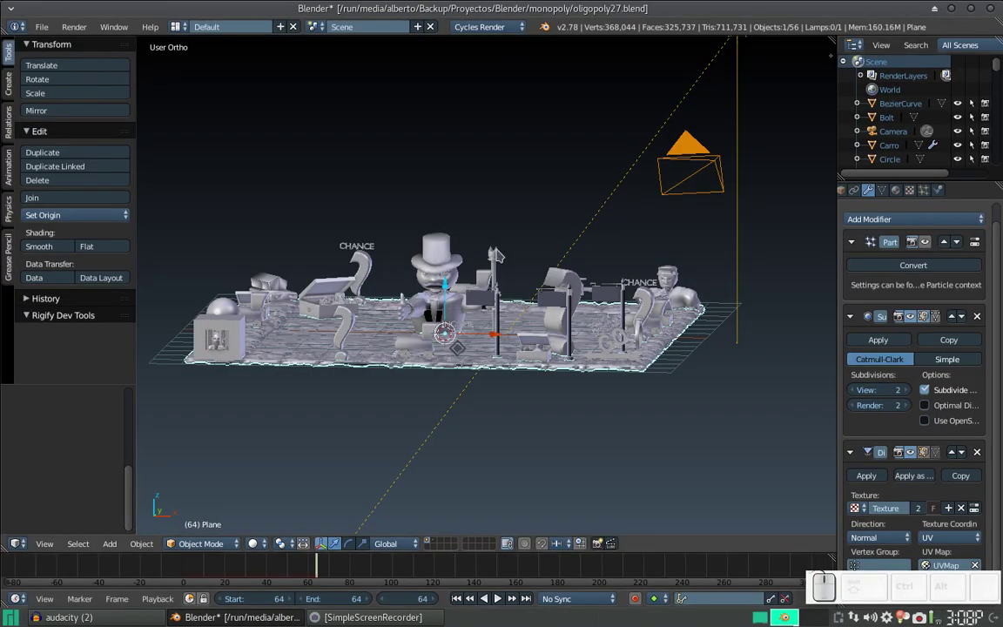
{"action": "scroll", "scroll_direction": "up", "scroll_amount": 3}
{"action": "scroll", "scroll_direction": "down", "scroll_amount": 3}
{"action": "scroll", "scroll_direction": "down", "scroll_amount": 3}
{"action": "left_click_drag", "start_coordinate": [428, 275], "coordinate": [585, 285]}
{"action": "scroll", "scroll_direction": "up", "scroll_amount": 3}
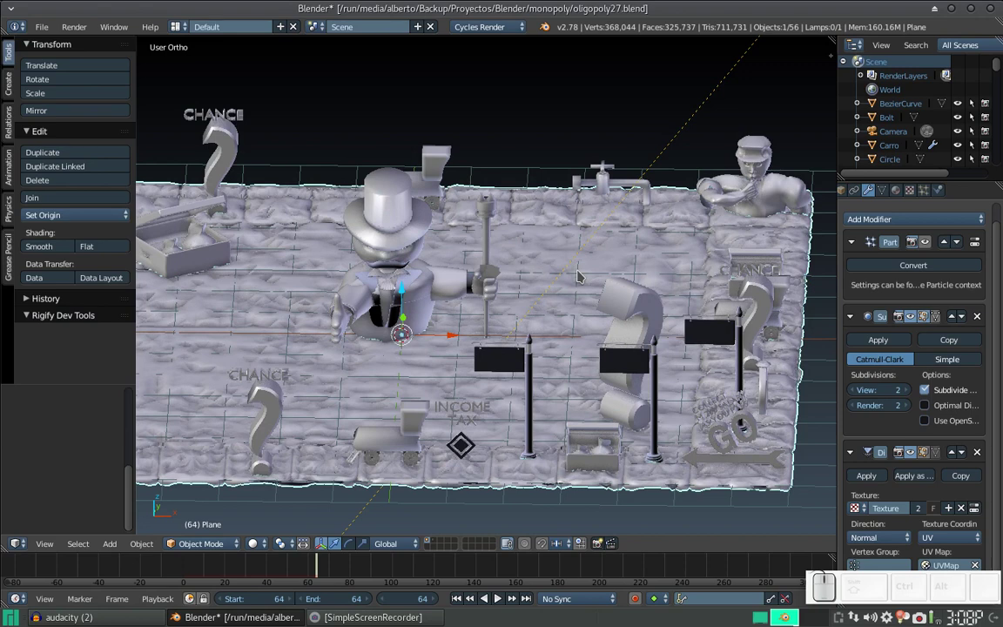